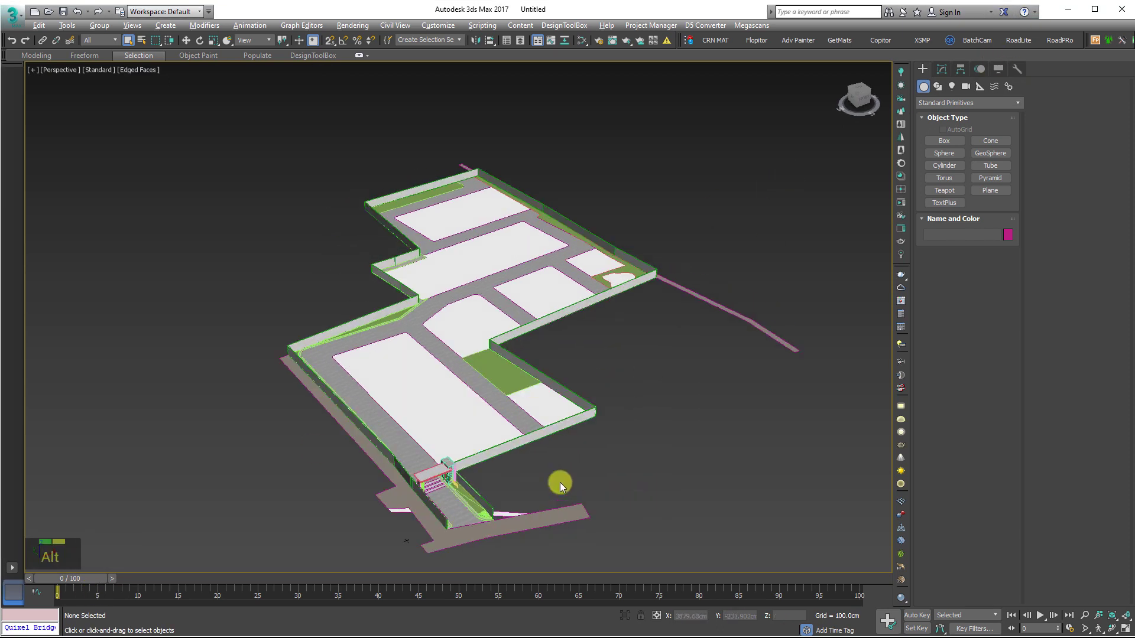
- Navigate the viewports around the site and entrance path to reach the brick wall component
scroll(up, 3)
text(tzz)
middle_click(368, 446)
text(tzzg)
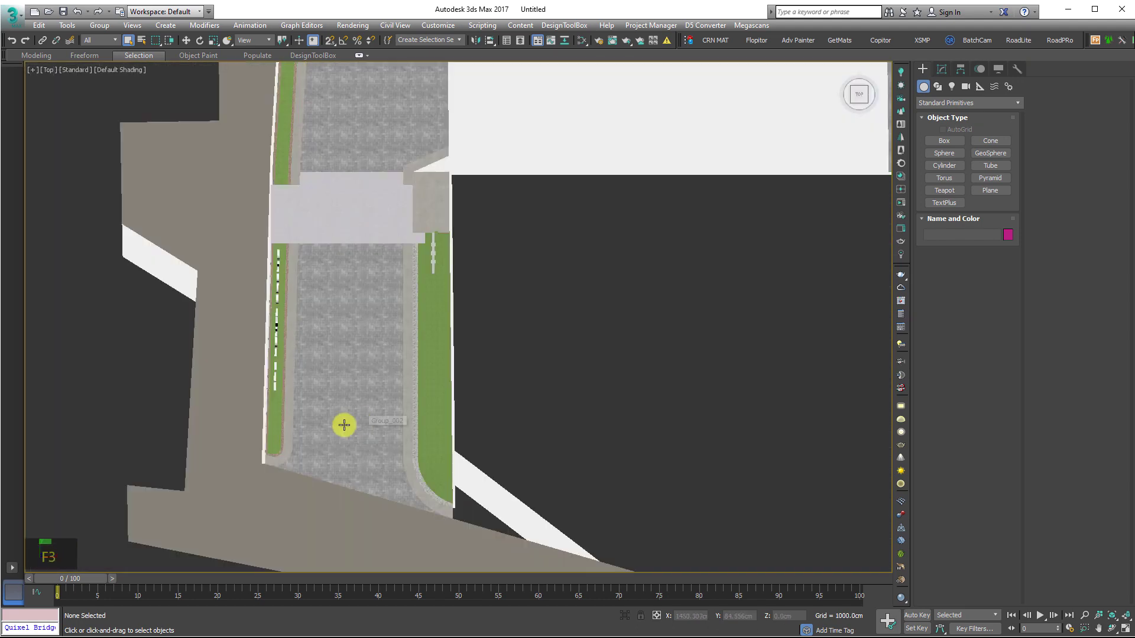
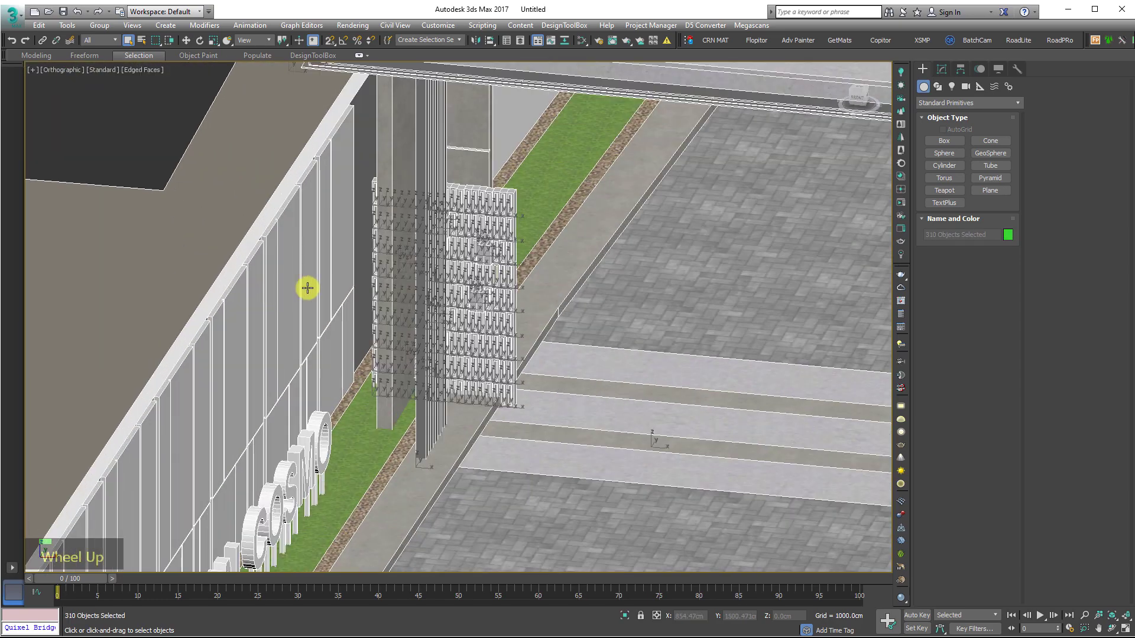
scroll(down, 3)
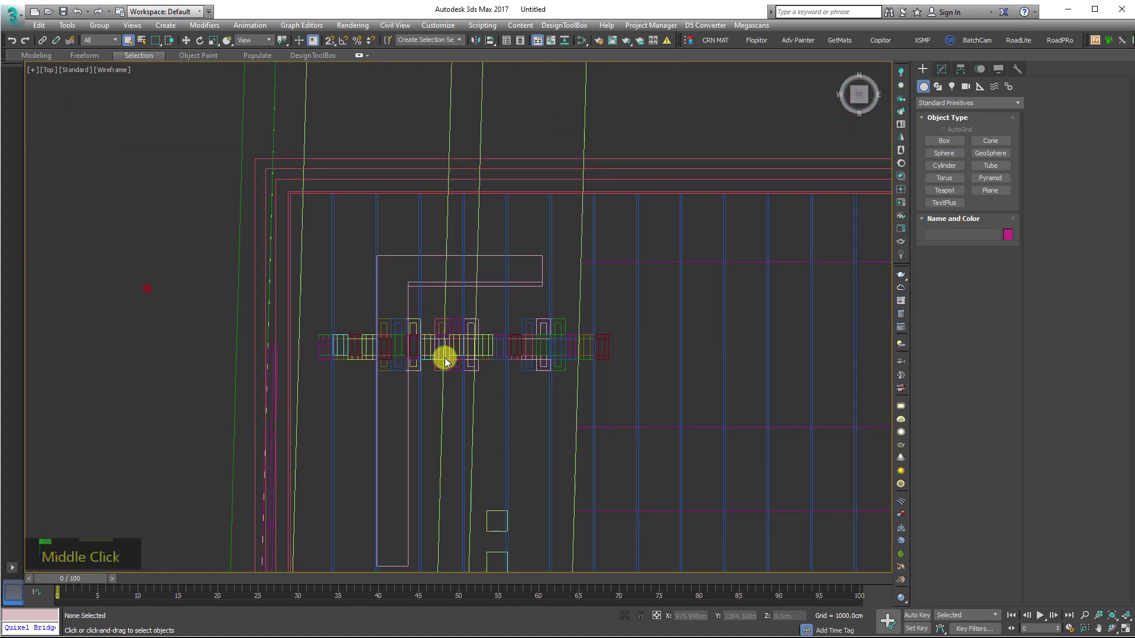
scroll(down, 3)
scroll(up, 3)
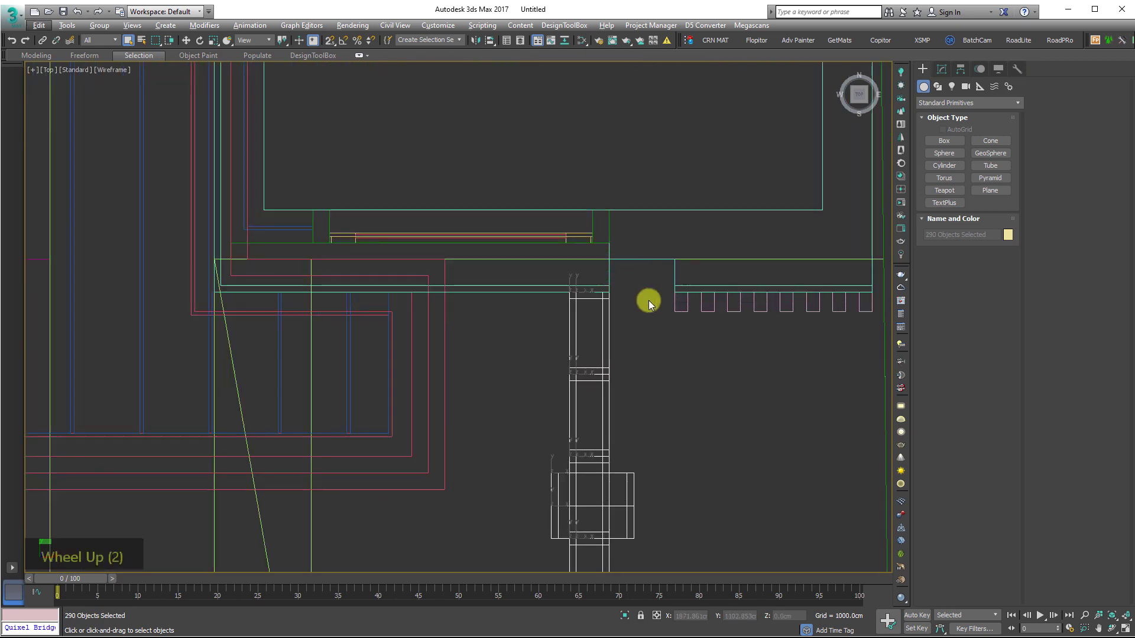
scroll(up, 3)
- End isolation (Alt+Q), pan to the gate structure and select all gate objects (Ctrl+A)
key(alt+q)
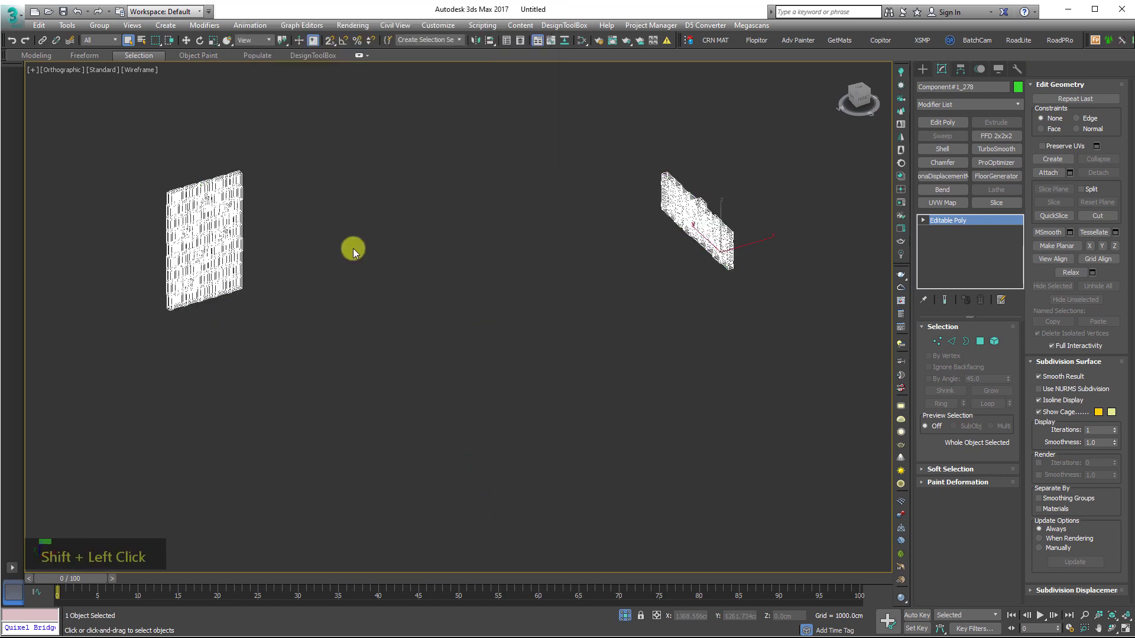
scroll(up, 3)
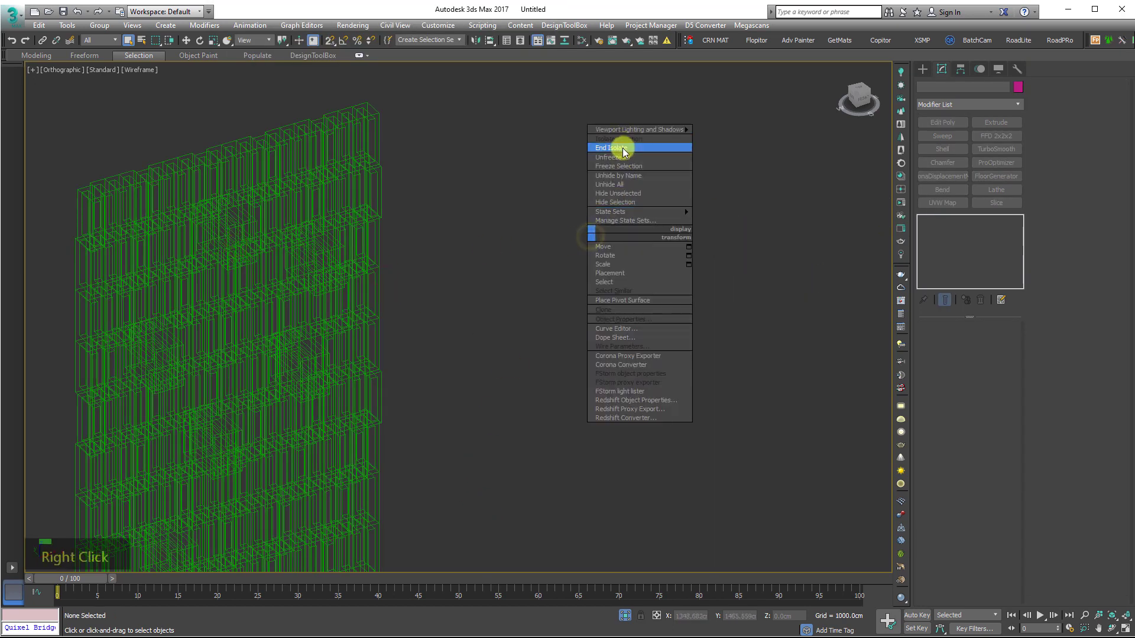
scroll(down, 3)
middle_click(579, 190)
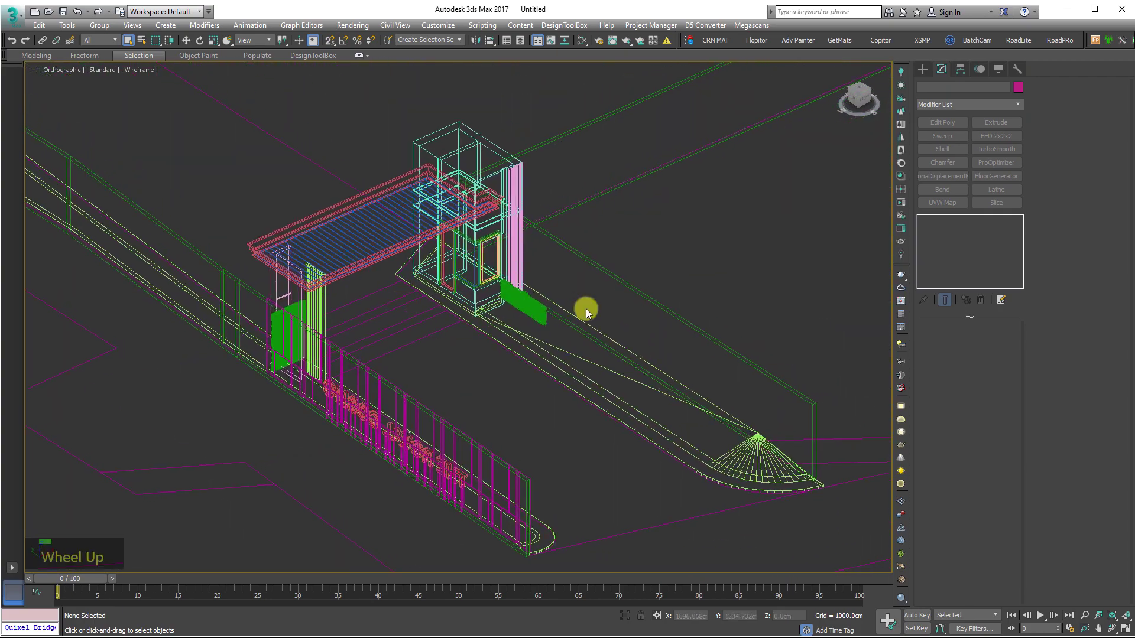
key(ctrl+a)
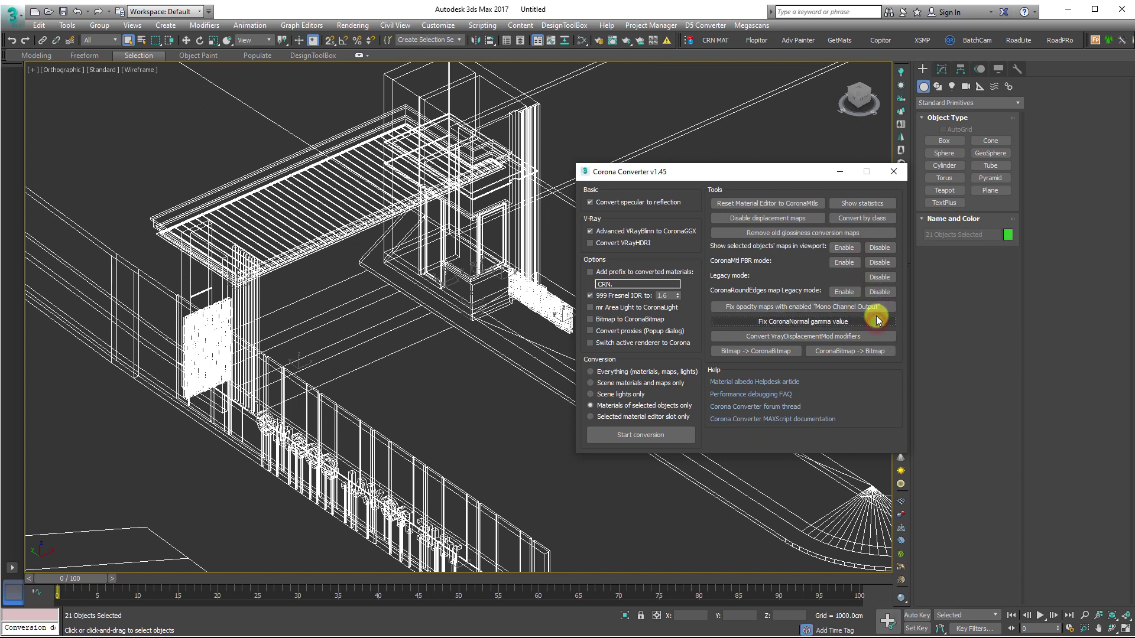
- Switch the gatehouse viewport to shaded display (F3) and bring up the material editor
double_click(730, 277)
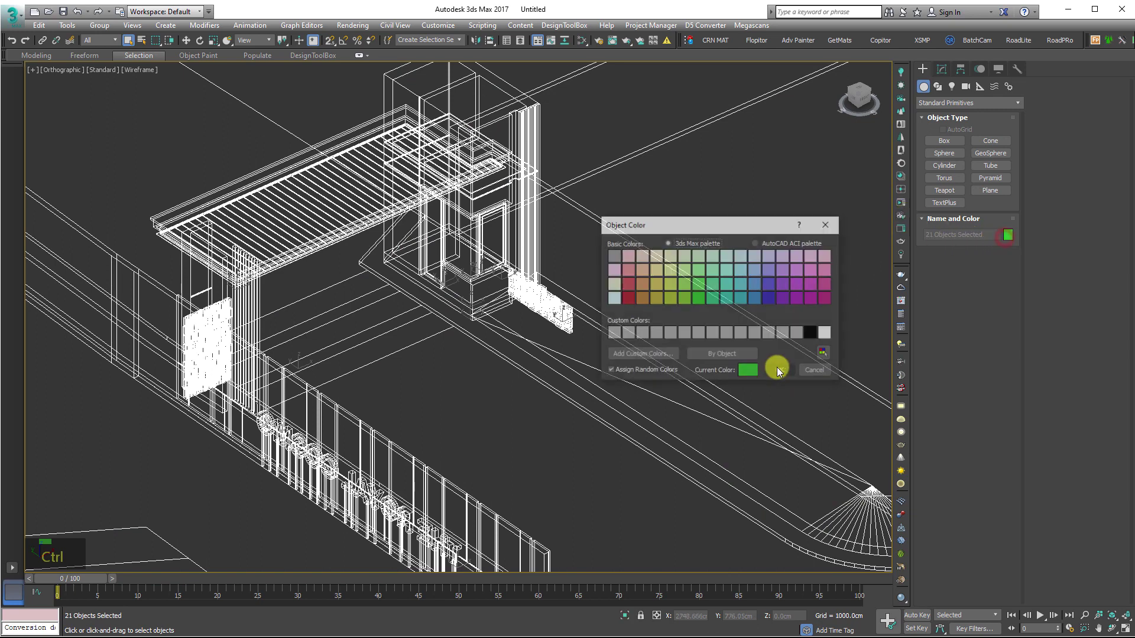
scroll(up, 3)
middle_click(507, 234)
key(F3)
scroll(up, 3)
scroll(down, 3)
- Pan the view onto the wooden slat column and down along the window frame
middle_click(467, 331)
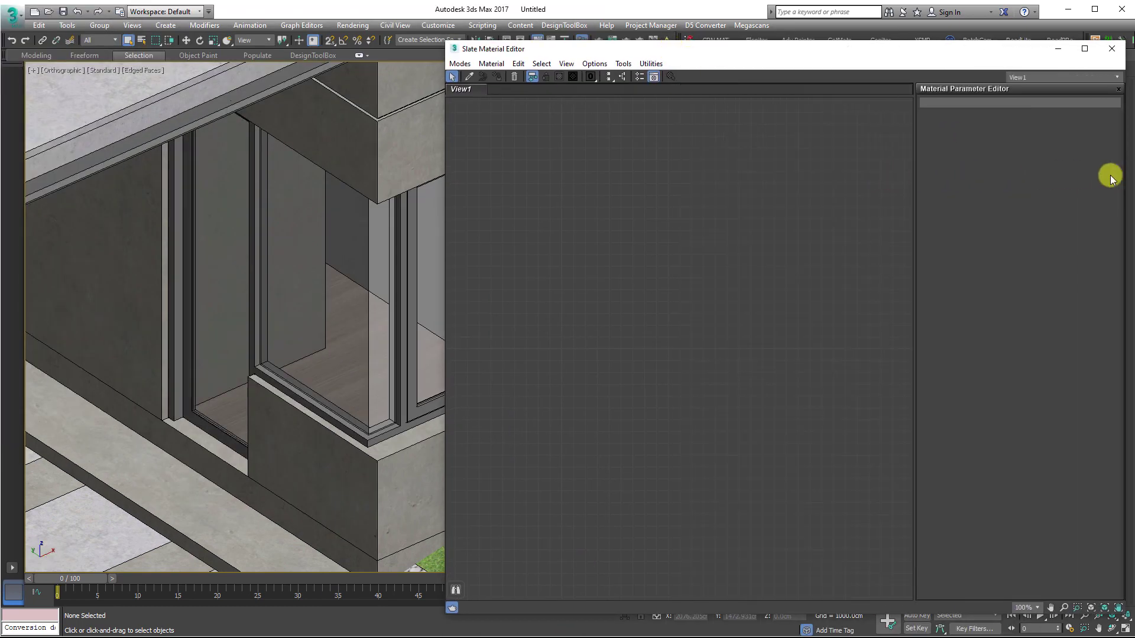
middle_click(291, 199)
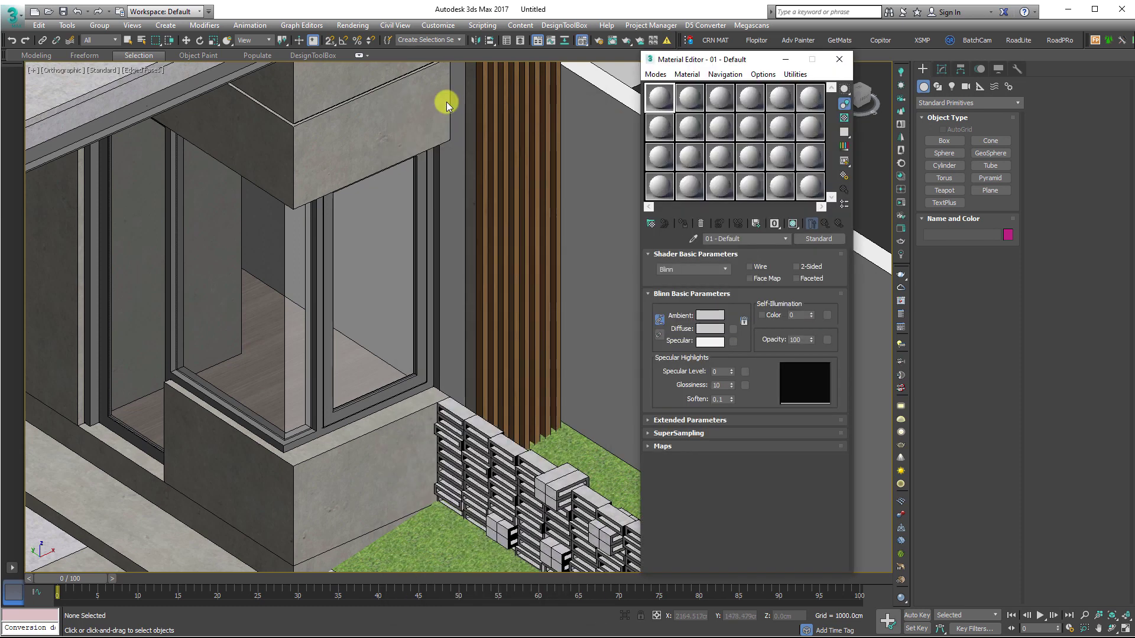
middle_click(425, 261)
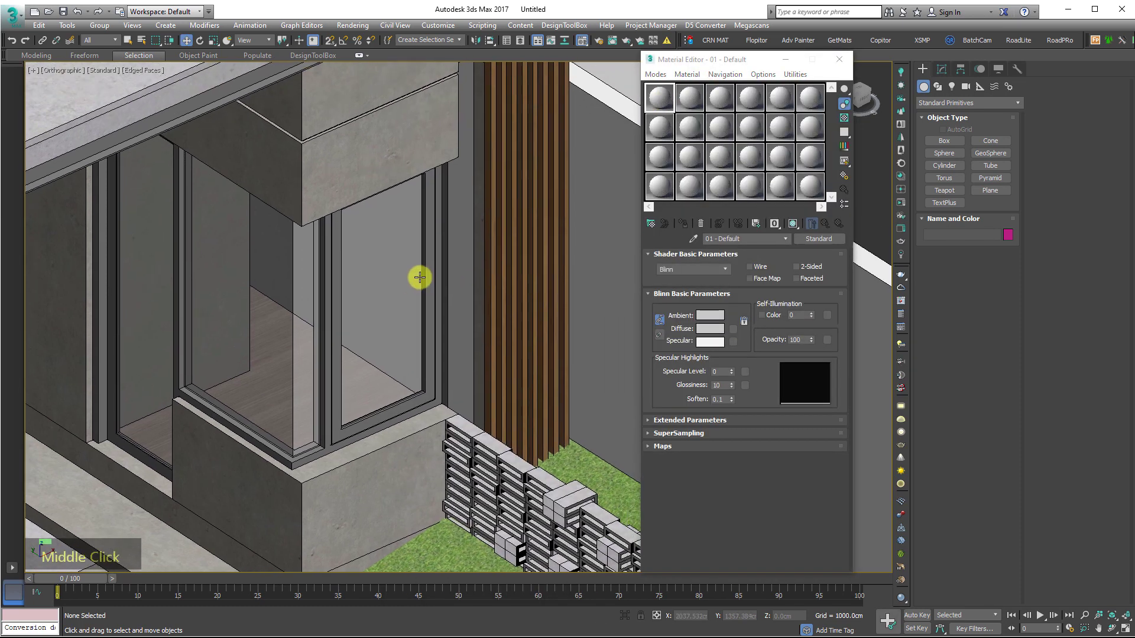
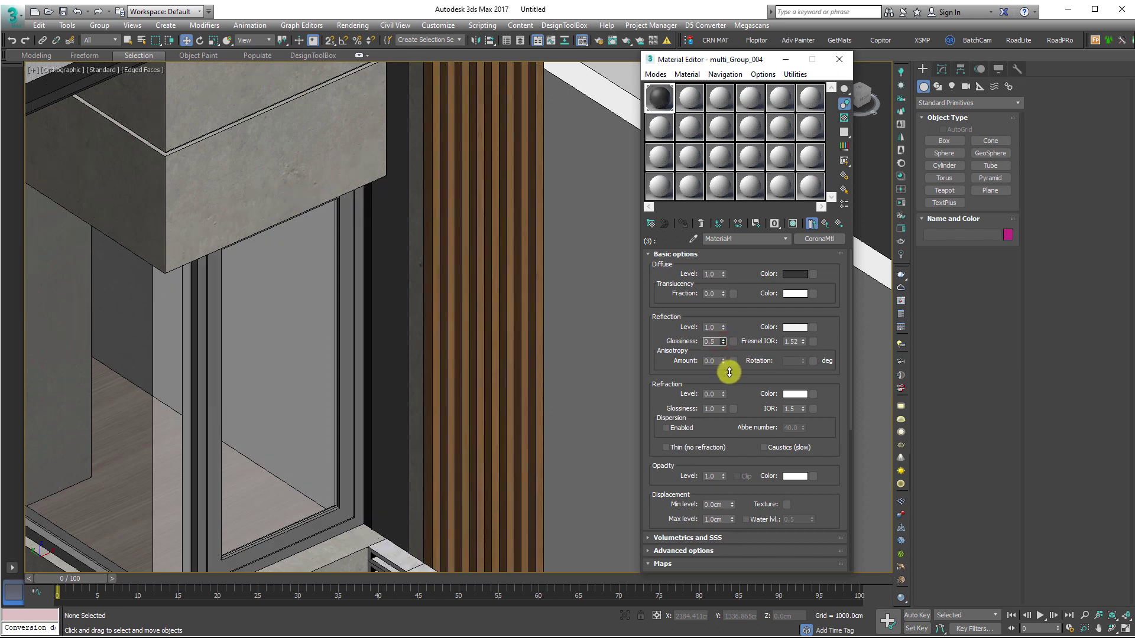
- Pan the view to show the wood slats beside the brick wall
middle_click(299, 209)
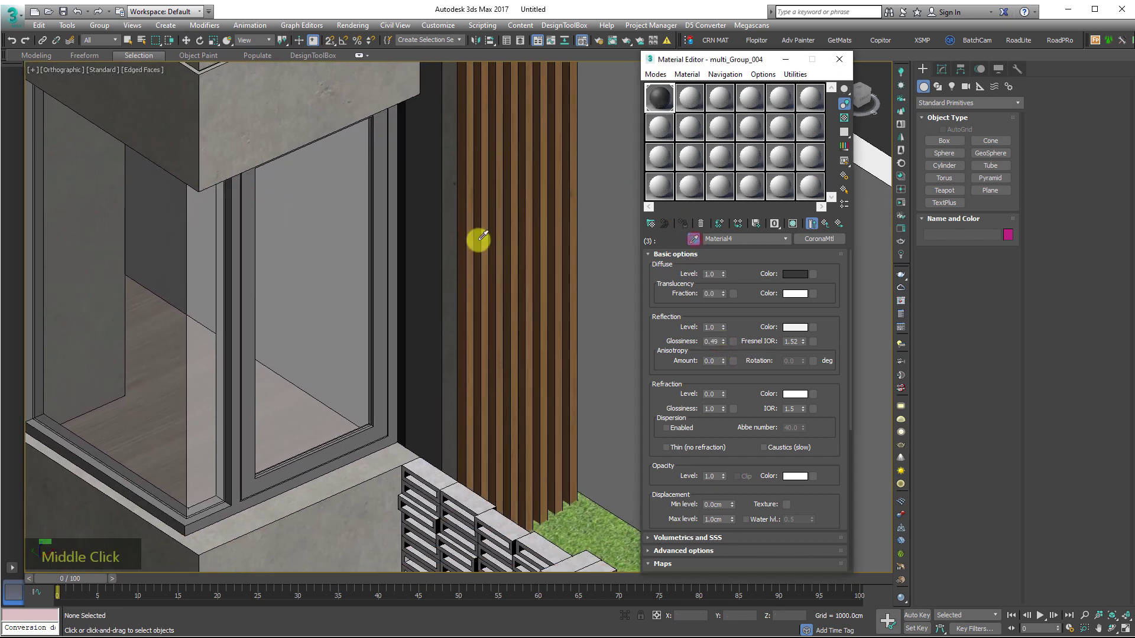
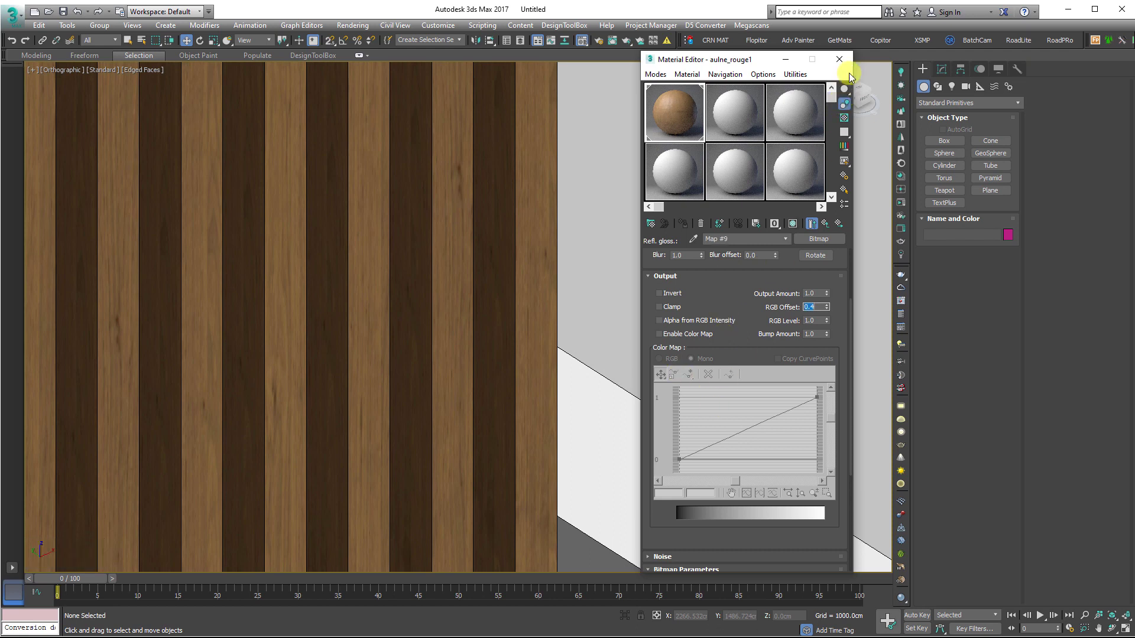
- Scroll the view over the path while adjusting the multi_Group_003 bump settings
scroll(down, 3)
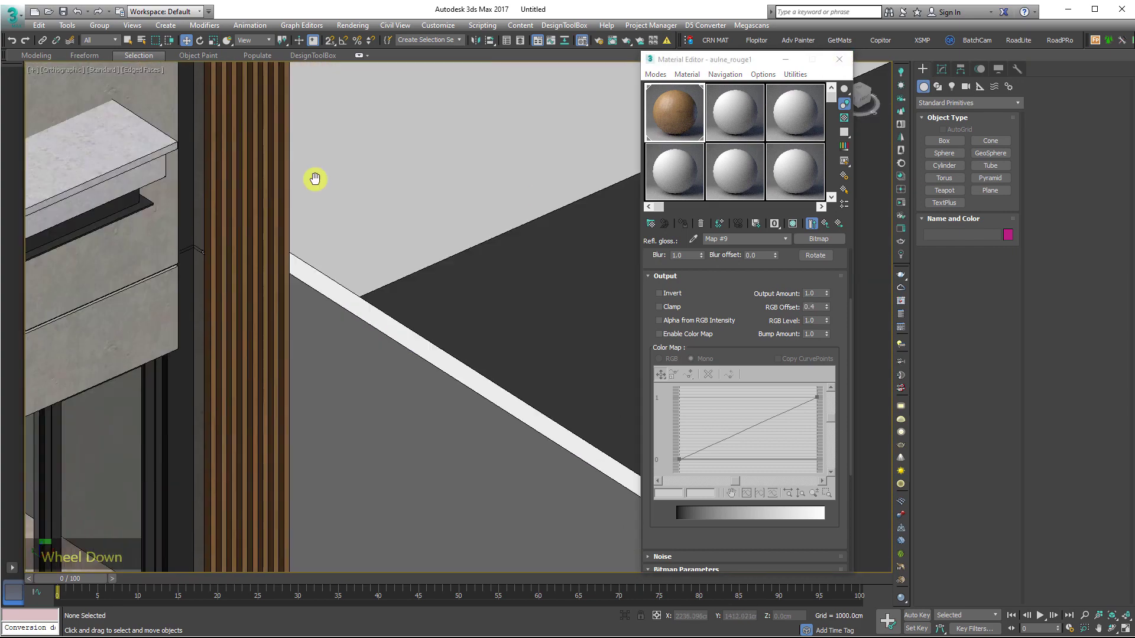
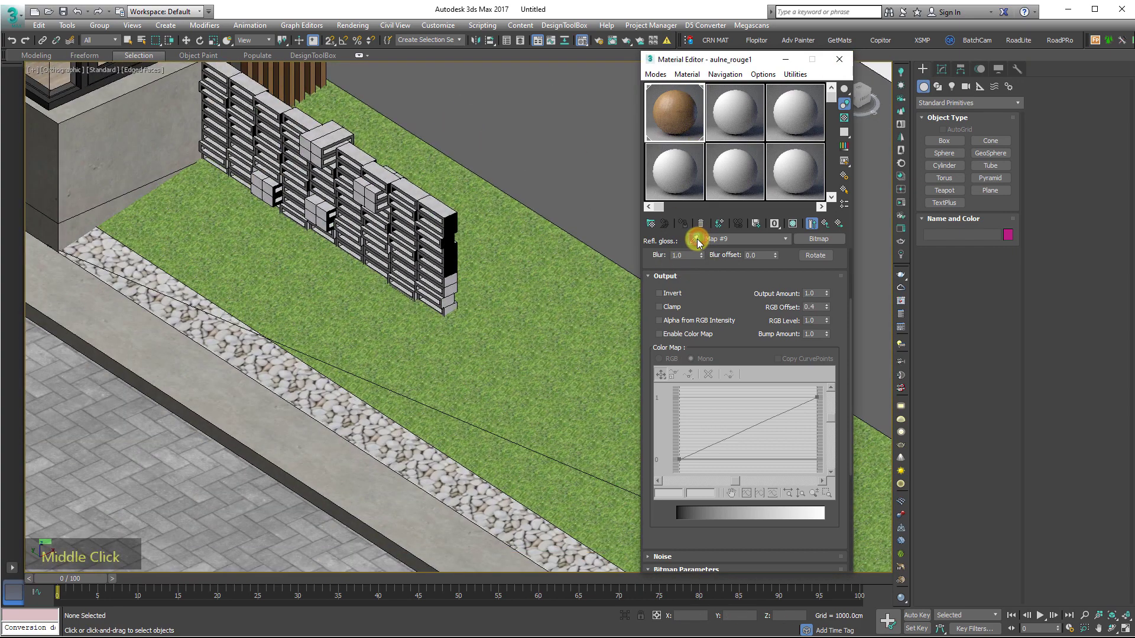
scroll(up, 3)
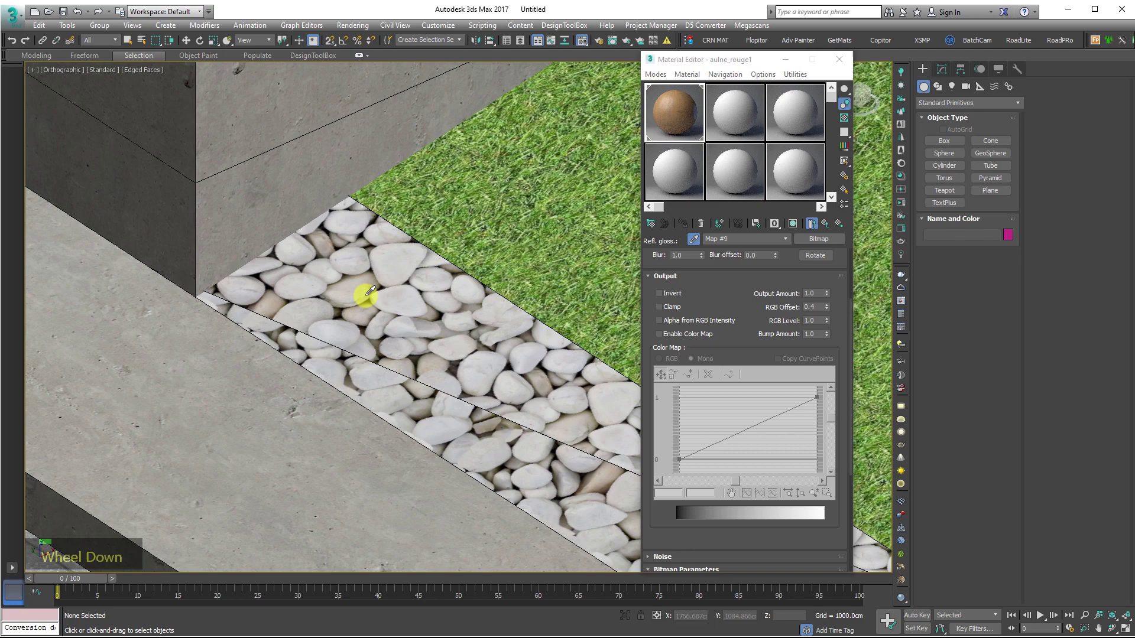
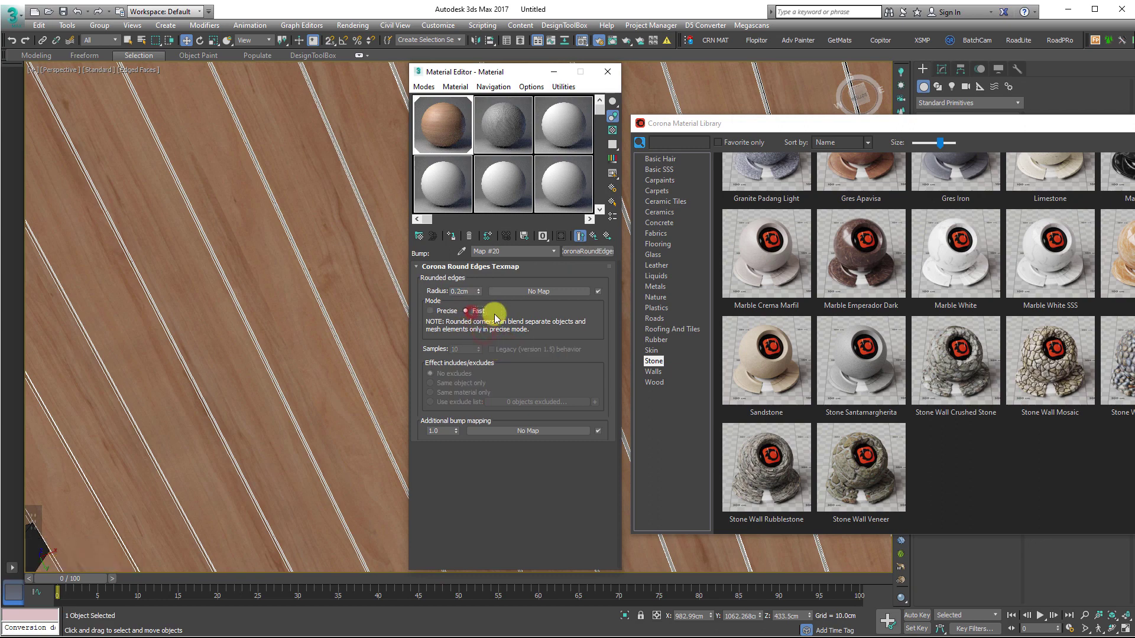
- Scroll the Corona Material Library list down toward the Metals category
scroll(down, 3)
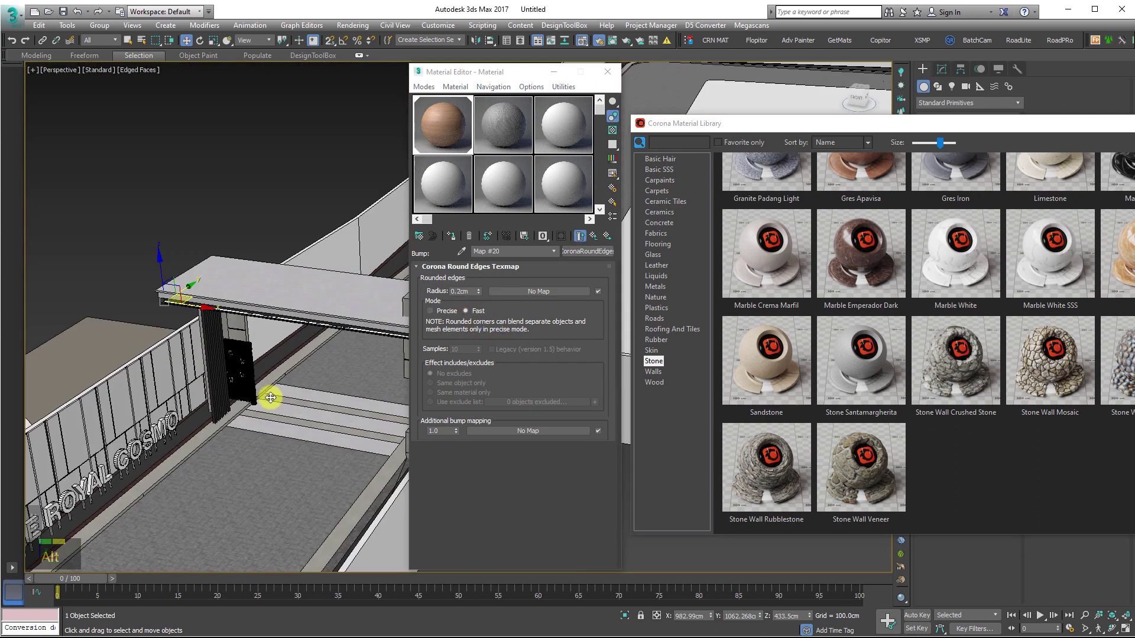
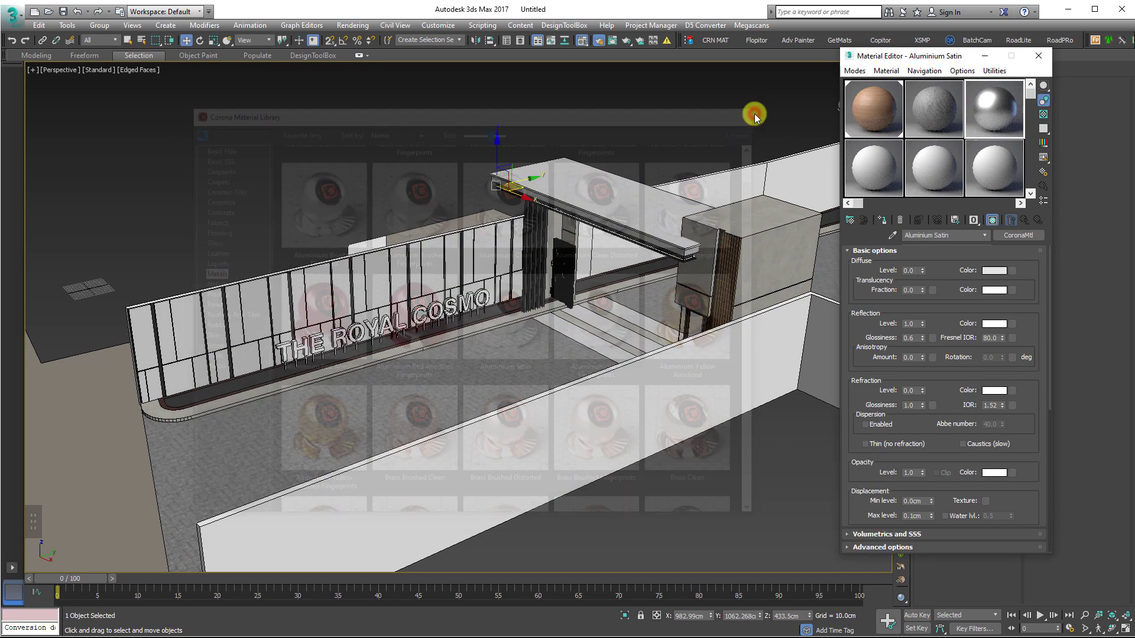
- Scroll the Corona Material Library up to the Aluminium Satin material
scroll(up, 3)
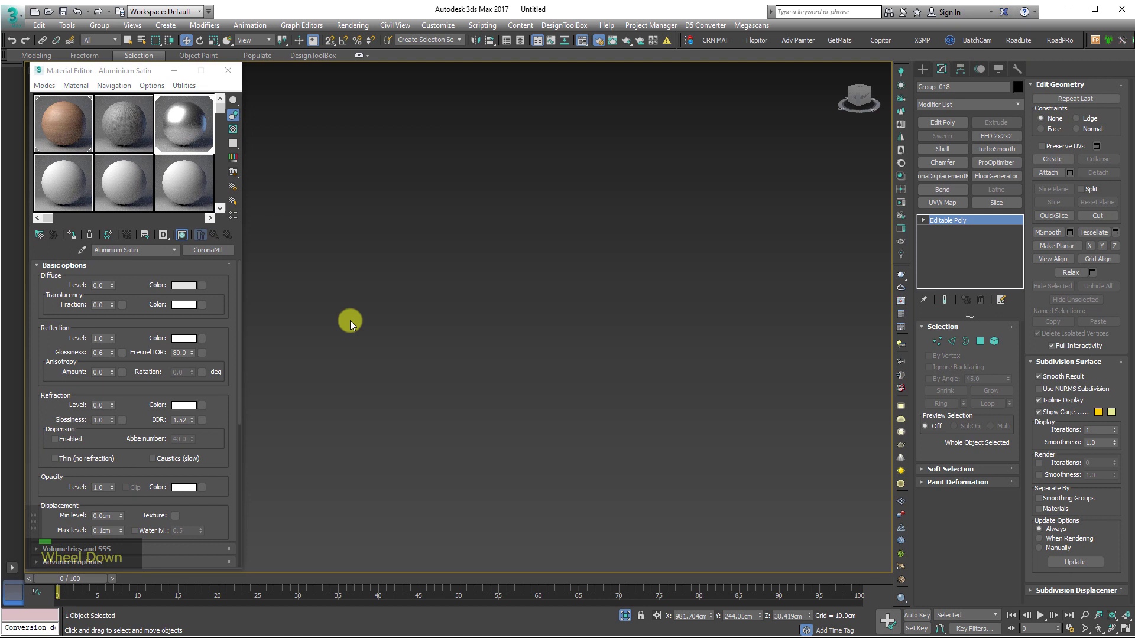
- Navigate the viewport onto the black lettering object for its new default material
scroll(down, 3)
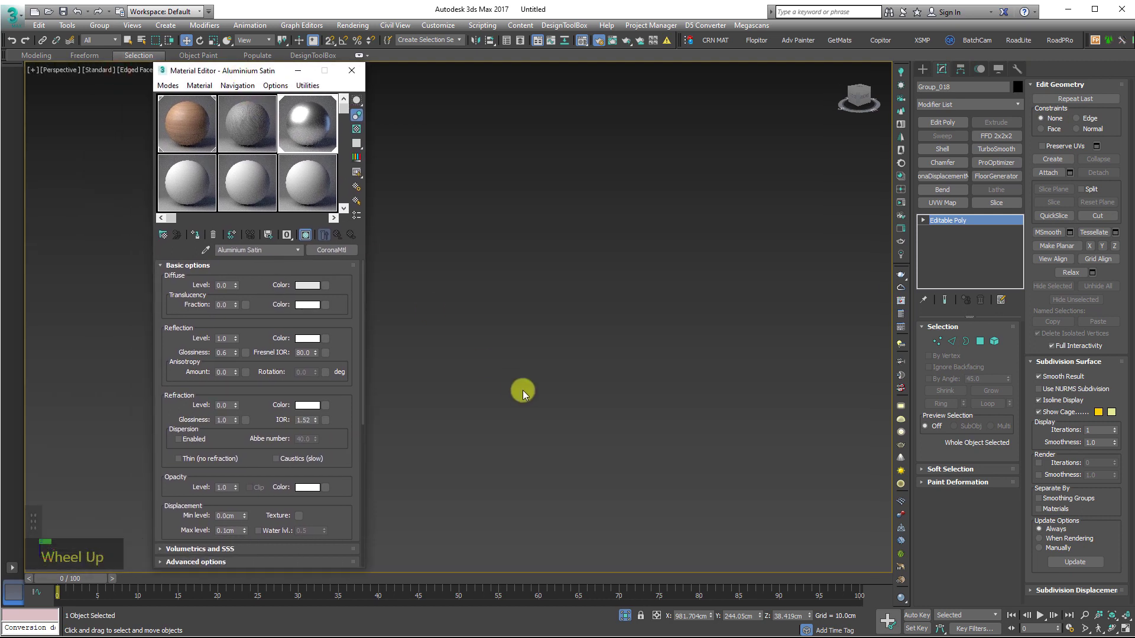
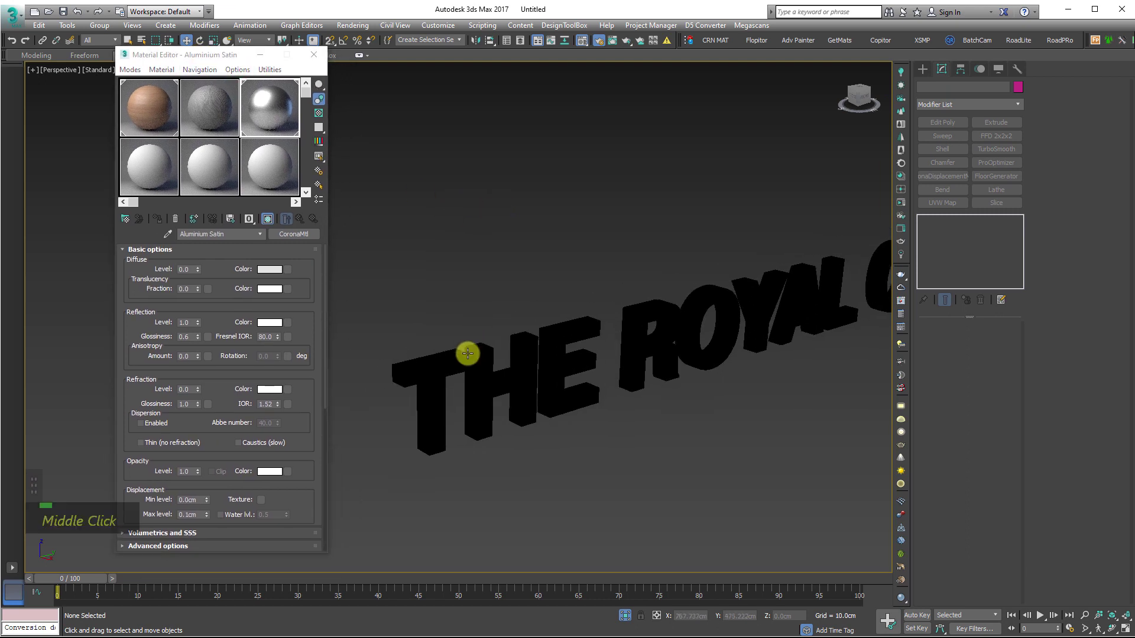
middle_click(616, 424)
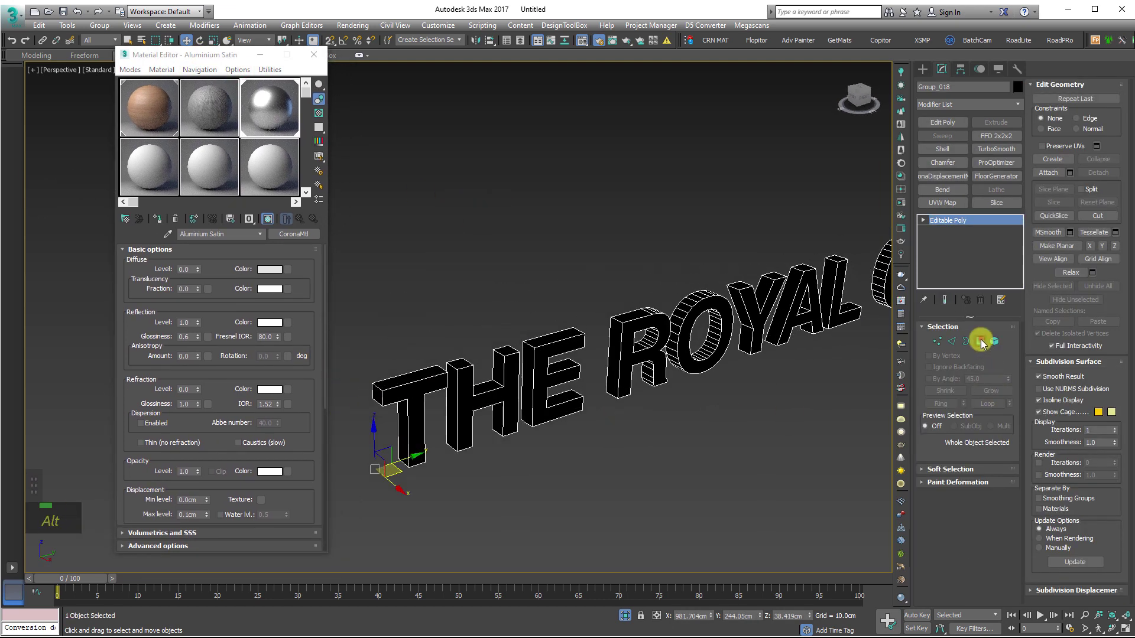
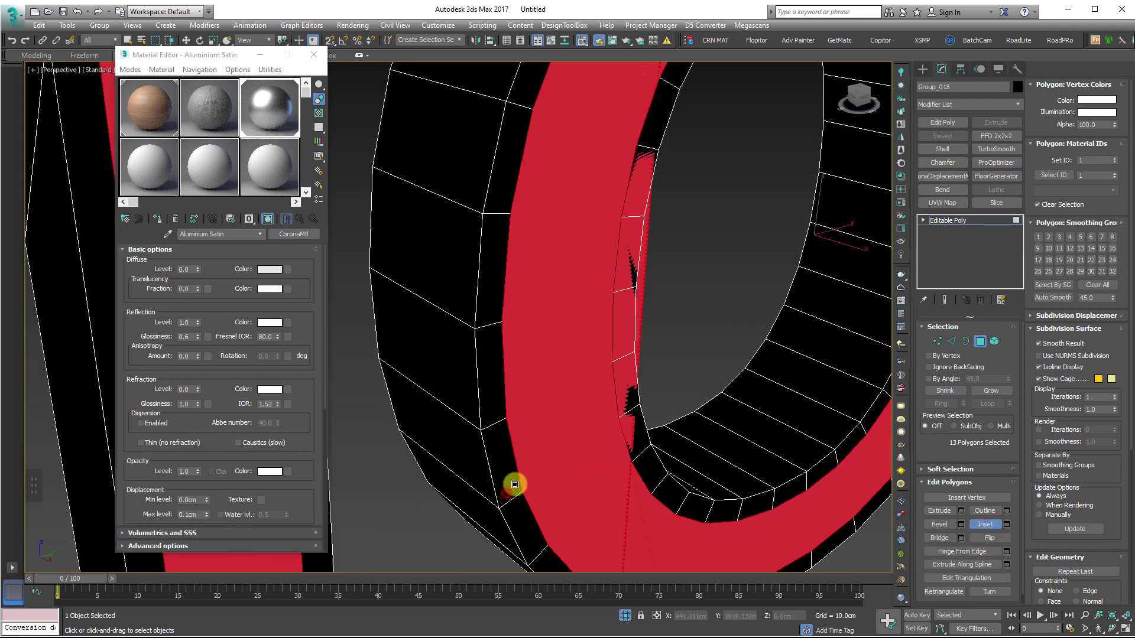
scroll(up, 3)
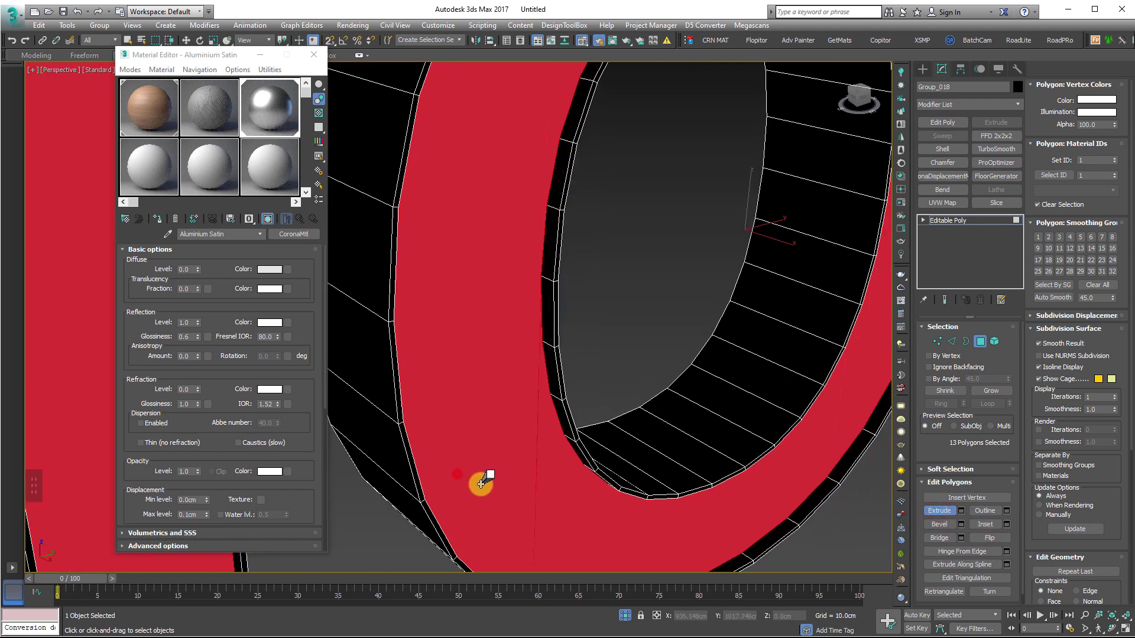
middle_click(654, 279)
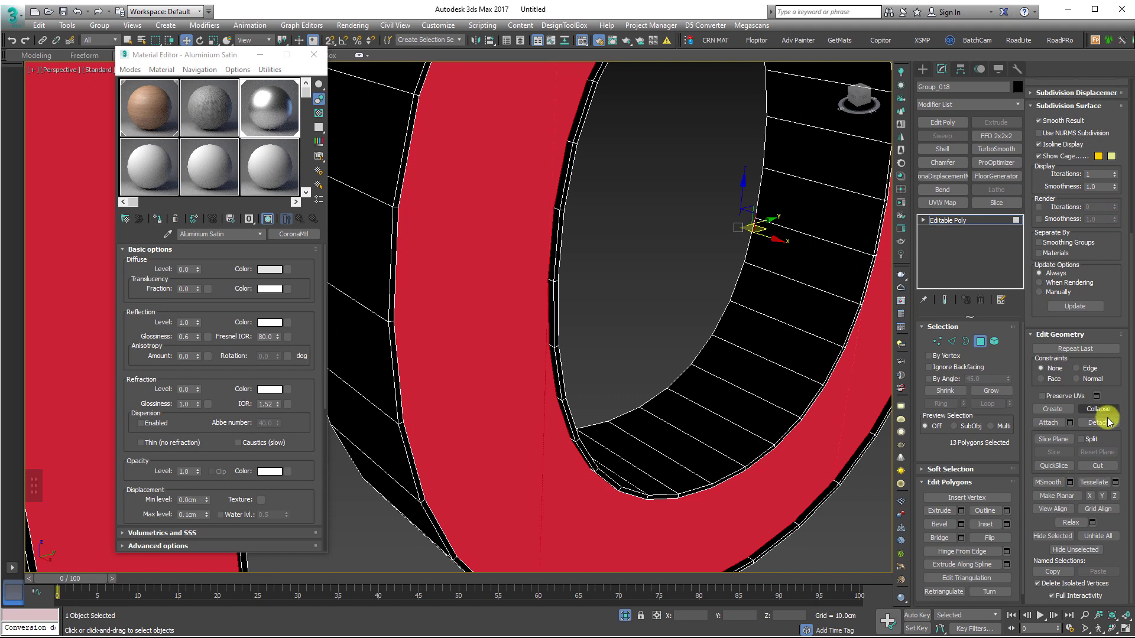
scroll(down, 3)
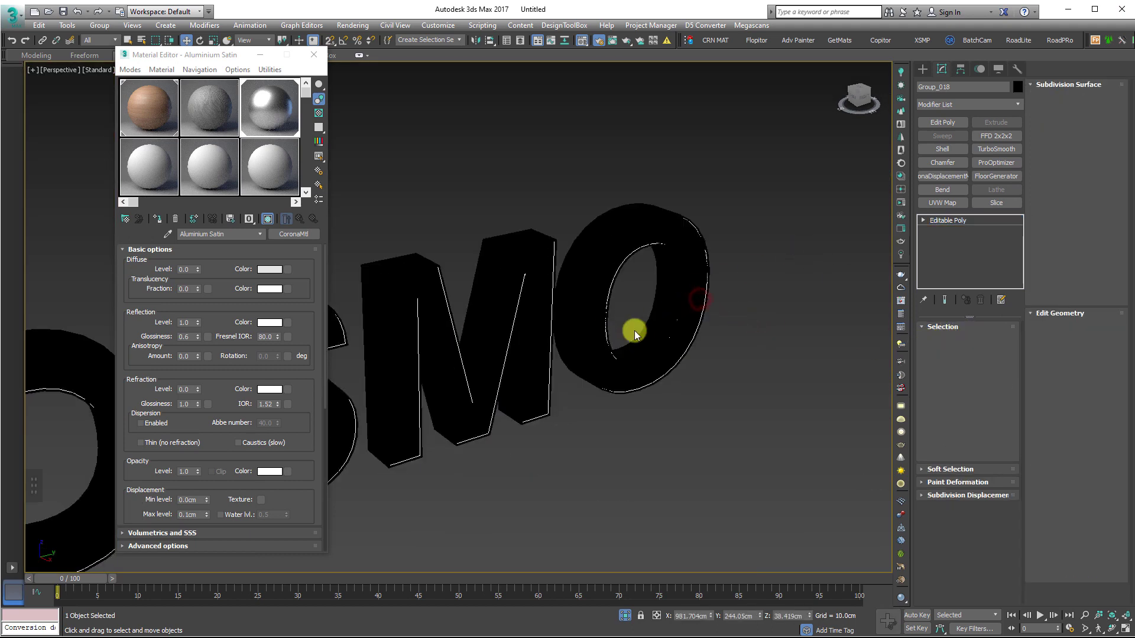
- Set the CoronaLightMtl intensity to 5 and assign it to the lettering
scroll(down, 3)
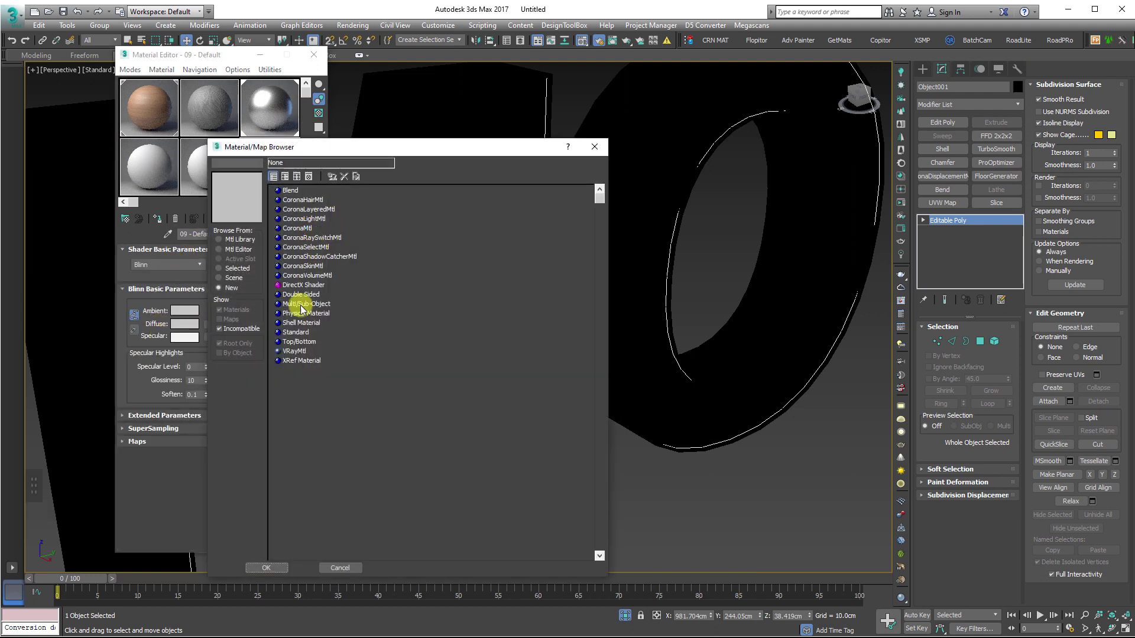
scroll(up, 3)
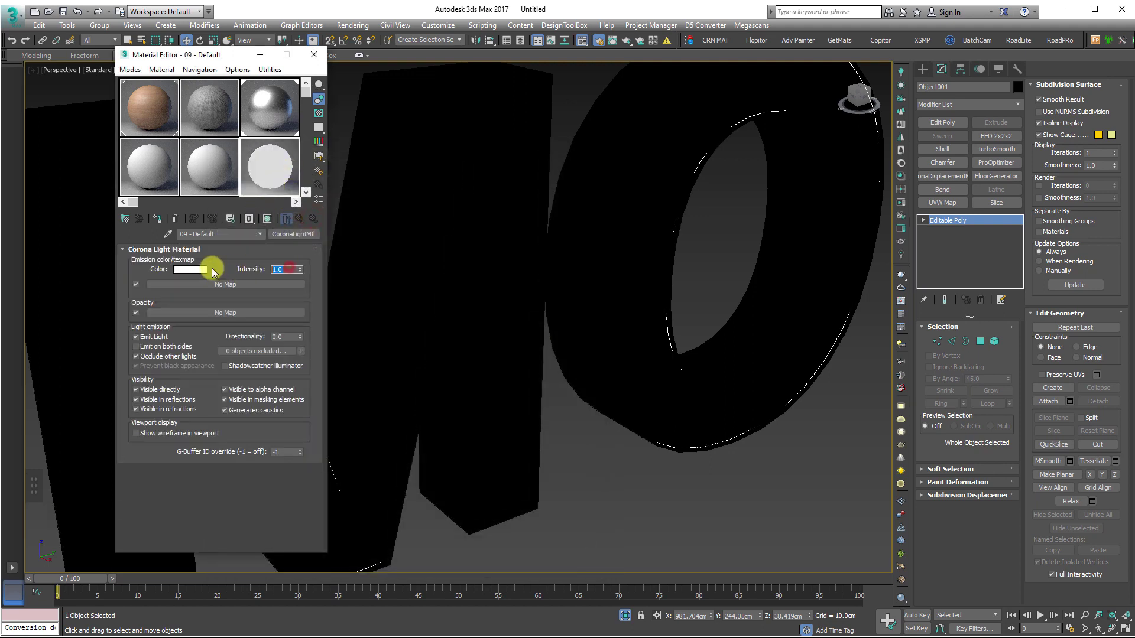
key(Return)
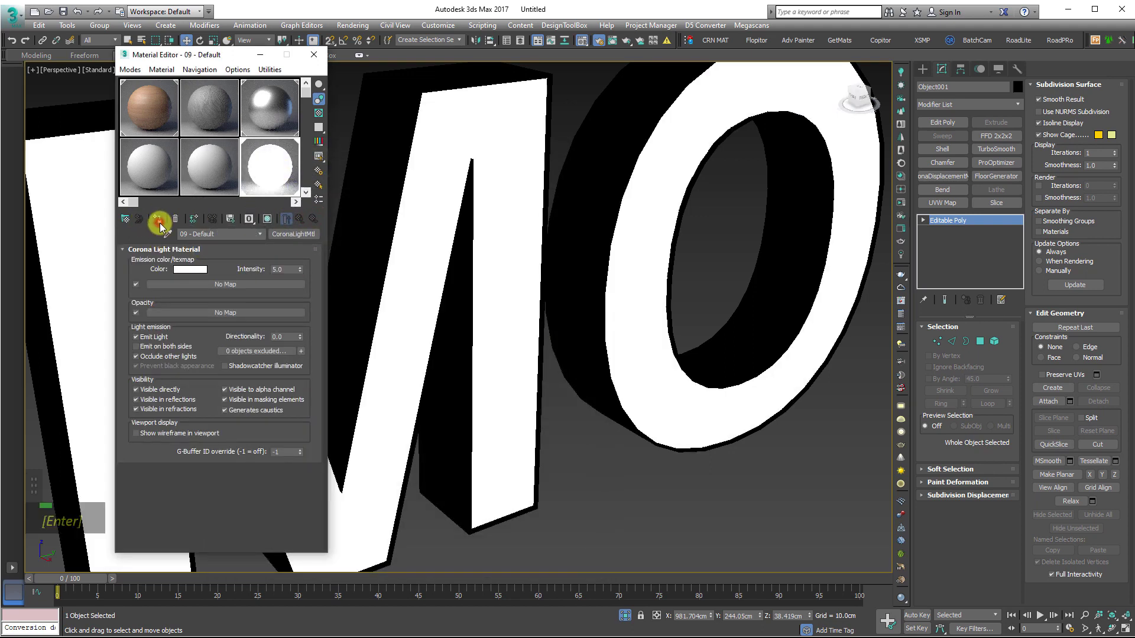
key(Return)
scroll(down, 3)
right_click(774, 317)
scroll(down, 3)
- Save the scene under a new name, then save again in royal cosmo LT2.max
key(ctrl+s)
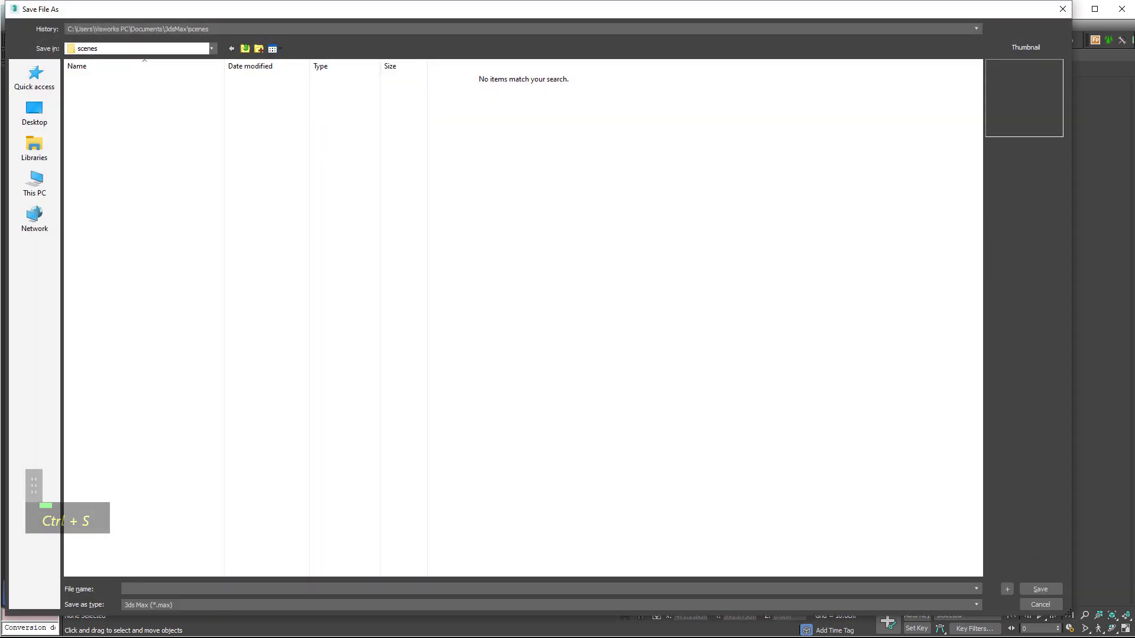
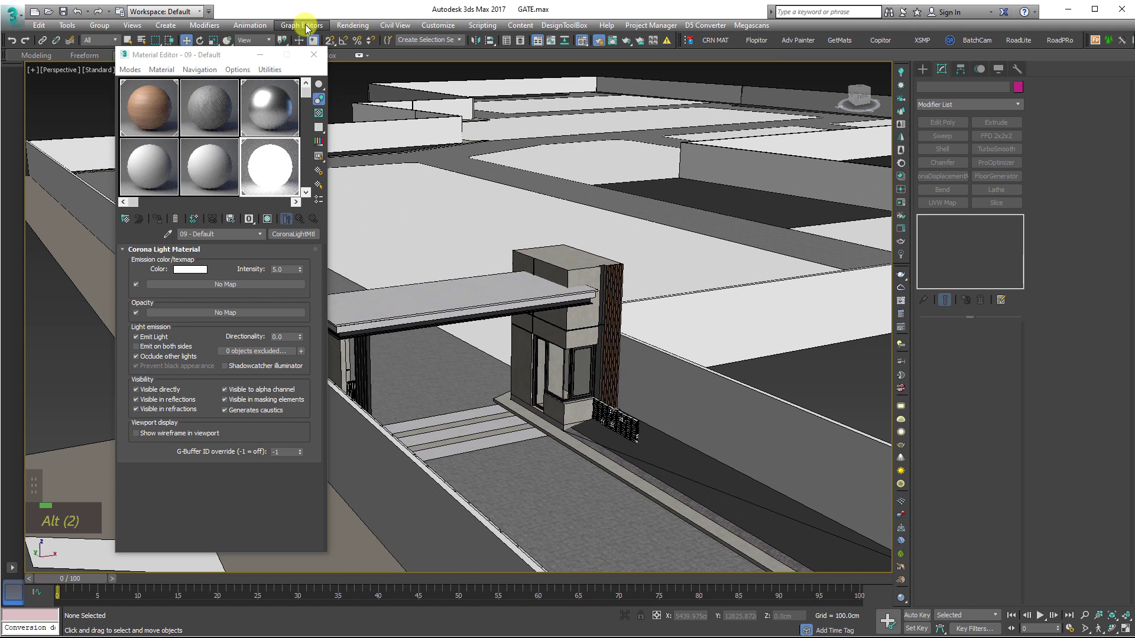
key(ctrl+s)
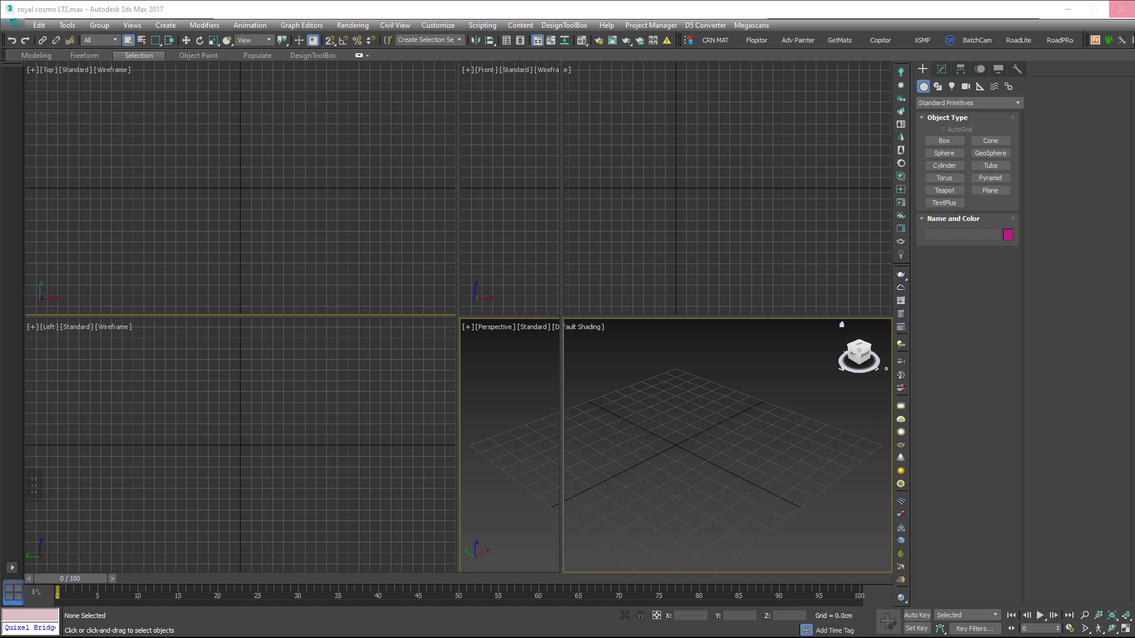
- Frame the townhouse row with its trees and cameras in the Top view and store it in a Copitor slot
scroll(up, 3)
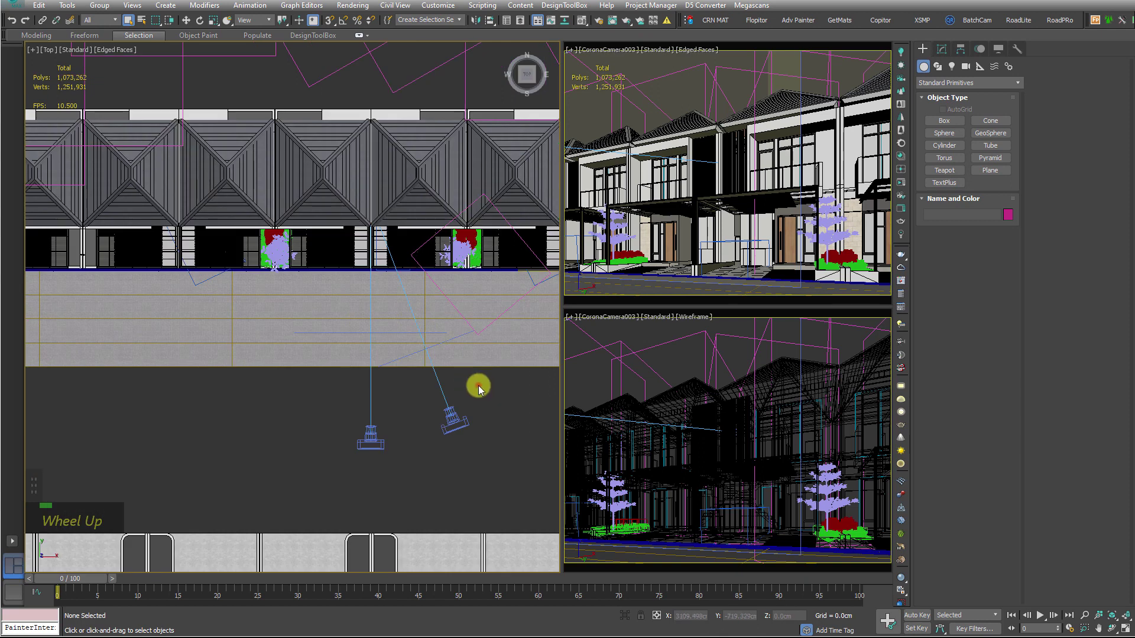
scroll(down, 3)
key(shift+v)
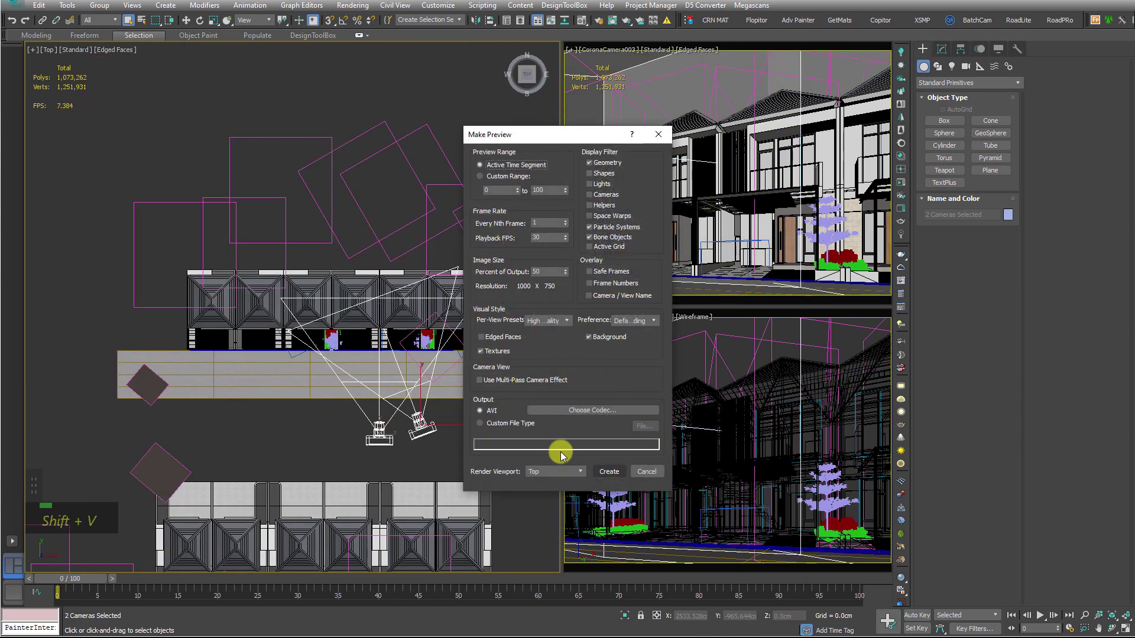
key(shift+c)
middle_click(489, 419)
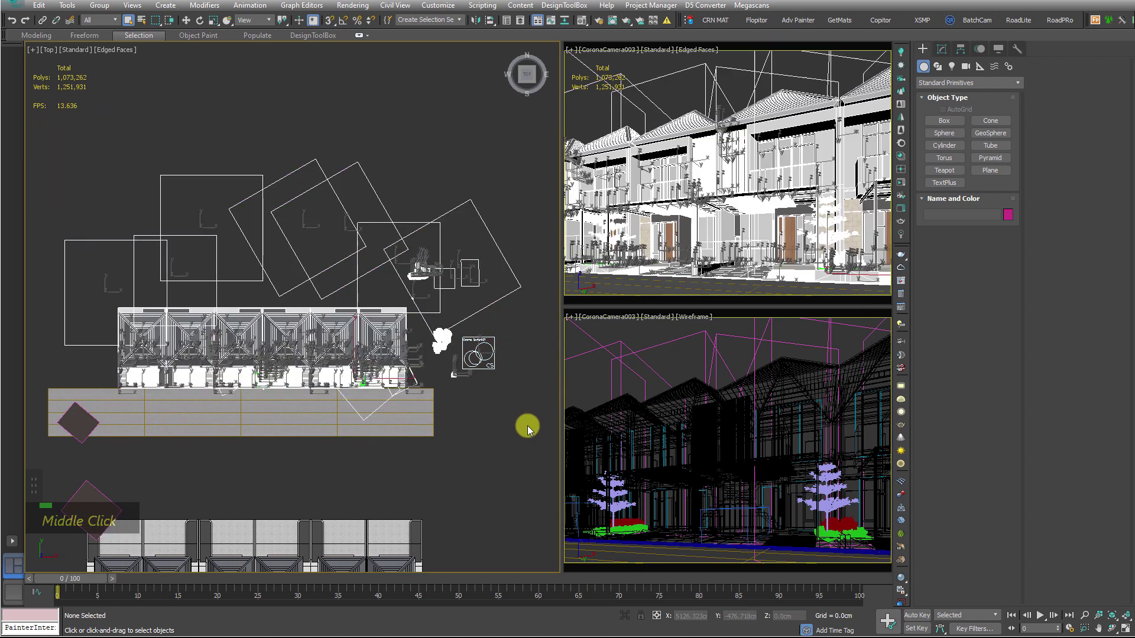
scroll(up, 3)
scroll(down, 3)
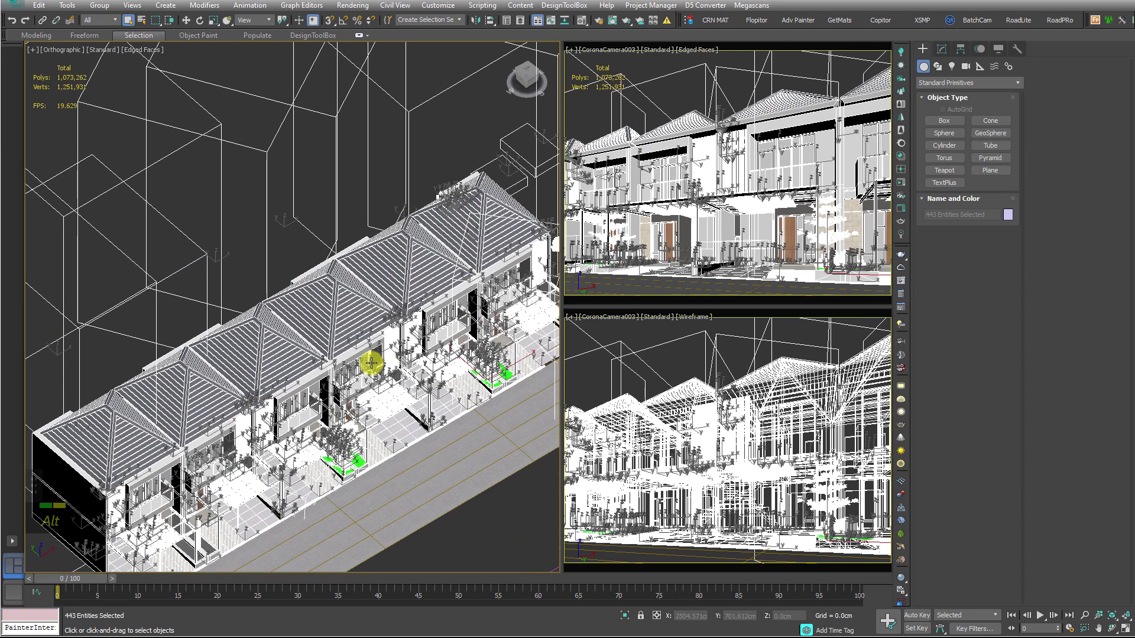
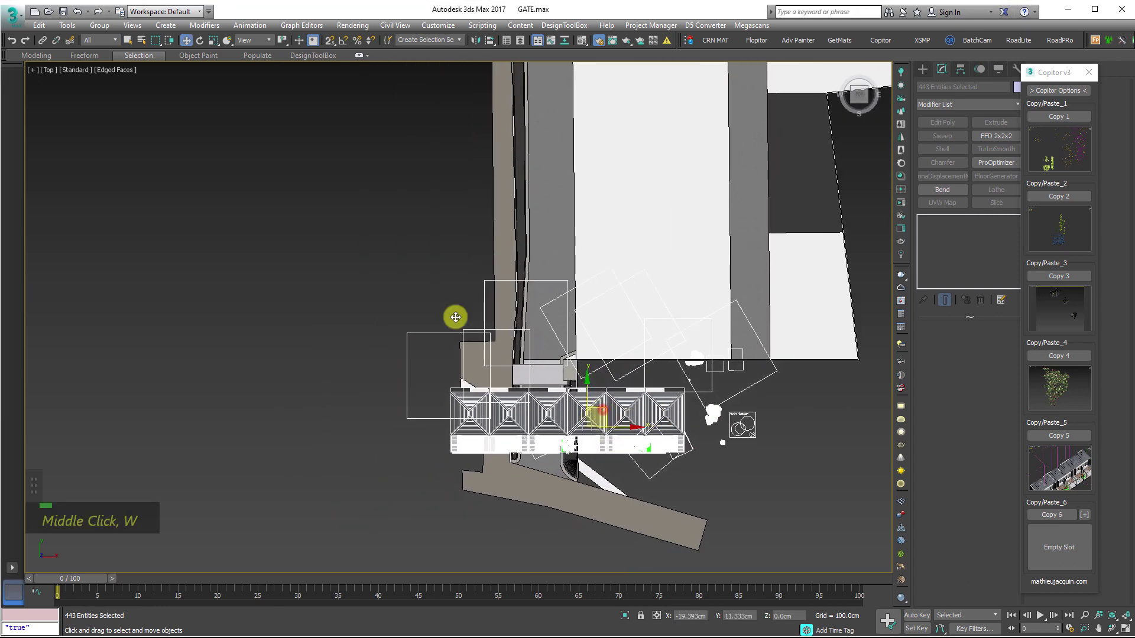
- Pan the Top viewport across the pasted townhouse row and the nearby Corona Scatter area
scroll(up, 3)
middle_click(770, 279)
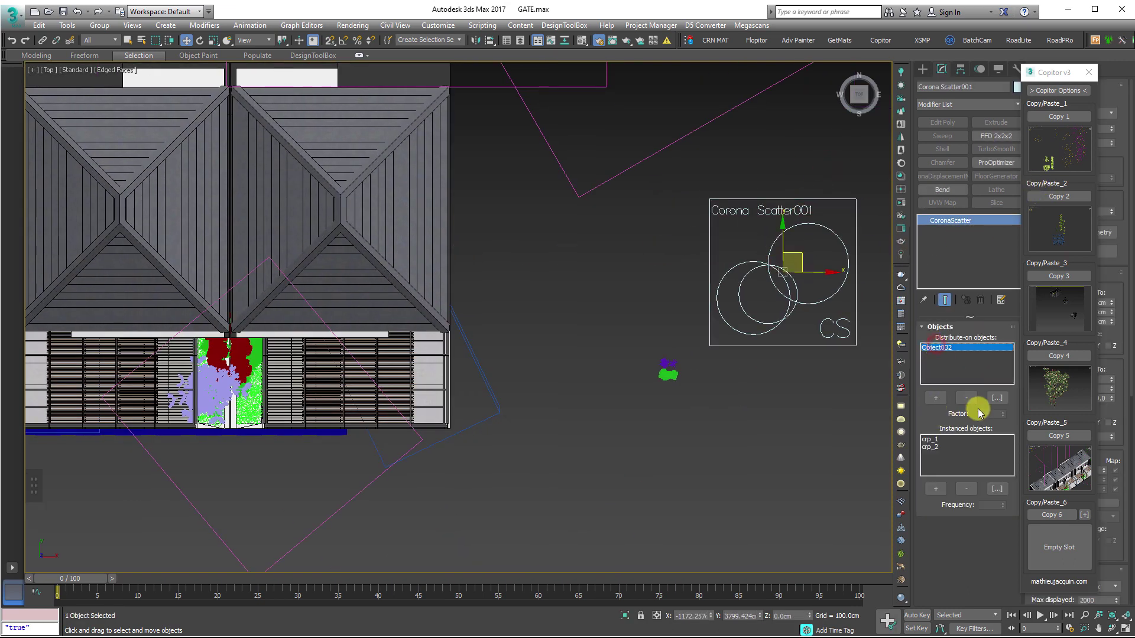
middle_click(559, 402)
scroll(down, 3)
middle_click(631, 383)
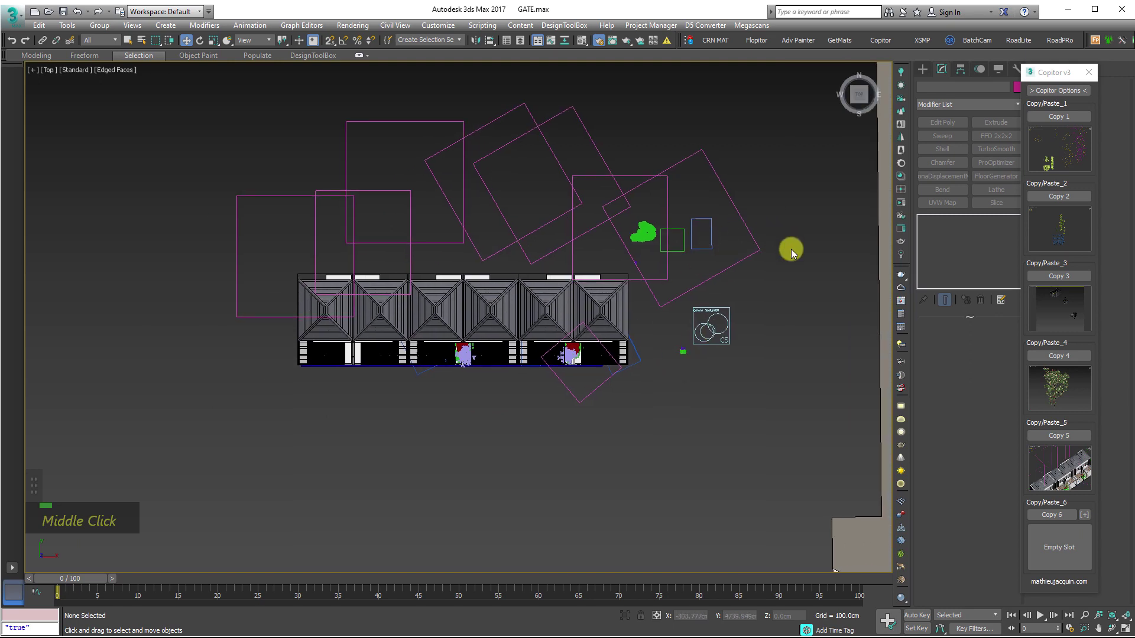
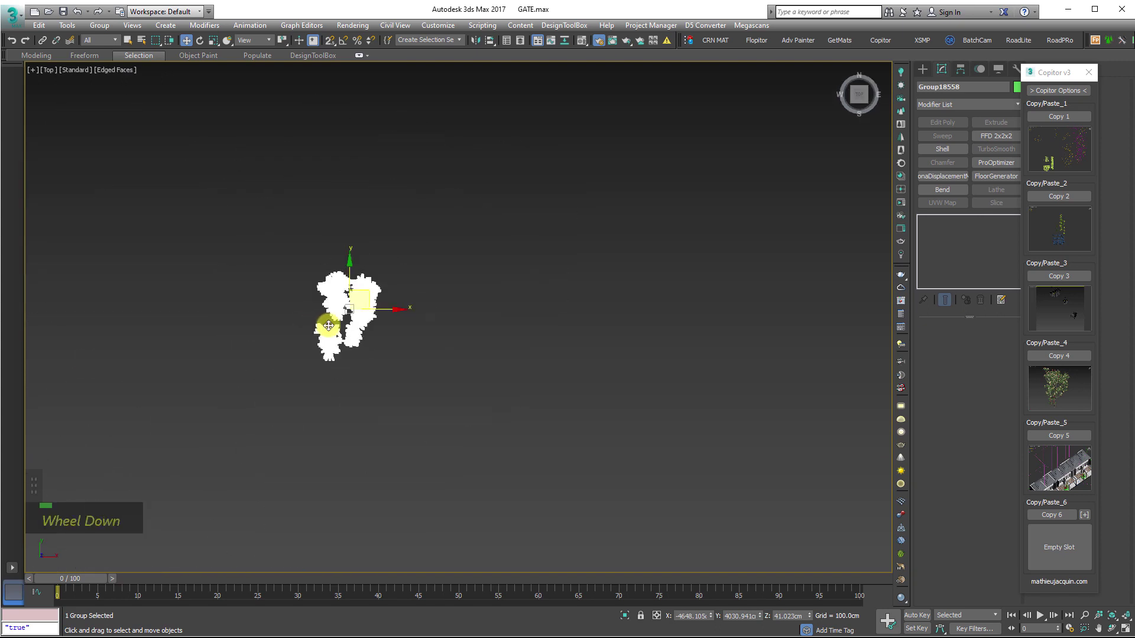
scroll(up, 3)
scroll(up, 3)
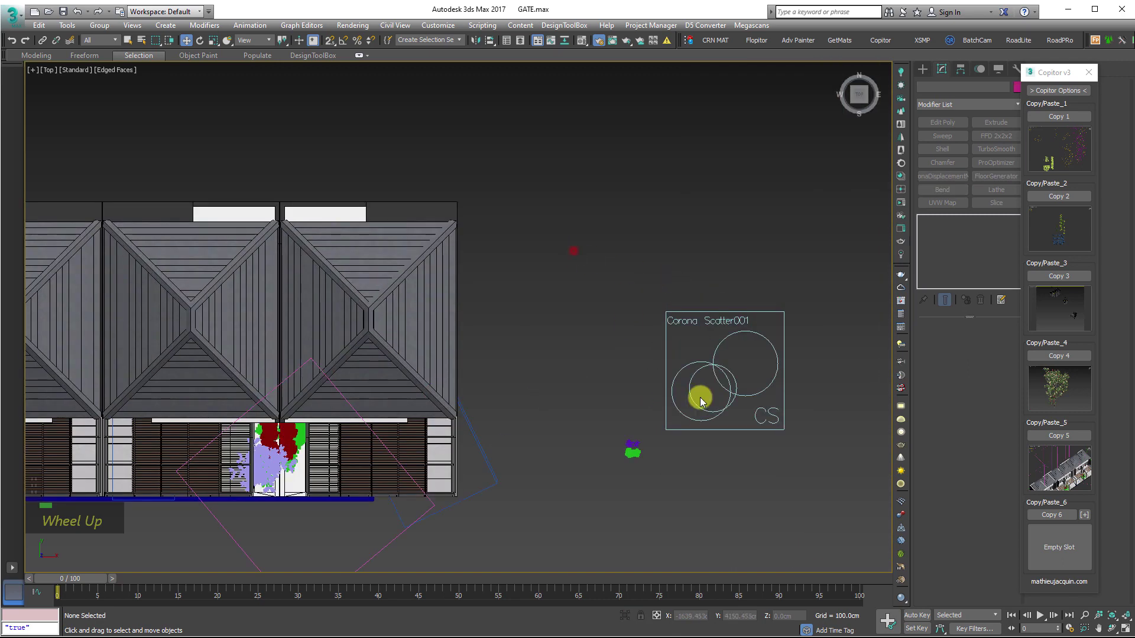
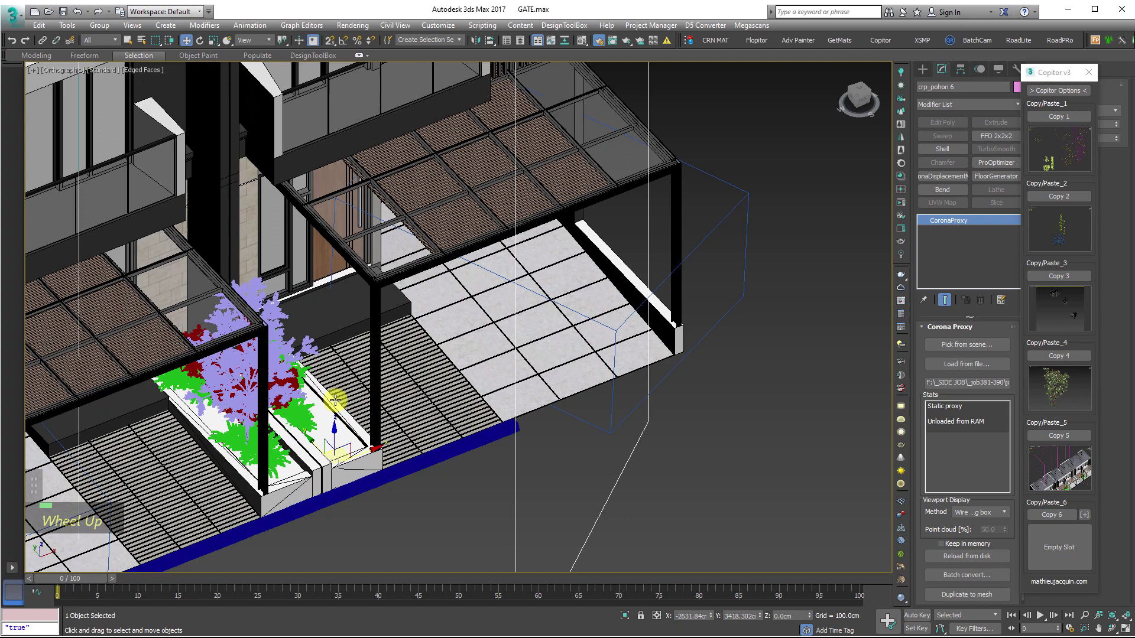
- Select the crp_pohon 6 CoronaProxy and switch its viewport display to Full mesh
scroll(up, 3)
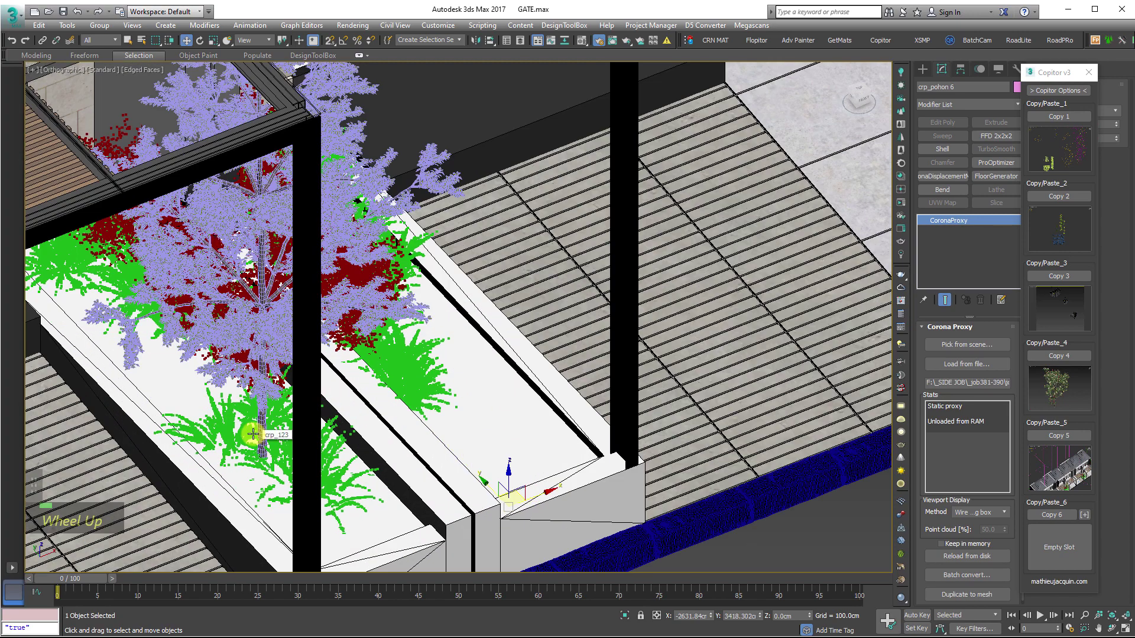
scroll(up, 3)
scroll(down, 3)
scroll(down, 3)
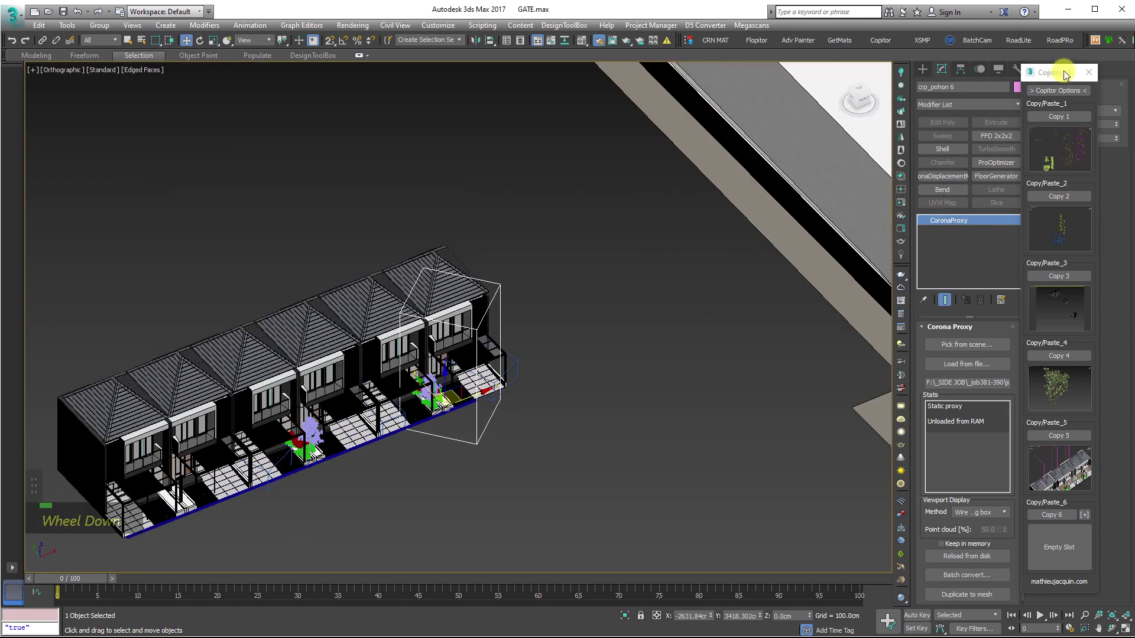
middle_click(470, 237)
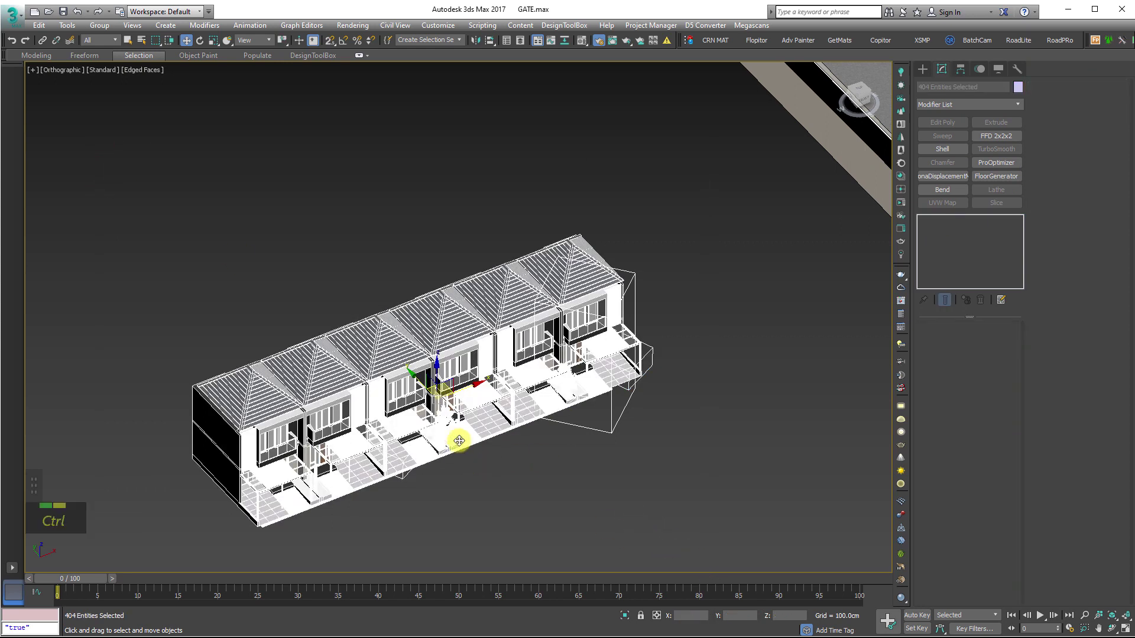
key(ctrl+g)
key(ctrl+z)
double_click(617, 439)
scroll(down, 3)
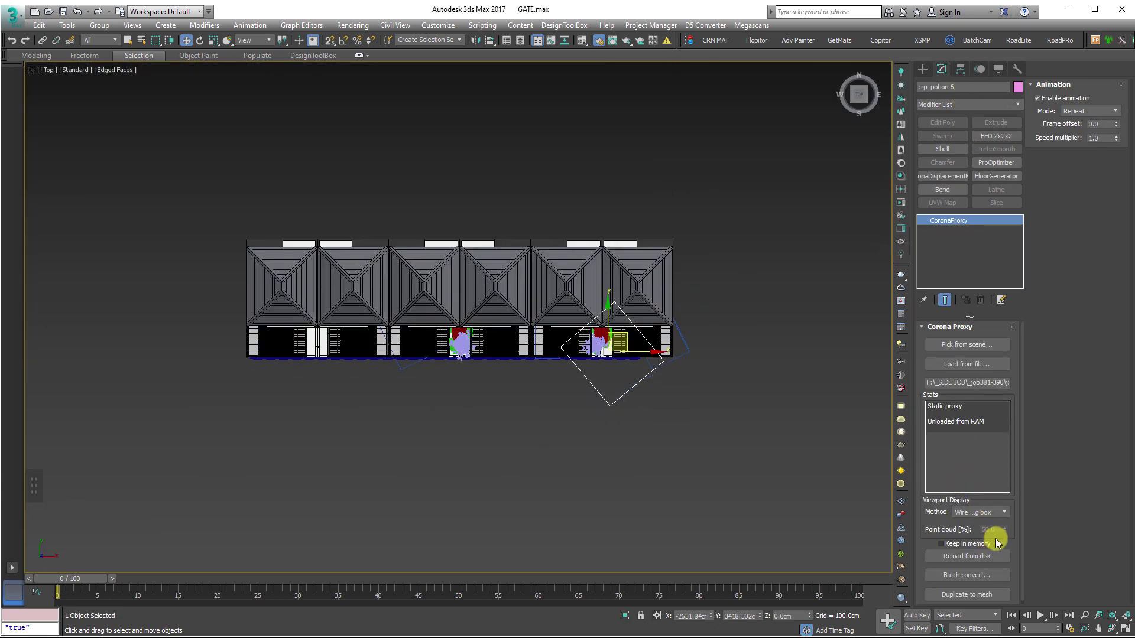
scroll(down, 3)
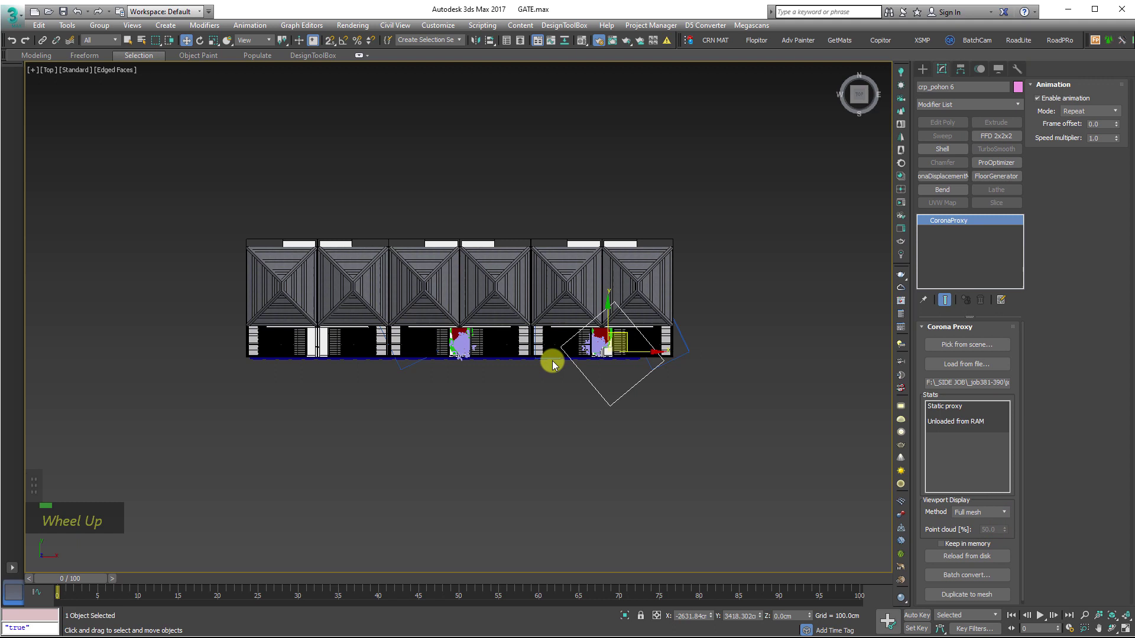
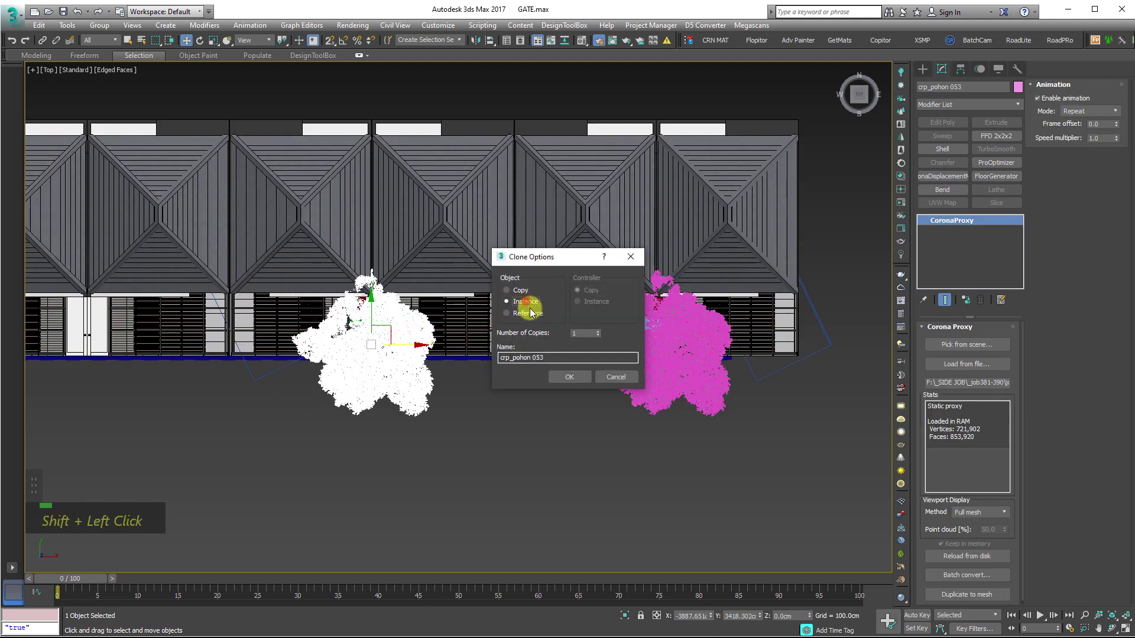
- Clone the tree proxy as Instances along the townhouse front and rotate the copies
double_click(581, 381)
middle_click(360, 432)
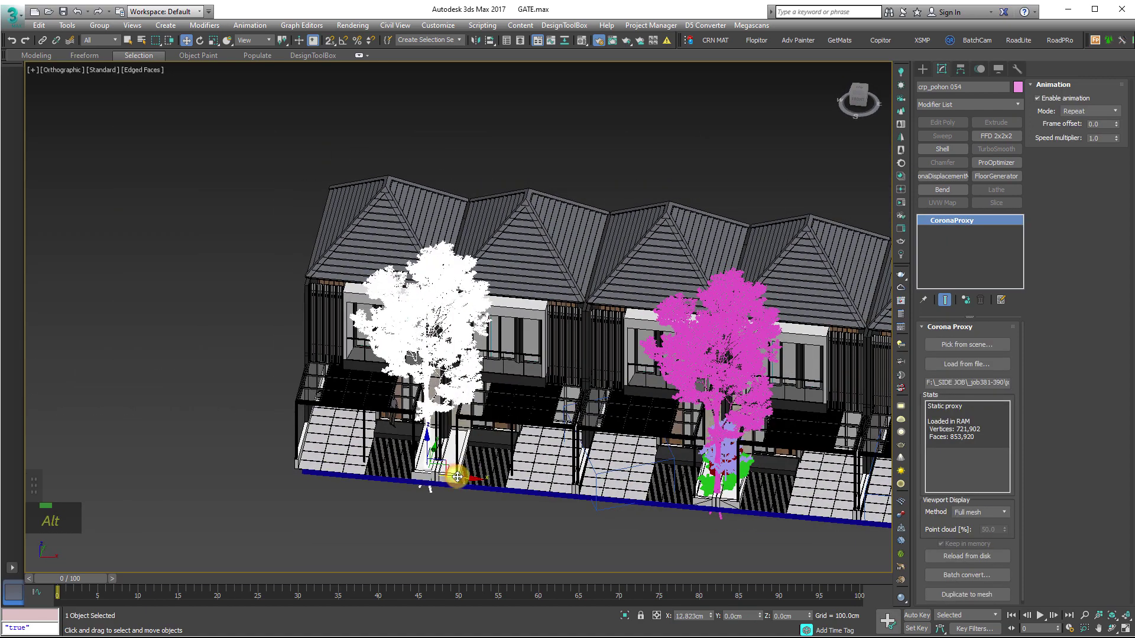
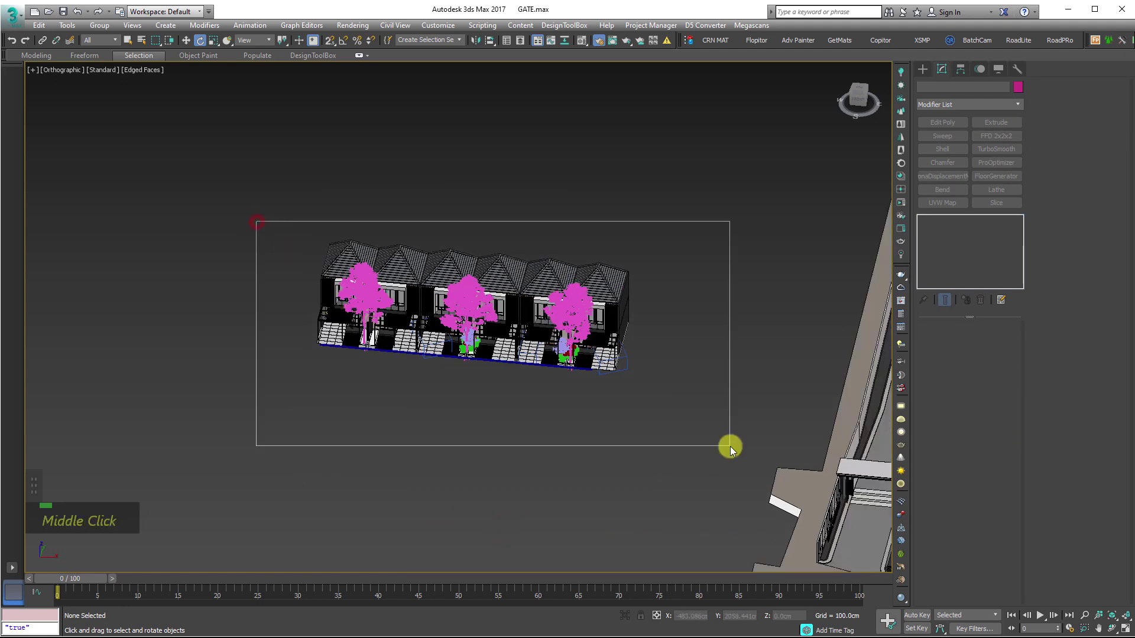
key(g)
key(g)
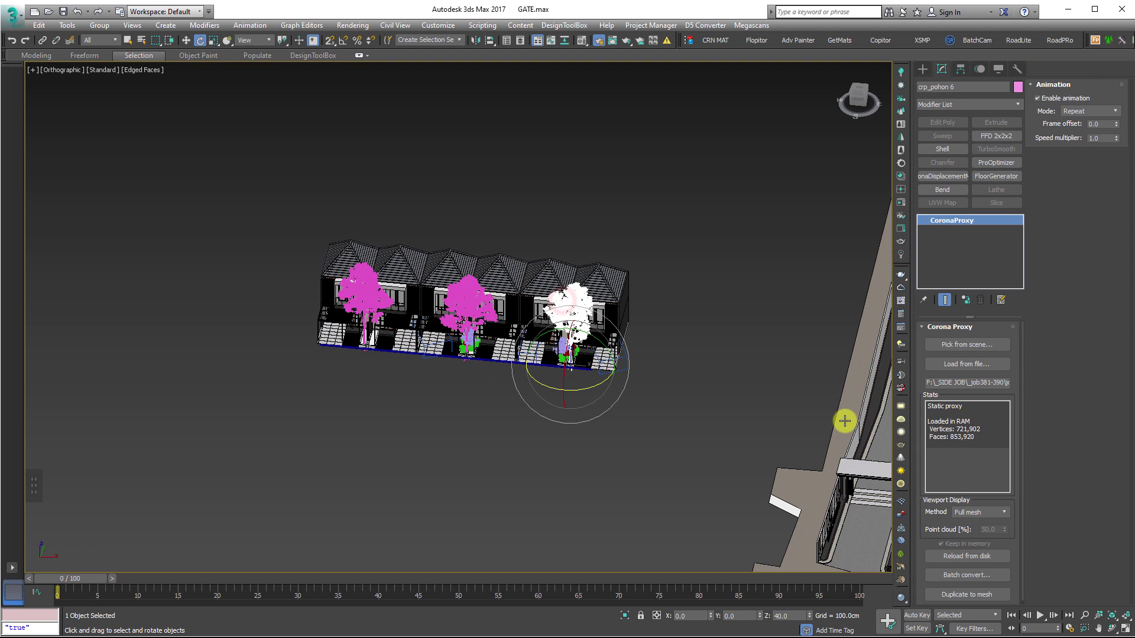
- Group the 406 selected townhouses and trees as Group18559
key(ctrl+g)
scroll(up, 3)
scroll(up, 3)
double_click(391, 267)
key(ctrl+g)
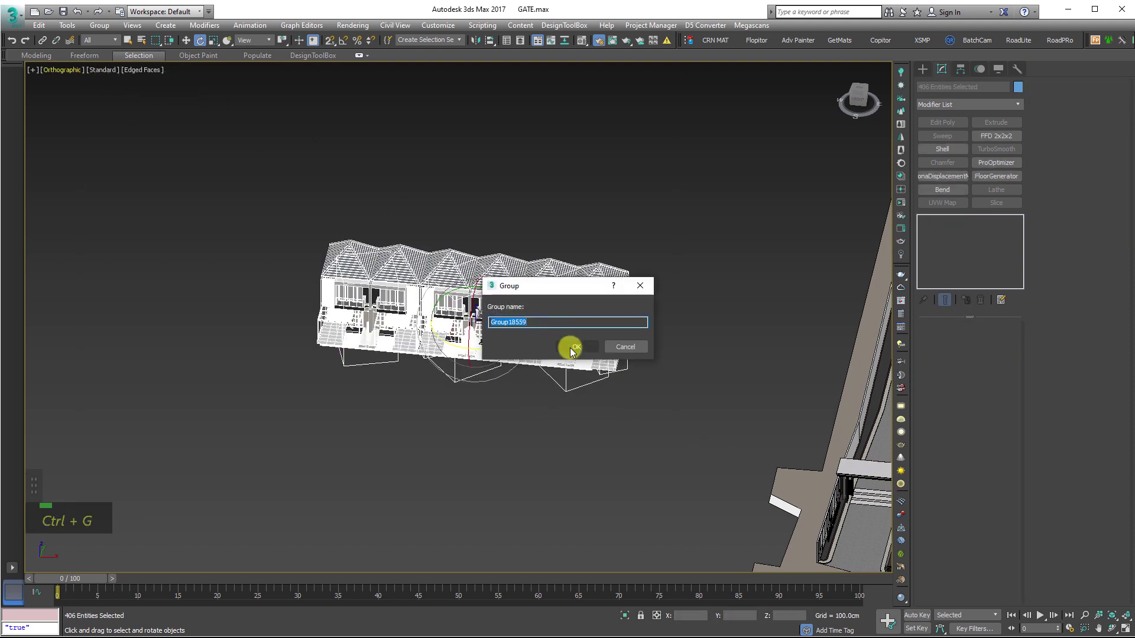
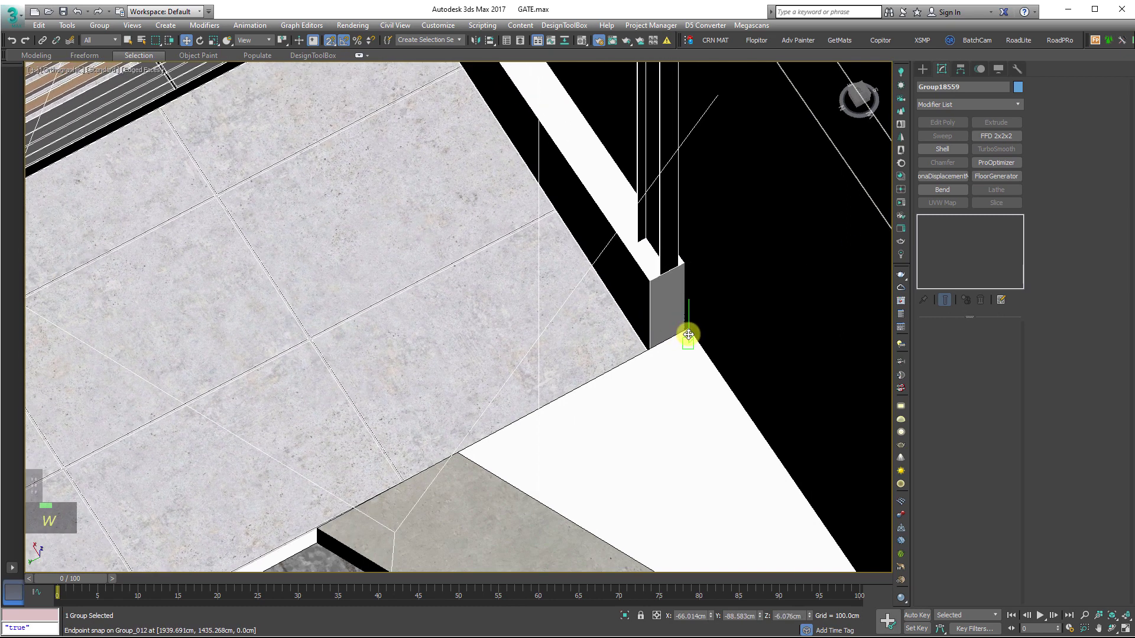
- Move Group18559 into the plot outline, snapped against the gatehouse corner
scroll(down, 3)
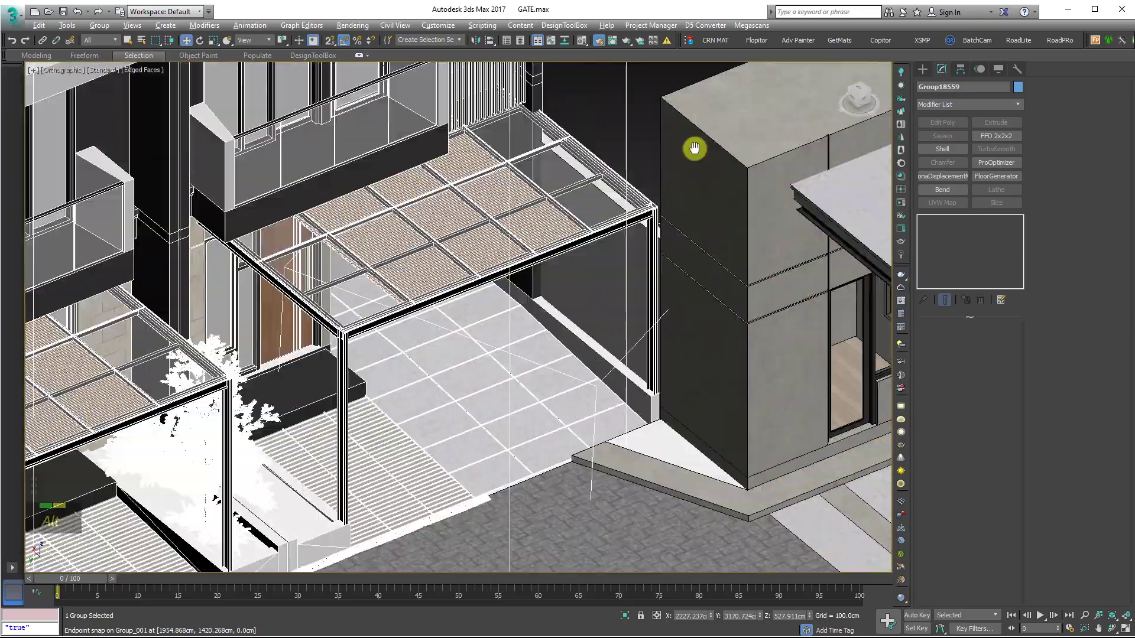
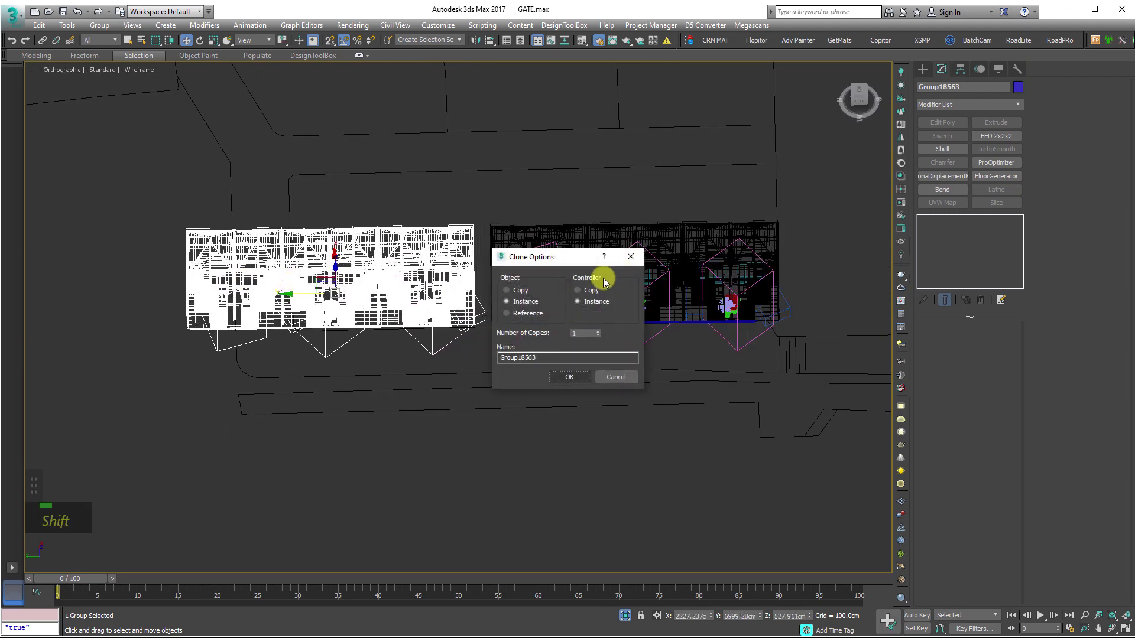
- Clone the house group as an Instance, creating Group18563
scroll(up, 3)
scroll(down, 3)
double_click(106, 26)
scroll(up, 3)
key(Delete)
scroll(down, 3)
middle_click(652, 401)
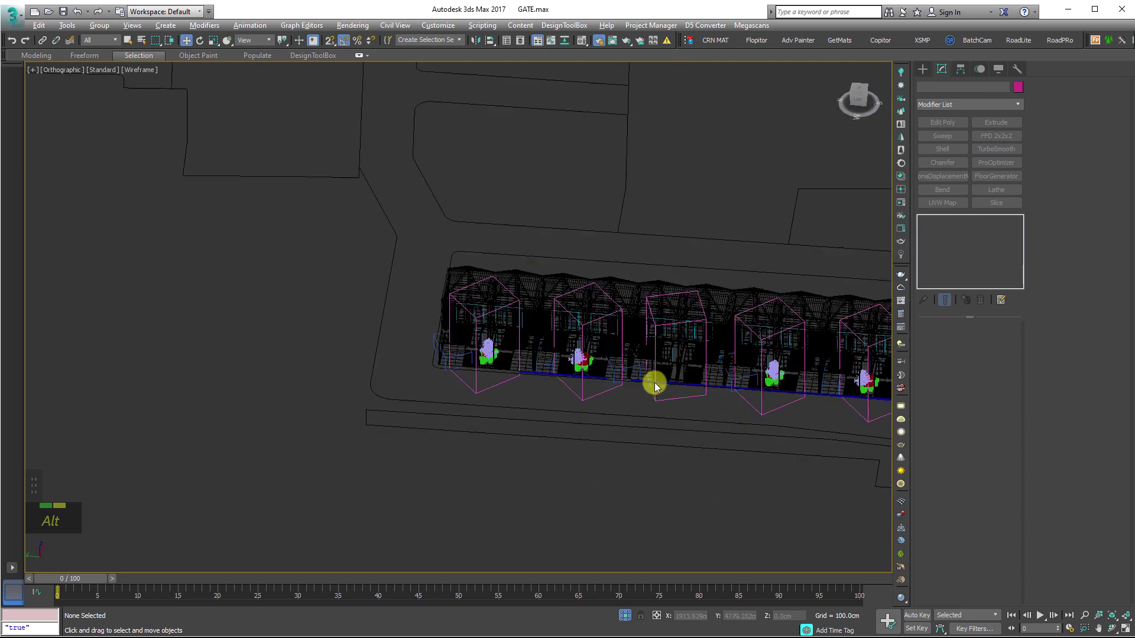
scroll(up, 3)
scroll(down, 3)
middle_click(527, 426)
right_click(545, 398)
middle_click(479, 421)
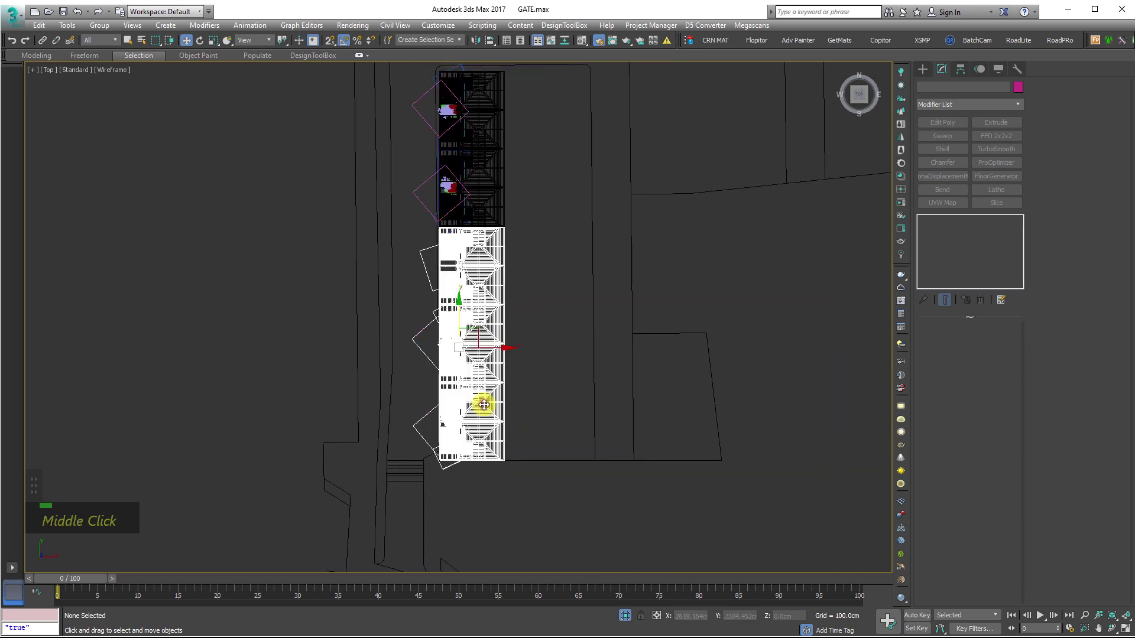
- Position Group18563 behind the gatehouse entrance to extend the townhouse row
click(435, 222)
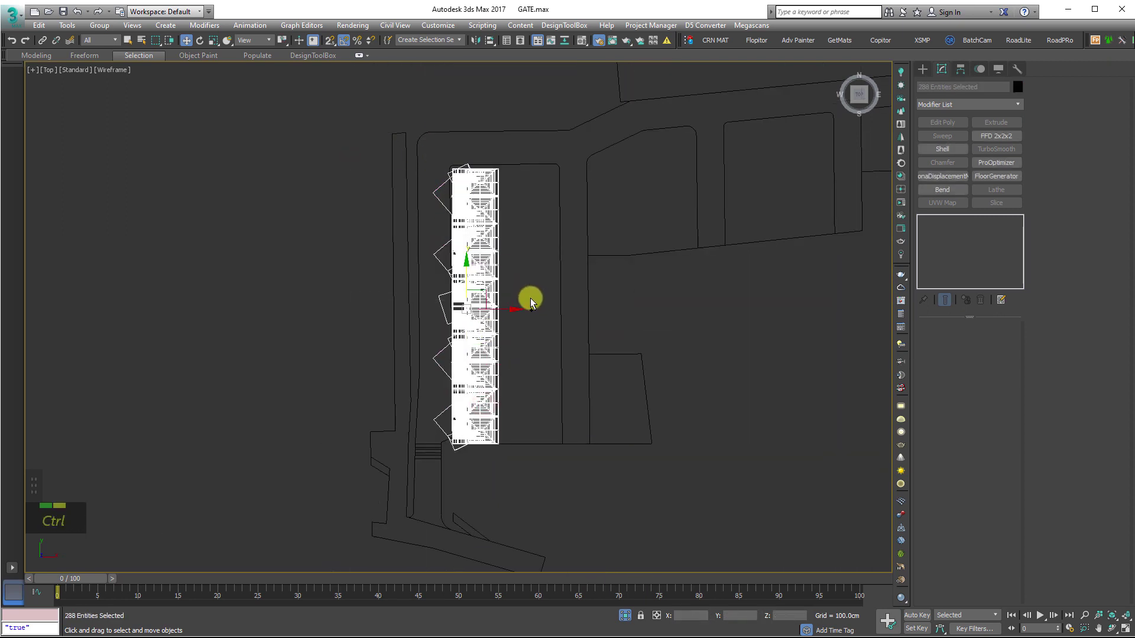
key(ctrl+g)
key(ctrl+z)
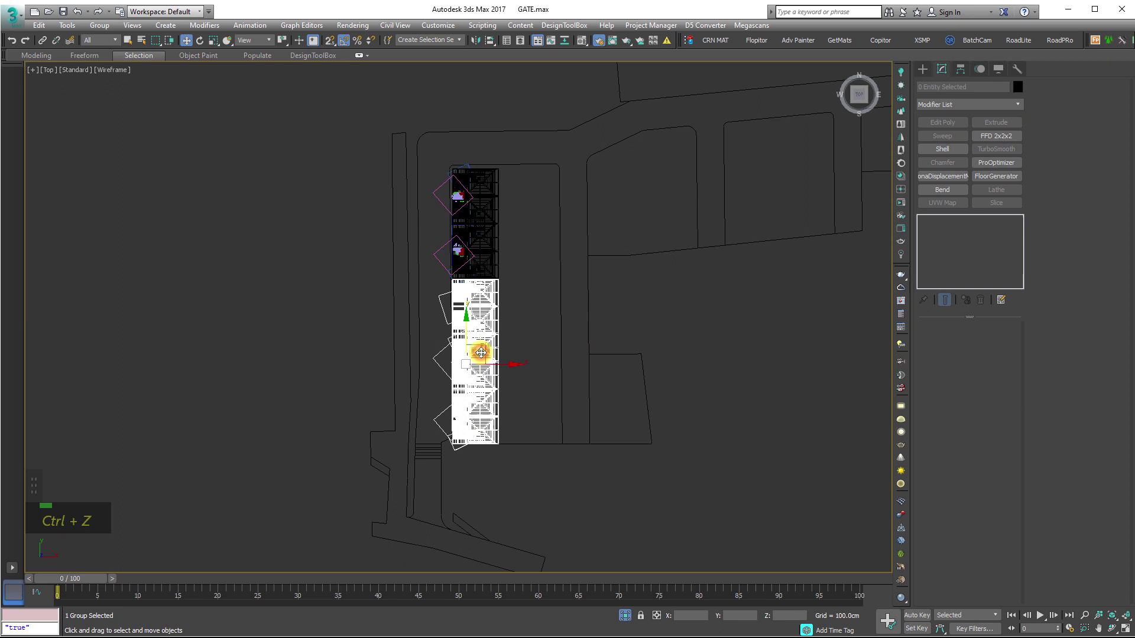
right_click(486, 356)
double_click(105, 27)
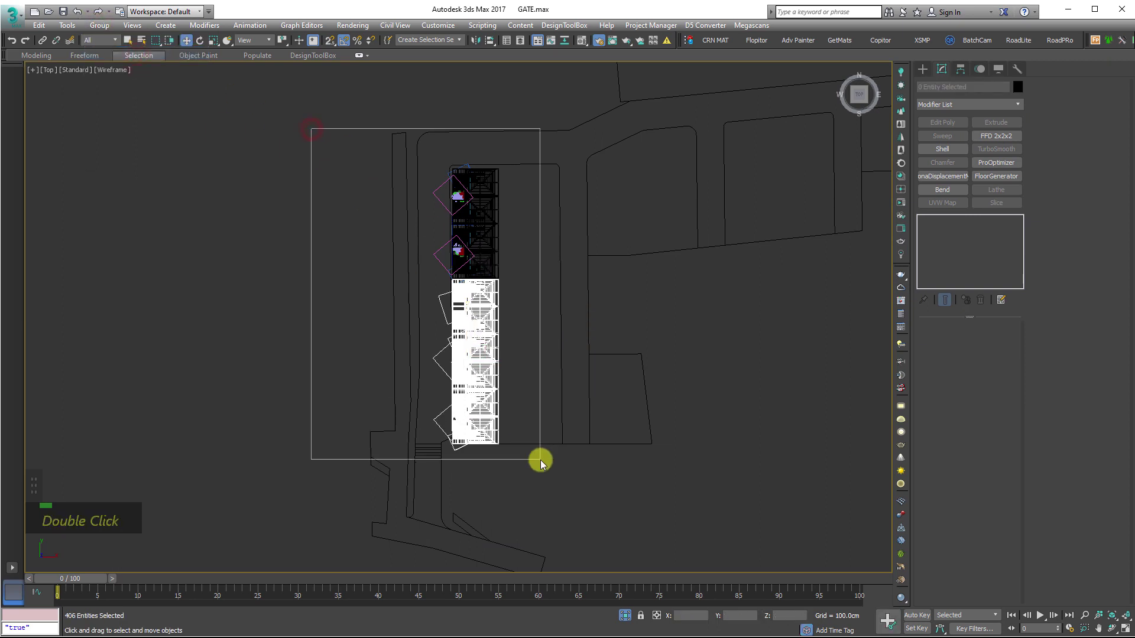
scroll(up, 3)
middle_click(496, 505)
scroll(up, 3)
right_click(769, 368)
scroll(up, 3)
key(F3)
scroll(down, 3)
- Create a CoronaCam target camera in the Top view aimed at the gate entrance
key(F4)
middle_click(681, 369)
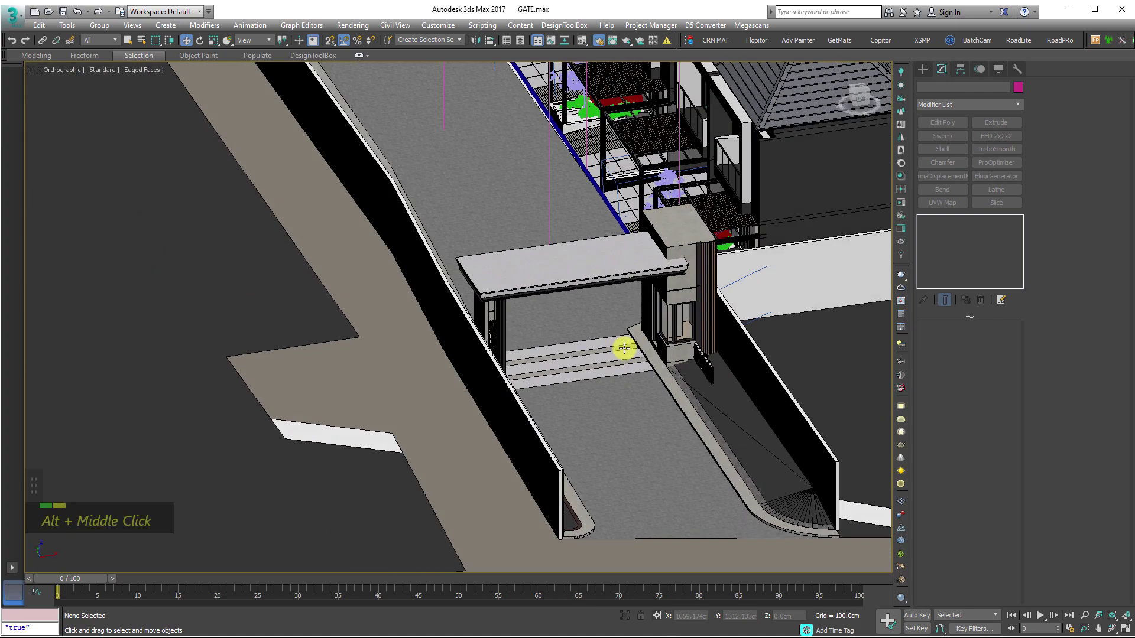
key(t)
key(z)
key(z)
scroll(up, 3)
middle_click(533, 474)
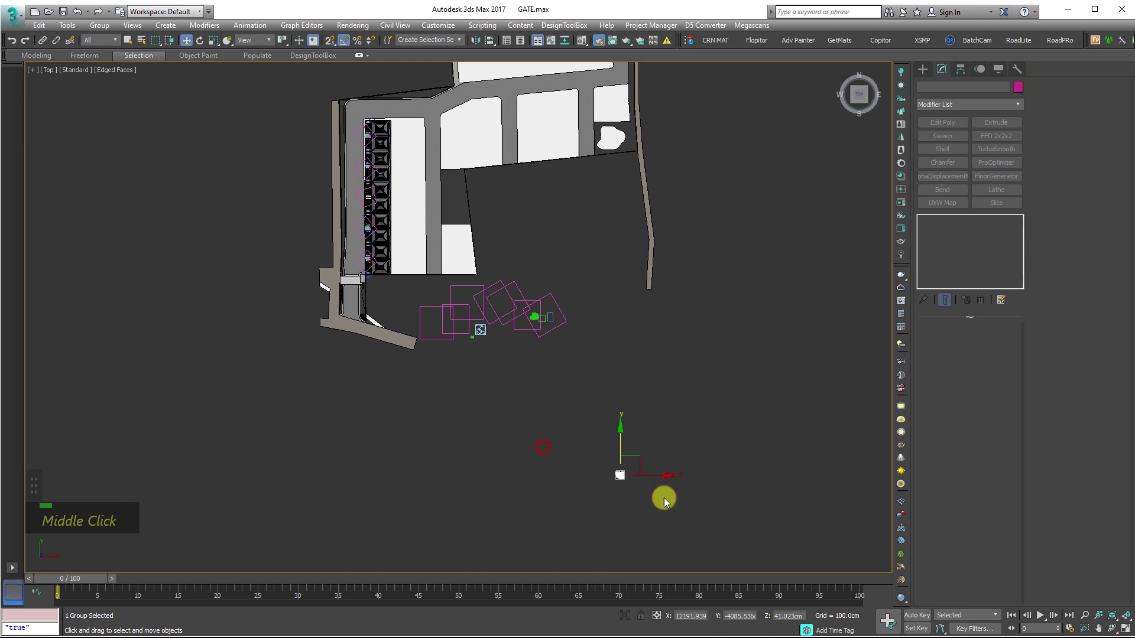
key(Delete)
- Show CoronaCamera001 in the four-viewport layout and raise its target to frame the gate
key(z)
middle_click(504, 459)
scroll(up, 3)
scroll(down, 3)
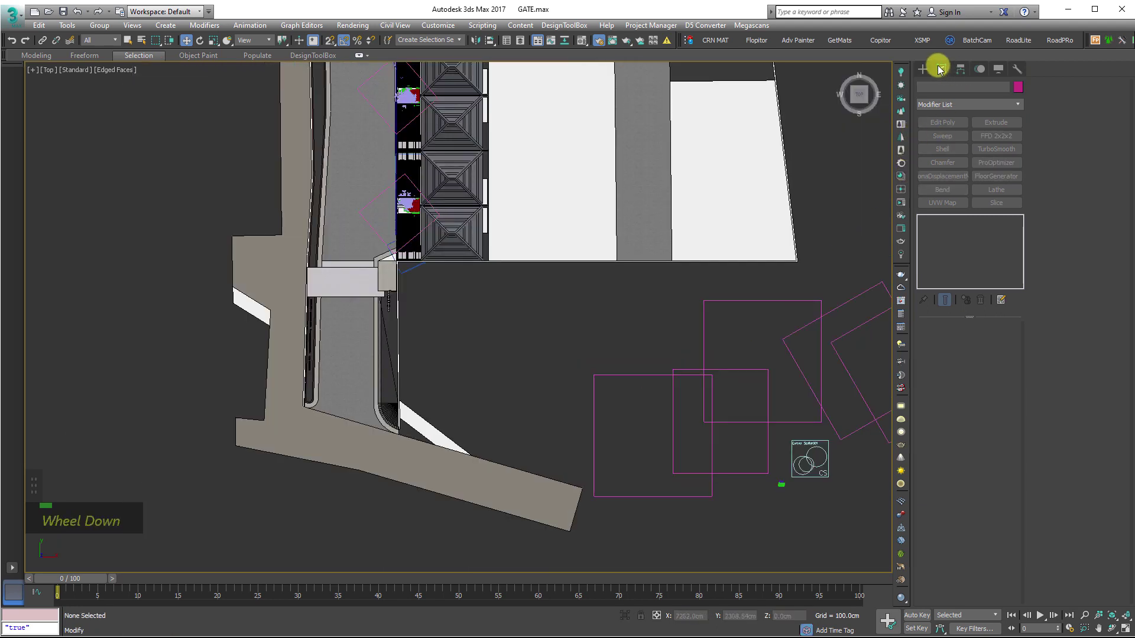
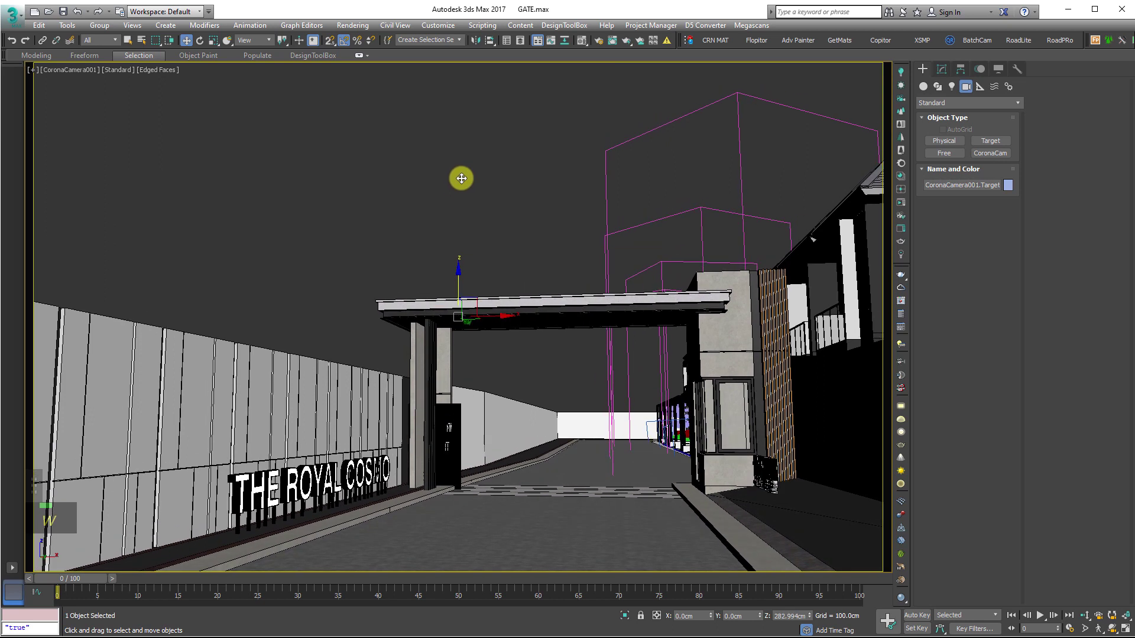
right_click(489, 159)
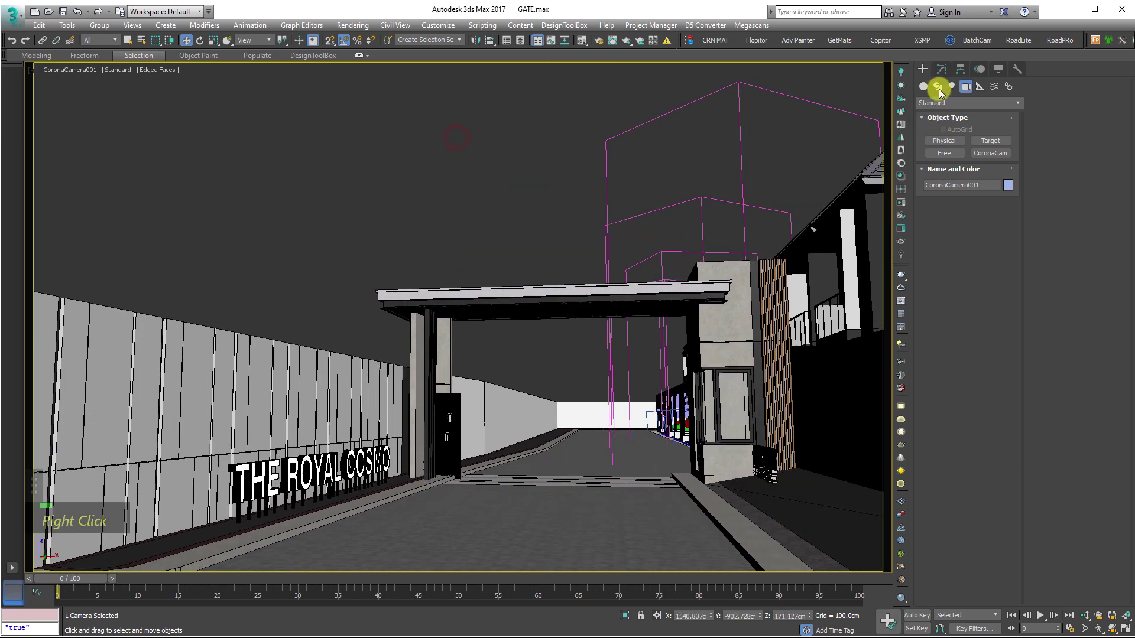
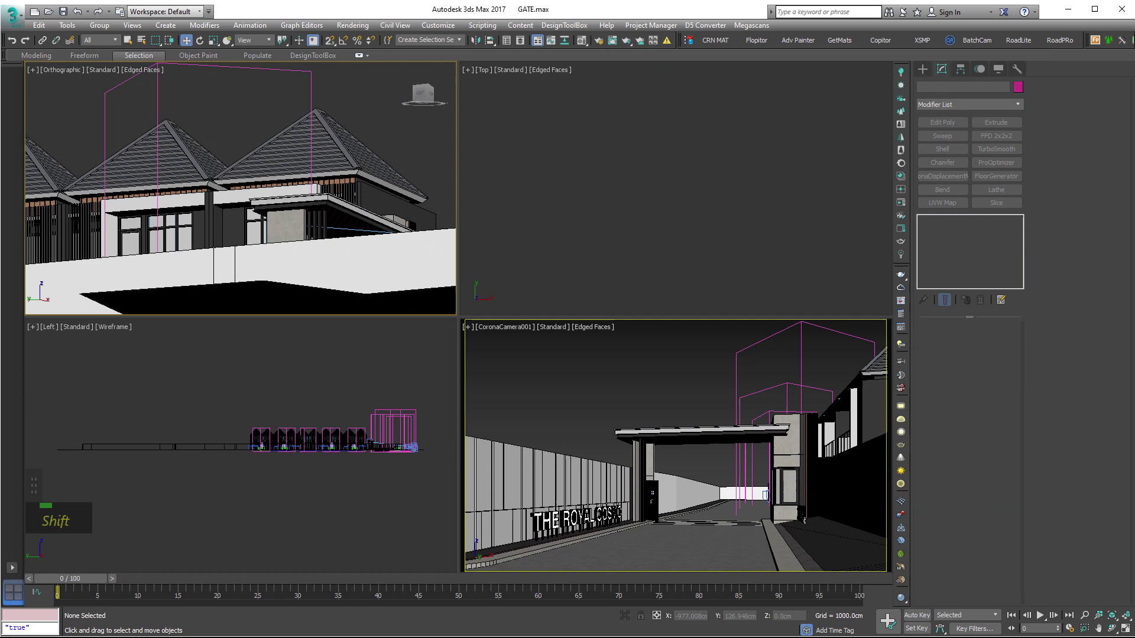
- Set the crp_pohon tree proxies' viewport display to Full mesh
scroll(down, 3)
middle_click(669, 243)
key(t)
key(z)
middle_click(535, 455)
scroll(up, 3)
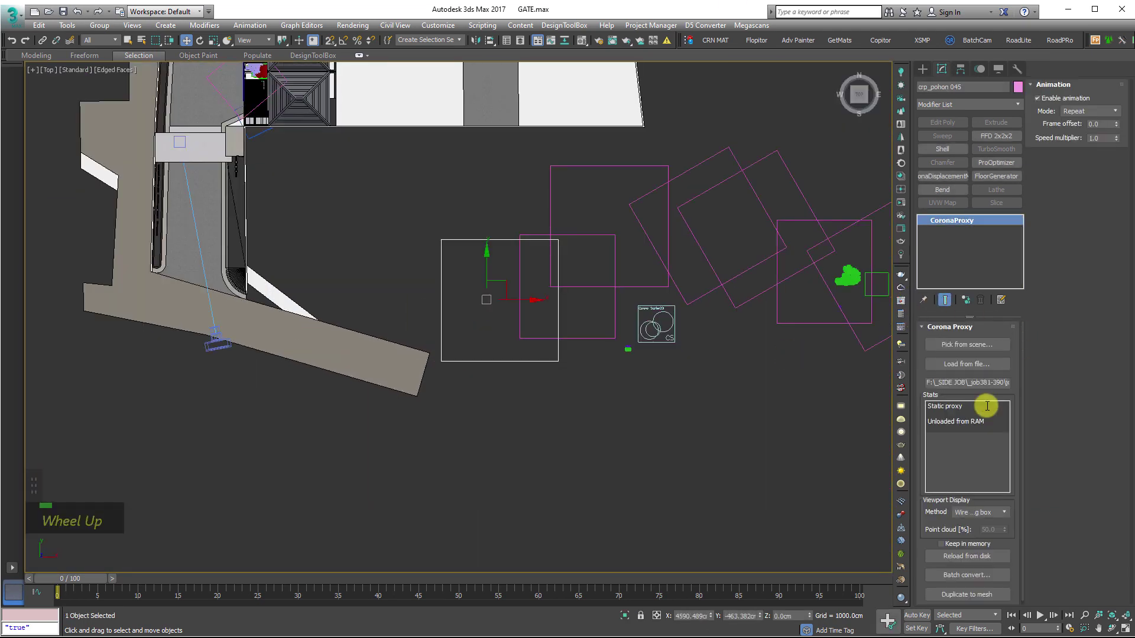
scroll(down, 3)
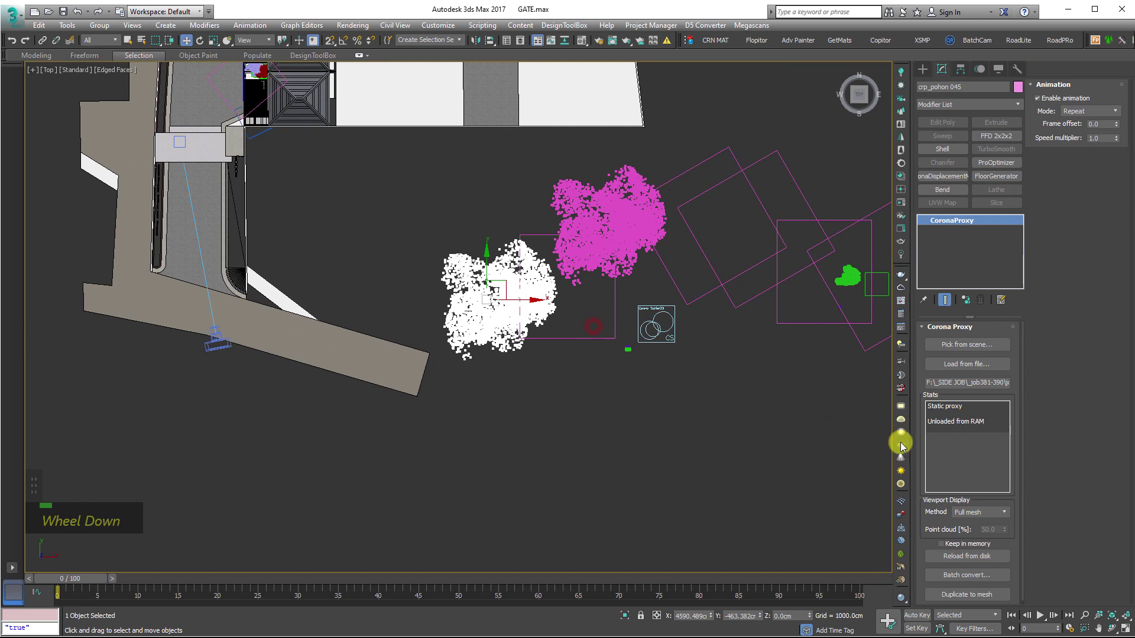
scroll(down, 3)
scroll(down, 3)
middle_click(737, 334)
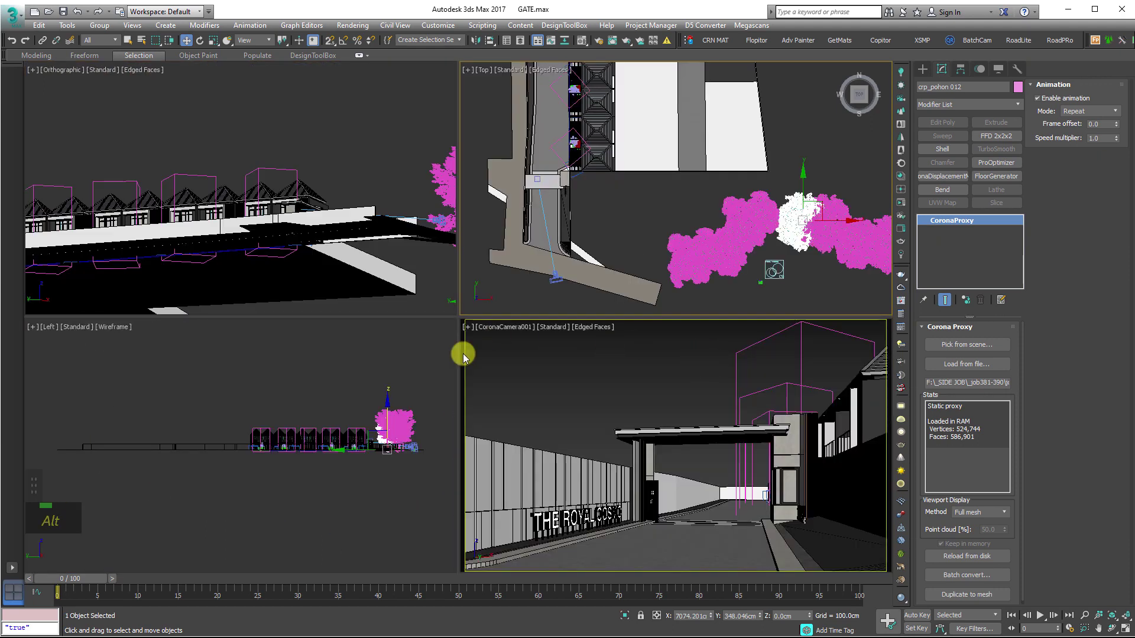
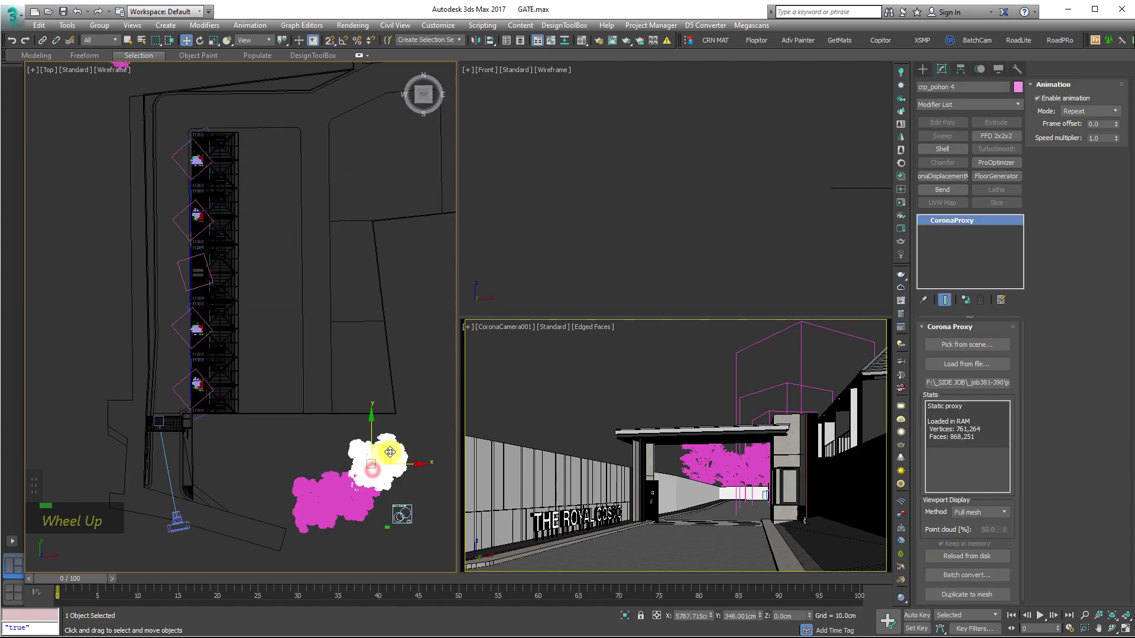
- Shift-move instanced tree proxies around the entrance beside the gate fence
scroll(up, 3)
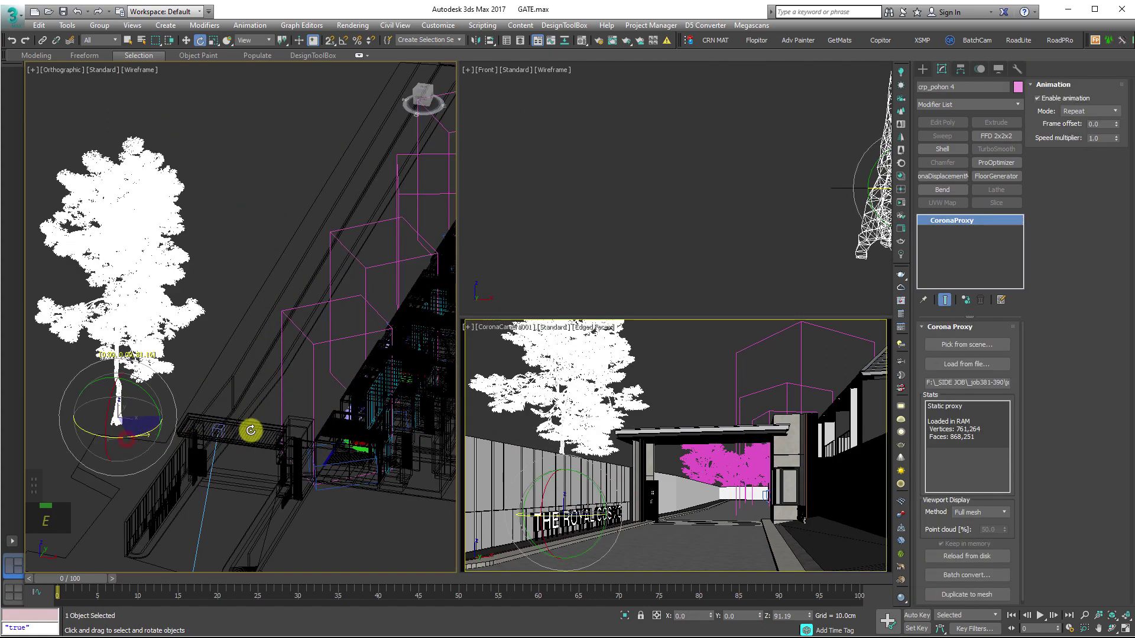
scroll(down, 3)
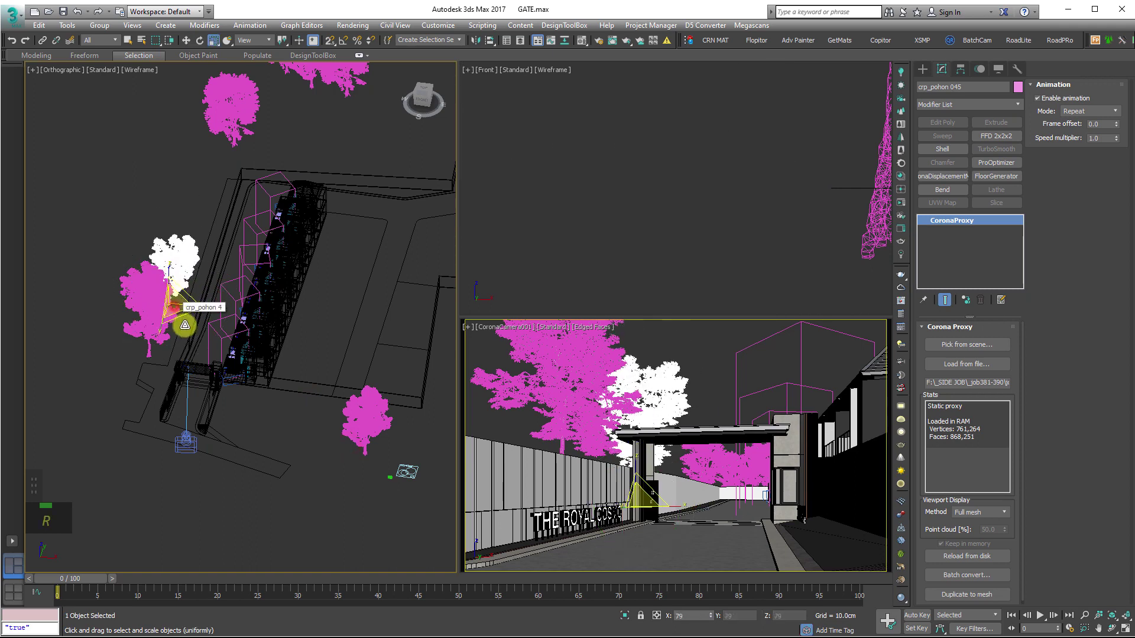
key(r)
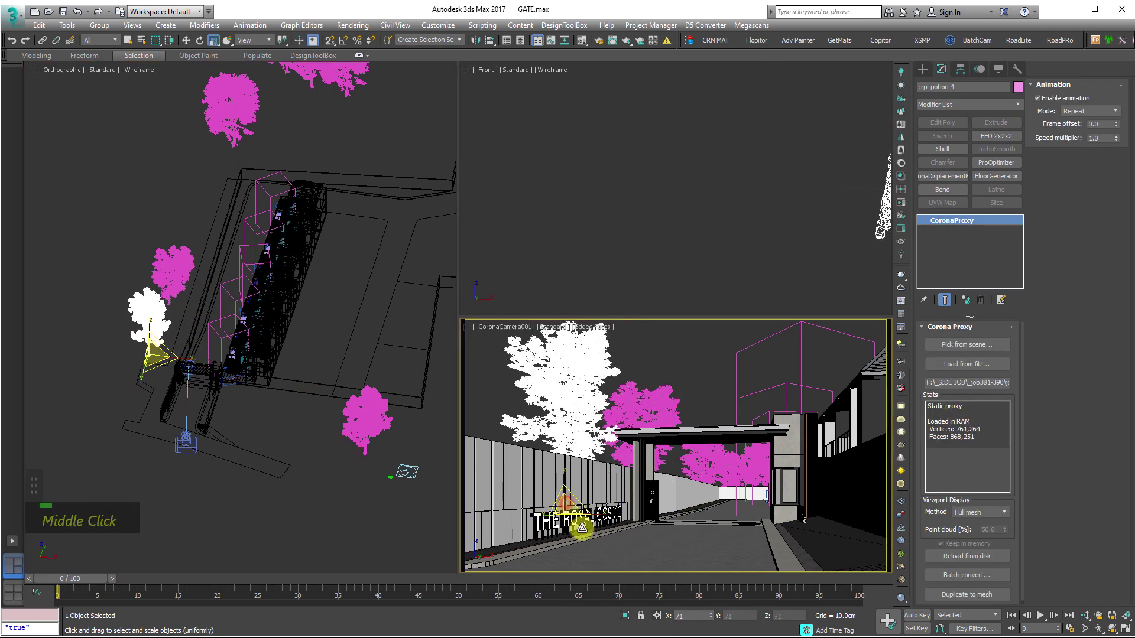
scroll(up, 3)
key(z)
scroll(down, 3)
key(z)
key(e)
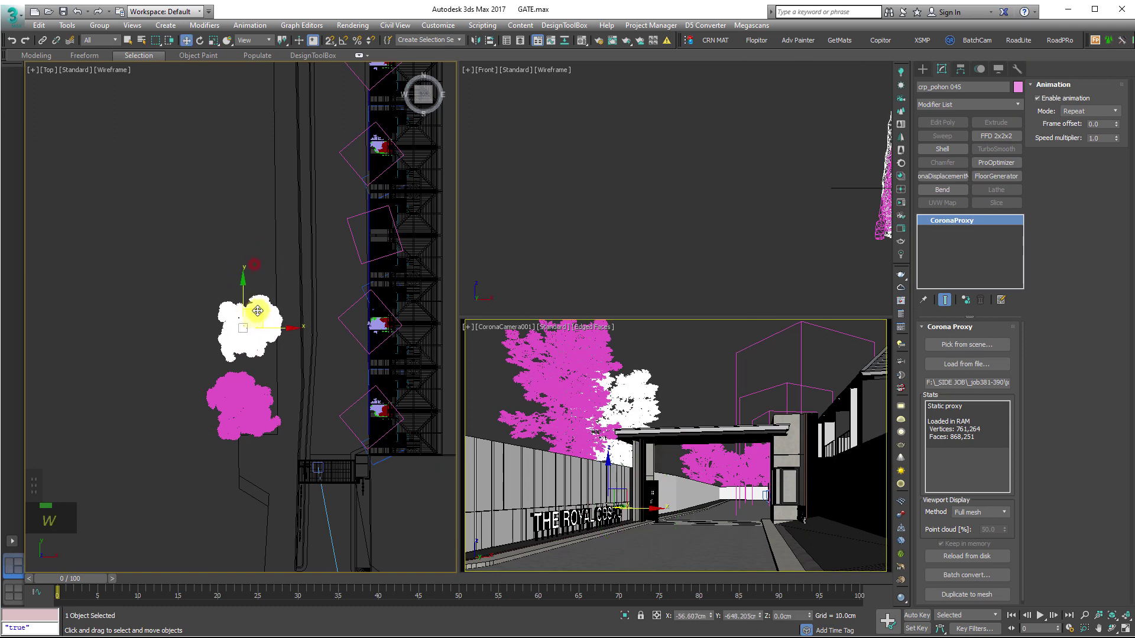
scroll(up, 3)
middle_click(353, 448)
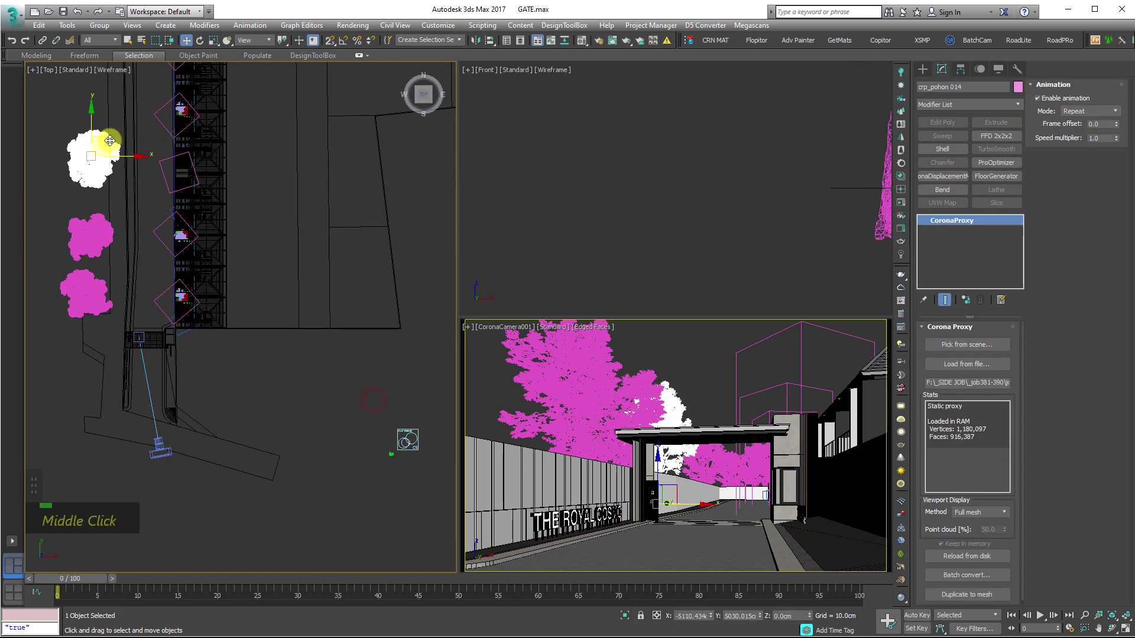
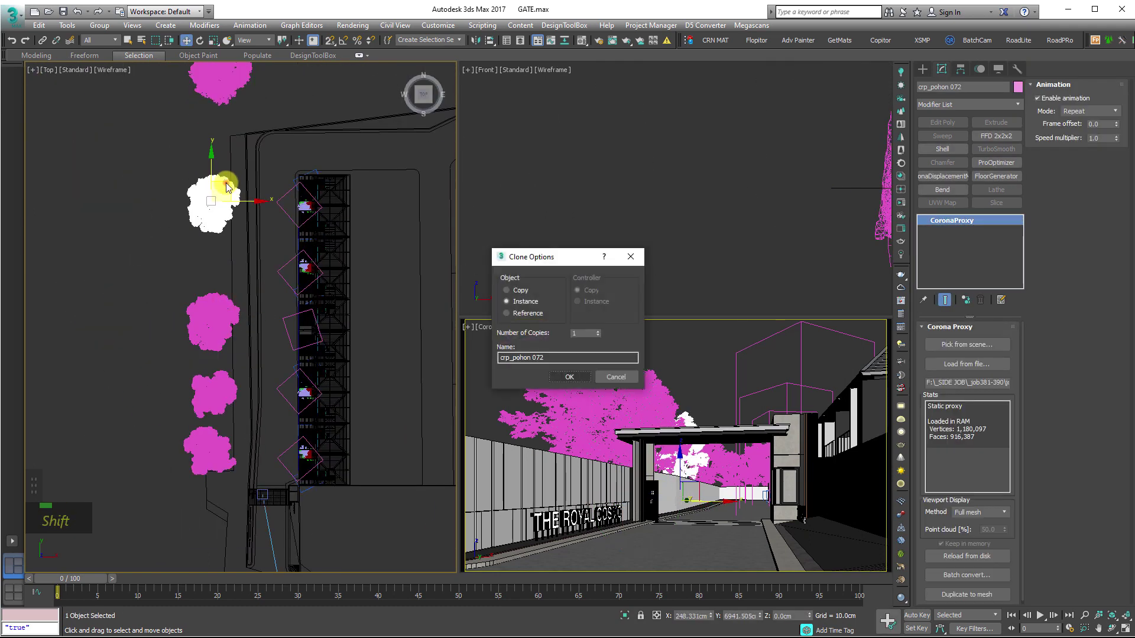
- Clone another instanced crp_pohon tree and detach crp_pohon 6 from the townhouse group
key(e)
middle_click(245, 277)
scroll(down, 3)
scroll(up, 3)
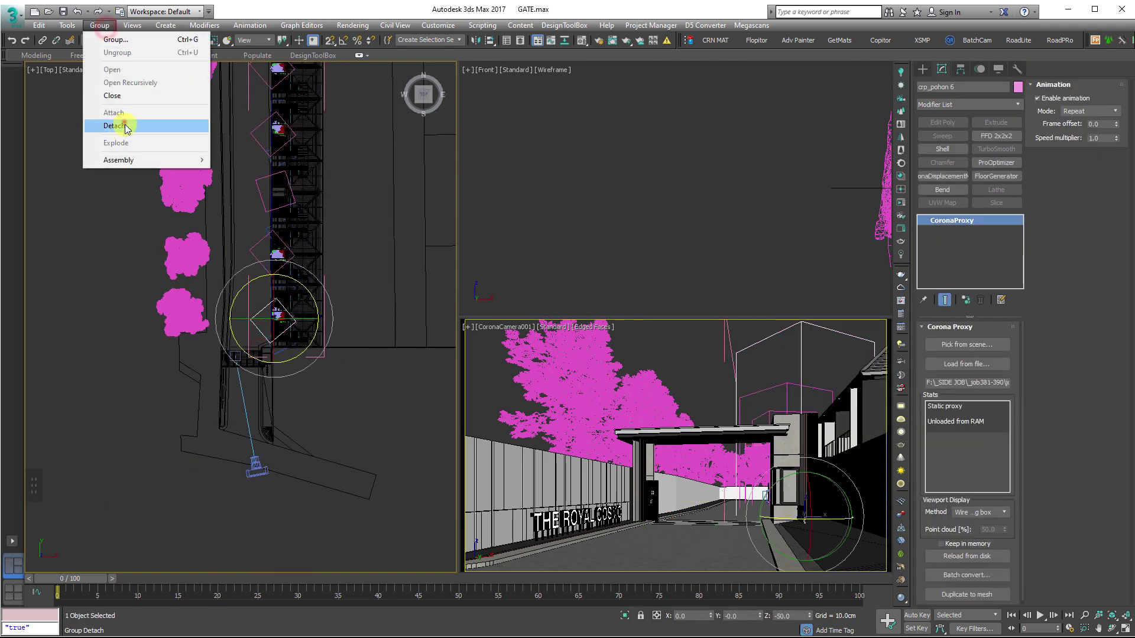
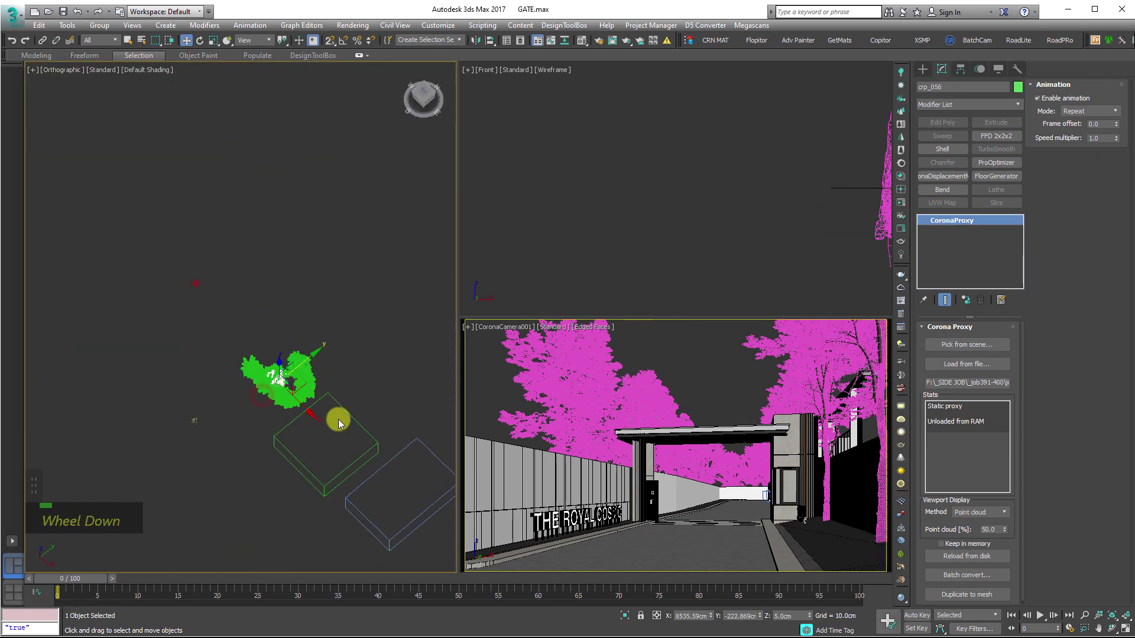
- Set the Corona Proxy trees along the entrance road to Point cloud display
key(Delete)
key(Delete)
scroll(down, 3)
middle_click(299, 477)
scroll(up, 3)
scroll(down, 3)
key(Delete)
- Select Group_004 and open its Editable Mesh in the Modify panel
key(z)
scroll(up, 3)
middle_click(189, 498)
scroll(down, 3)
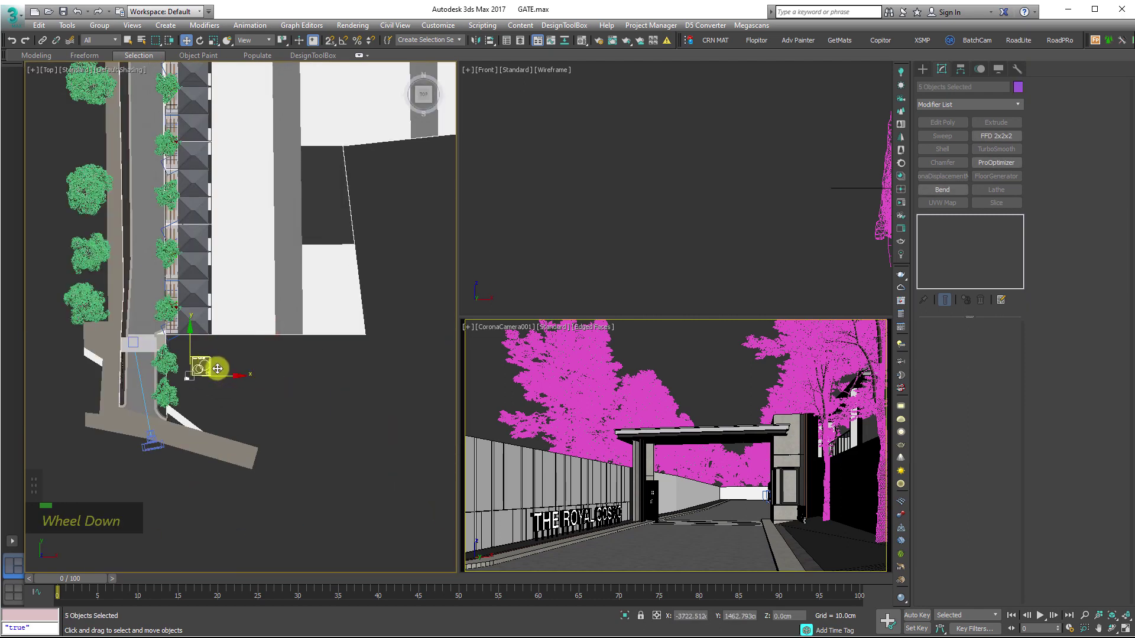
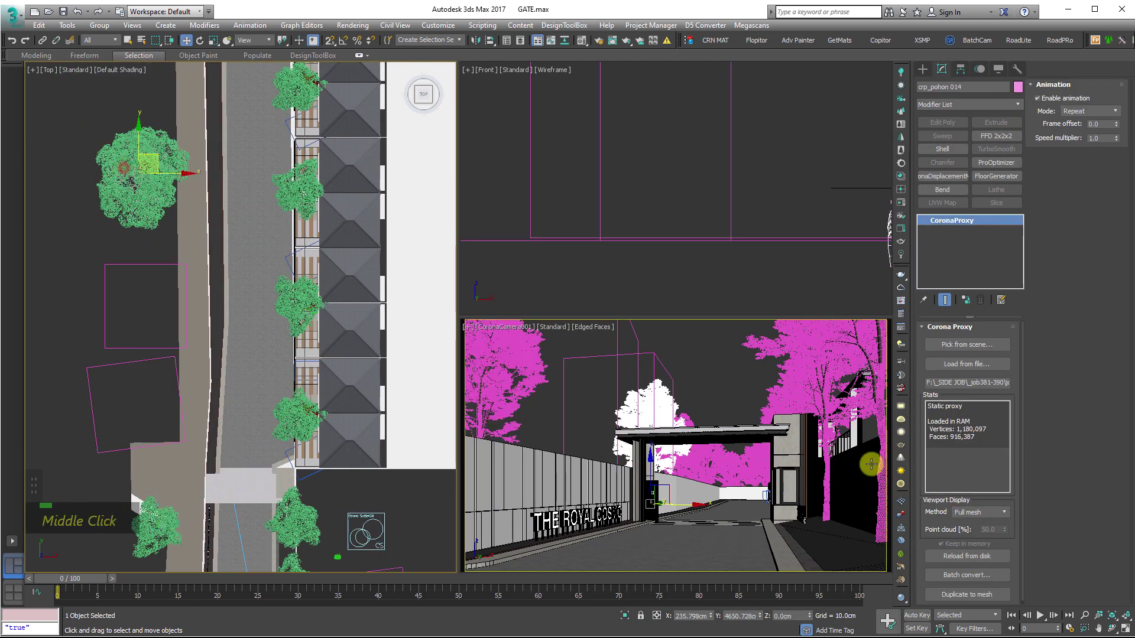
middle_click(117, 368)
scroll(down, 3)
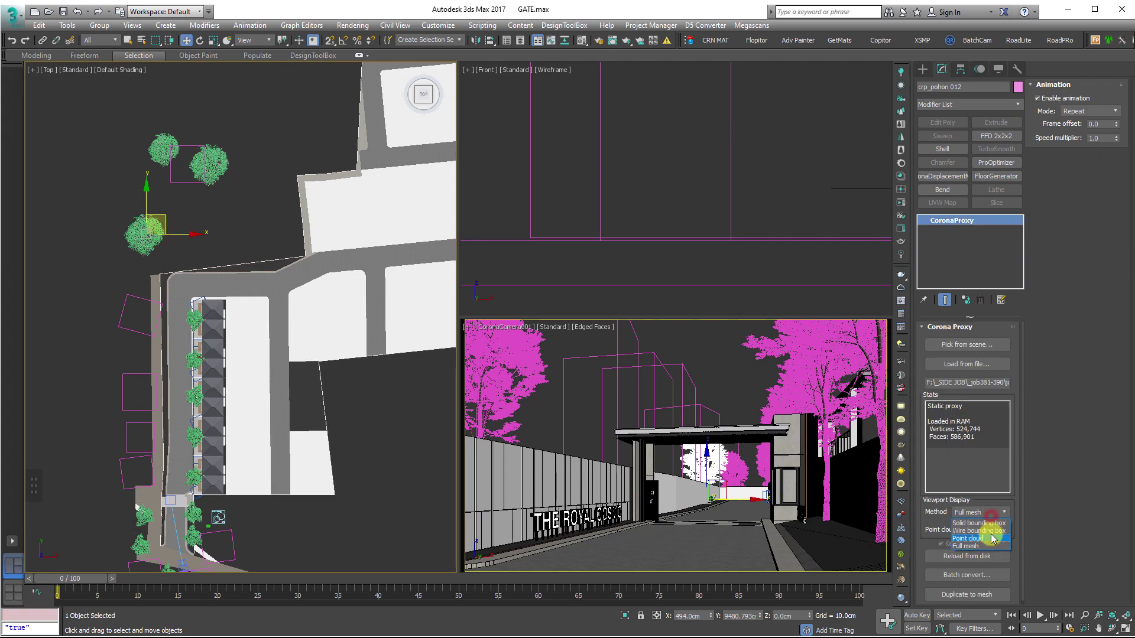
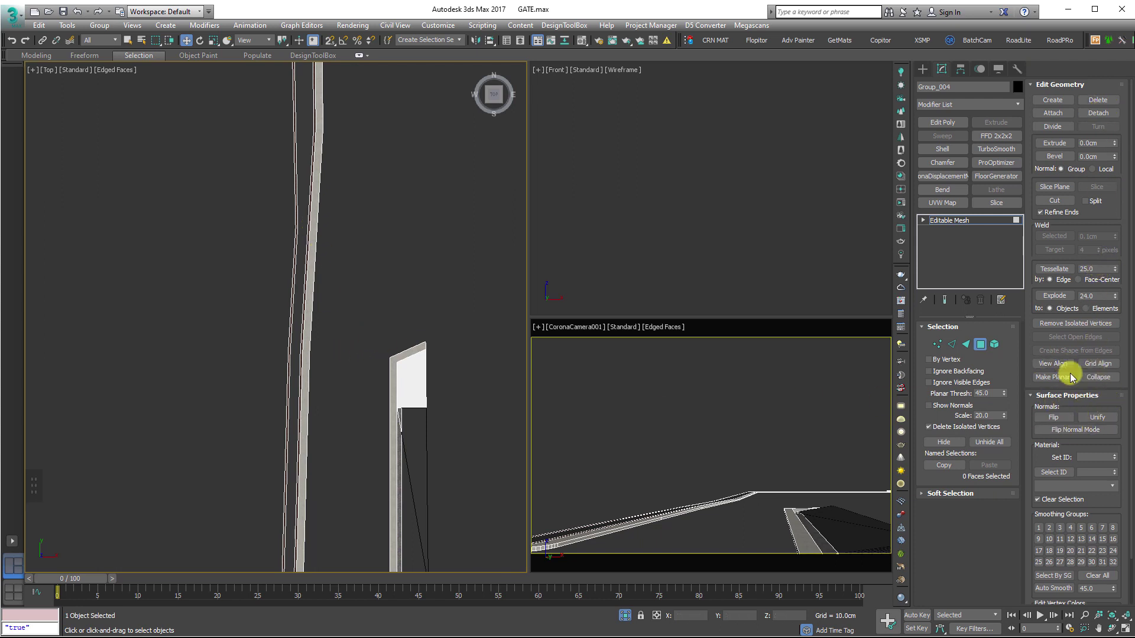
- Slice all faces of the long curb mesh with the Slice Plane and return to object level
key(F4)
scroll(down, 3)
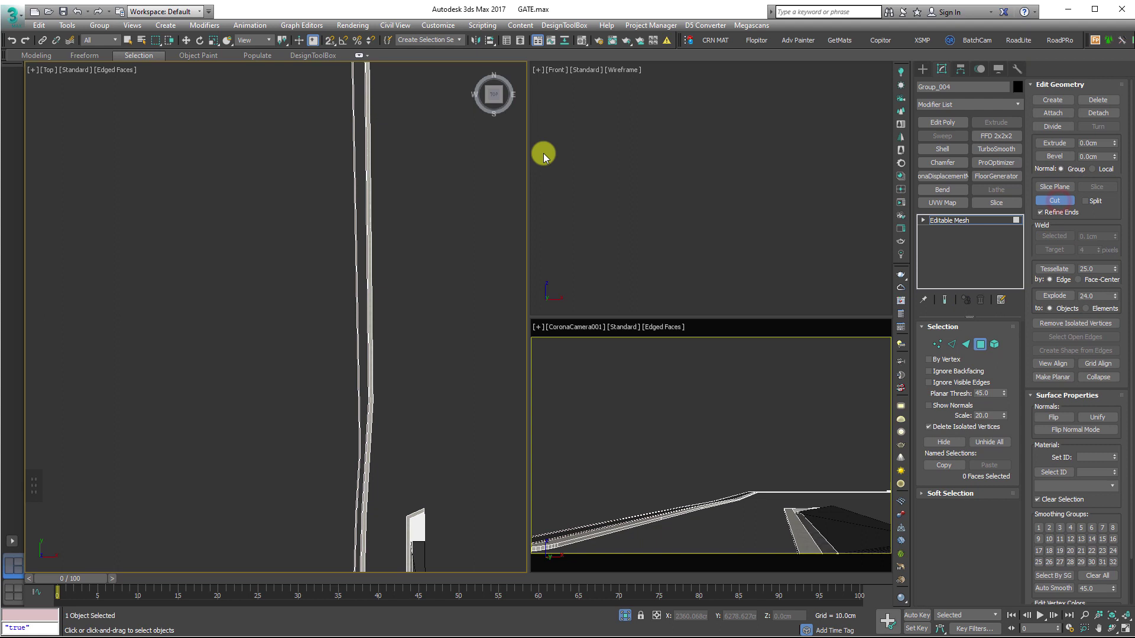
scroll(down, 3)
middle_click(406, 260)
key(Escape)
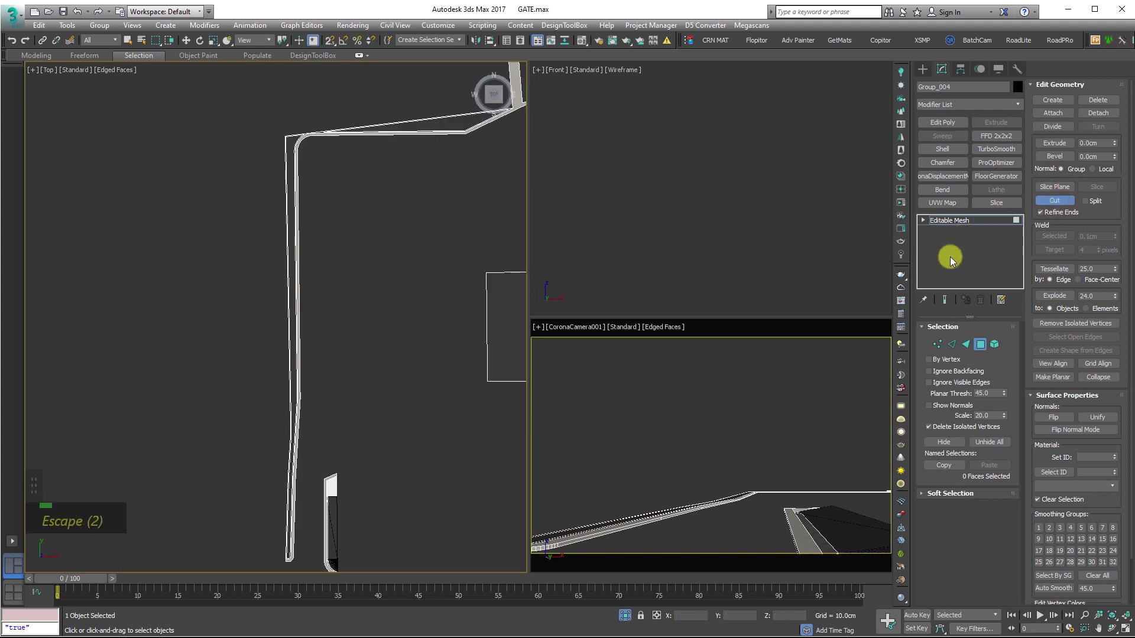
key(Escape)
key(ctrl+s)
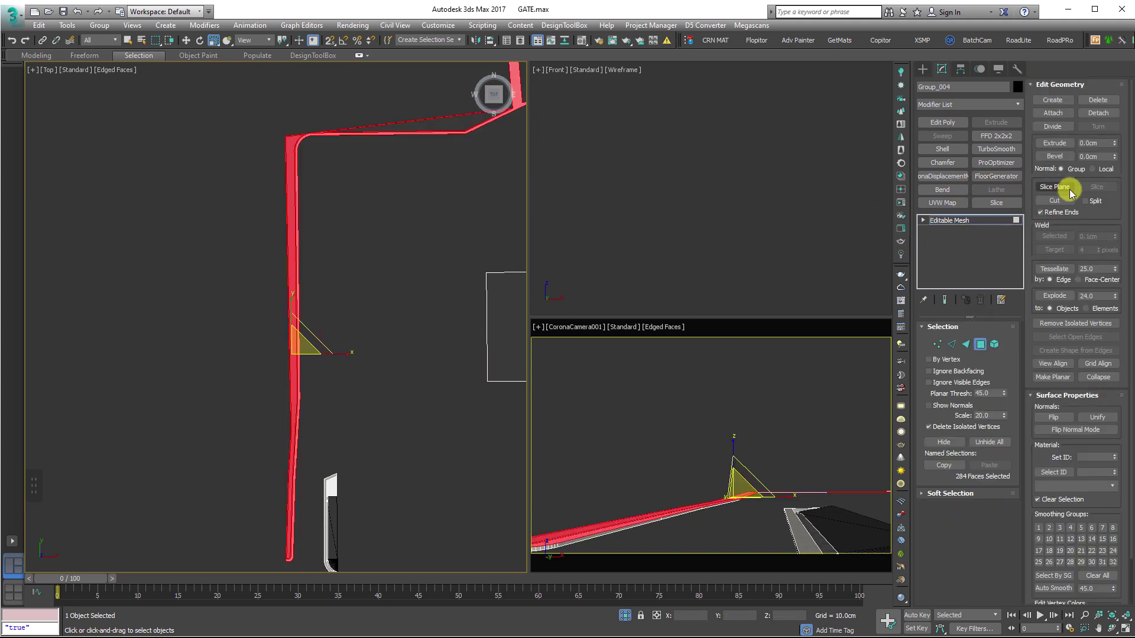
scroll(up, 3)
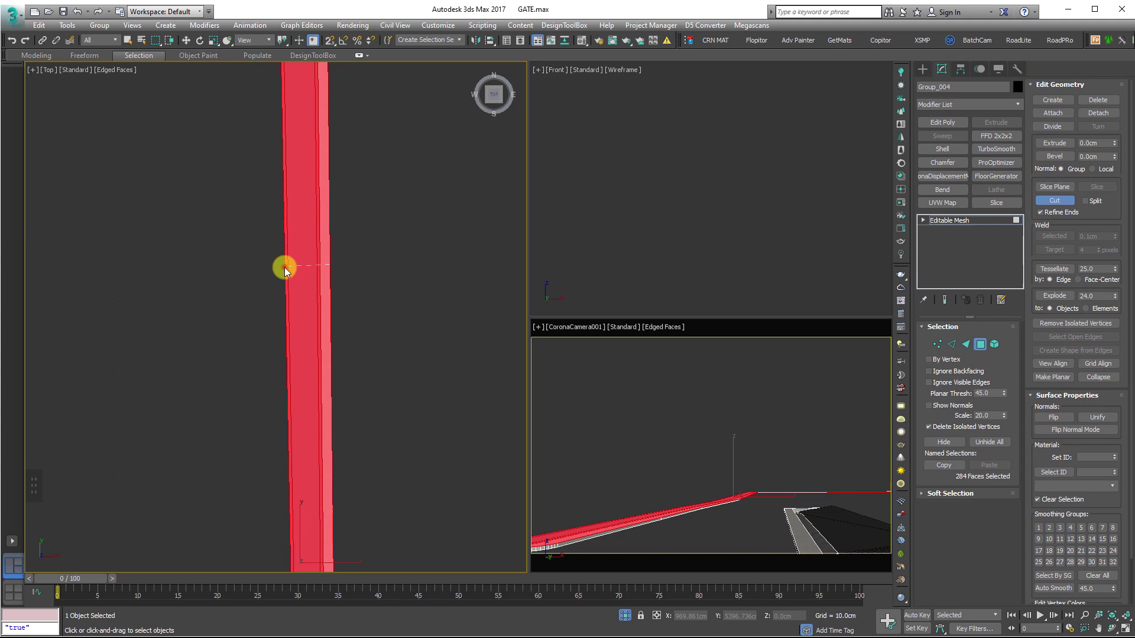
scroll(up, 3)
key(Escape)
- Convert the curb to Editable Poly and QuickSlice a dark strip of polygons along its top
scroll(down, 3)
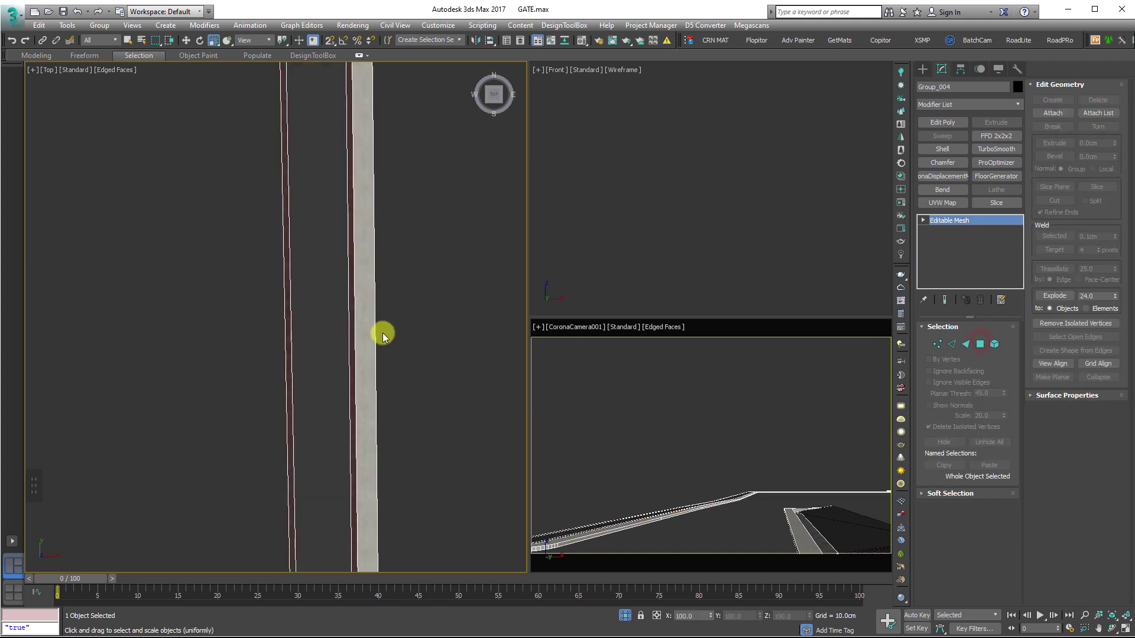
scroll(down, 3)
right_click(378, 312)
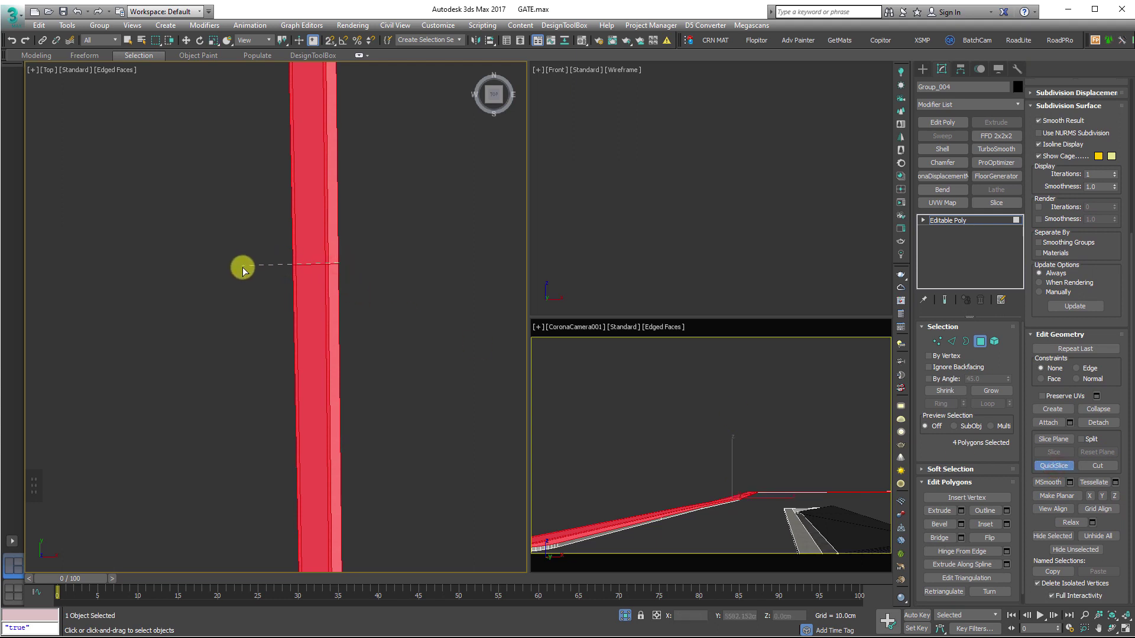
key(Escape)
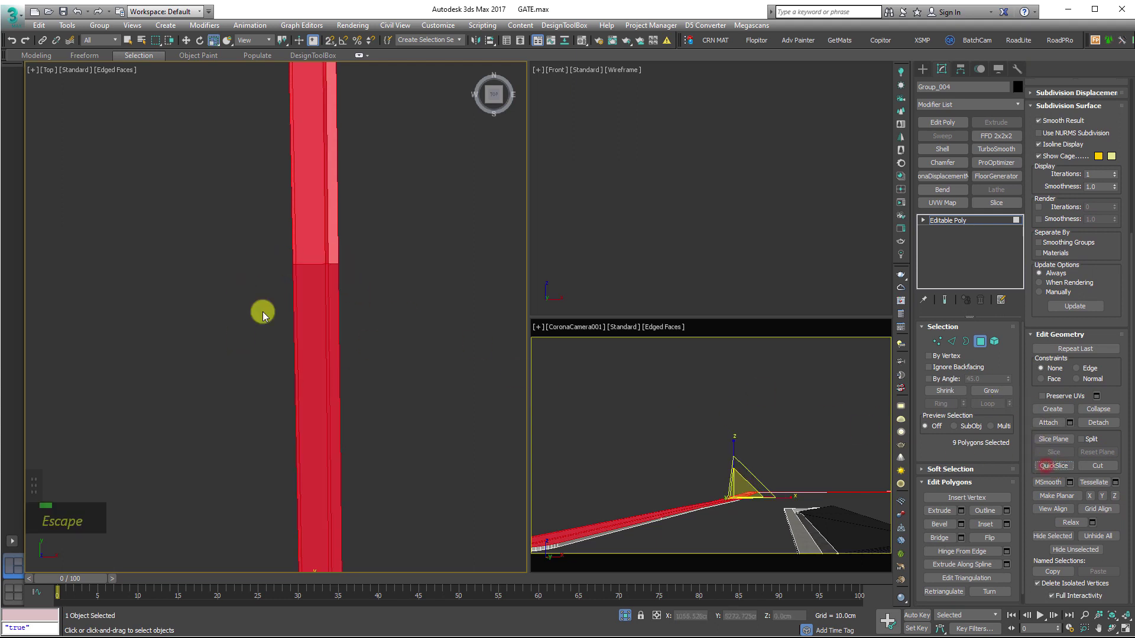
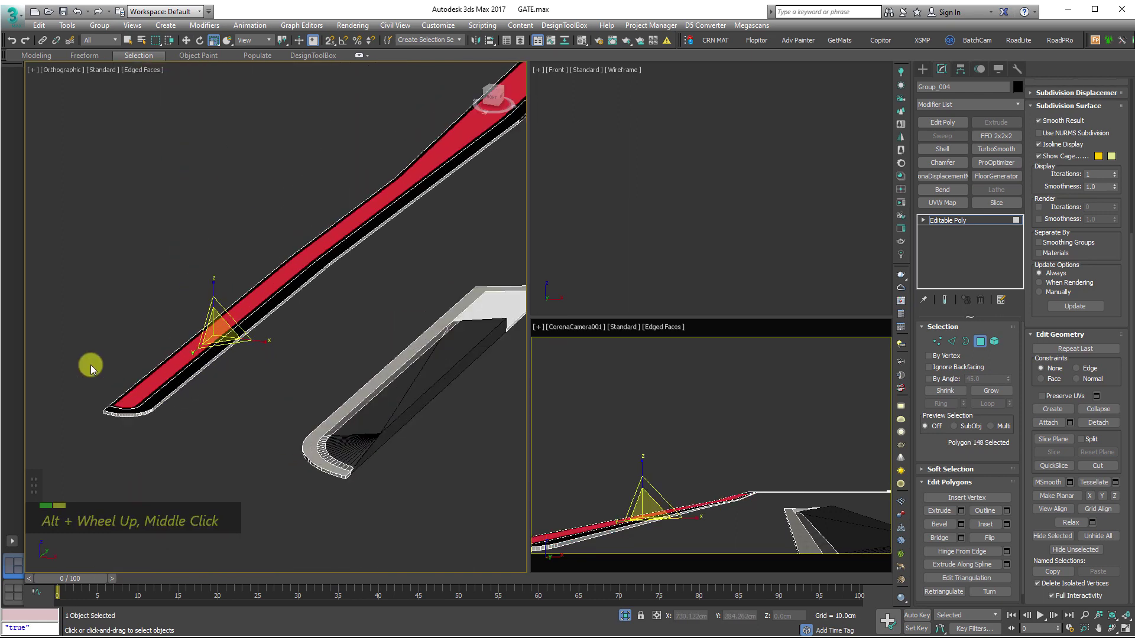
scroll(up, 3)
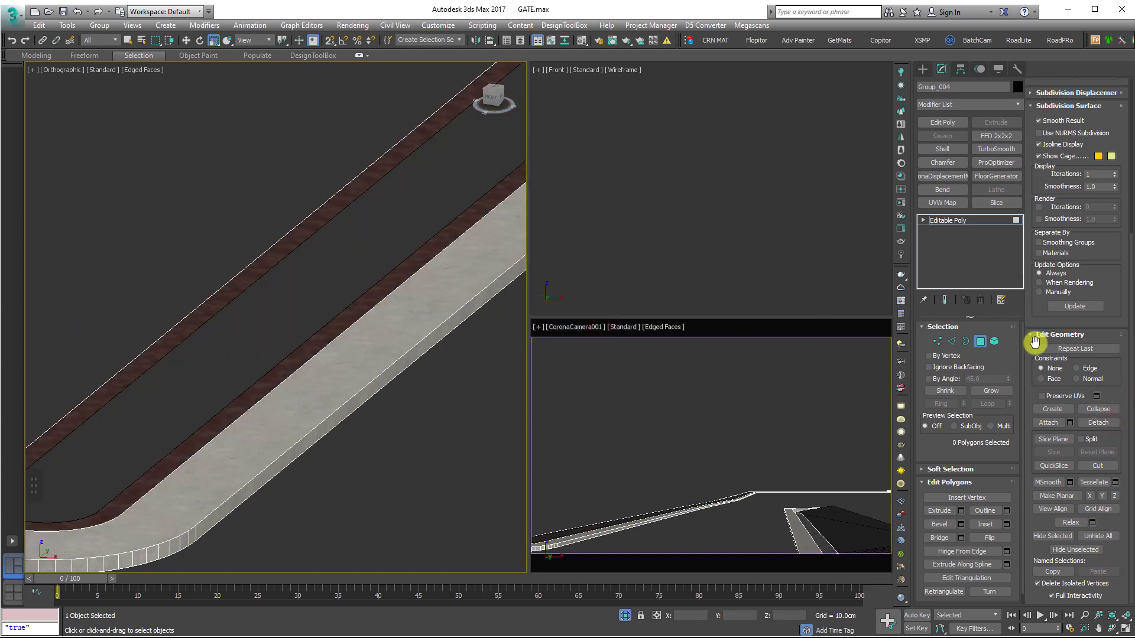
scroll(down, 3)
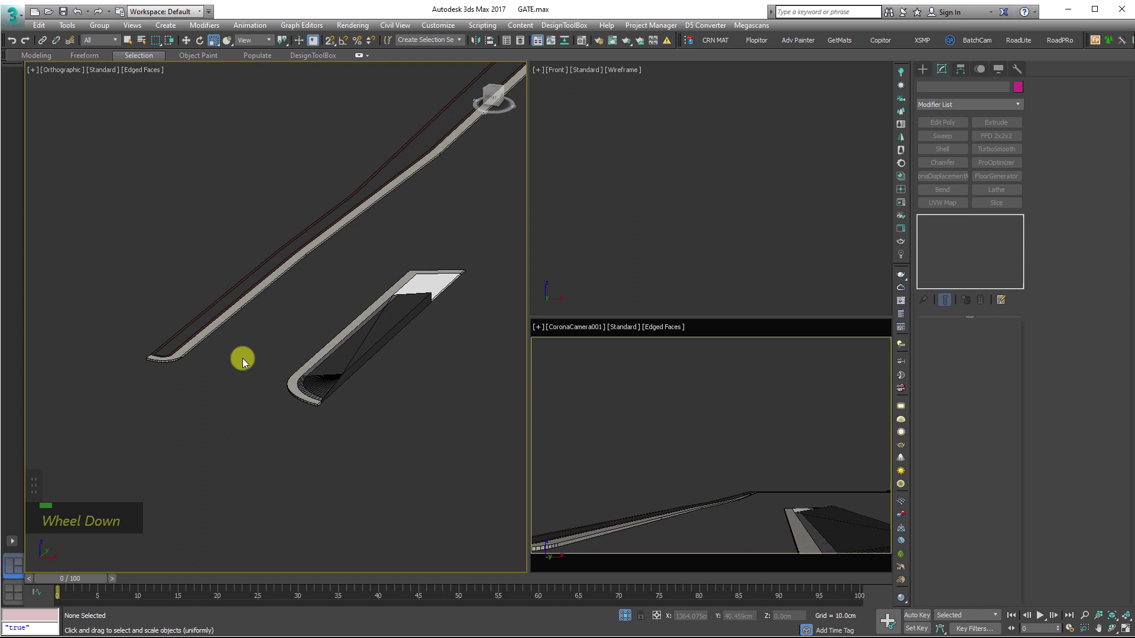
- Set Corona Scatter001's surface density to 100 per 40 cm square over the planting bed
scroll(up, 3)
right_click(311, 368)
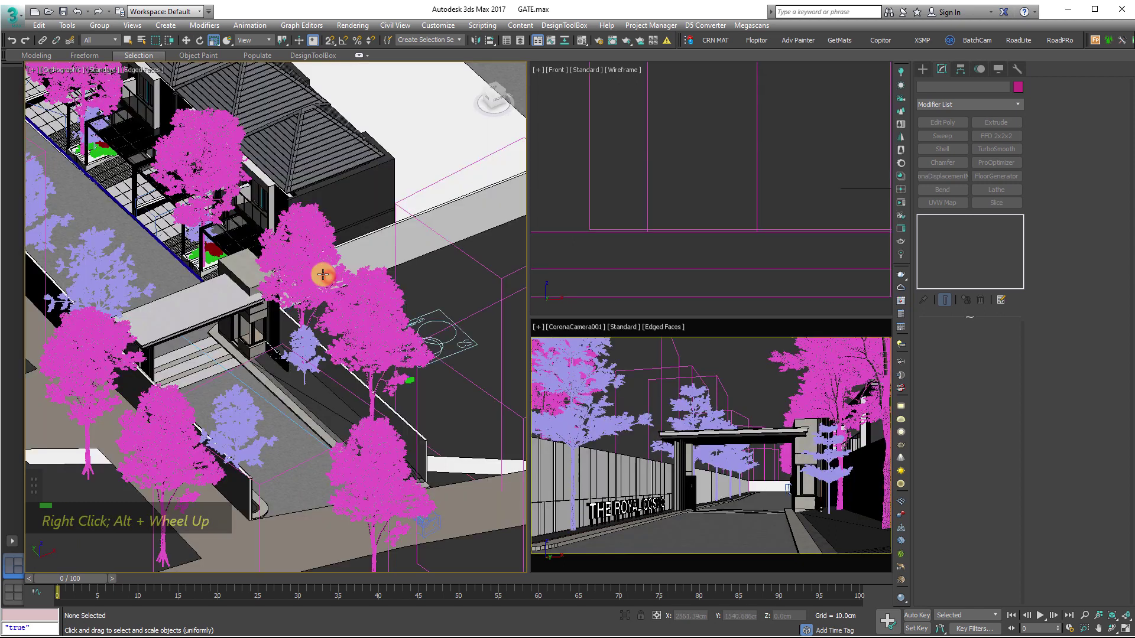
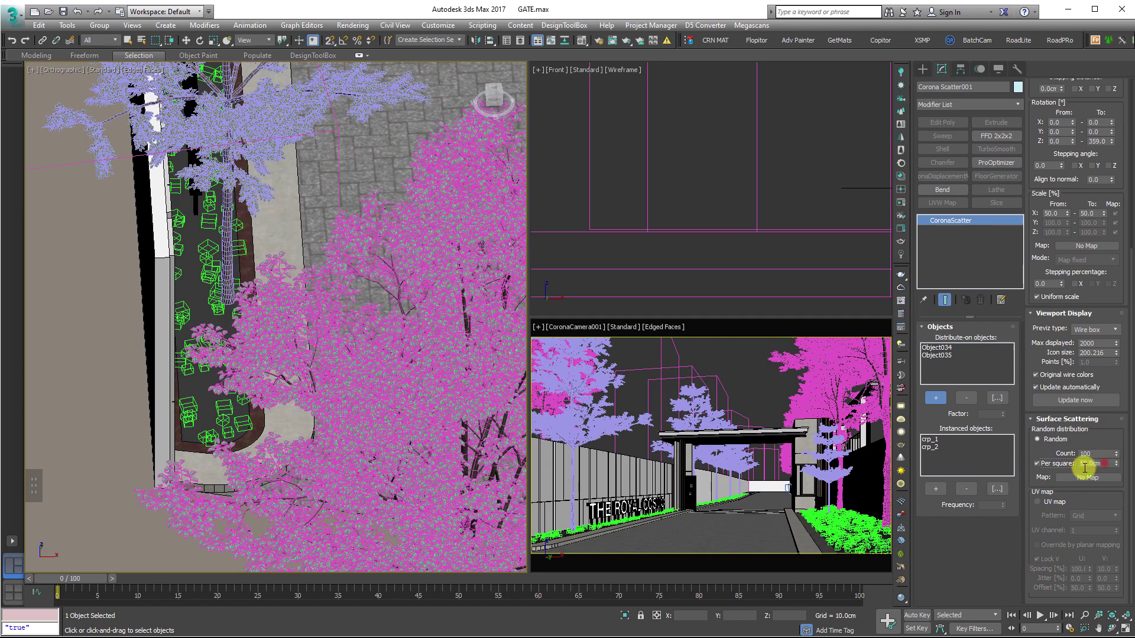
key(0)
key(Return)
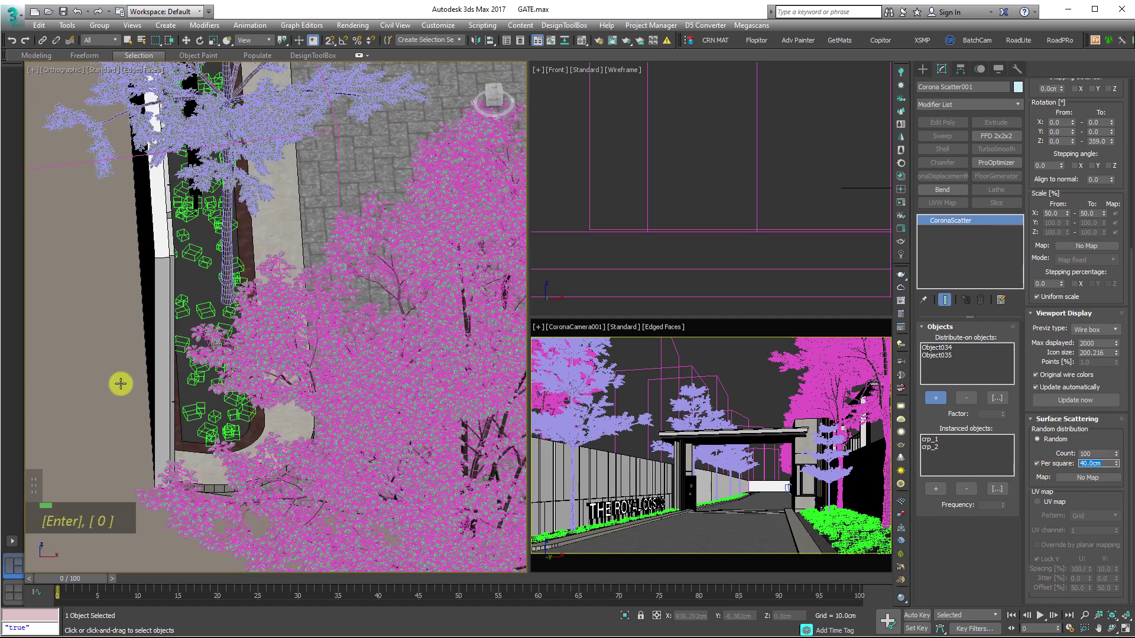
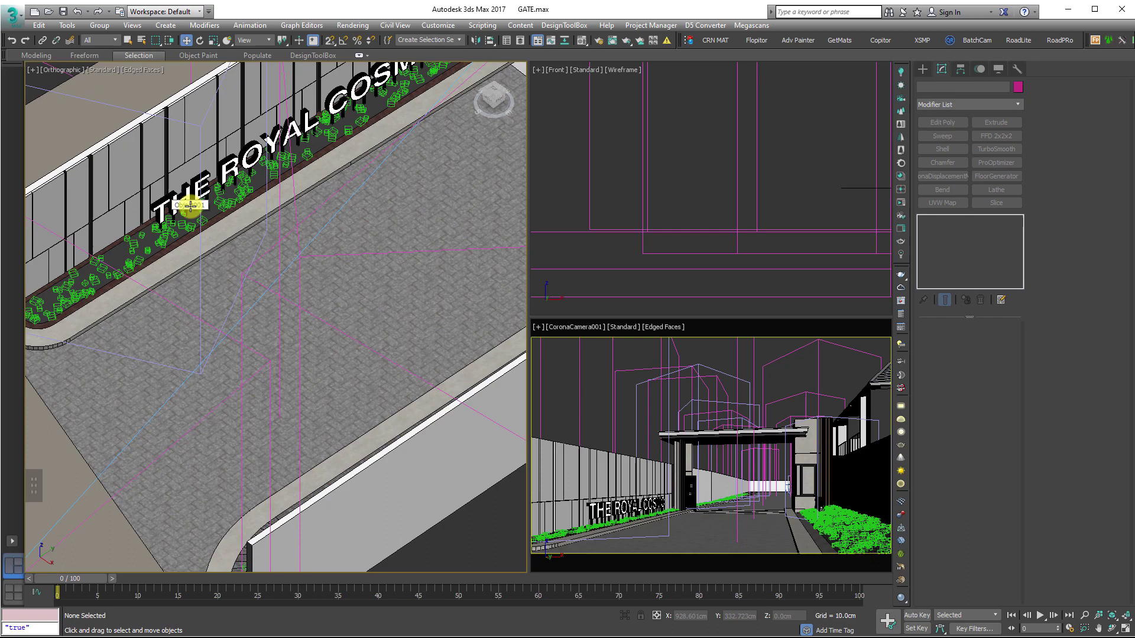
- Save, inspect the planter proxies and start drawing Line001 along the planting strip in Top view
key(ctrl+s)
scroll(up, 3)
key(alt+q)
middle_click(240, 449)
scroll(up, 3)
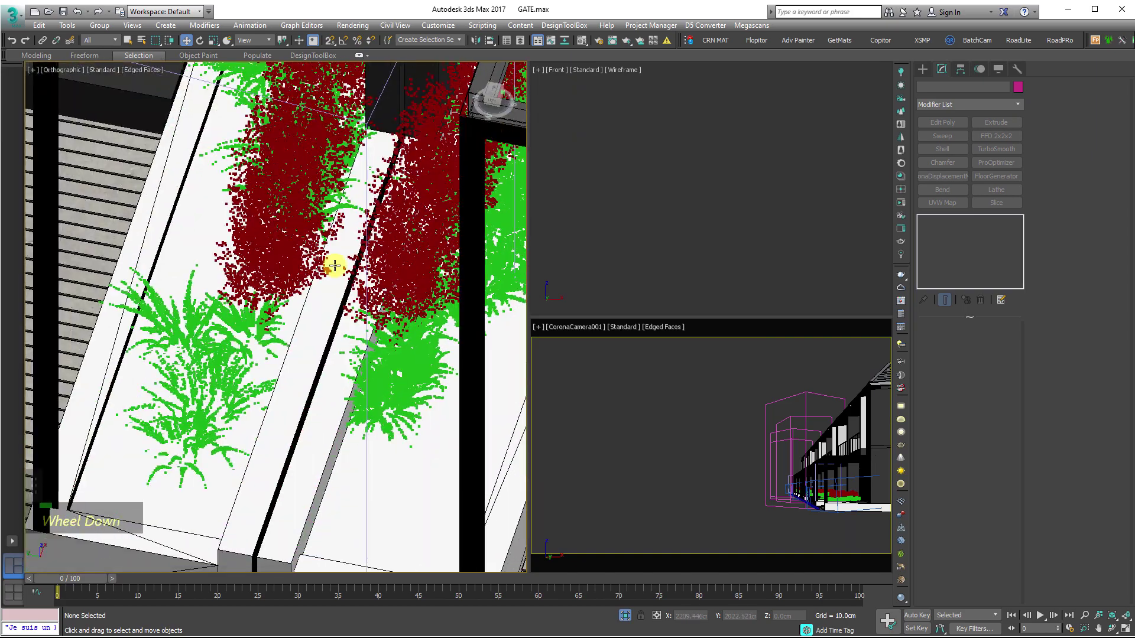
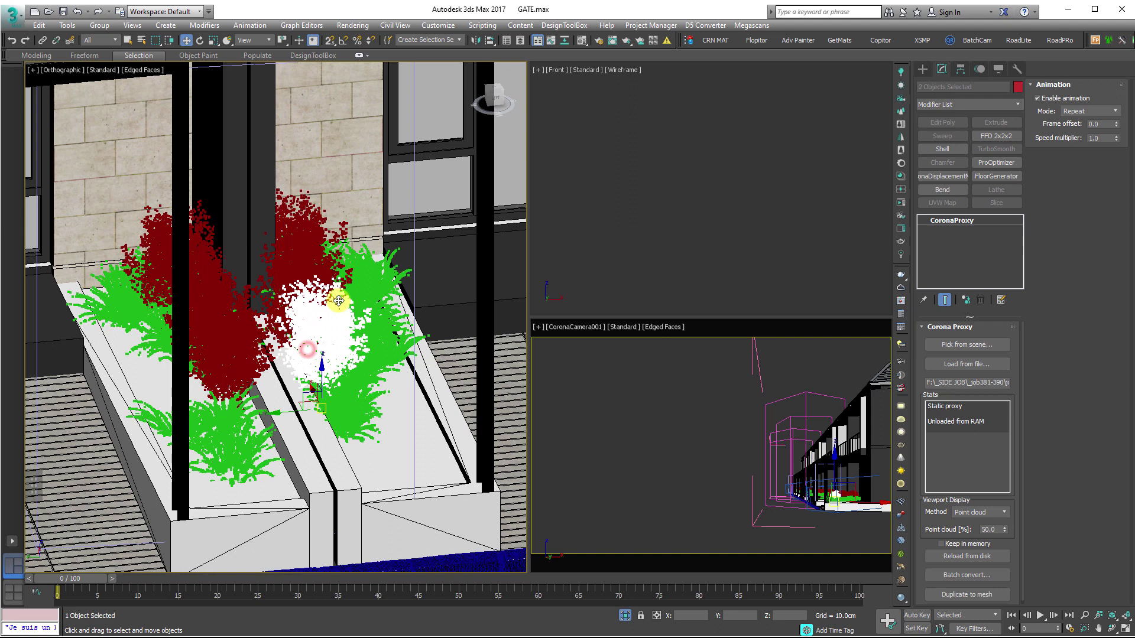
scroll(down, 3)
scroll(up, 3)
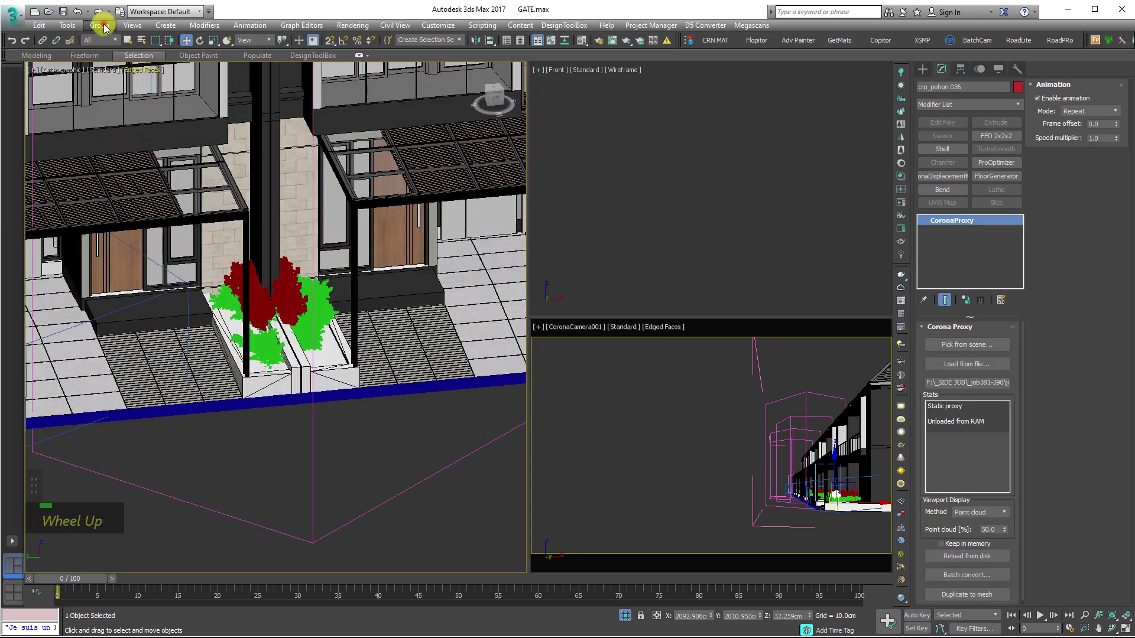
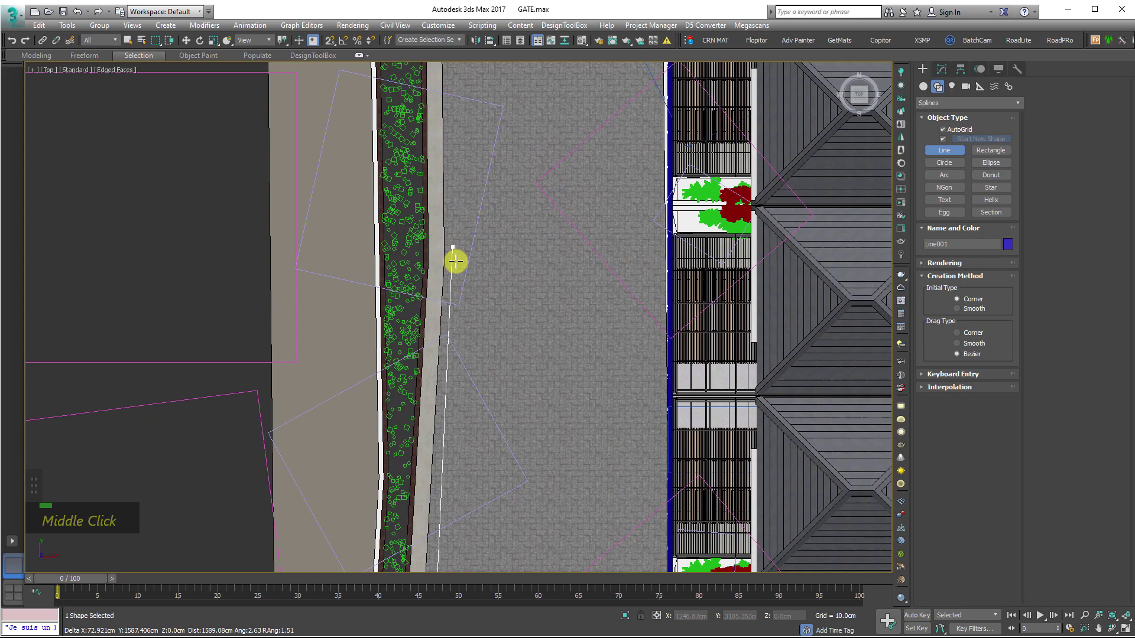
- Finish Line001 and begin repositioning its vertices along the narrow planting strip
scroll(down, 3)
scroll(up, 3)
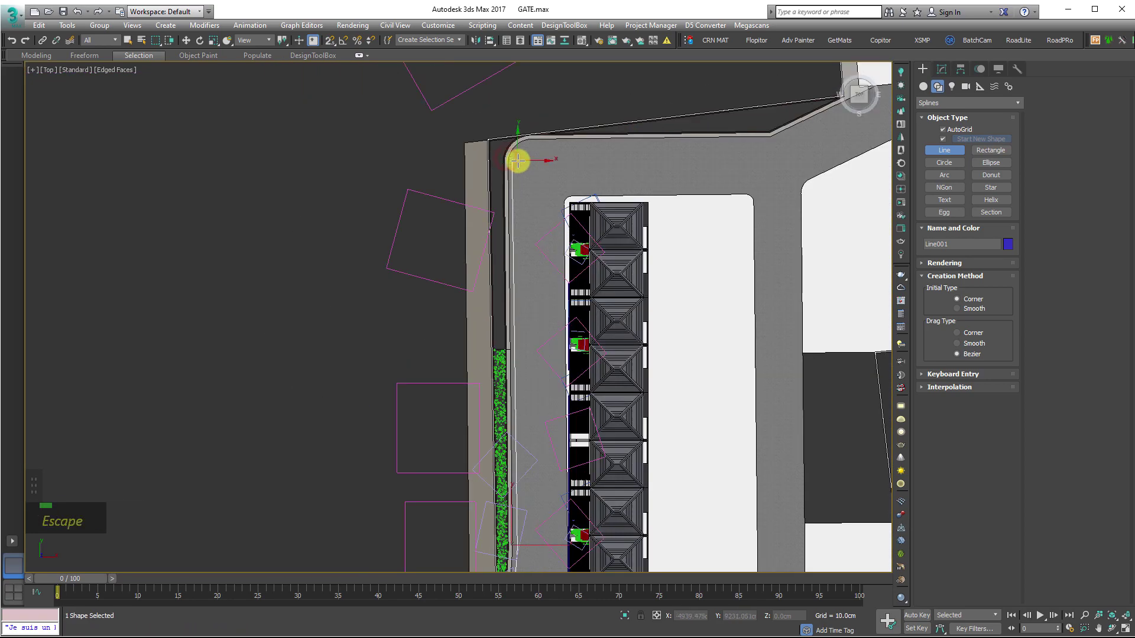
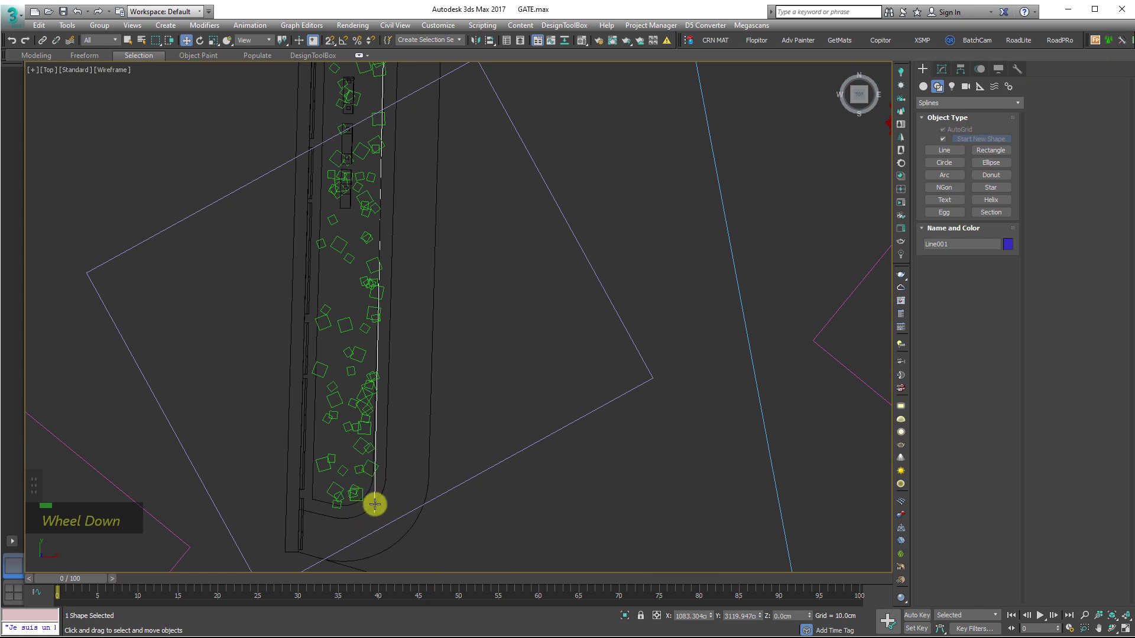
key(w)
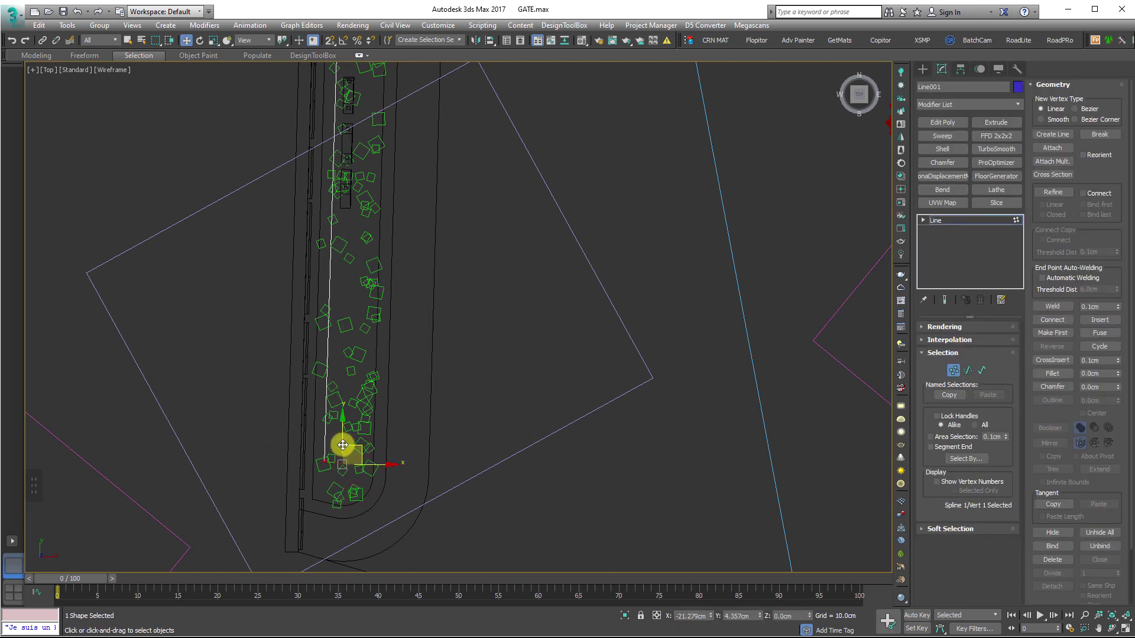
scroll(down, 3)
middle_click(407, 292)
scroll(down, 3)
scroll(up, 3)
scroll(down, 3)
- Move the remaining vertices to the strip's far end and place Corona Scatter002
middle_click(542, 202)
scroll(down, 3)
scroll(up, 3)
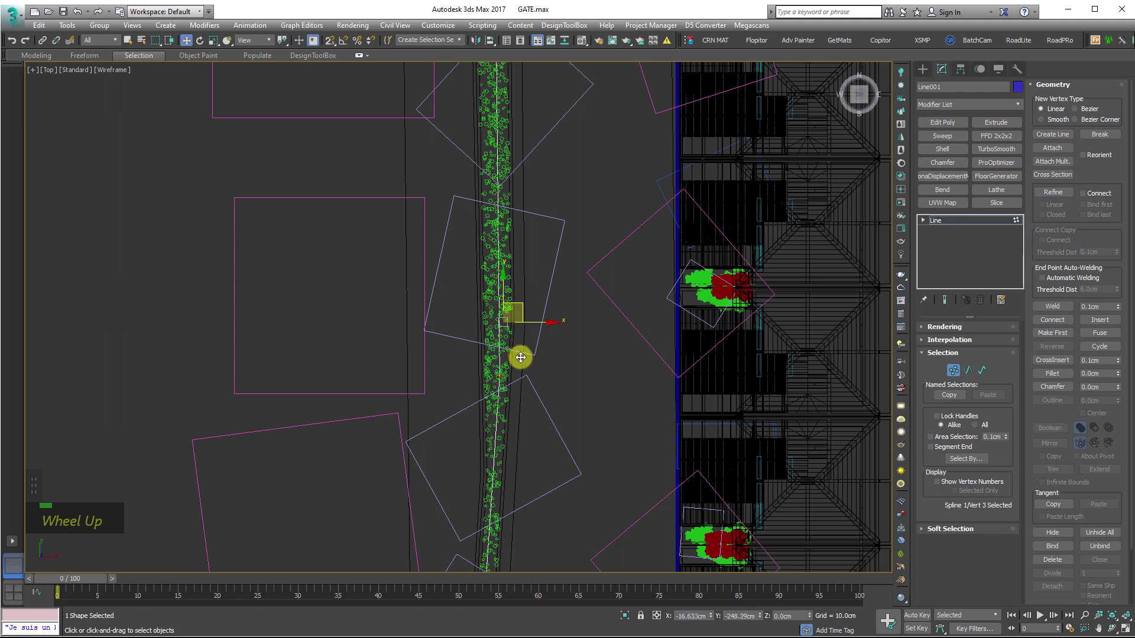
scroll(down, 3)
middle_click(553, 267)
scroll(up, 3)
middle_click(546, 305)
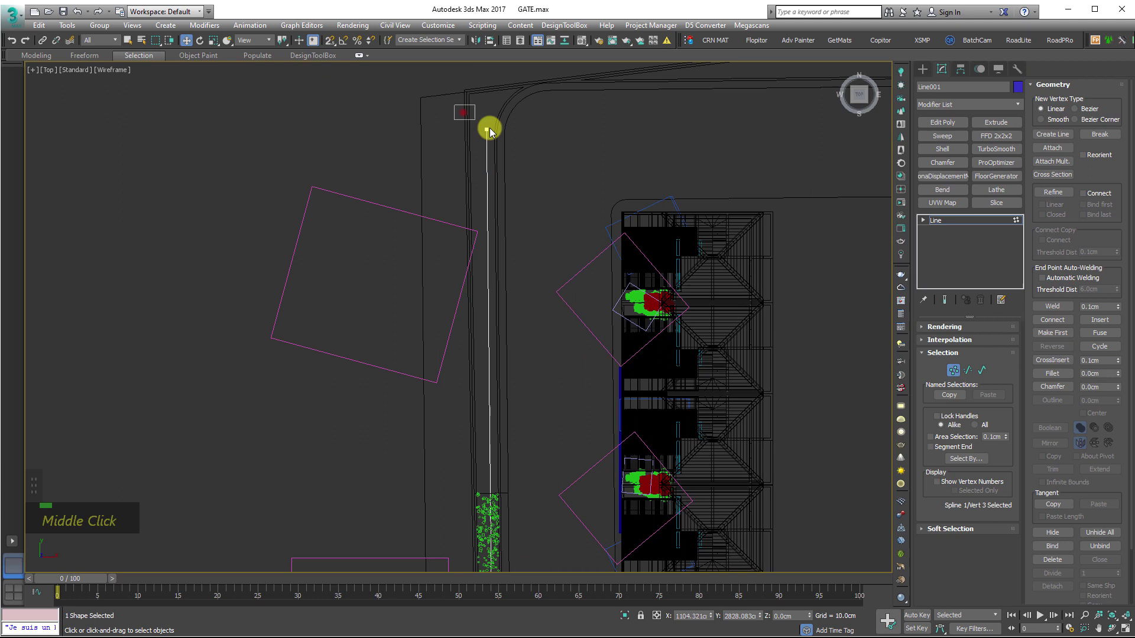
middle_click(544, 193)
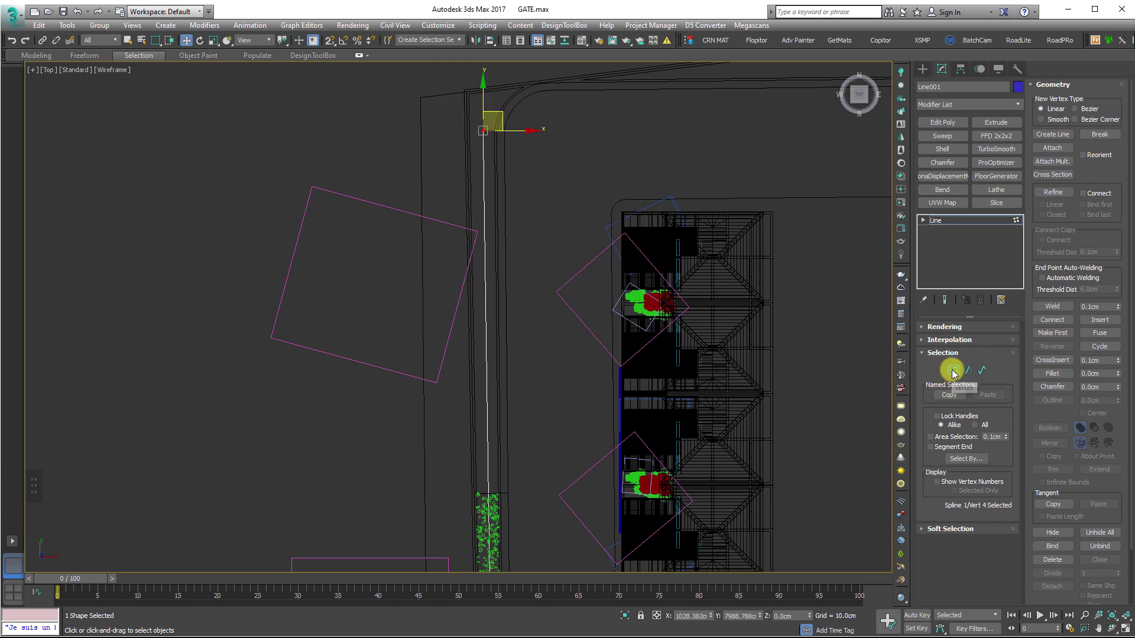
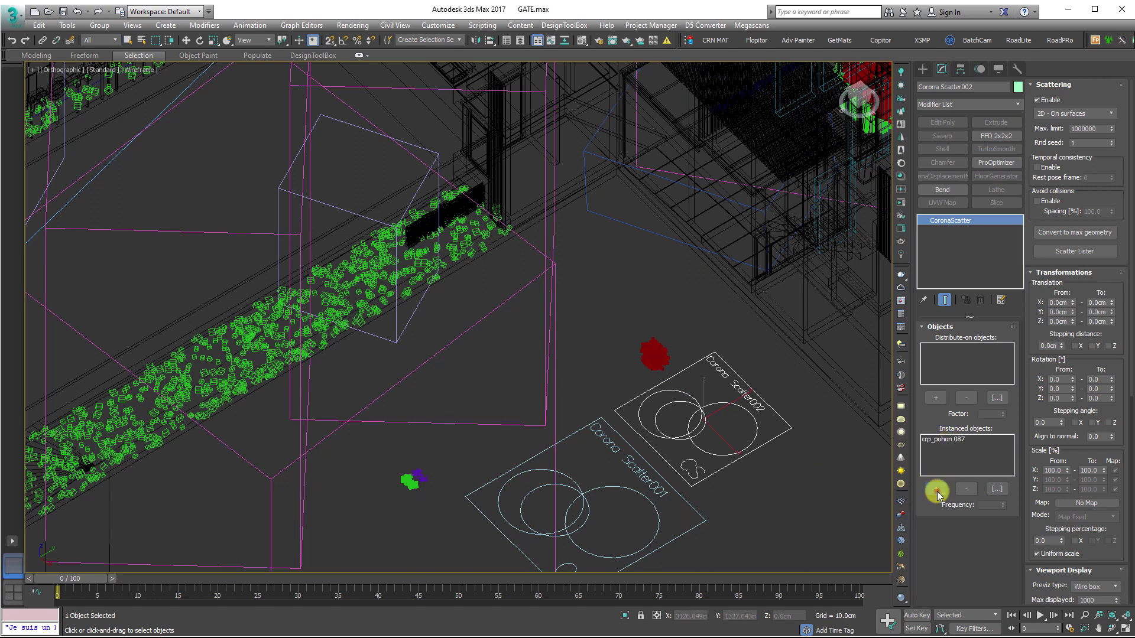
- Scatter crp_pohon 087 along Line001 in 1D mode with 68% collision spacing, Z rotation 0–360 and 24.49–30.78% scale
middle_click(298, 287)
scroll(up, 3)
scroll(down, 3)
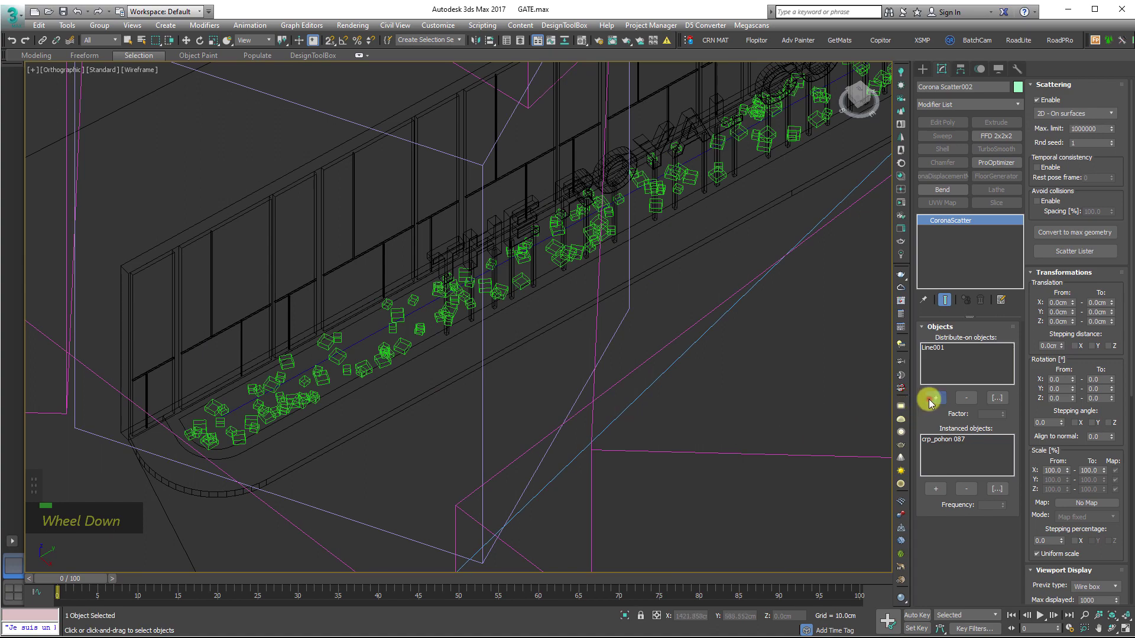
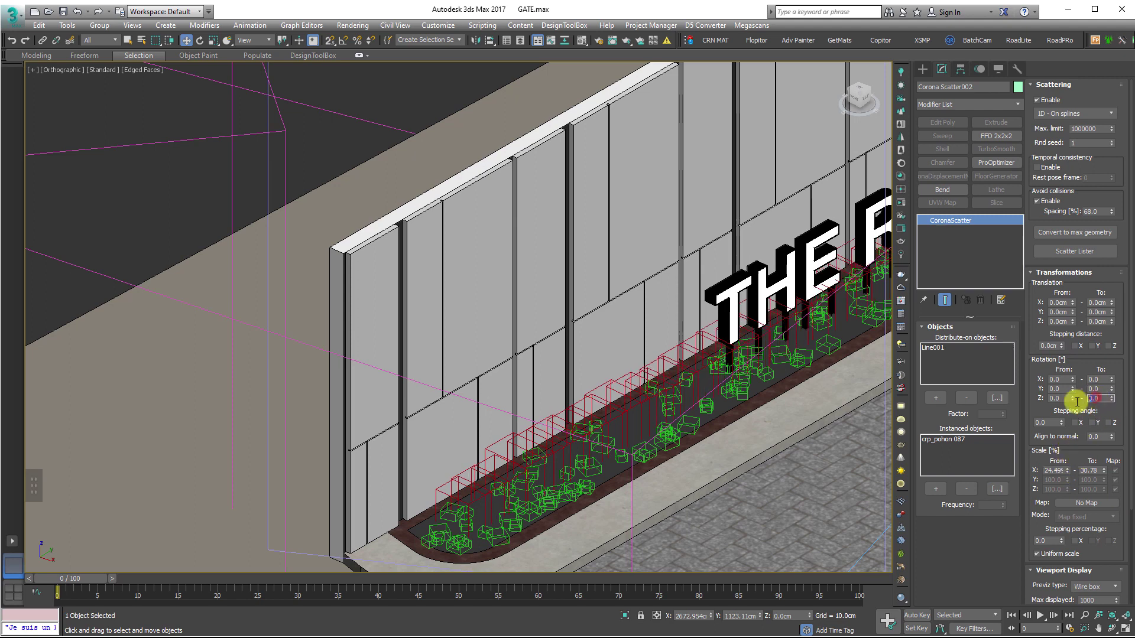
scroll(up, 3)
key(3)
key(5)
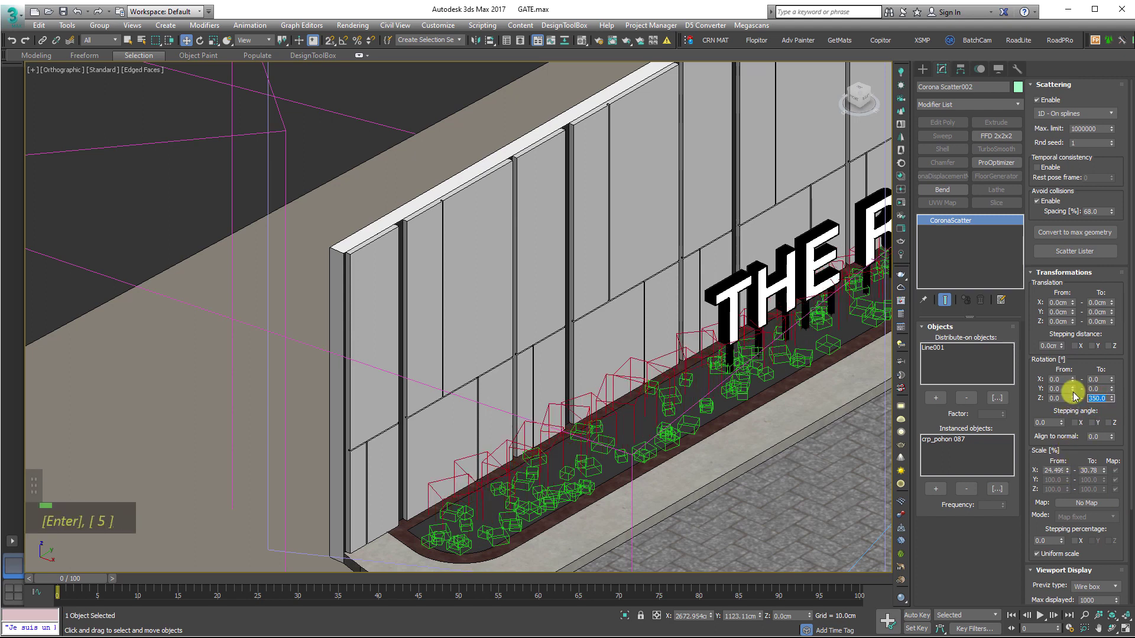
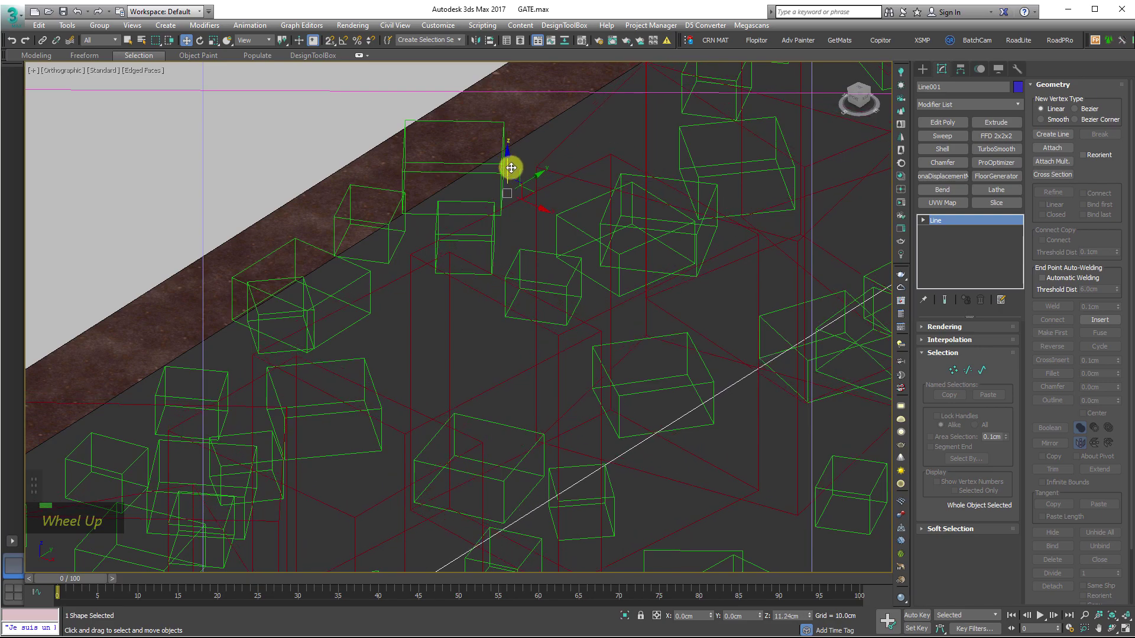
scroll(down, 3)
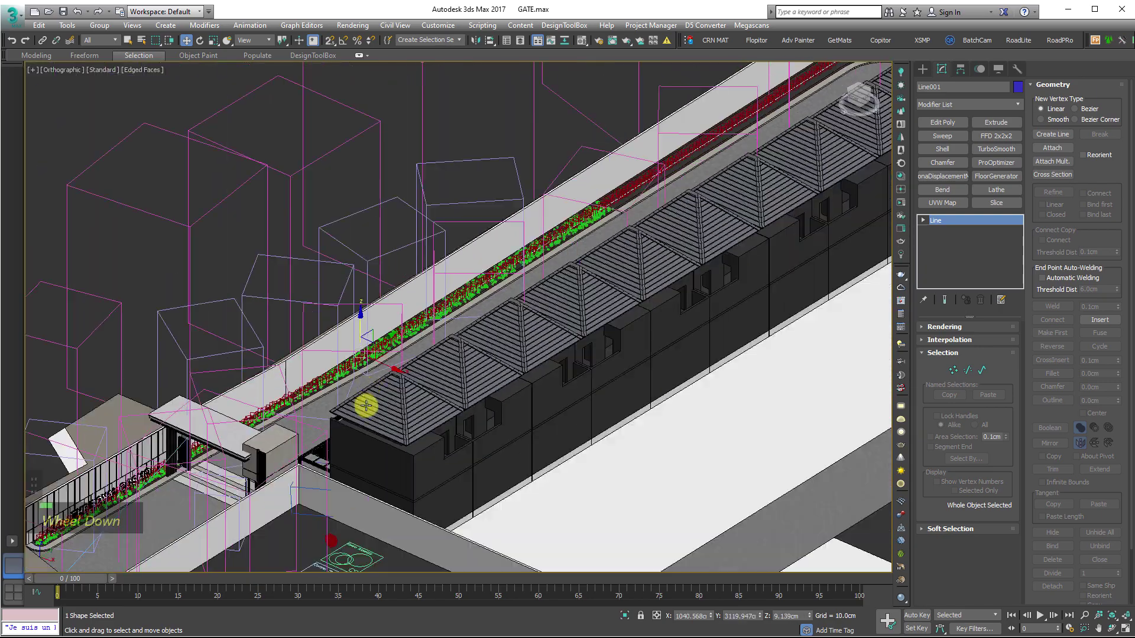
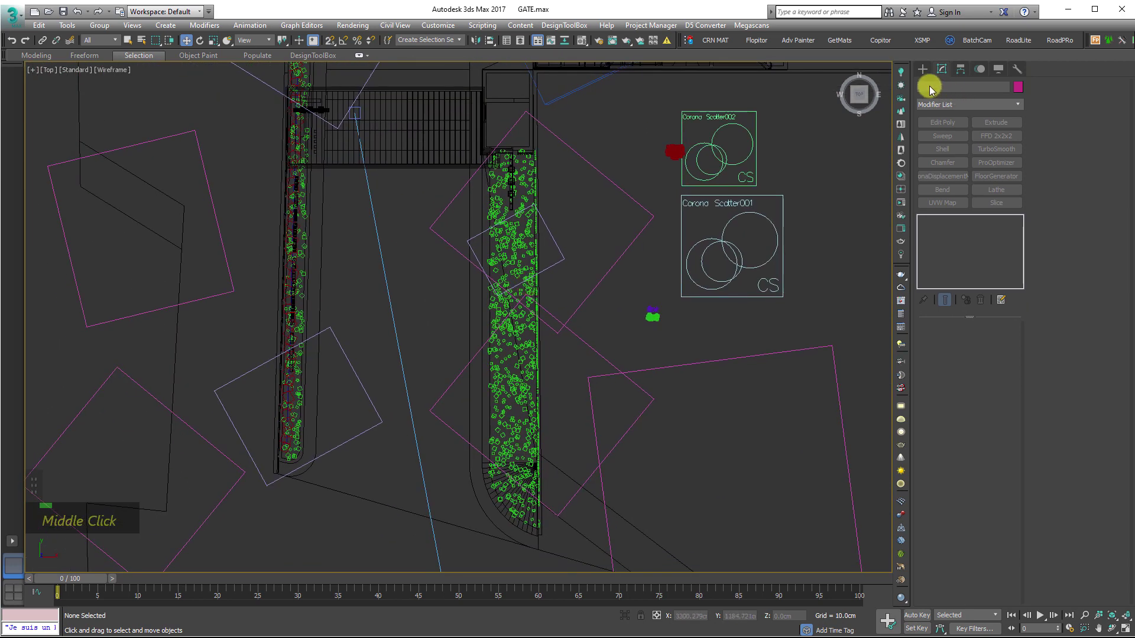
- Create Corona Scatter003 distributing crp_pohon 087 on Line002 as a 1D on-spline scatter
double_click(944, 89)
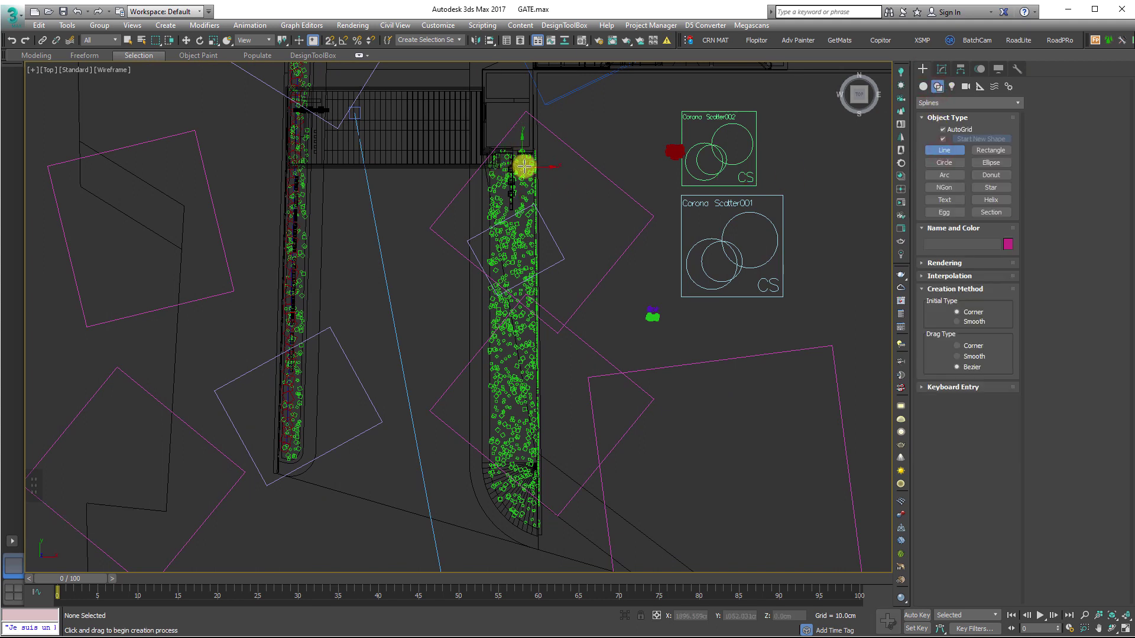
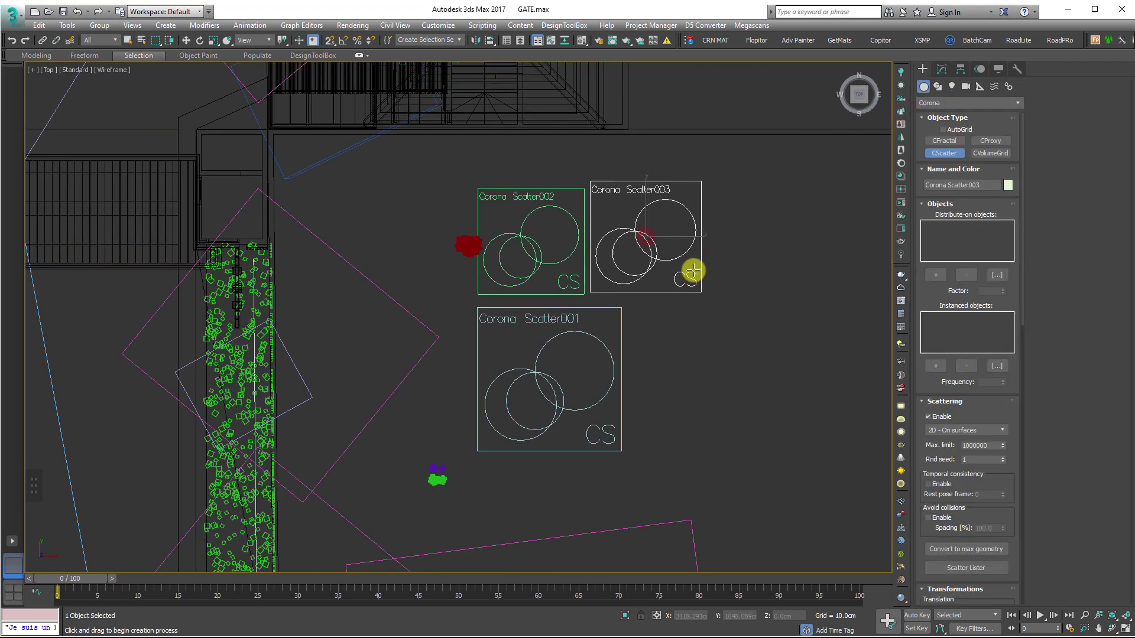
middle_click(525, 246)
scroll(up, 3)
middle_click(303, 324)
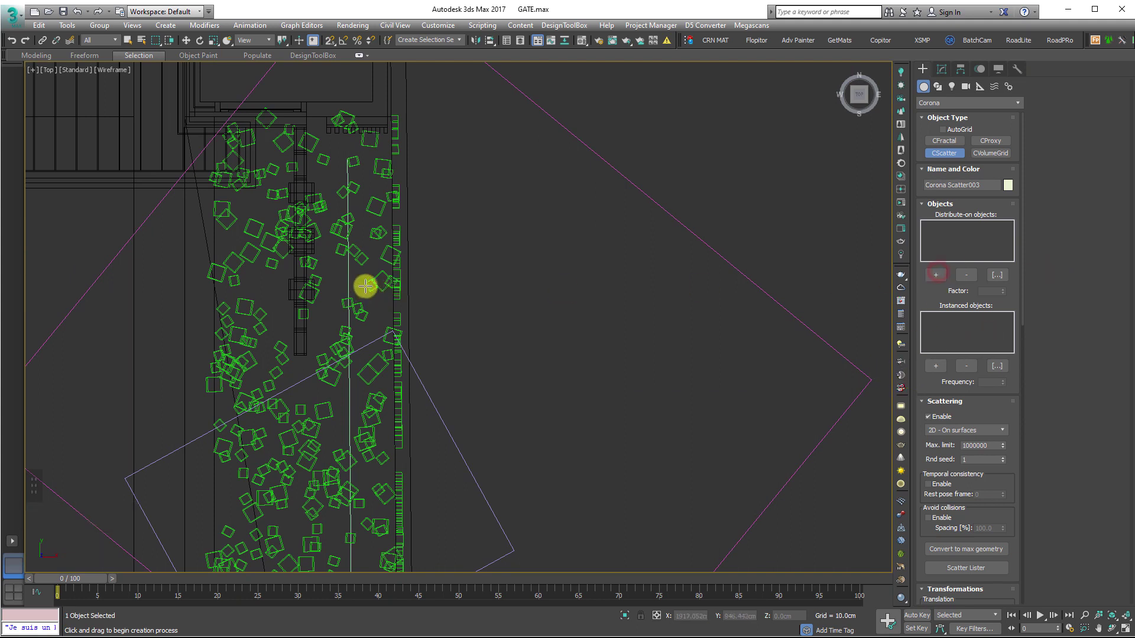
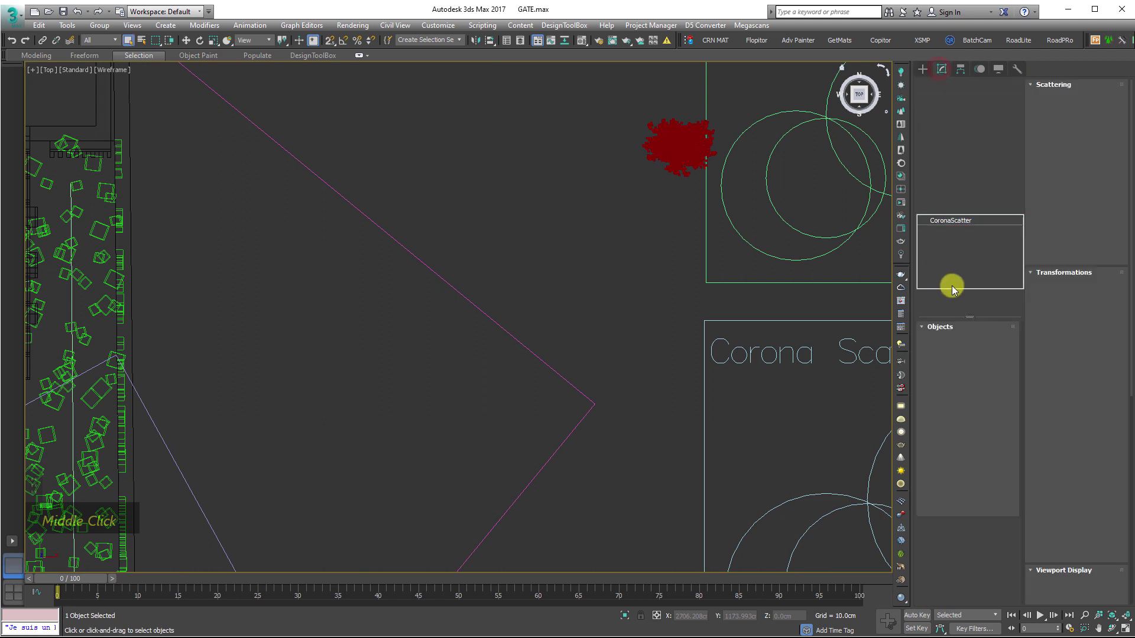
middle_click(445, 362)
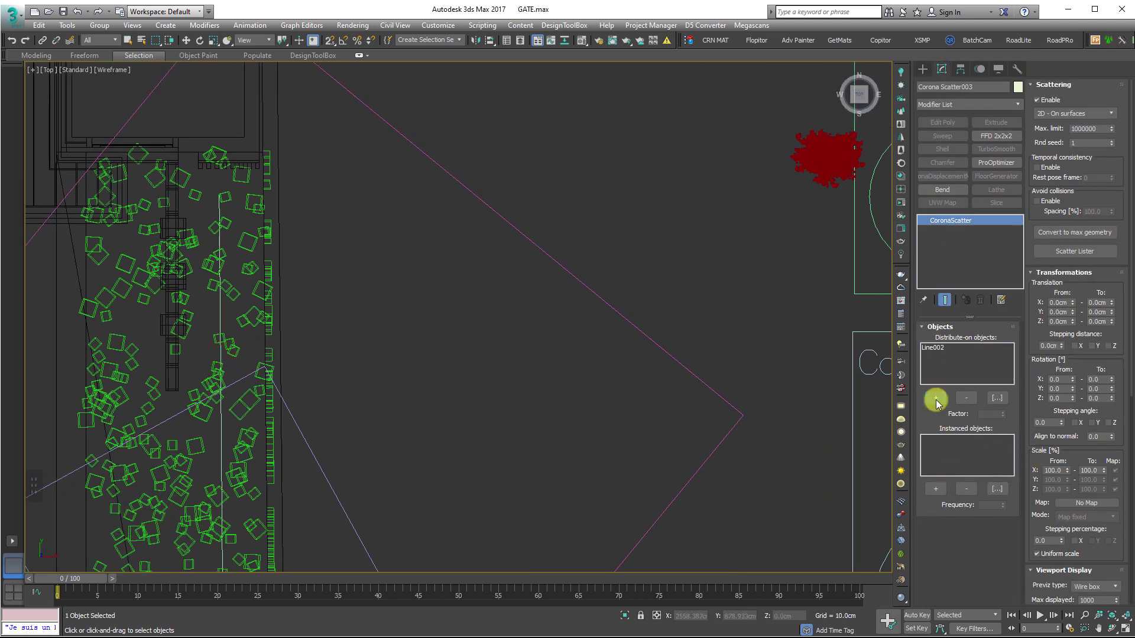
middle_click(506, 281)
scroll(down, 3)
scroll(up, 3)
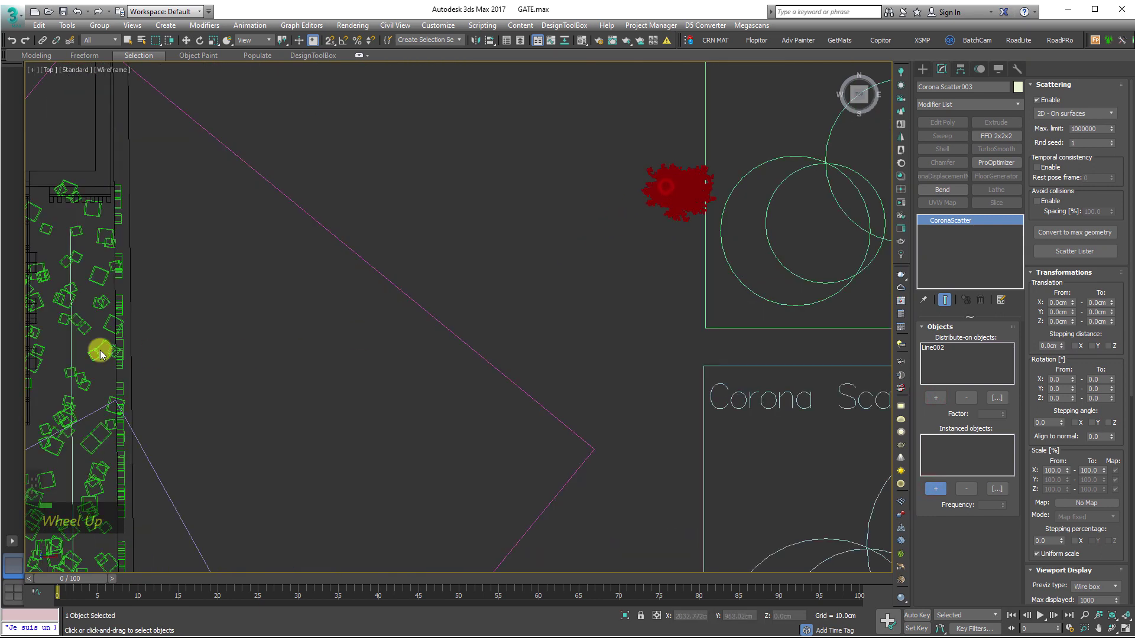
middle_click(238, 288)
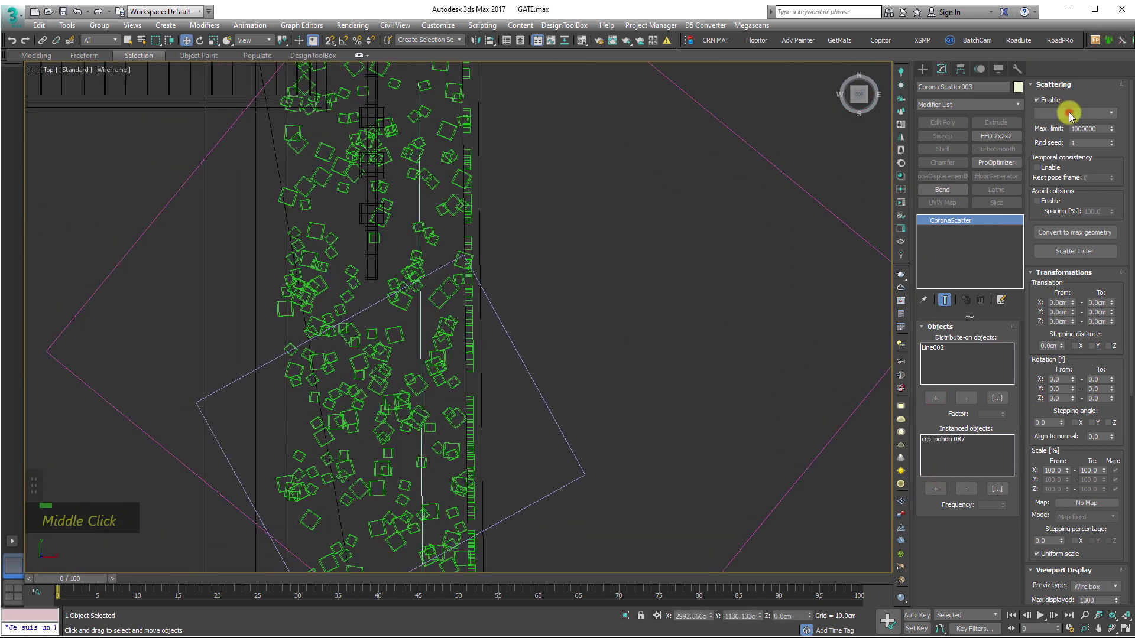
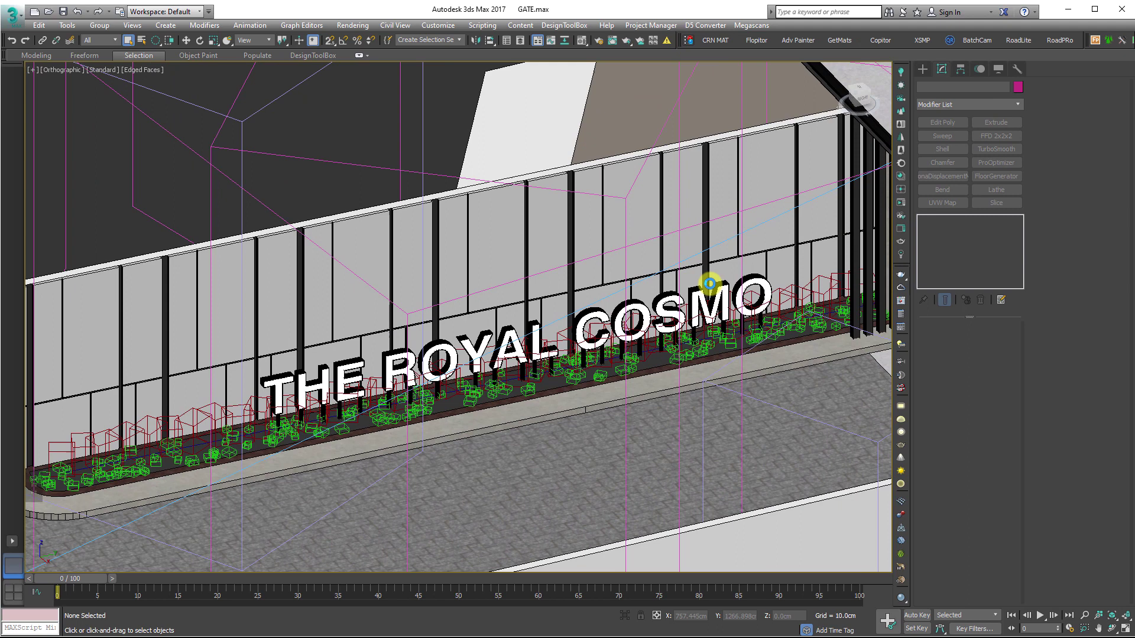
- Browse _PLANT > Pro Models - Plants Set and merge planter_box_ivy_2015_corona.max into the scene
scroll(down, 3)
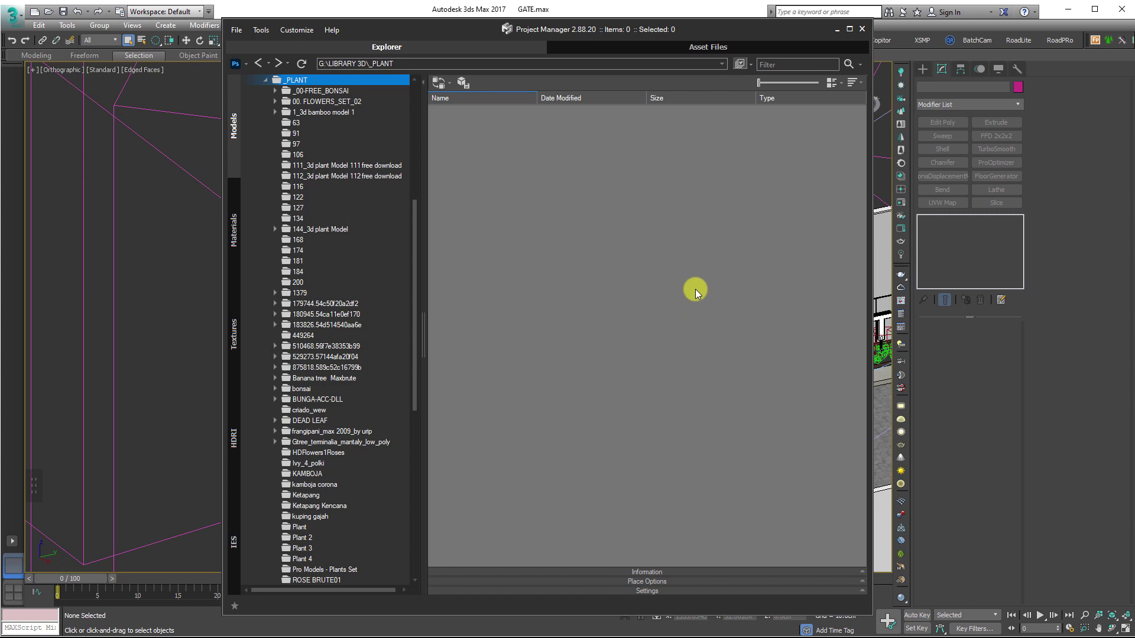
scroll(down, 3)
scroll(up, 3)
right_click(309, 240)
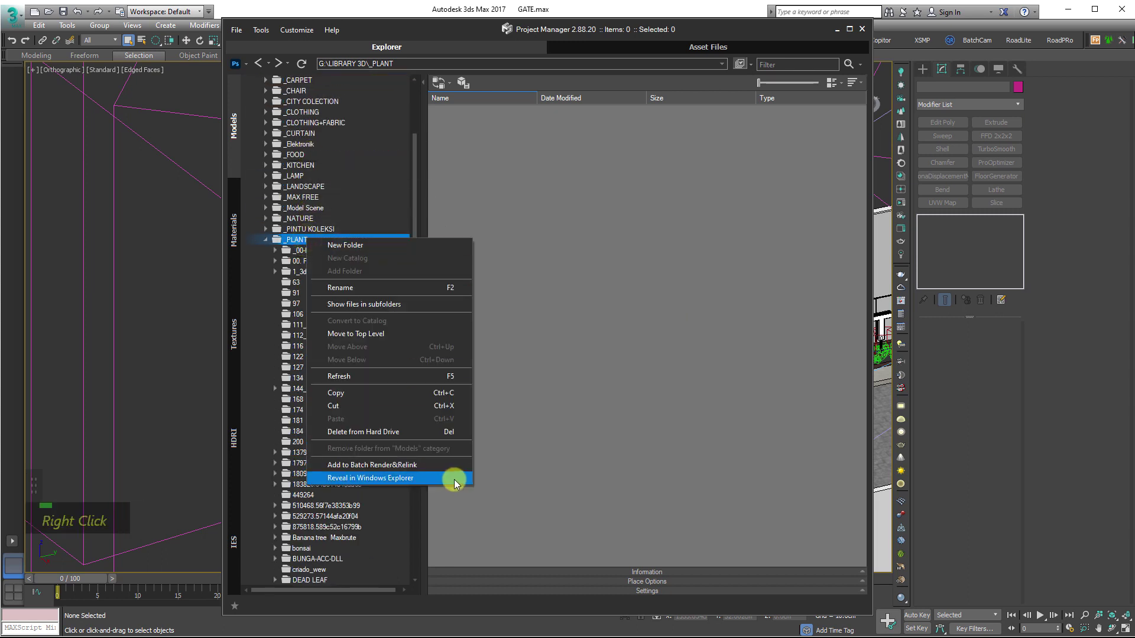
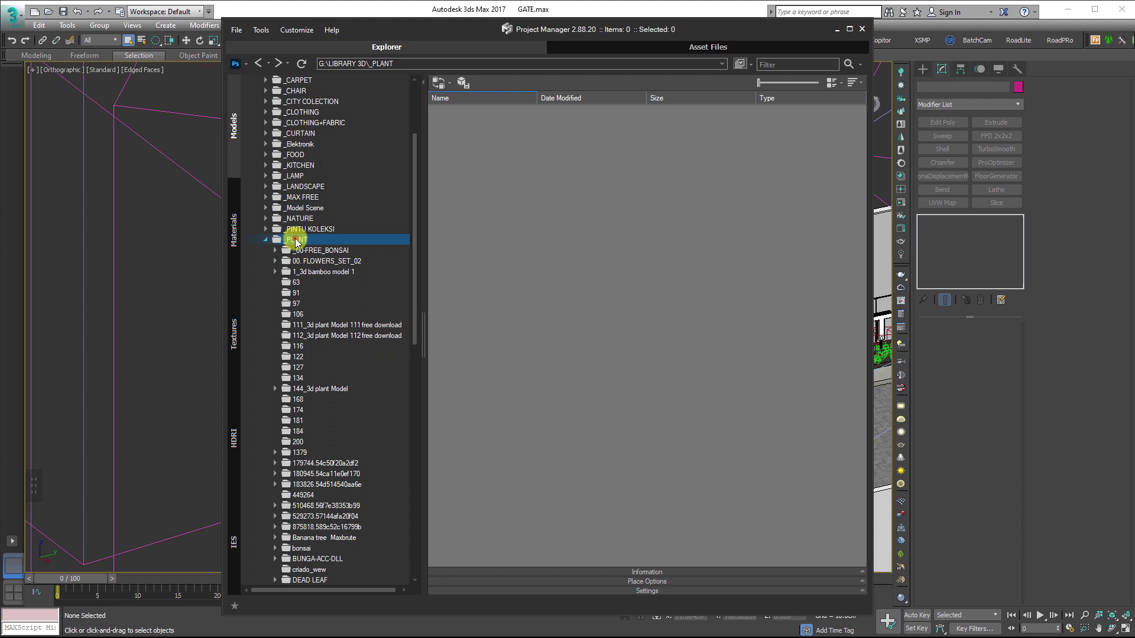
scroll(down, 3)
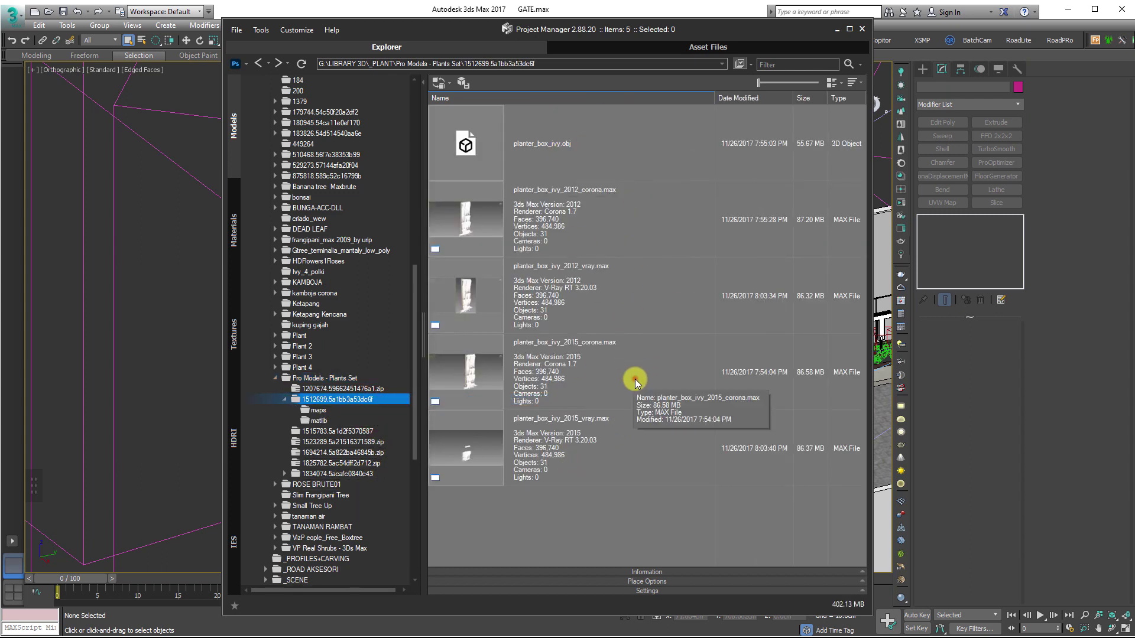
scroll(down, 3)
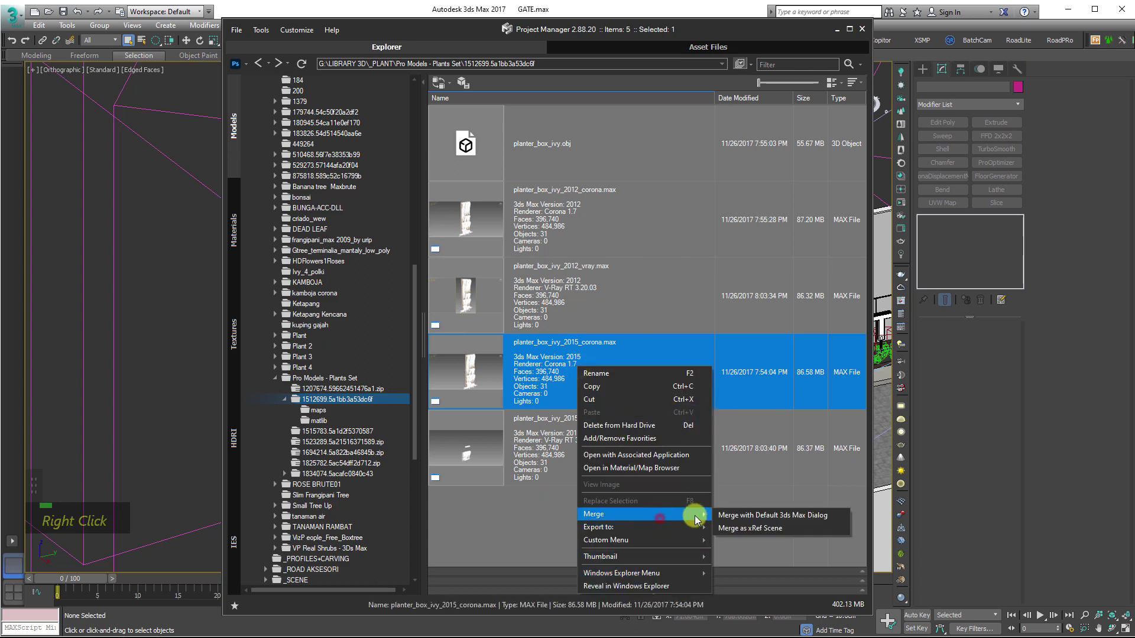
right_click(730, 518)
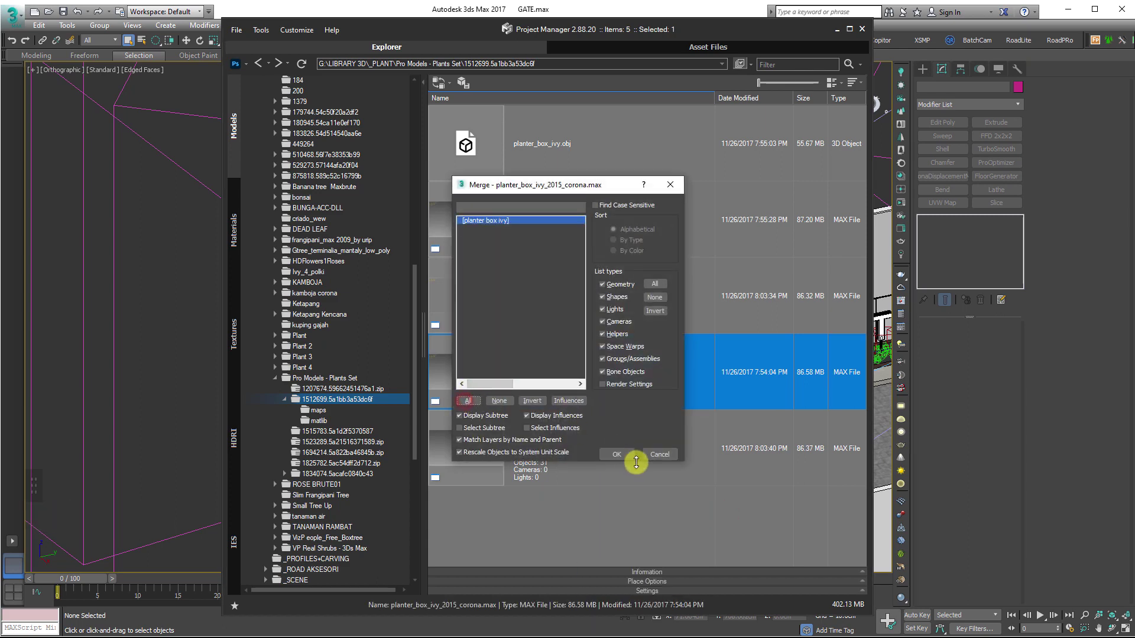
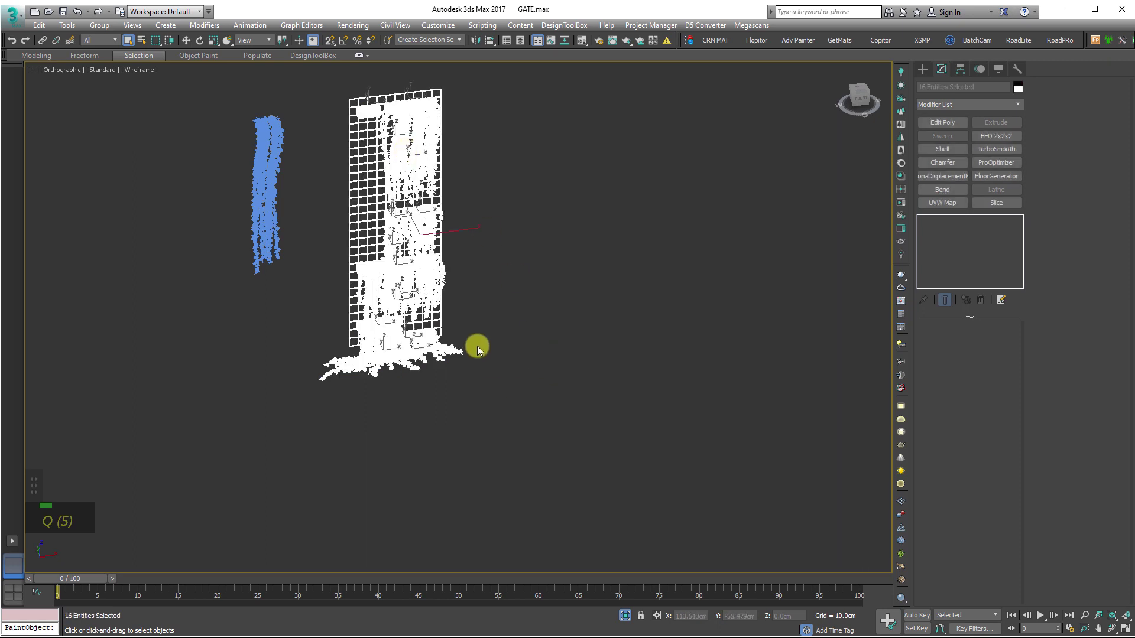
- Place the merged ivy on the gate's side walls and check it from CoronaCamera001
middle_click(505, 396)
key(Delete)
scroll(up, 3)
right_click(378, 300)
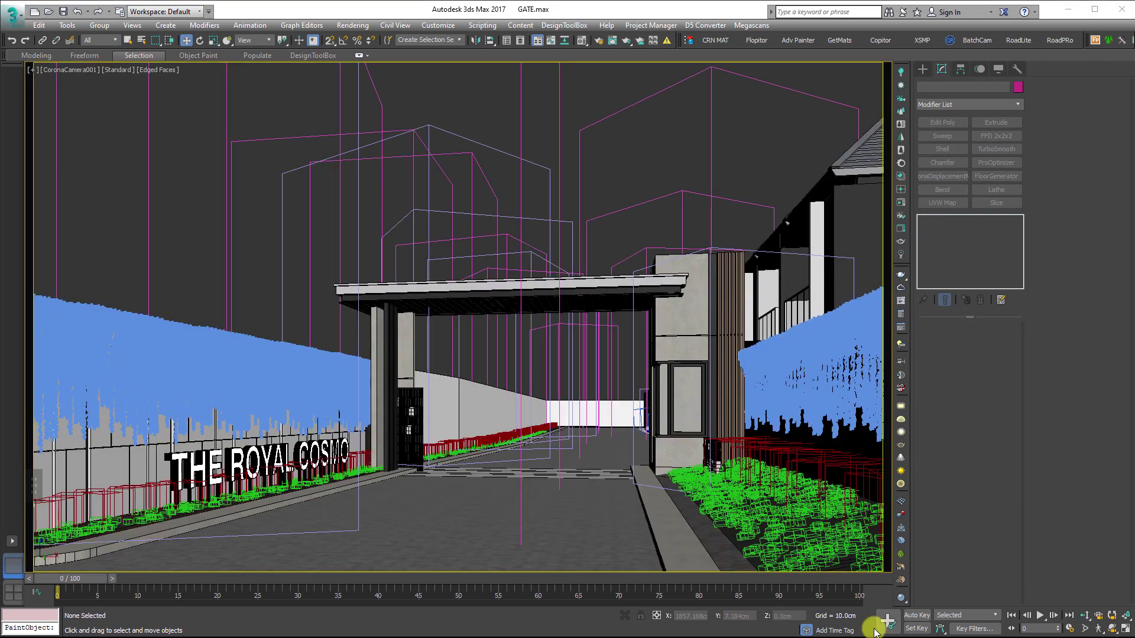
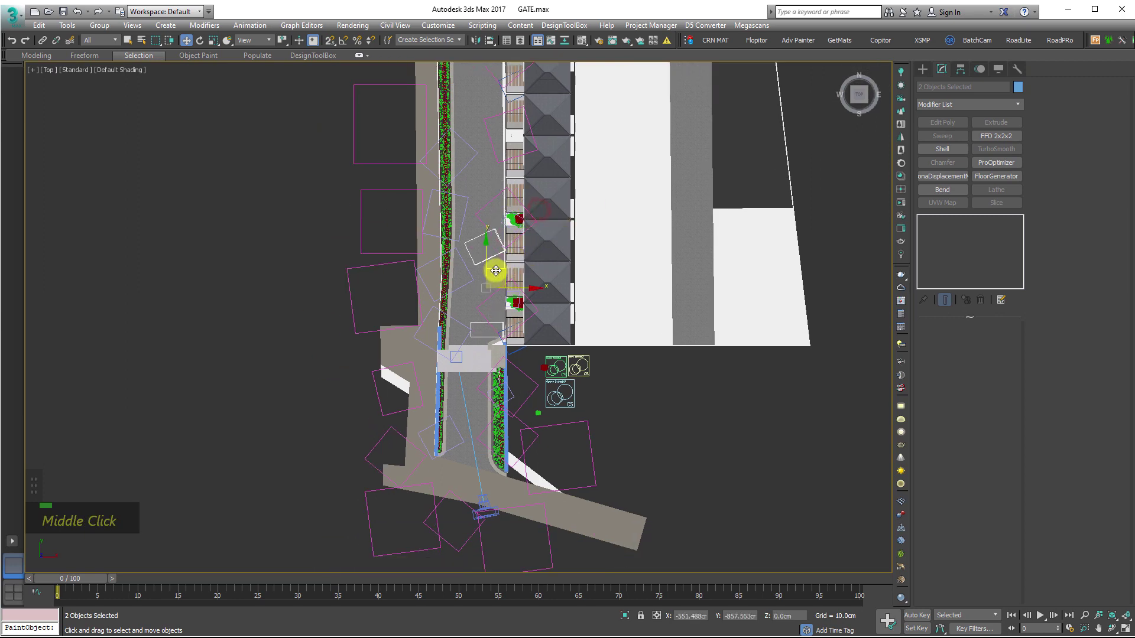
- Move and rotate crp_mobil 1 into the driveway beneath the gate
scroll(up, 3)
key(e)
key(Return)
scroll(up, 3)
key(e)
key(w)
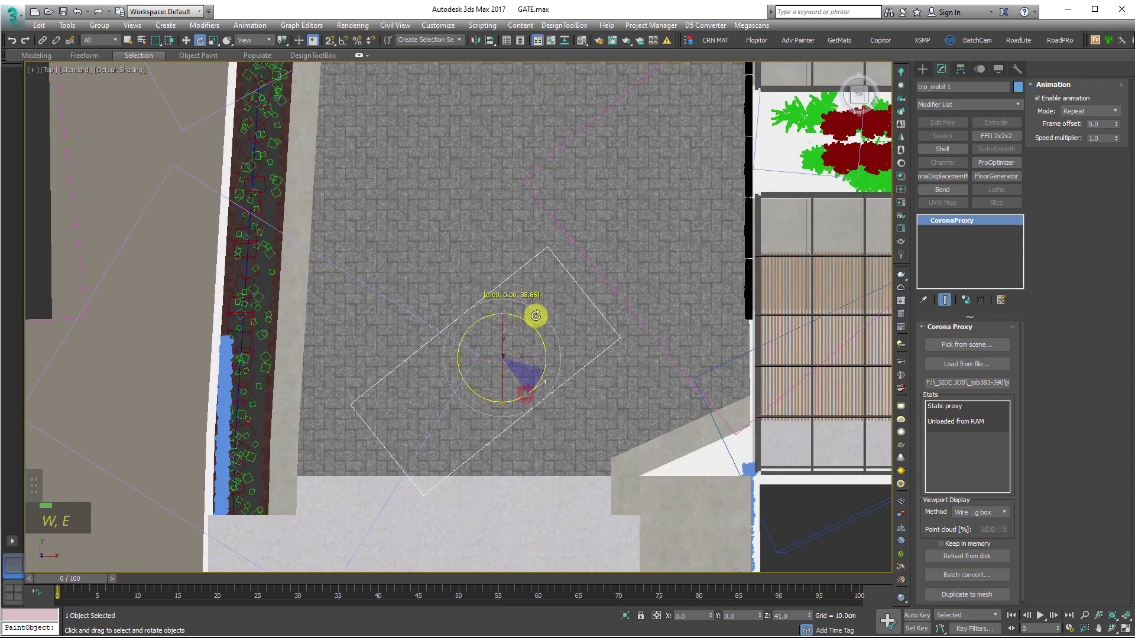
key(w)
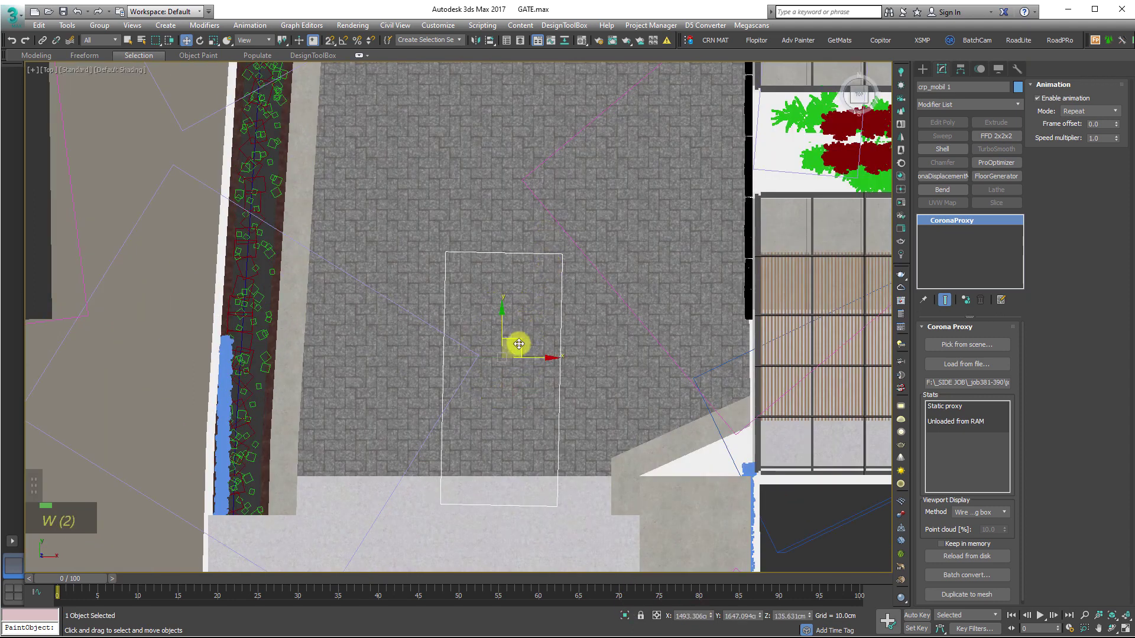
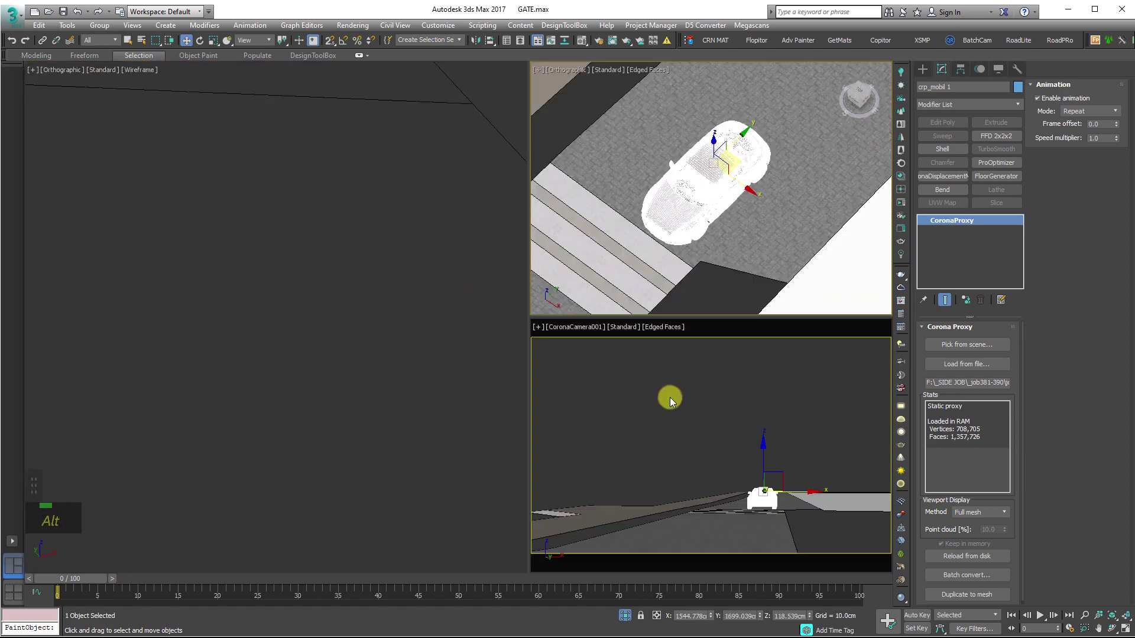
right_click(683, 403)
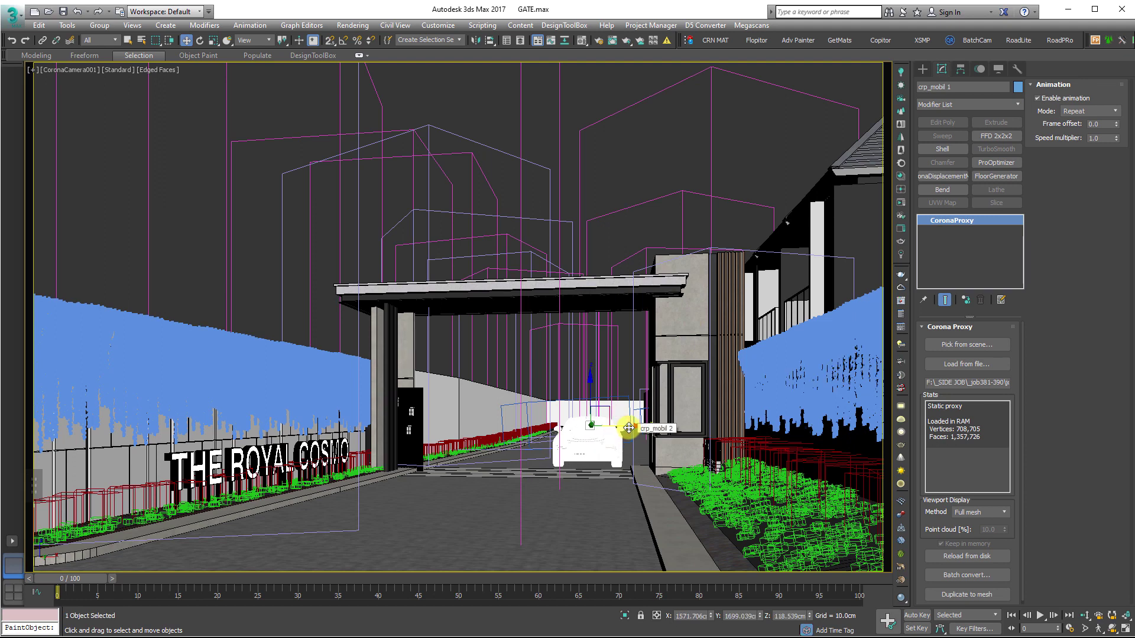
- Check the car in the maximized camera view, save, and set its proxy display to Full mesh
key(alt+w)
middle_click(344, 401)
scroll(down, 3)
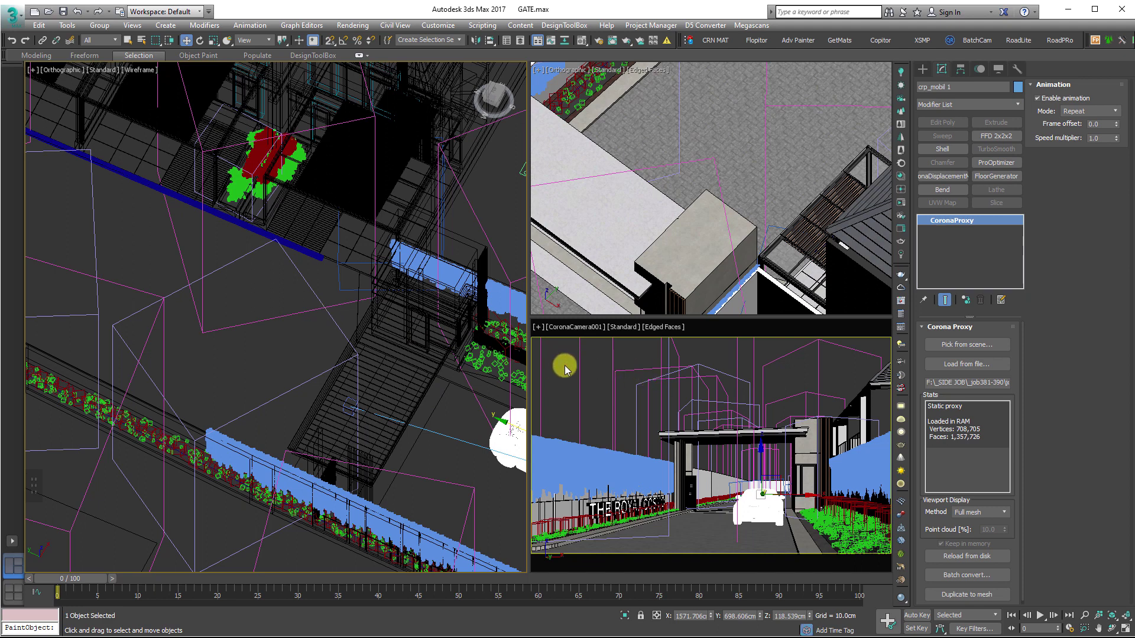
key(alt+w)
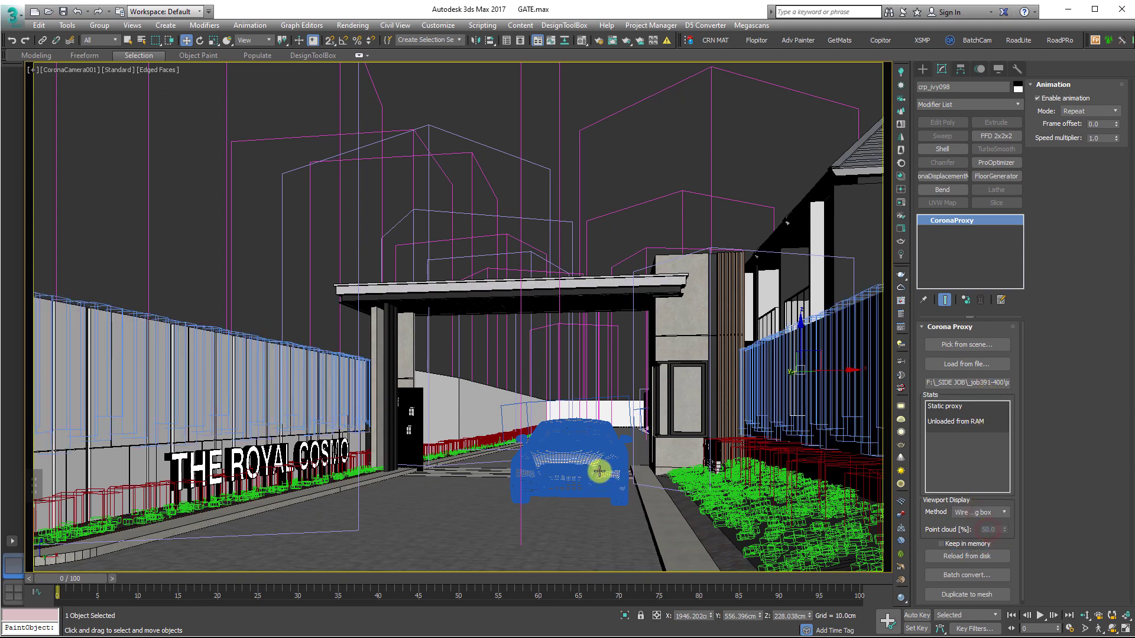
key(ctrl+s)
double_click(983, 512)
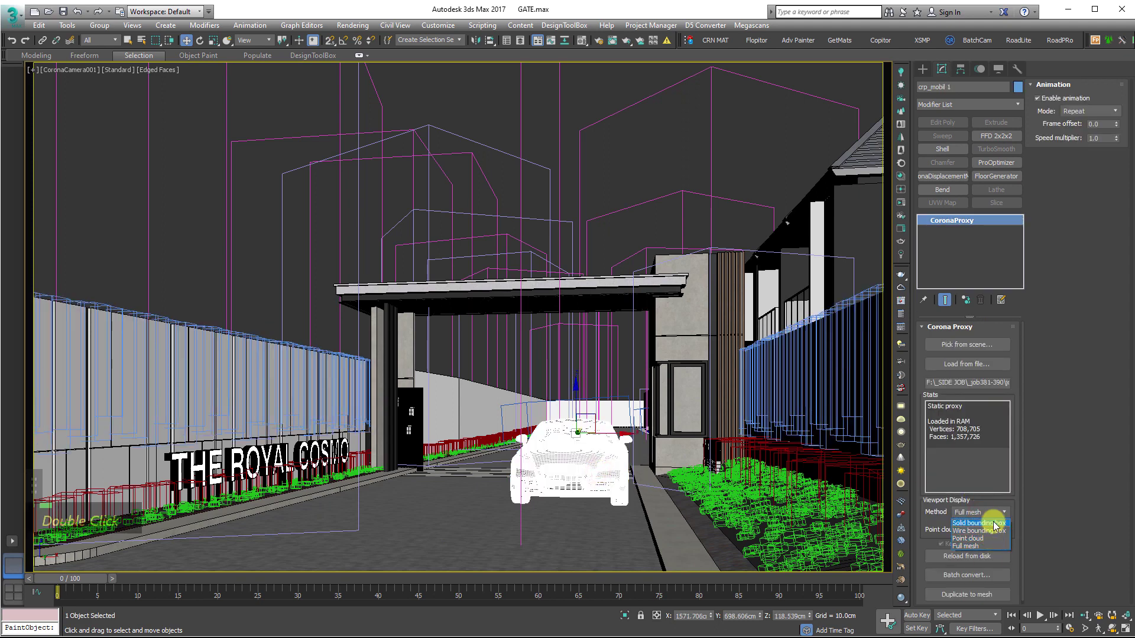
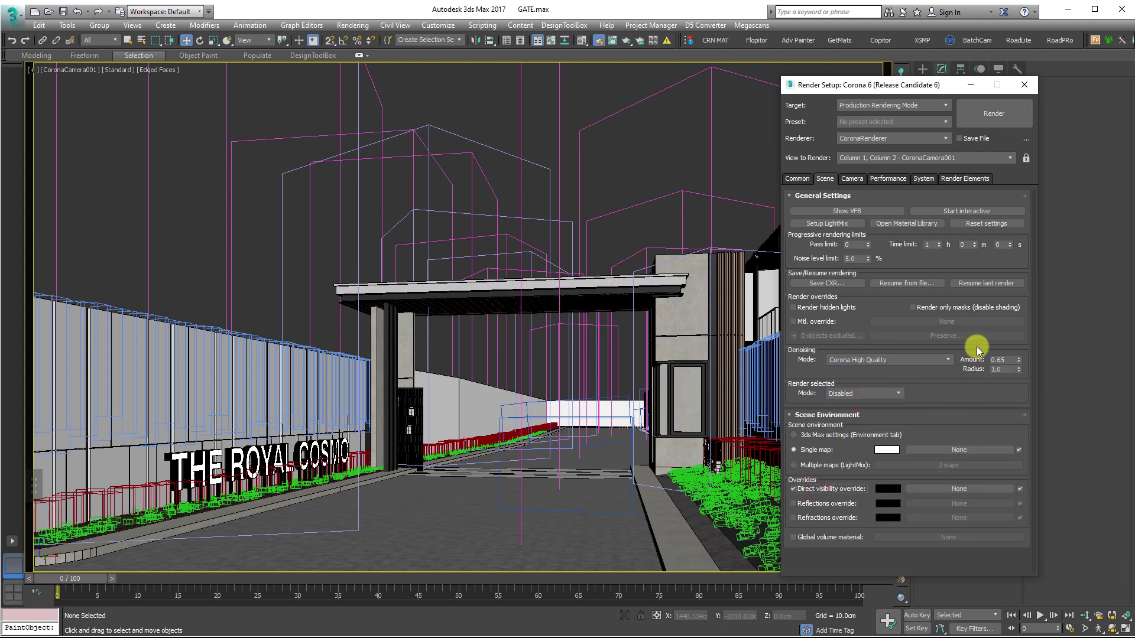
- Assign a CoronaSky map as the scene environment and instance it into a Material Editor slot
key(Return)
key(5)
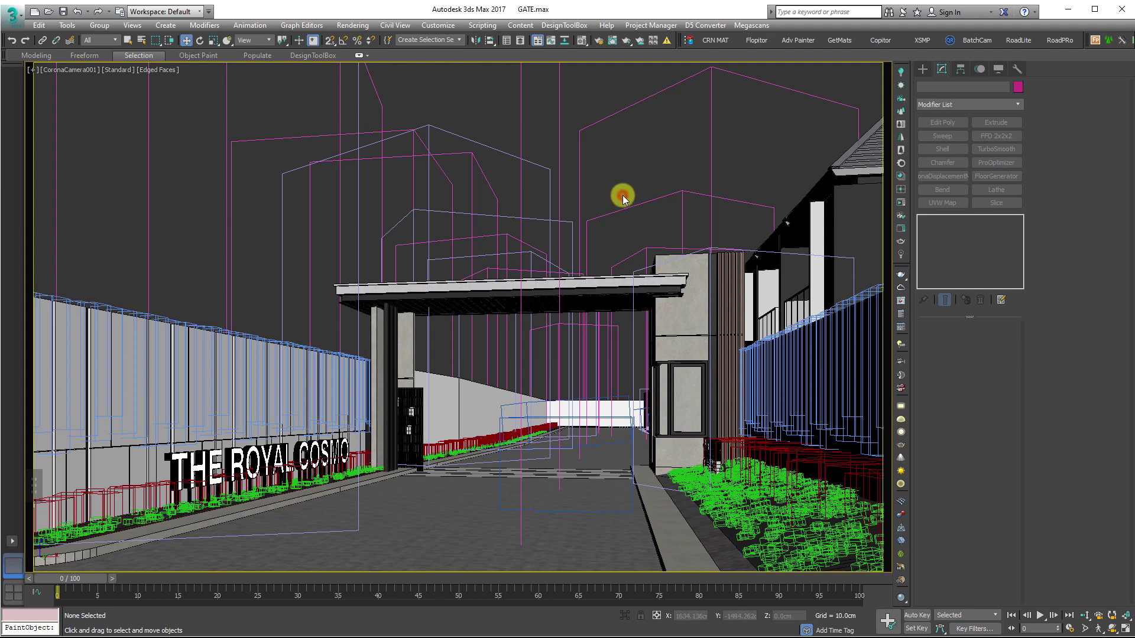
key(m)
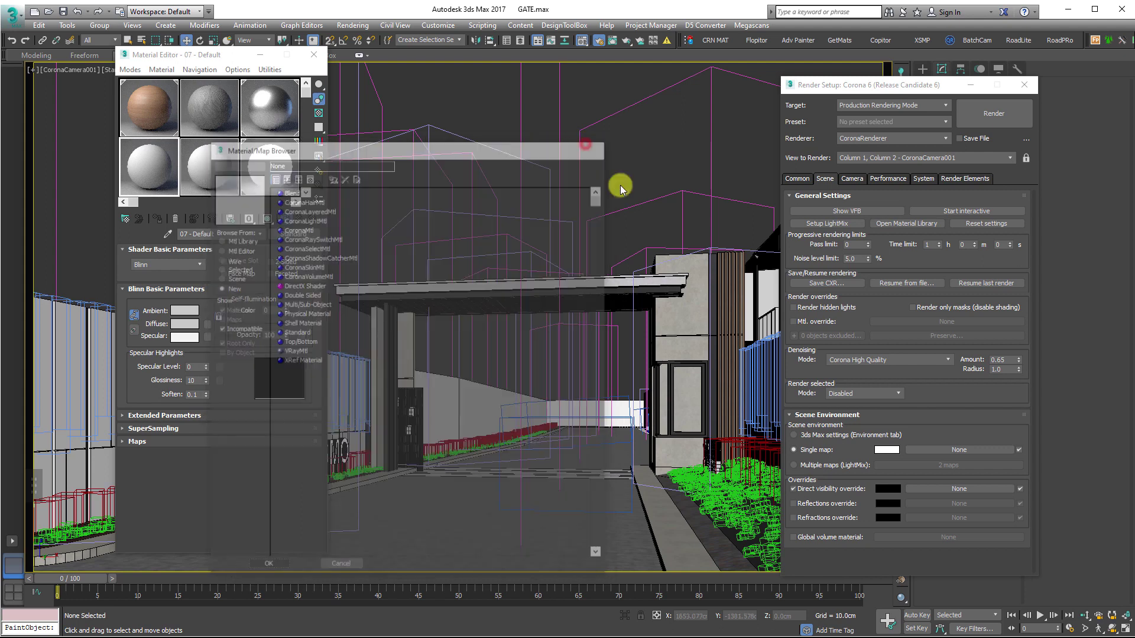
scroll(down, 3)
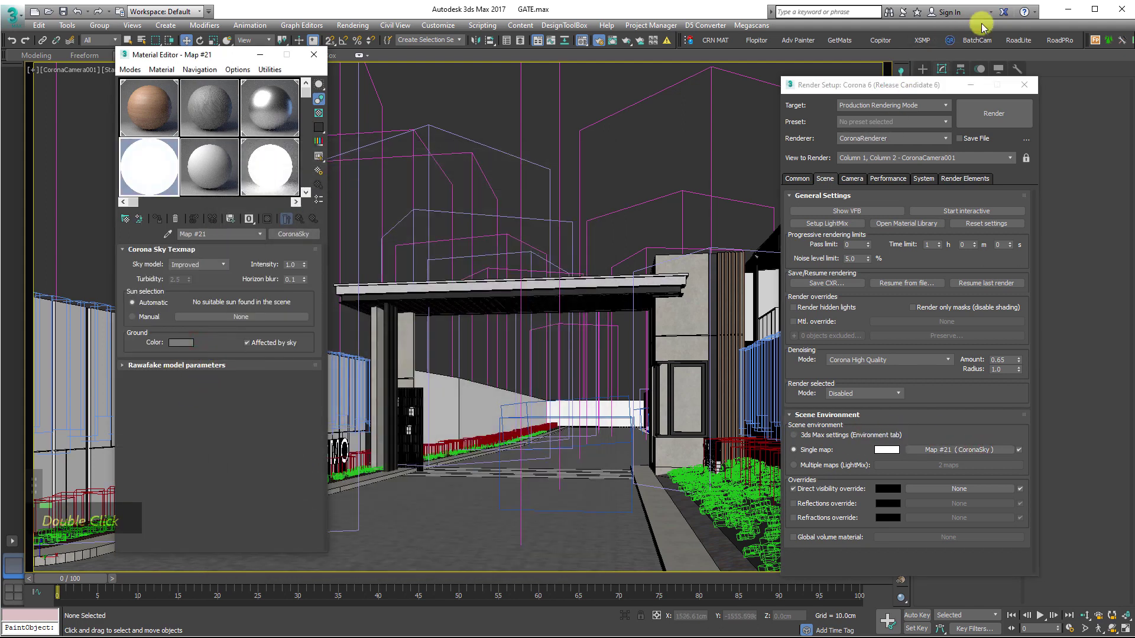
double_click(626, 326)
middle_click(227, 60)
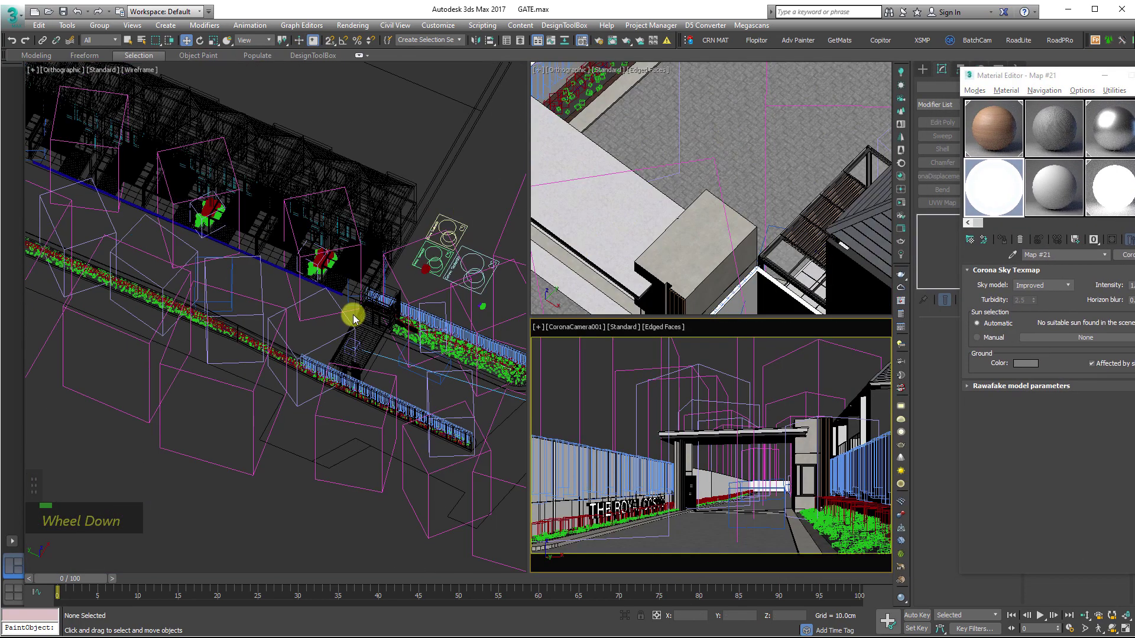
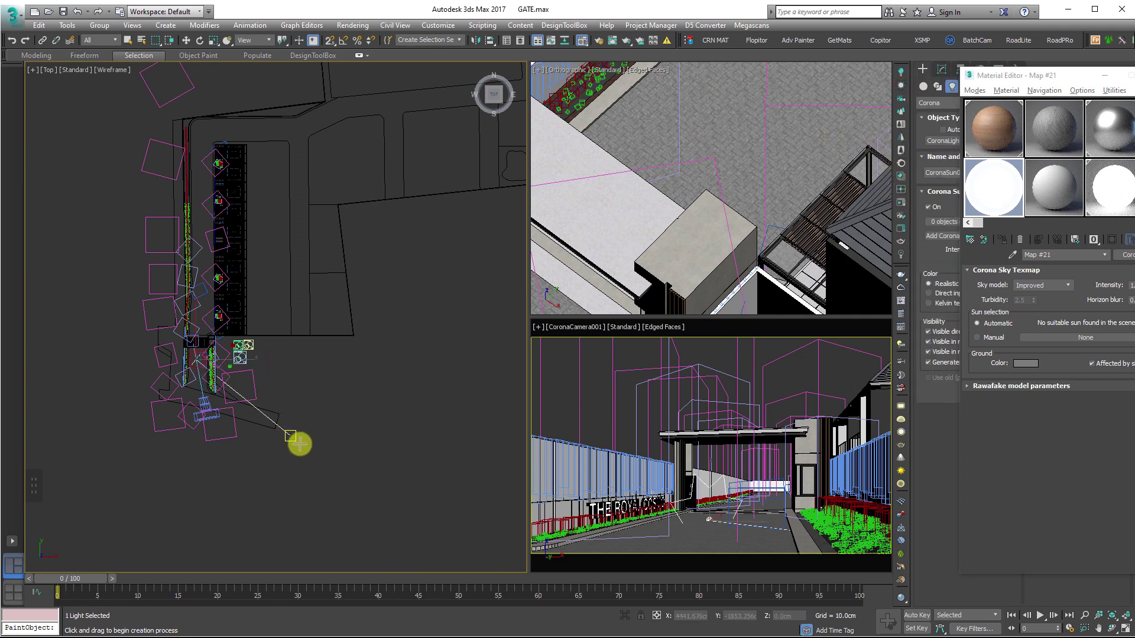
- Place CoronaSun001 in the Top view, confirm the CoronaSky map detects it, and start the interactive render
key(Escape)
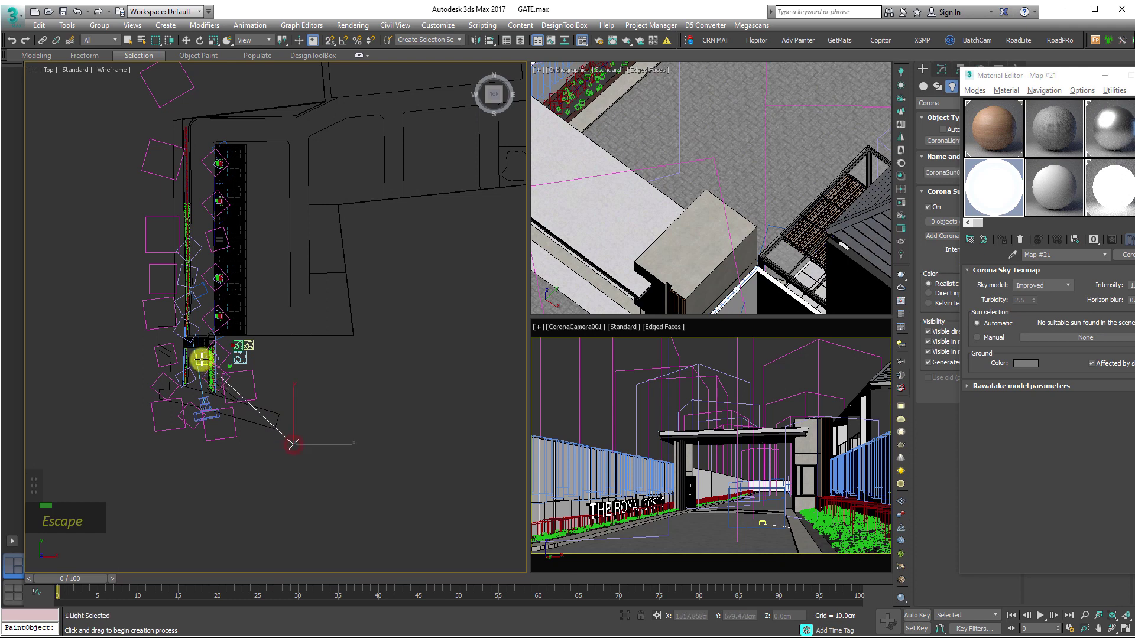
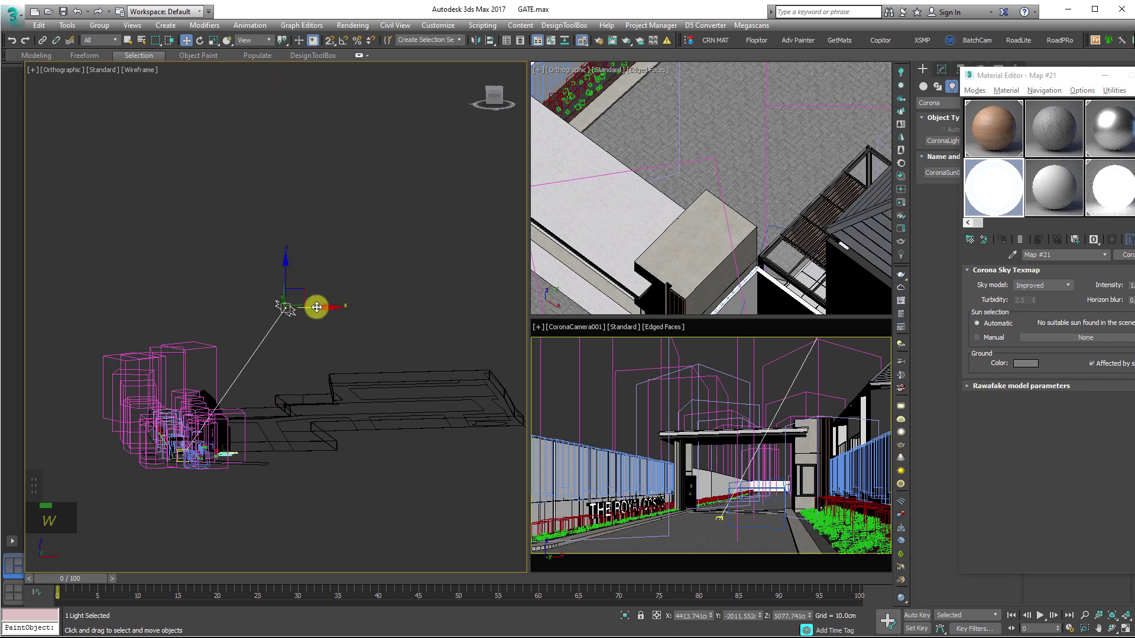
key(z)
scroll(down, 3)
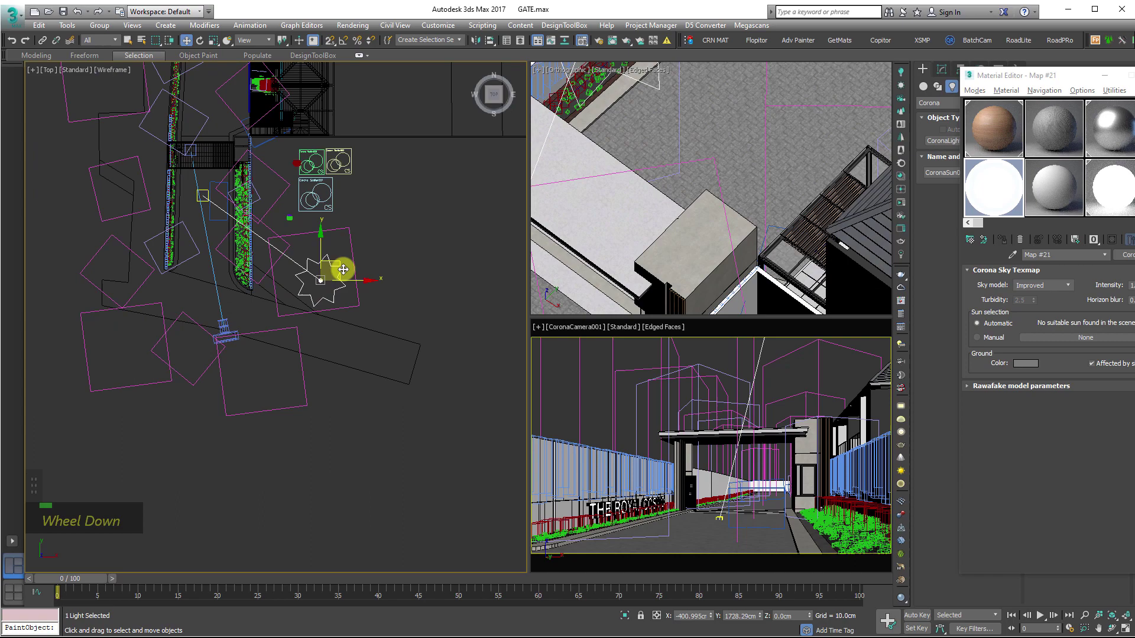
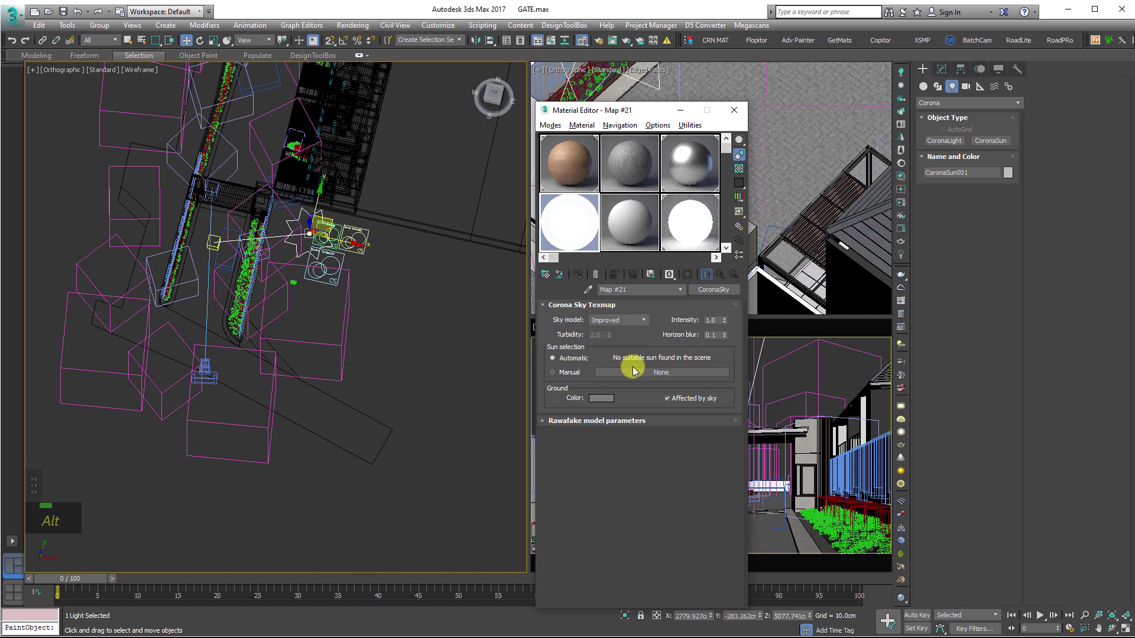
double_click(567, 375)
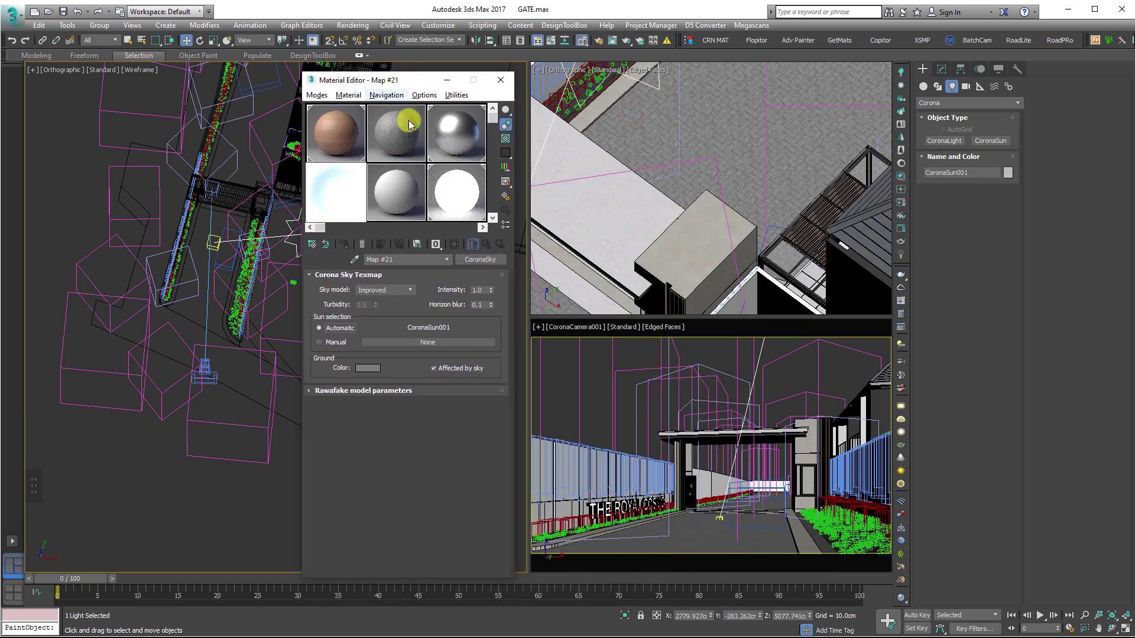
double_click(609, 378)
middle_click(608, 379)
- Stop and close the overexposed interactive VFB render, then bring up Asset Tracking with Shift+T
key(F10)
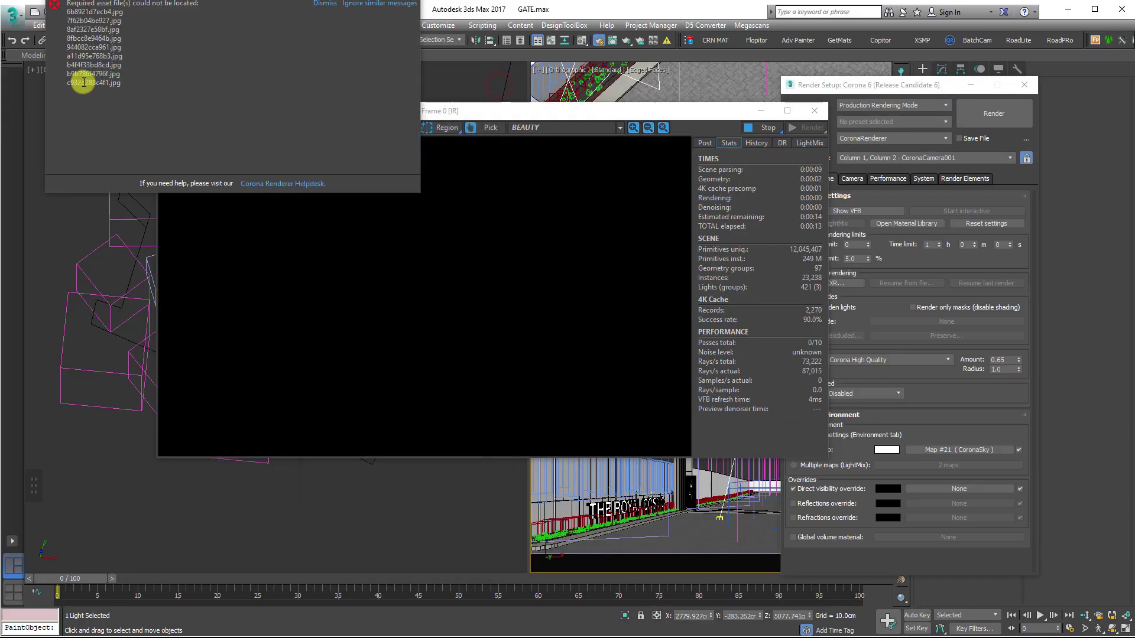
scroll(up, 3)
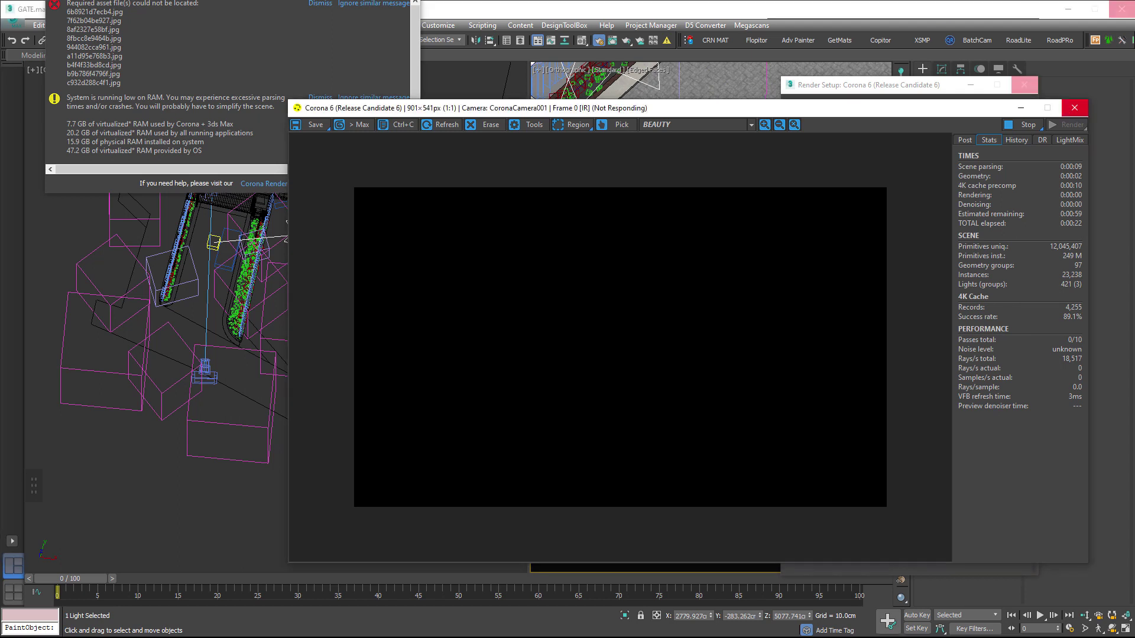
scroll(up, 3)
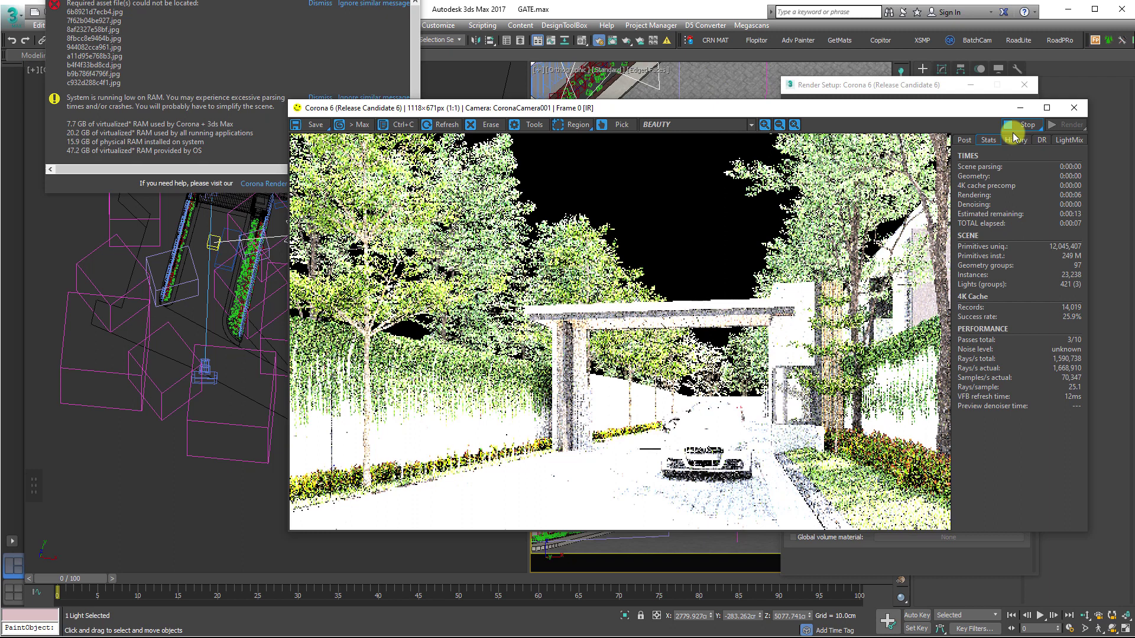
key(Return)
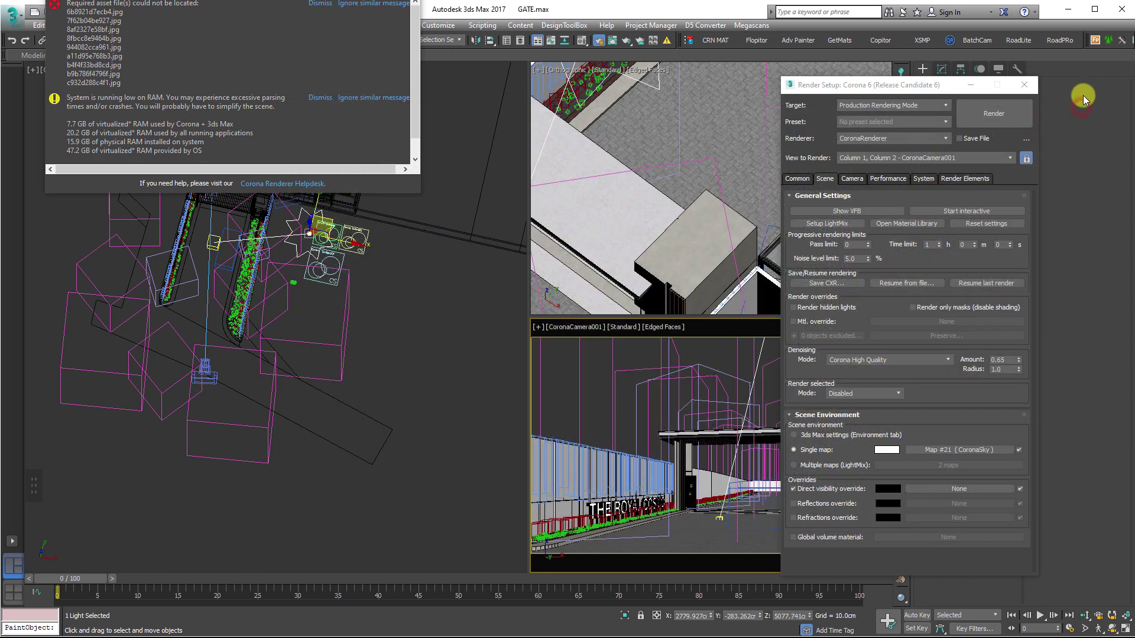
key(shift+t)
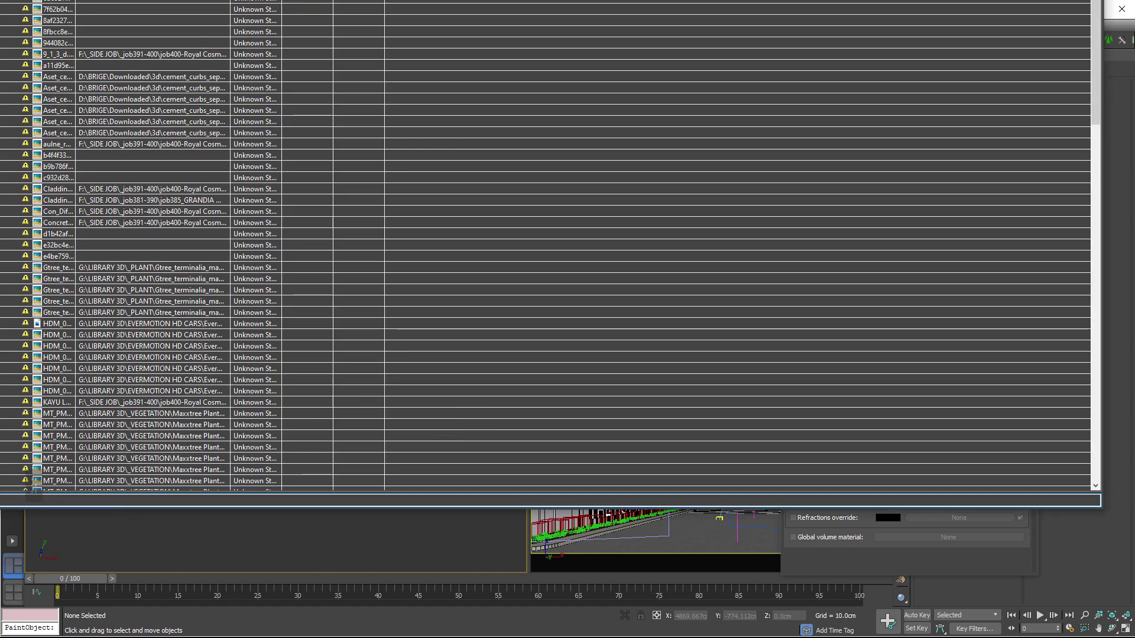
- Select the first maps with empty paths in the Asset Tracking list
click(340, 144)
click(331, 166)
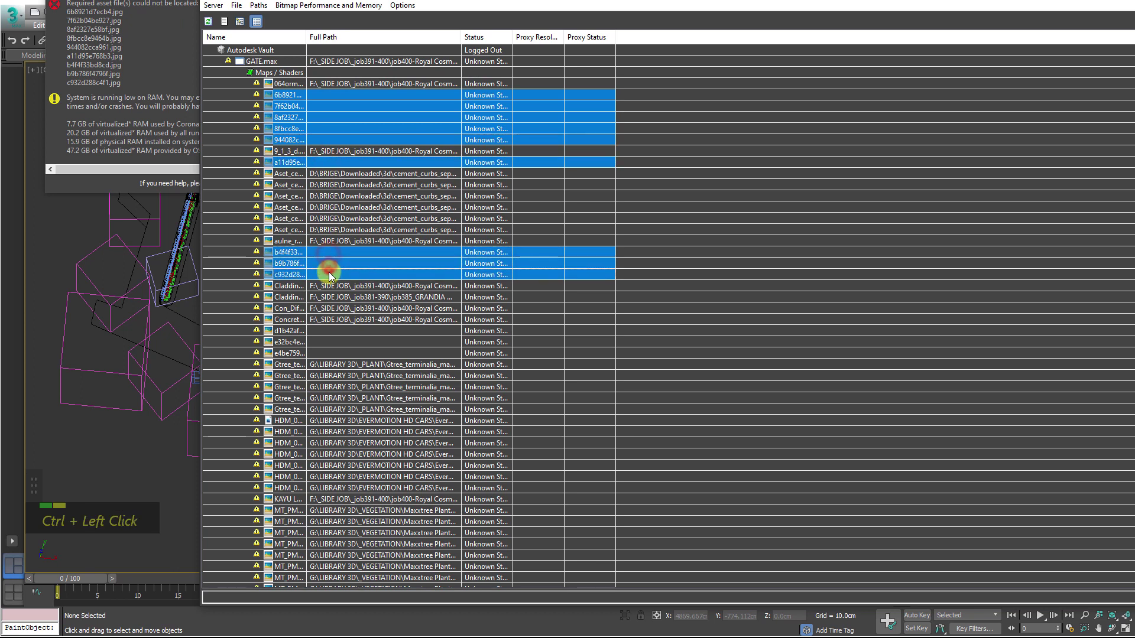
click(330, 331)
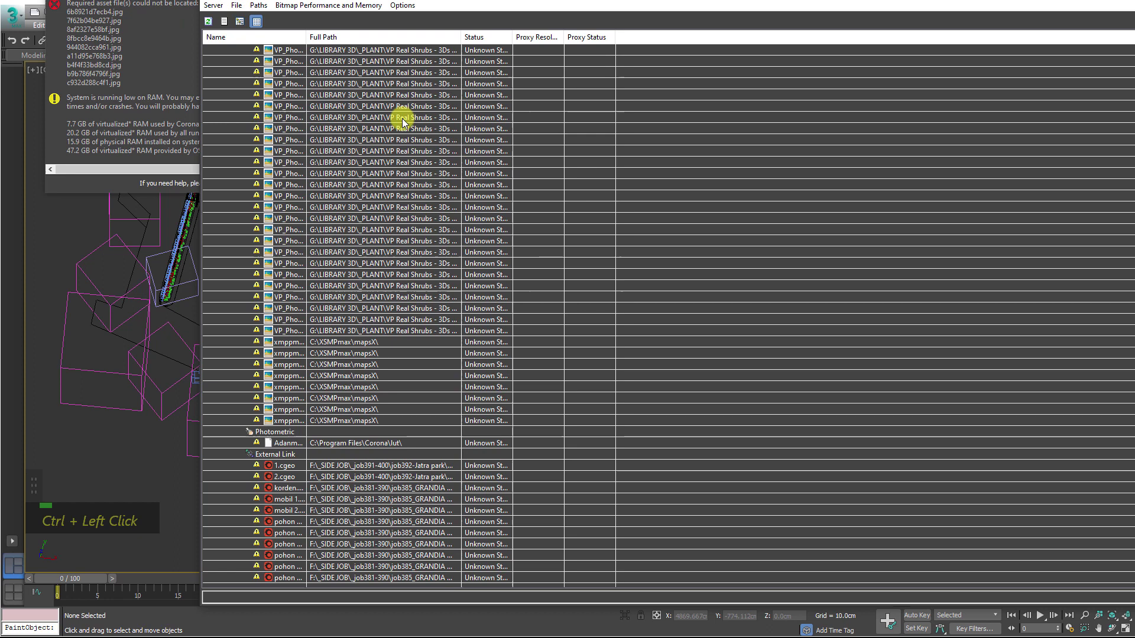
scroll(up, 3)
right_click(382, 89)
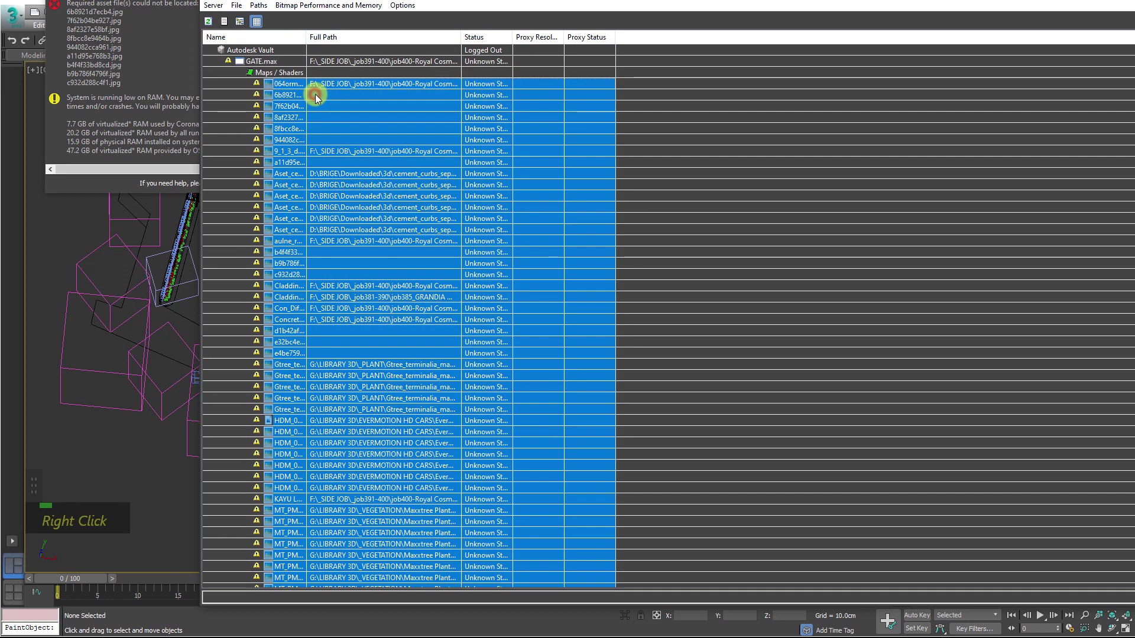
- Reselect all missing maps and set their path to C:\Program Files\Corona\materials\assets
click(341, 143)
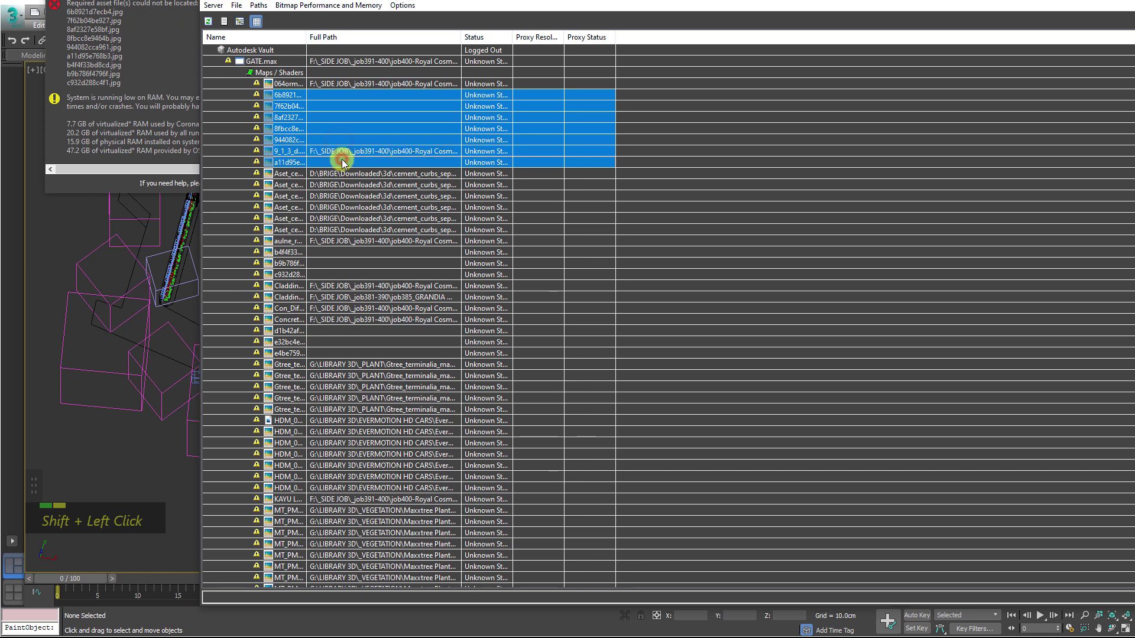
click(344, 154)
click(337, 252)
double_click(341, 263)
click(343, 267)
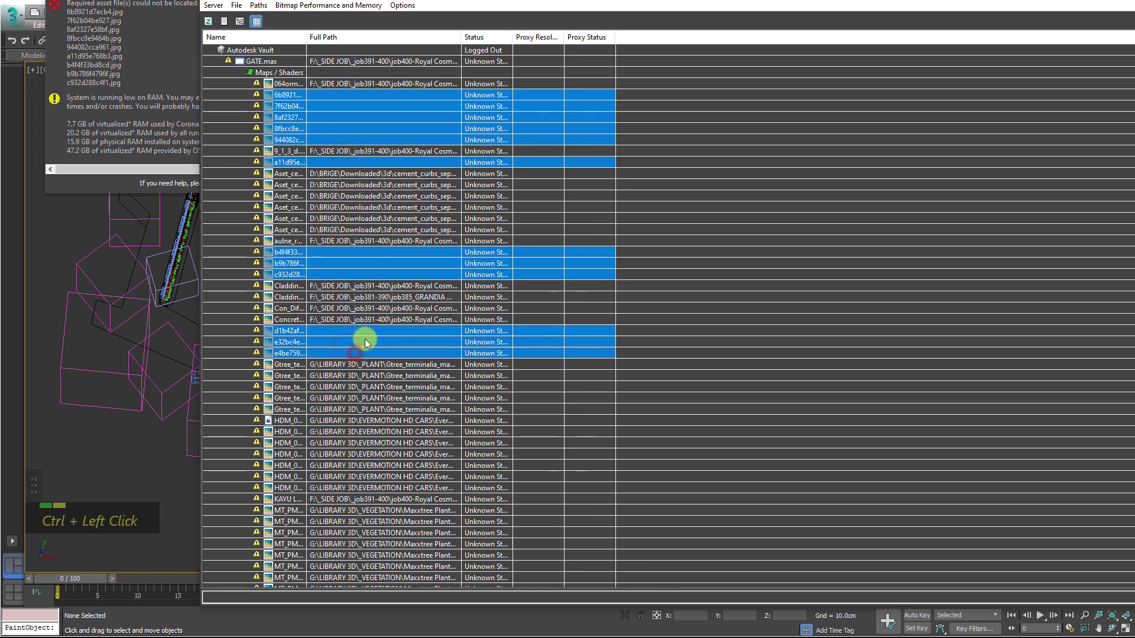
right_click(368, 340)
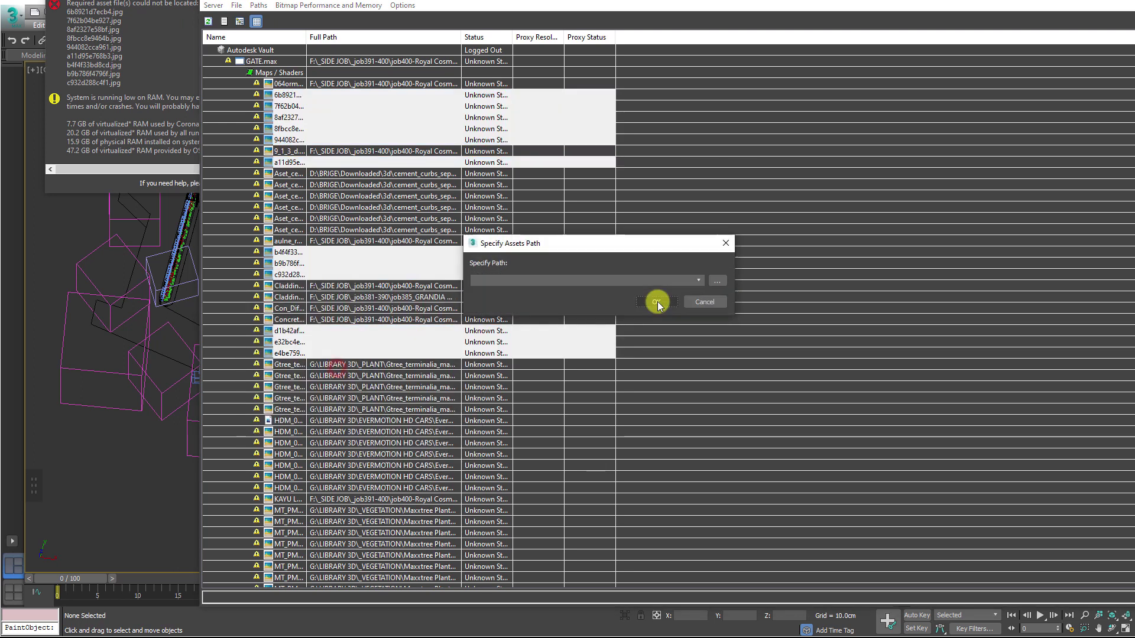
double_click(688, 202)
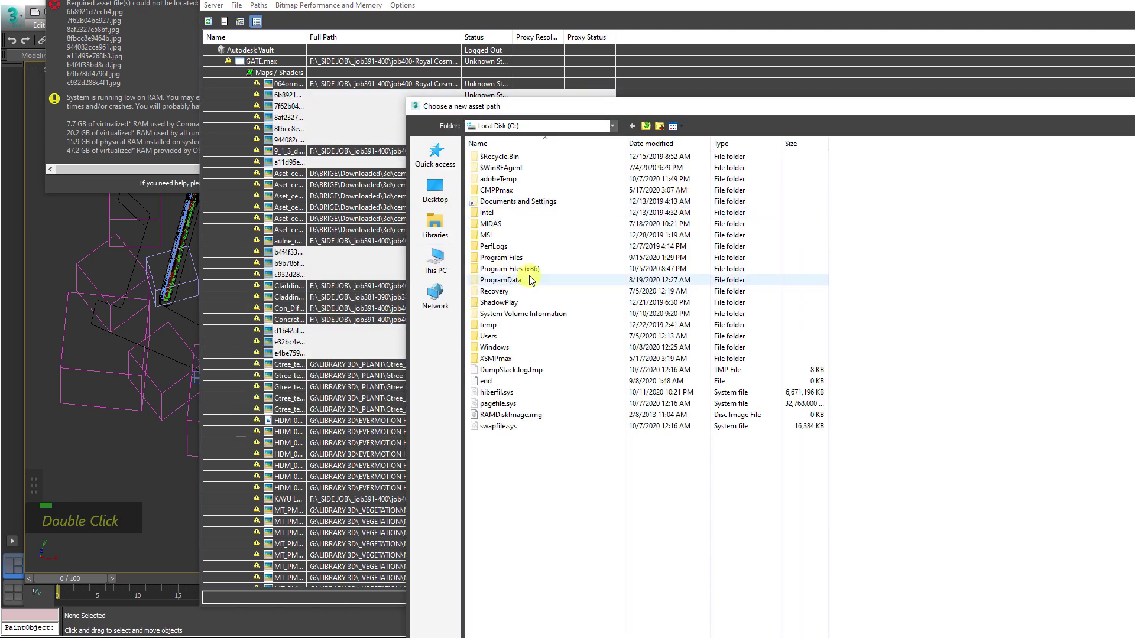
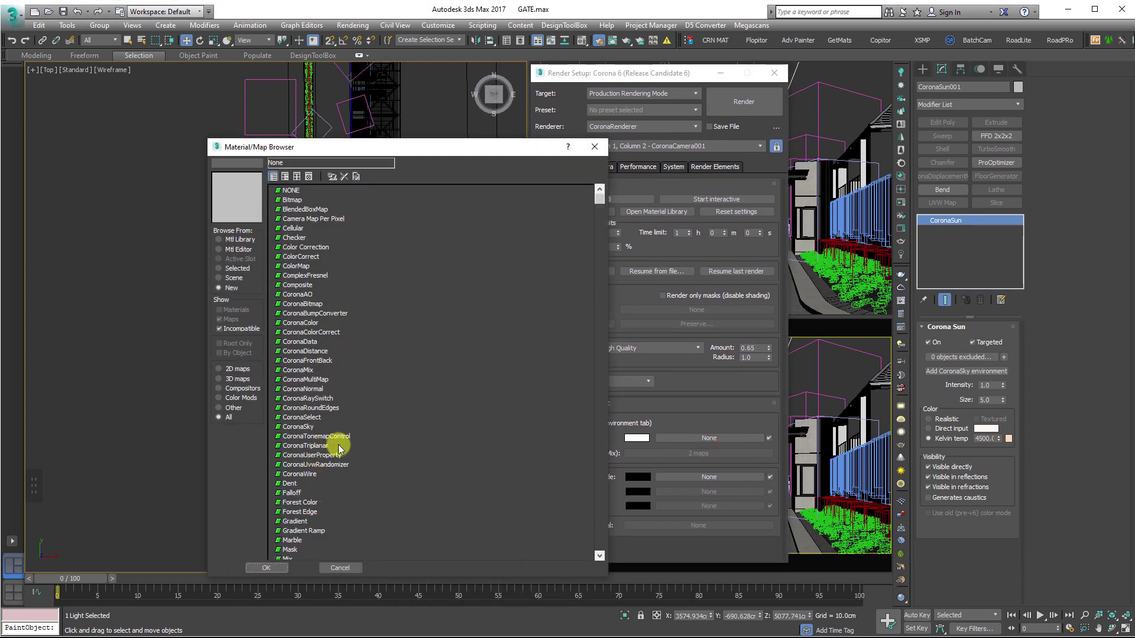
- Assign a new CoronaSky map linked to CoronaSun001 as environment and load it in the Material Editor
scroll(down, 3)
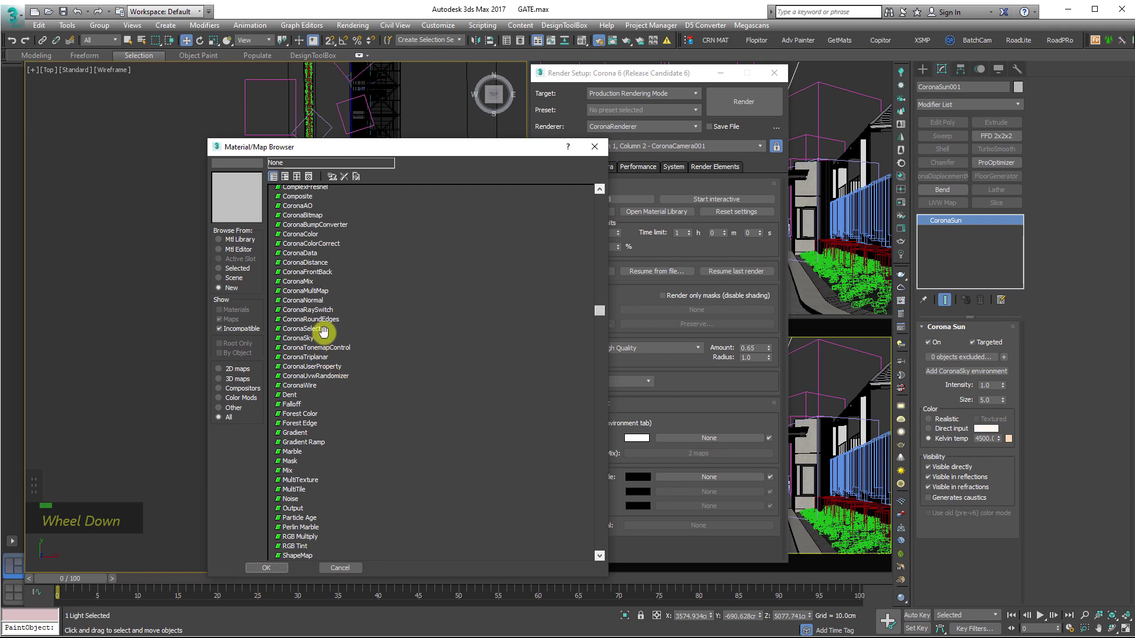
double_click(312, 340)
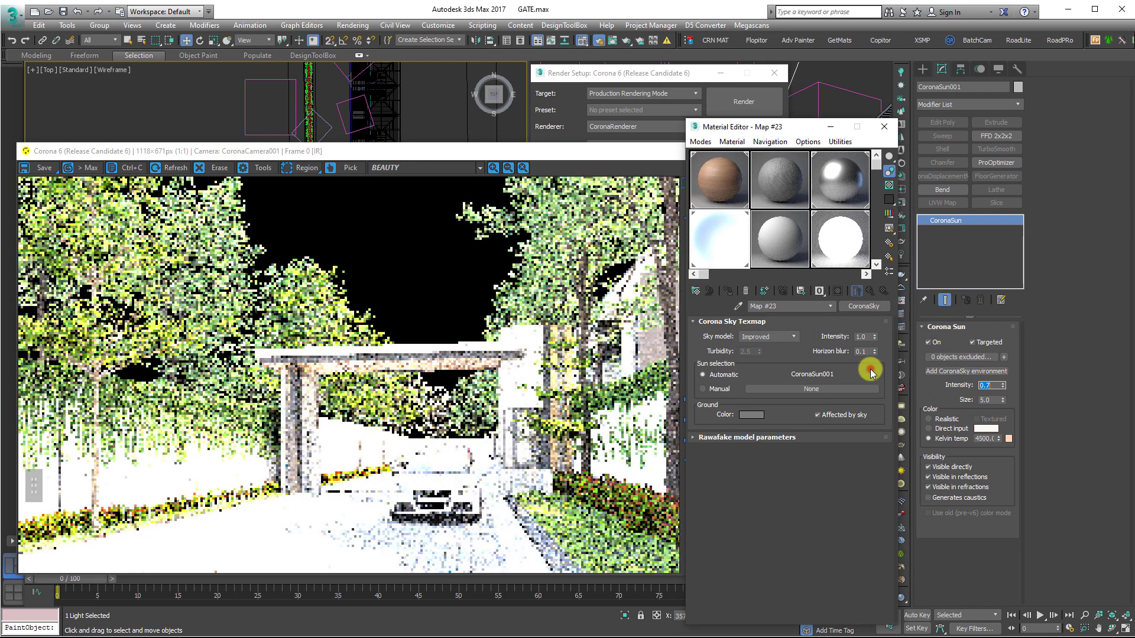
- Lower the sky intensity to 0.5 and reduce the sun intensity, watching the render refresh
key(Return)
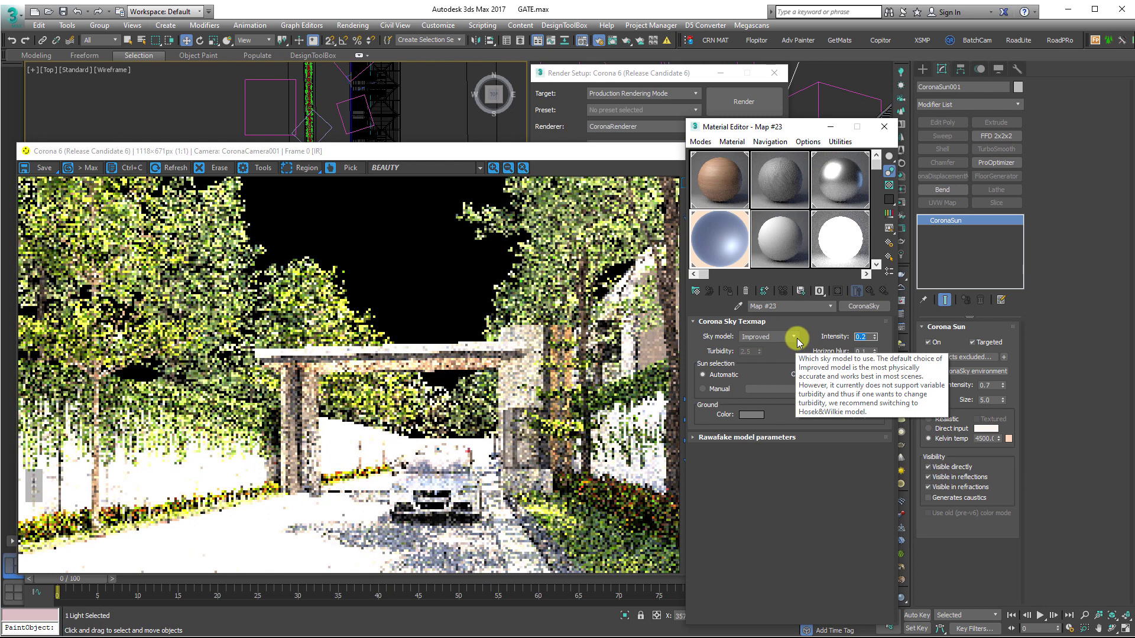
key(Return)
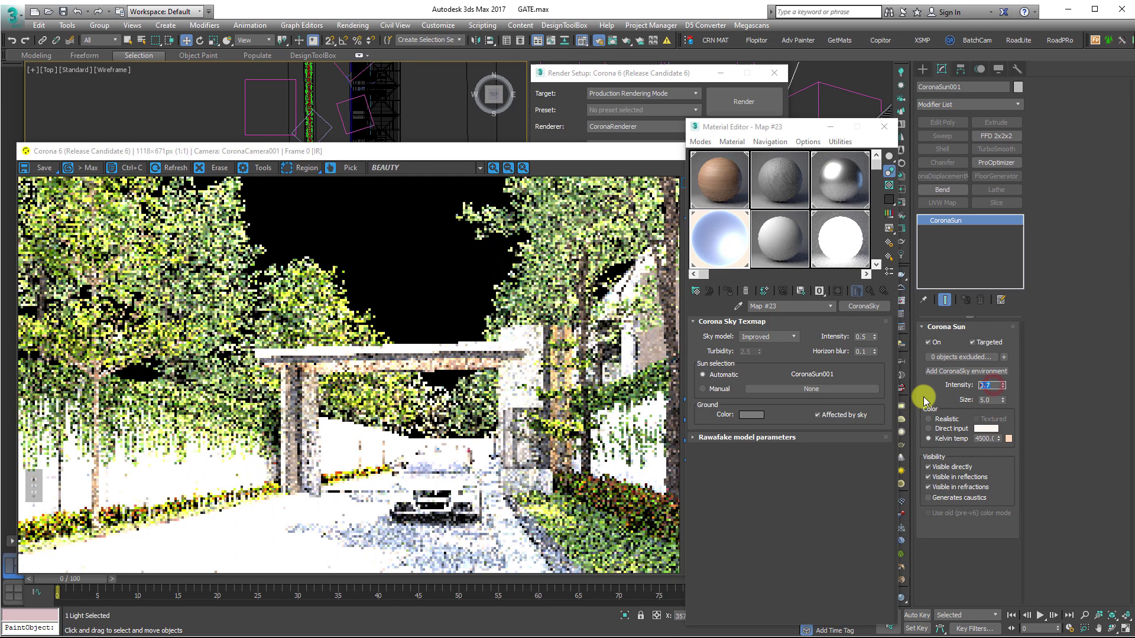
key(Return)
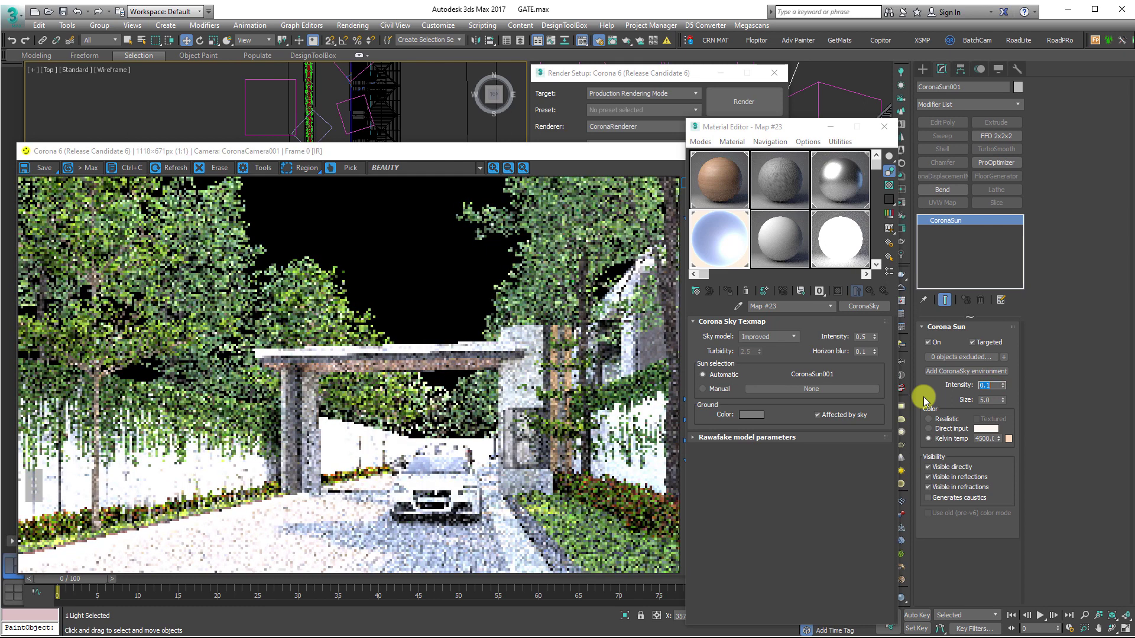
key(Return)
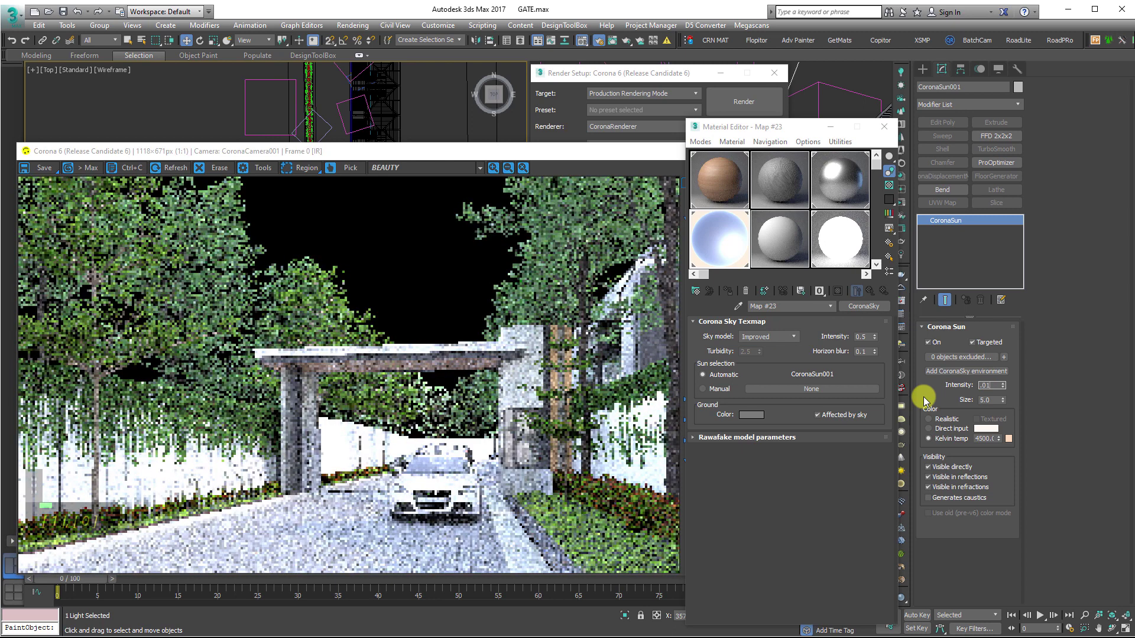
key(Return)
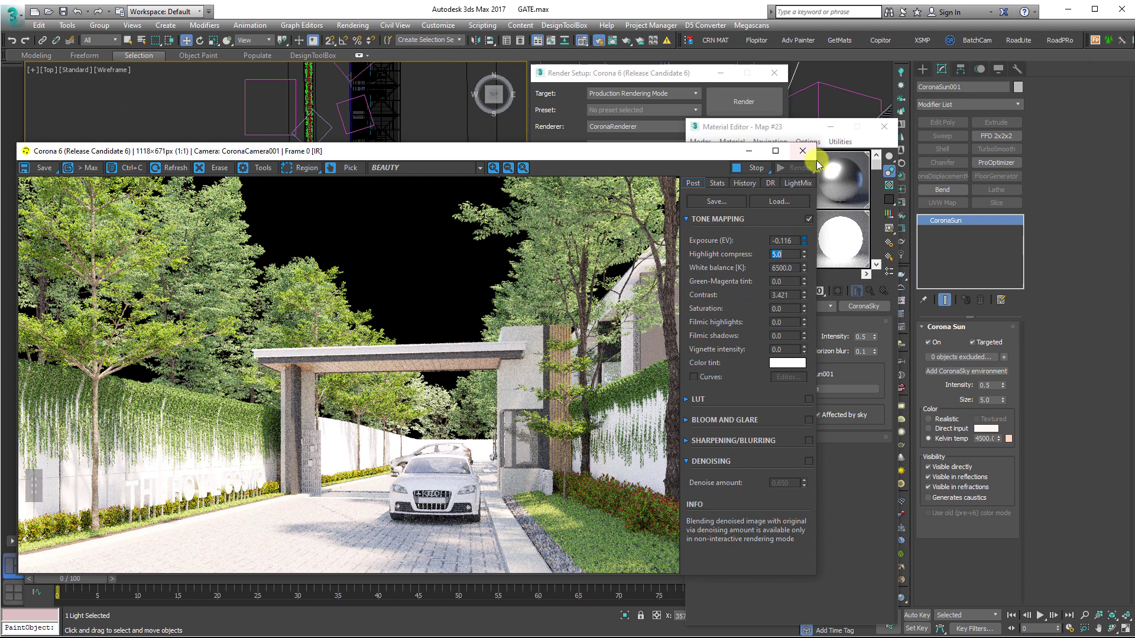
- Set sky intensity 0.2, sun colour temperature 5500 K, and enter a new sun size
key(2)
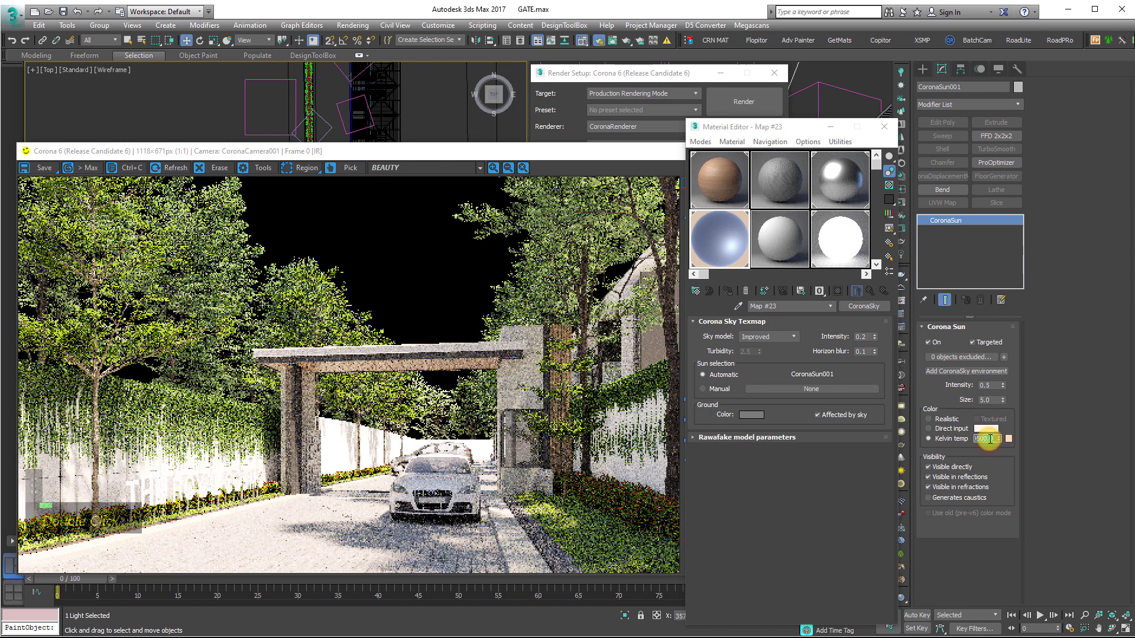
key(0)
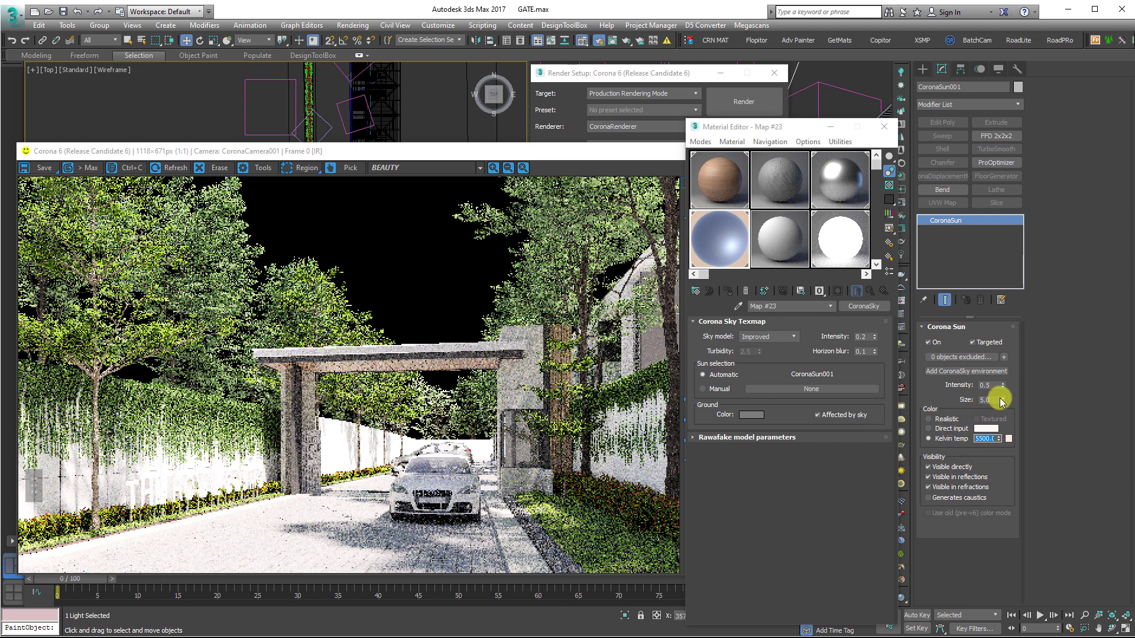
key(Return)
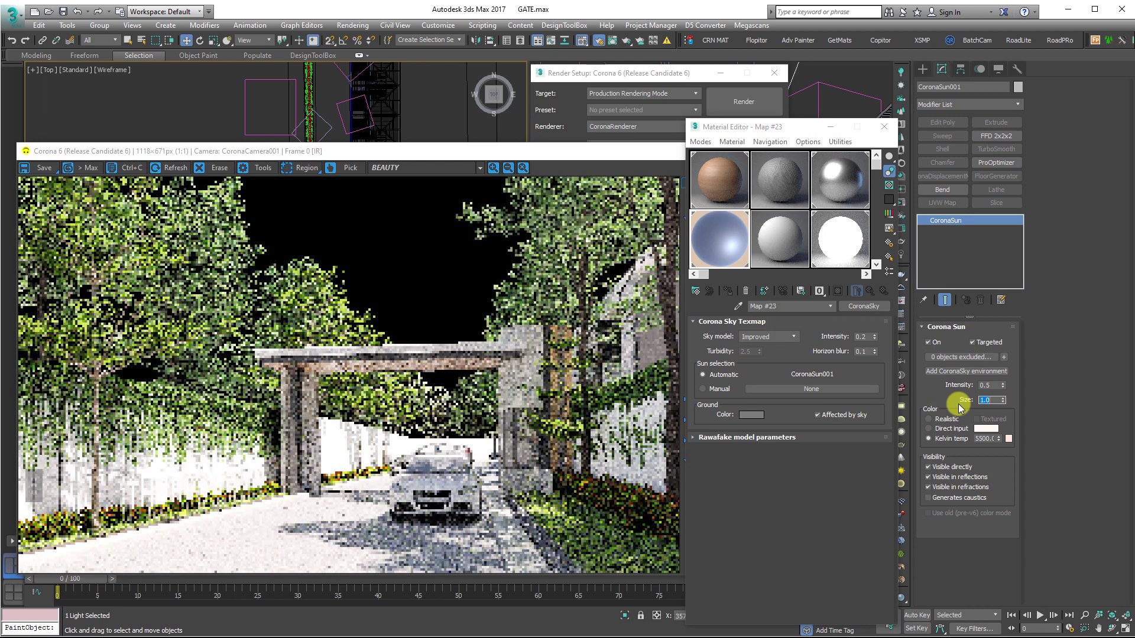
key(8)
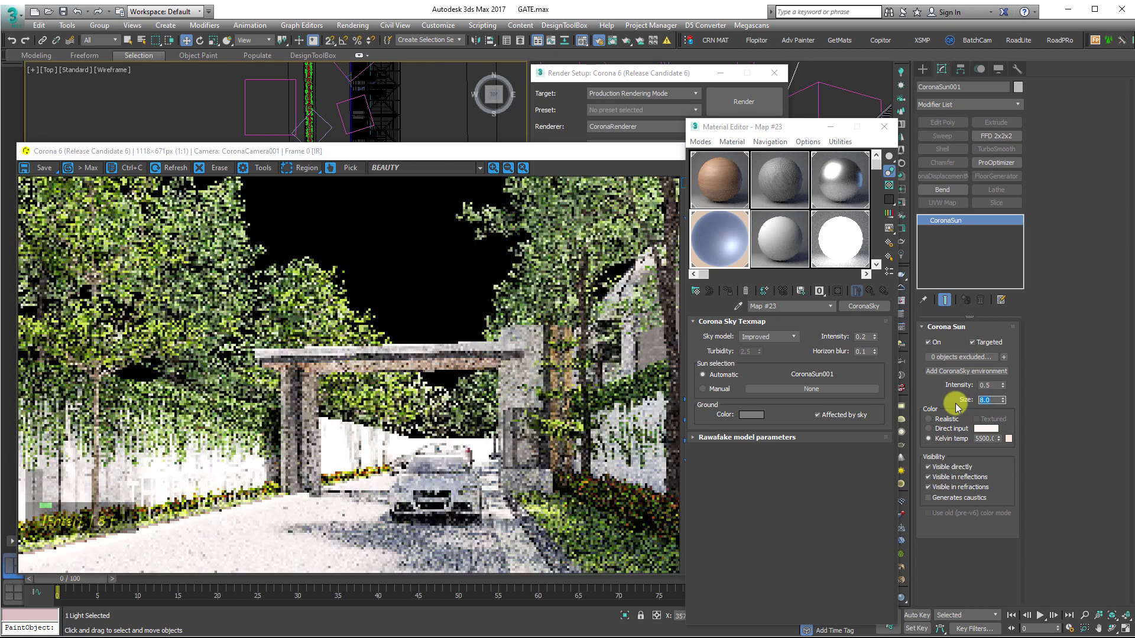
- Confirm sun size 3.0 and set the CoronaSky texmap's horizon blur to 0.05
key(Return)
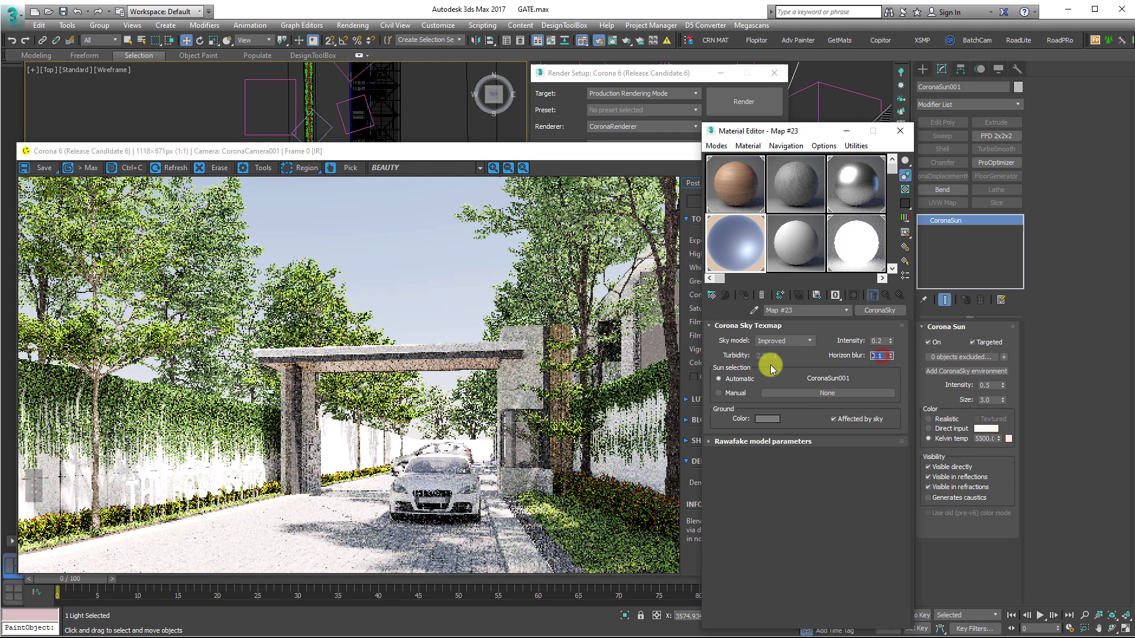
key(Return)
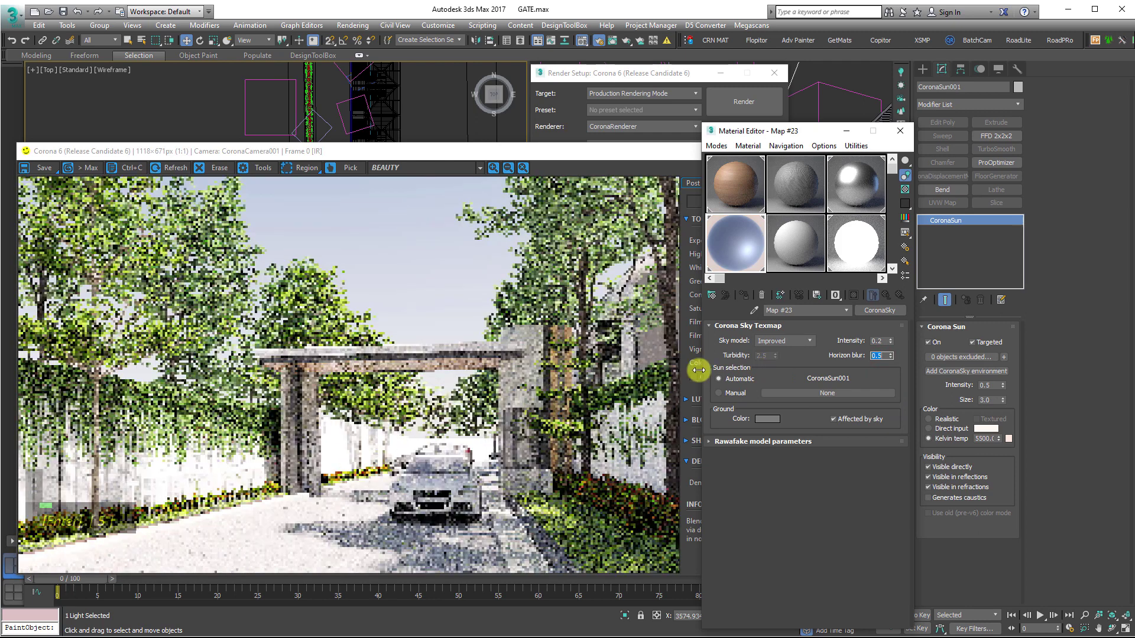
key(Return)
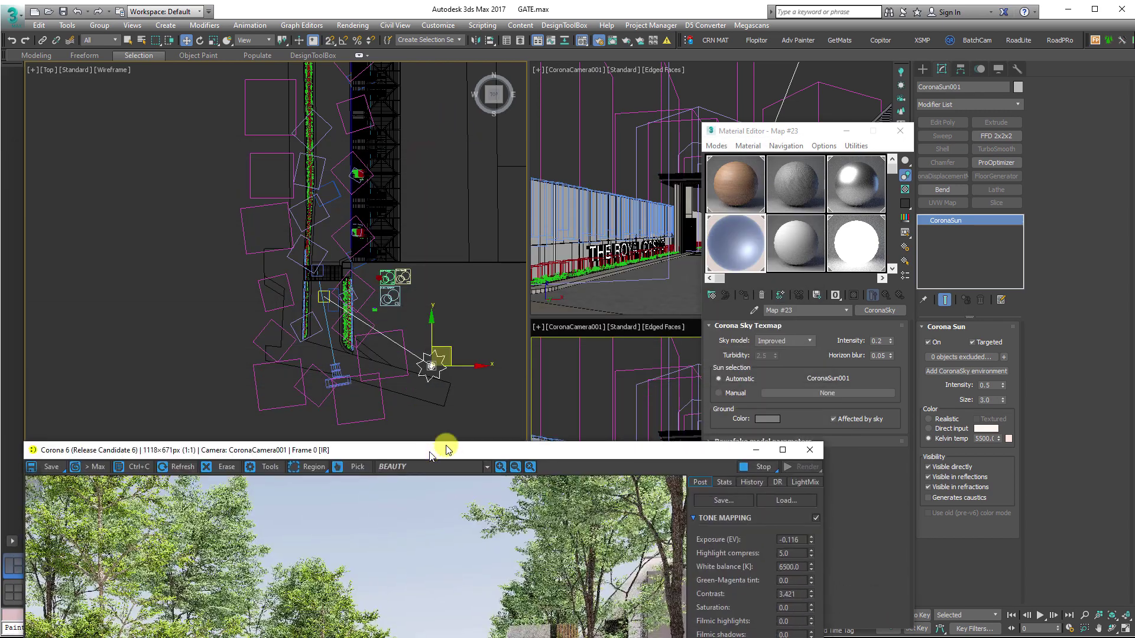
- Move CoronaSun001 to a new position in the Top view so the gate and sign are lit from a new angle
middle_click(286, 161)
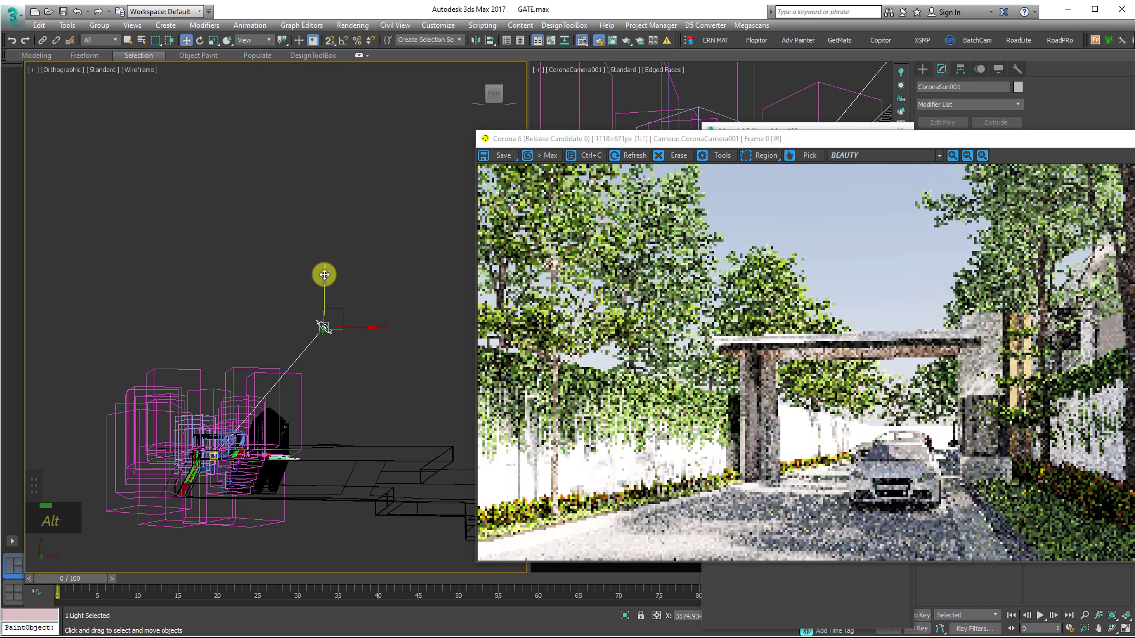
middle_click(336, 241)
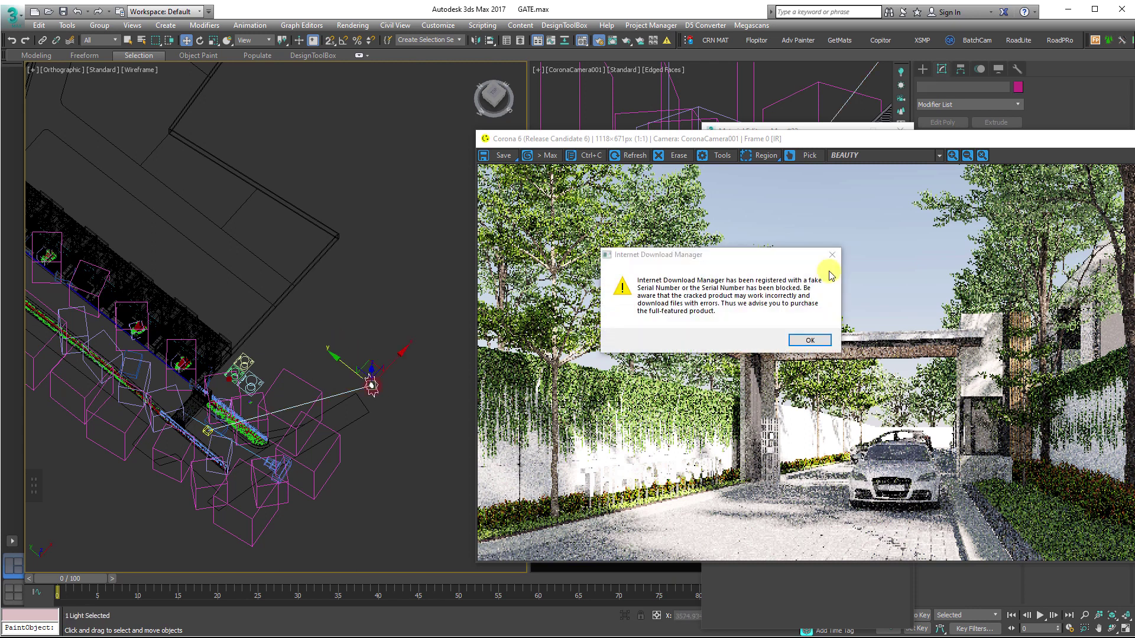
key(Escape)
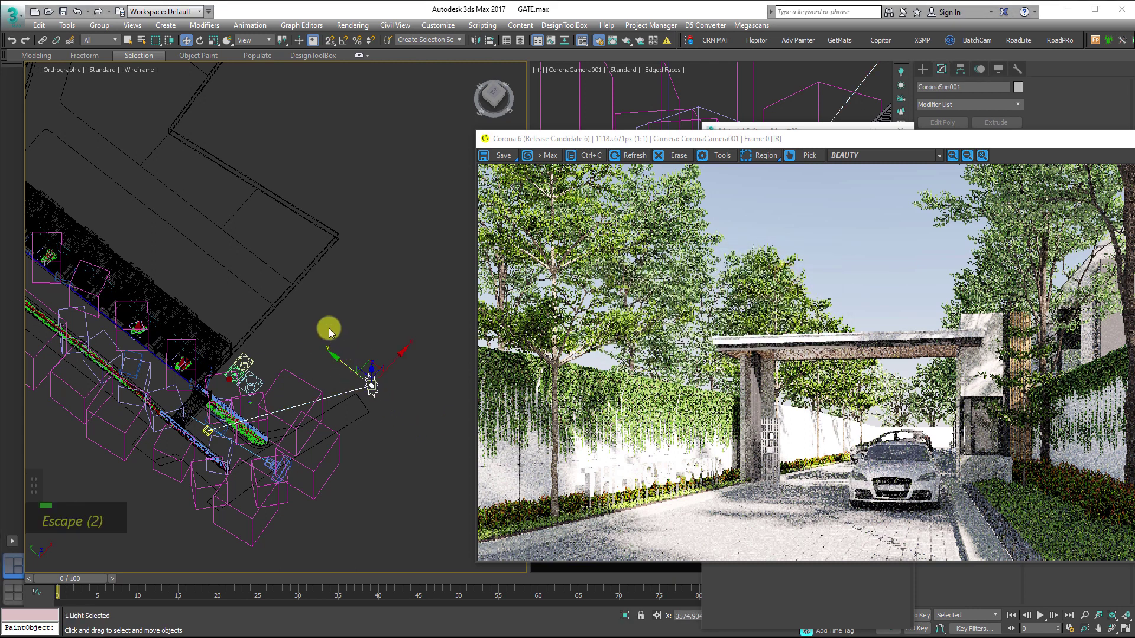
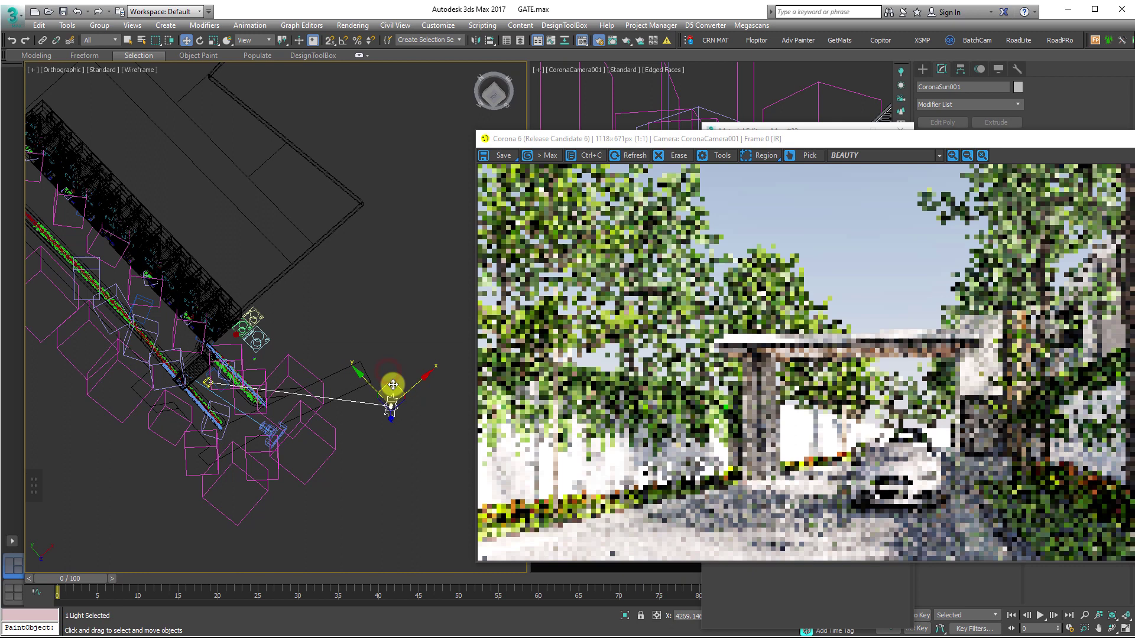
middle_click(375, 422)
key(t)
scroll(down, 3)
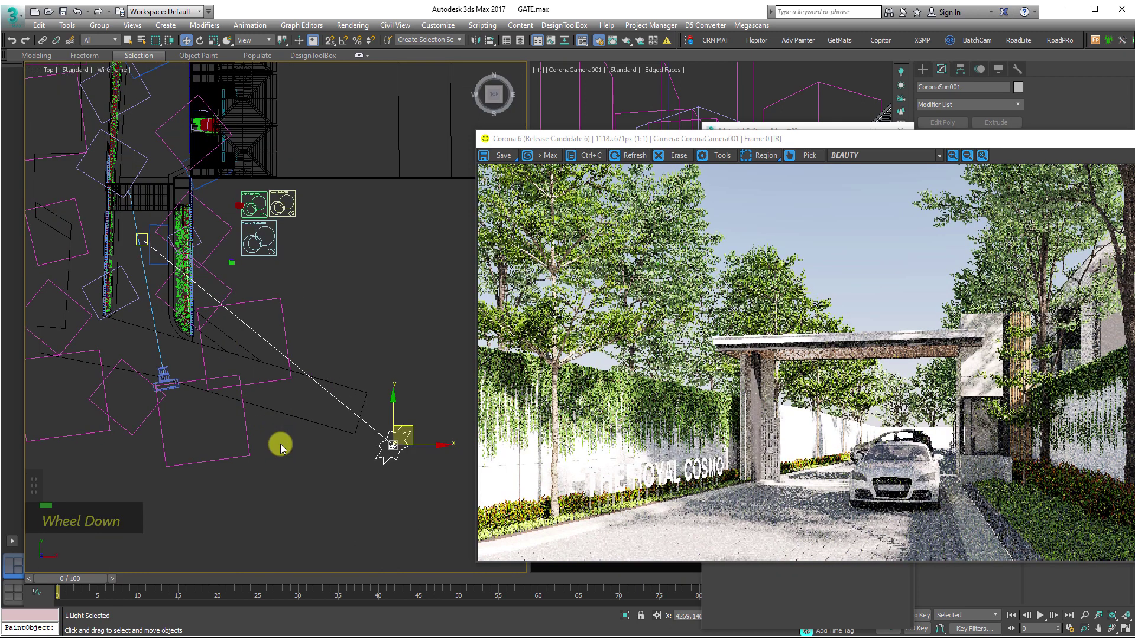
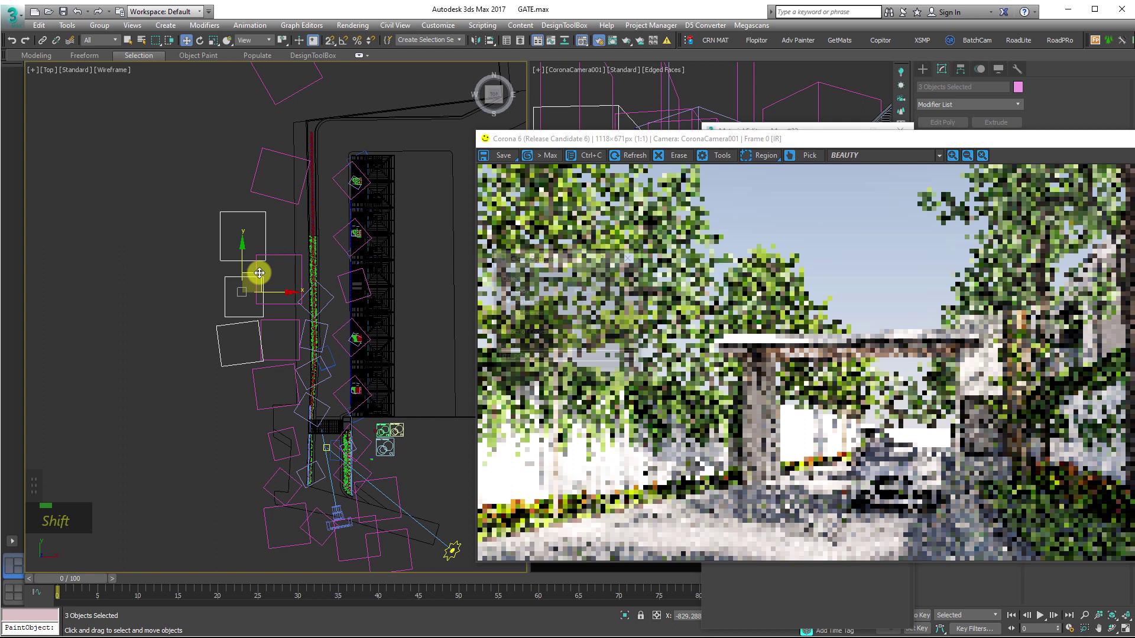
middle_click(296, 231)
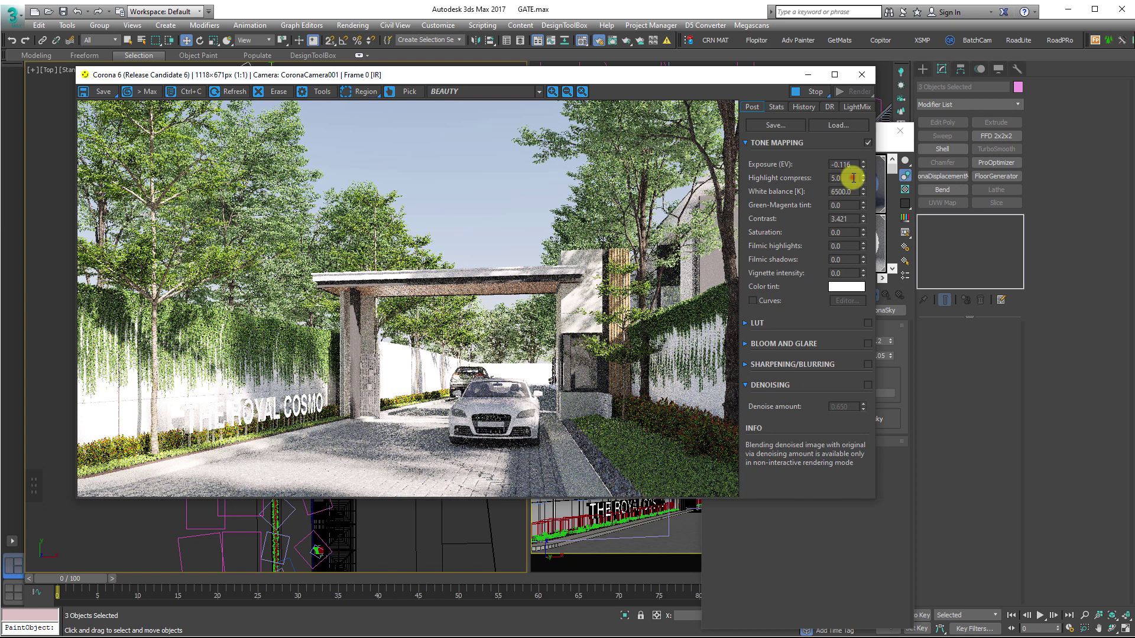
- Set highlight compression 10 and exposure -0.232 in the VFB Post settings
key(Return)
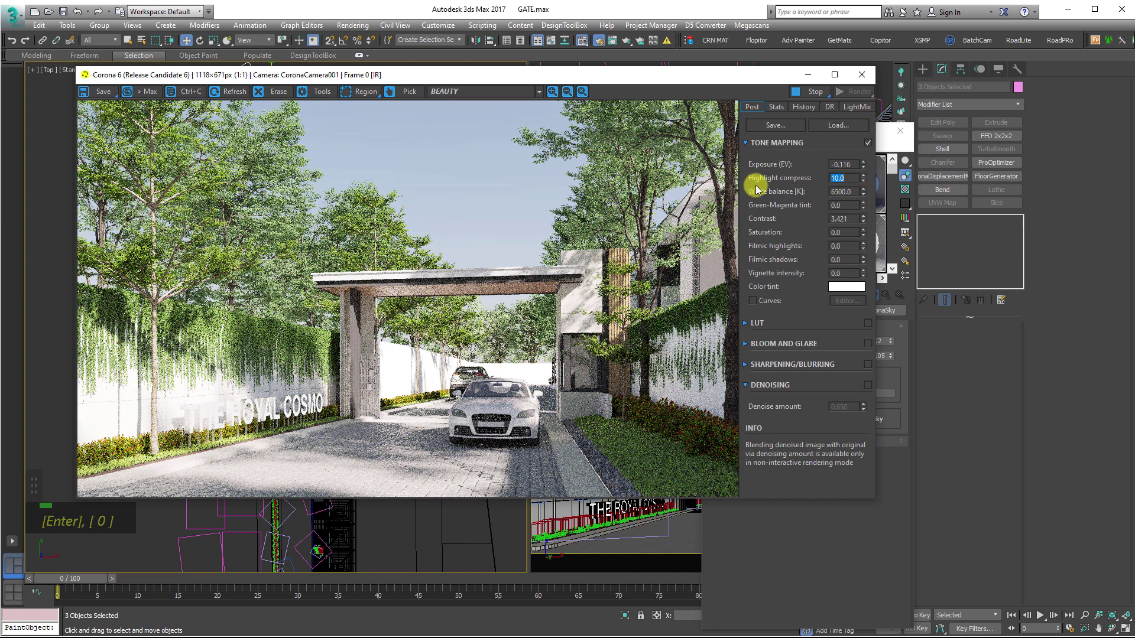
key(1)
key(Return)
key(2)
key(3)
key(4)
key(Return)
key(5)
key(1)
key(0)
key(Return)
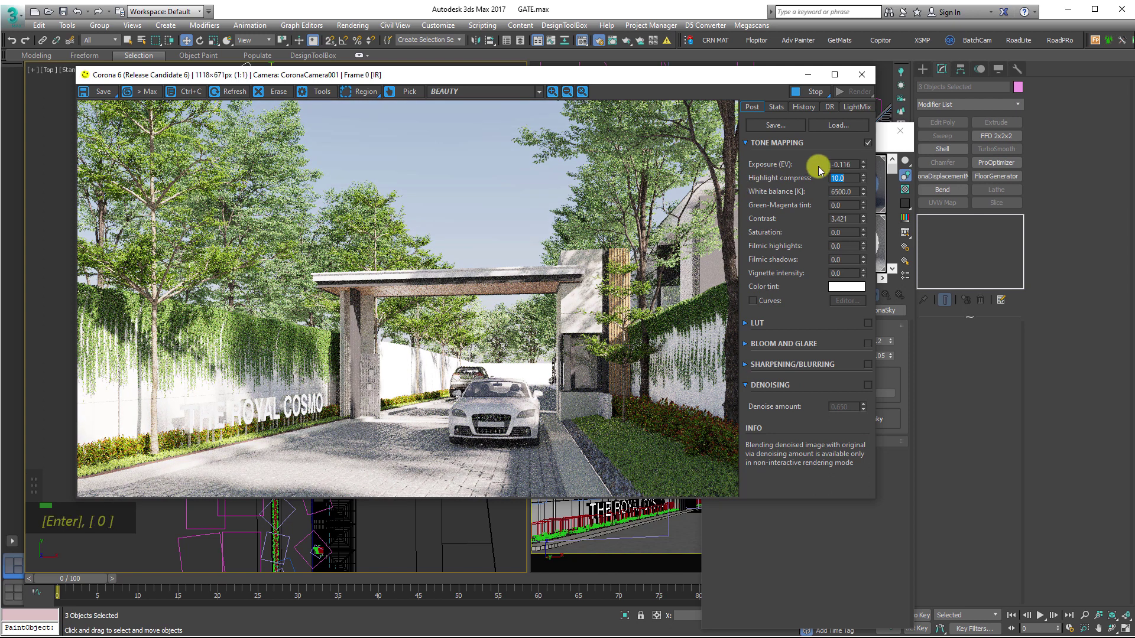
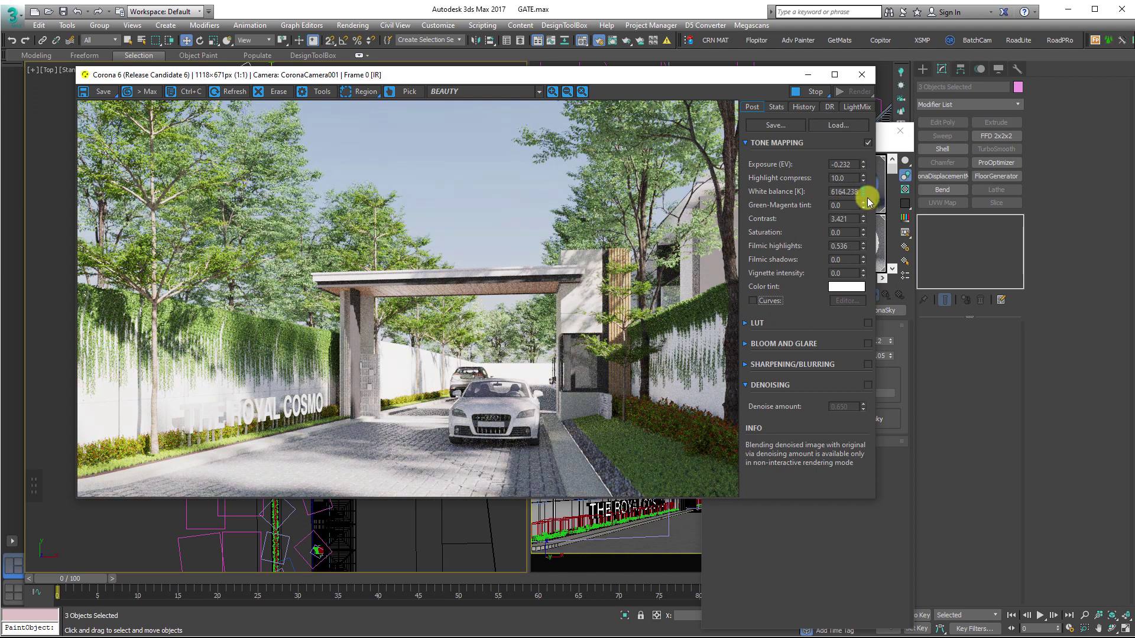
- Set the render's white balance to 6250 K
key(Return)
key(6)
key(Return)
key(0)
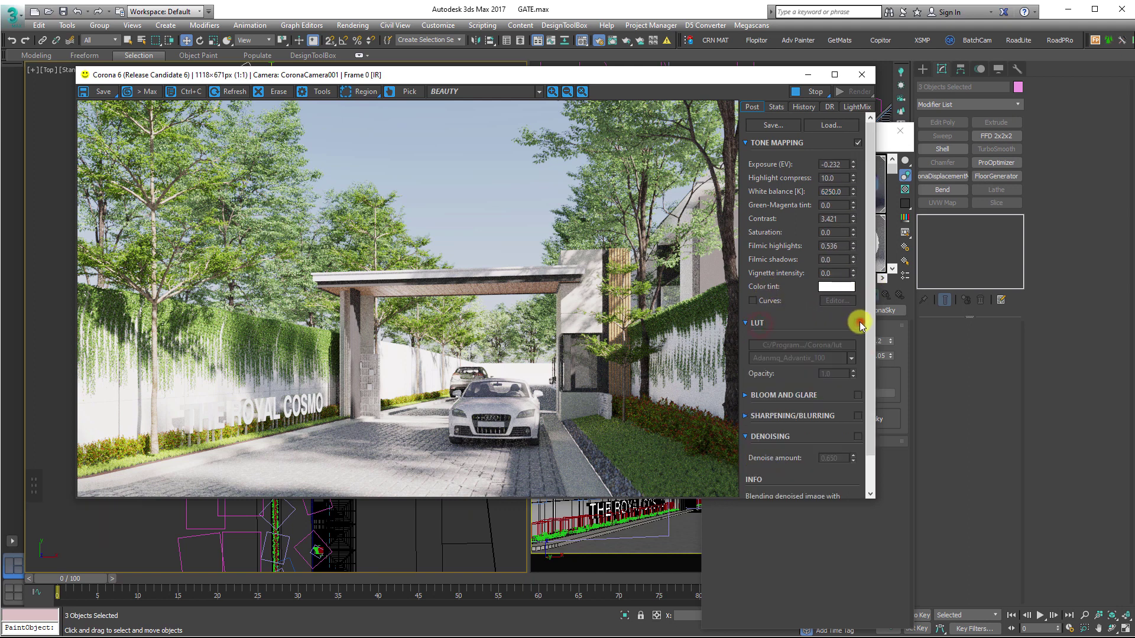
key(Return)
key(0)
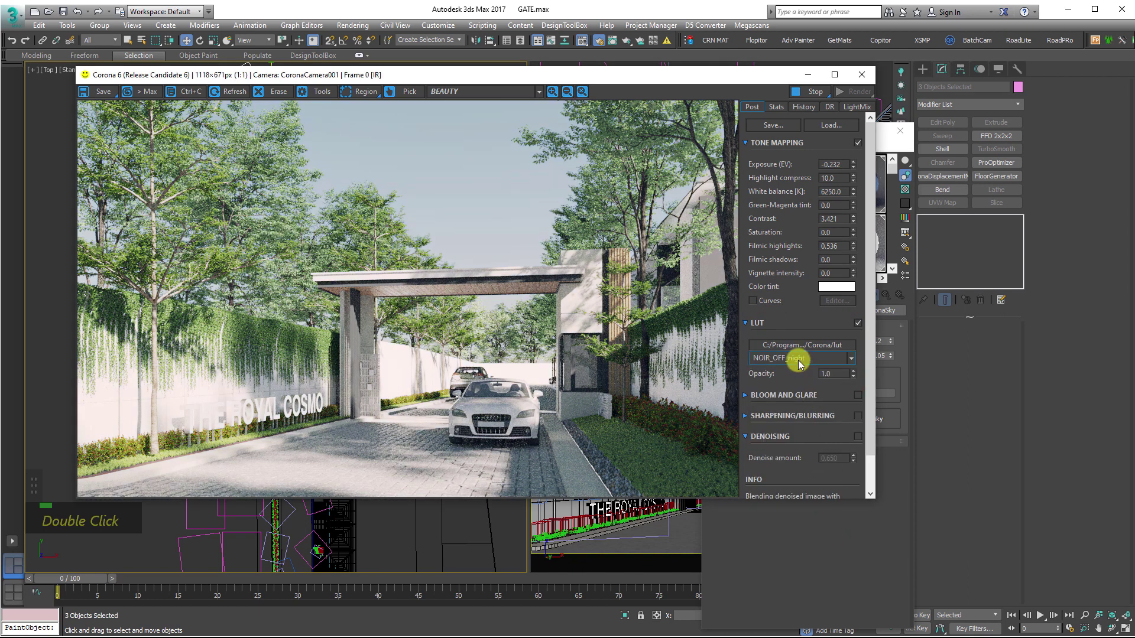
double_click(817, 359)
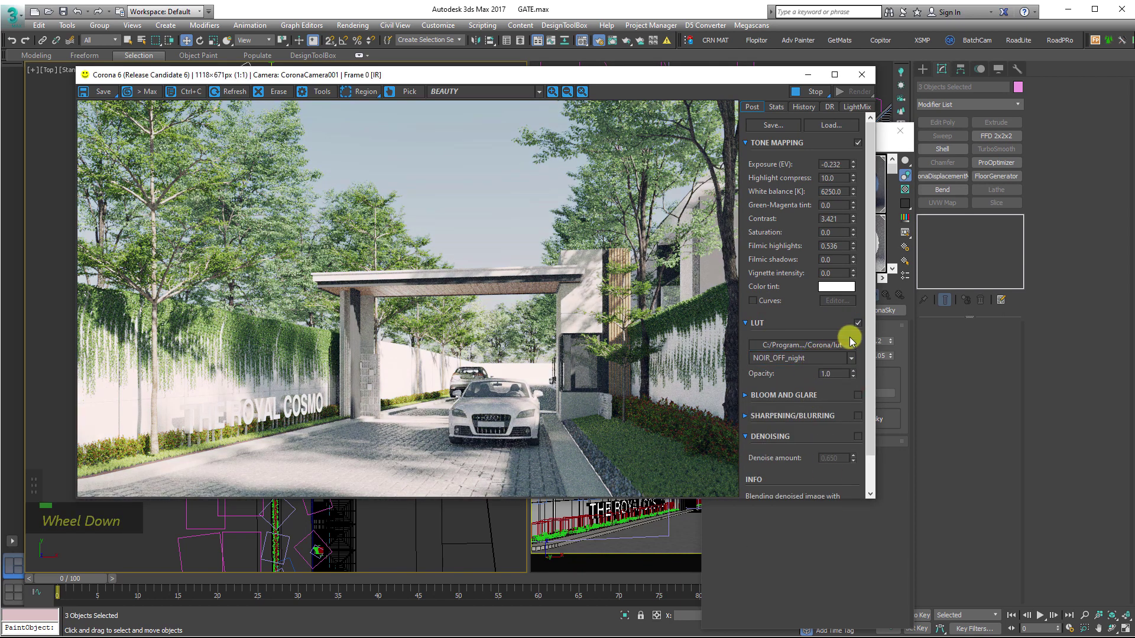
key(Return)
key(5)
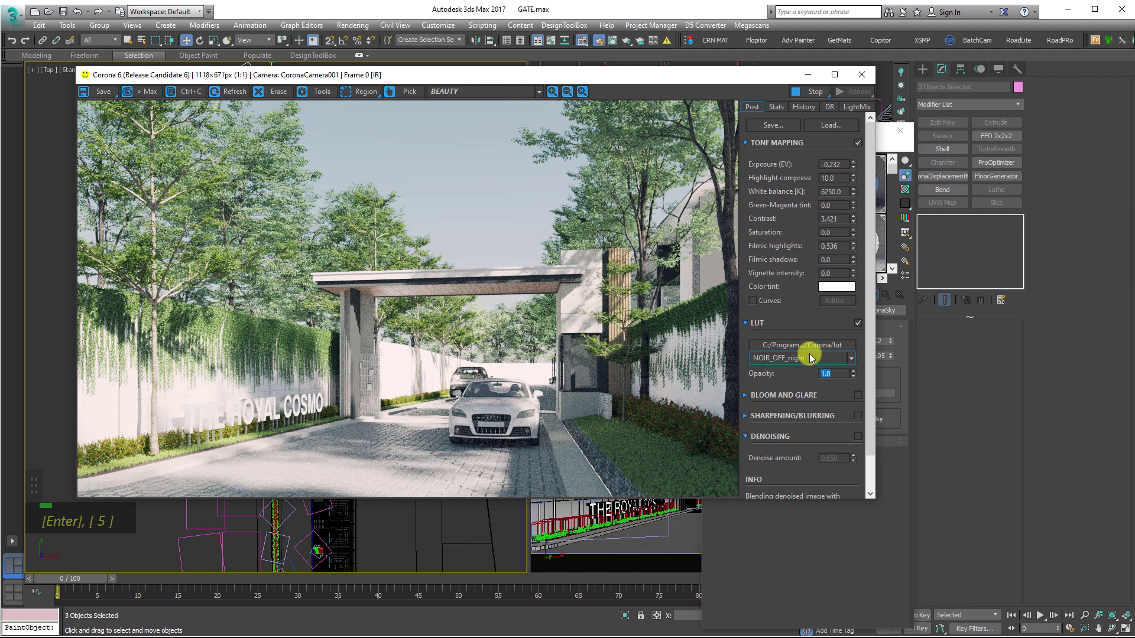
key(.)
key(5)
key(Return)
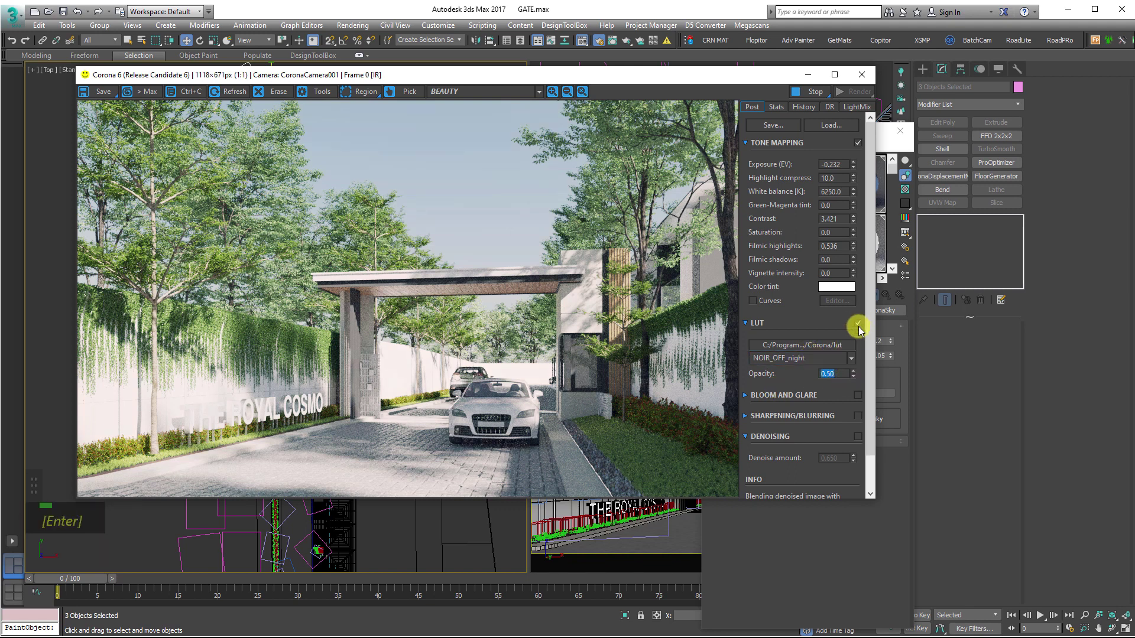
key(Return)
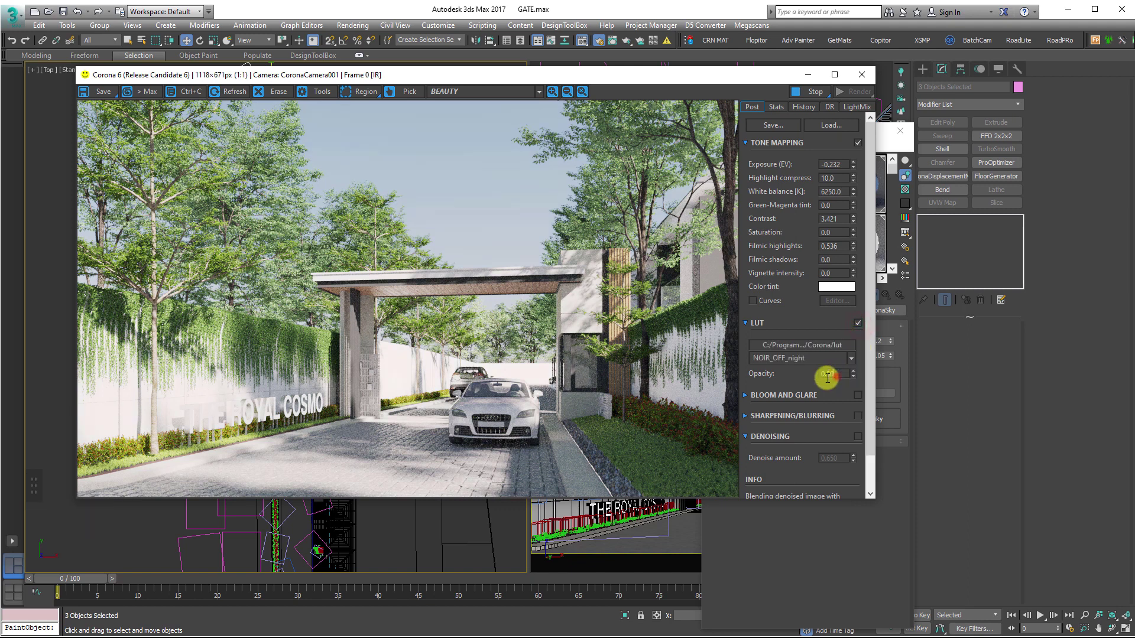
key(.)
key(1)
key(Return)
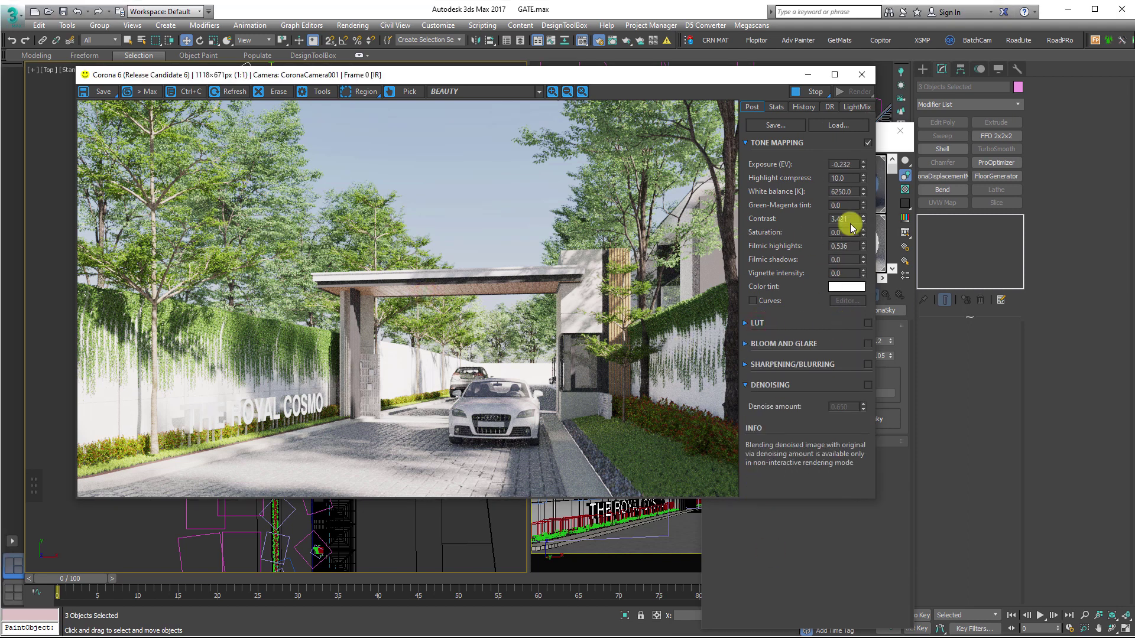
- Set contrast 3.5 and filmic highlights 0.3, and lower CoronaSun001 intensity to 0.35
double_click(781, 213)
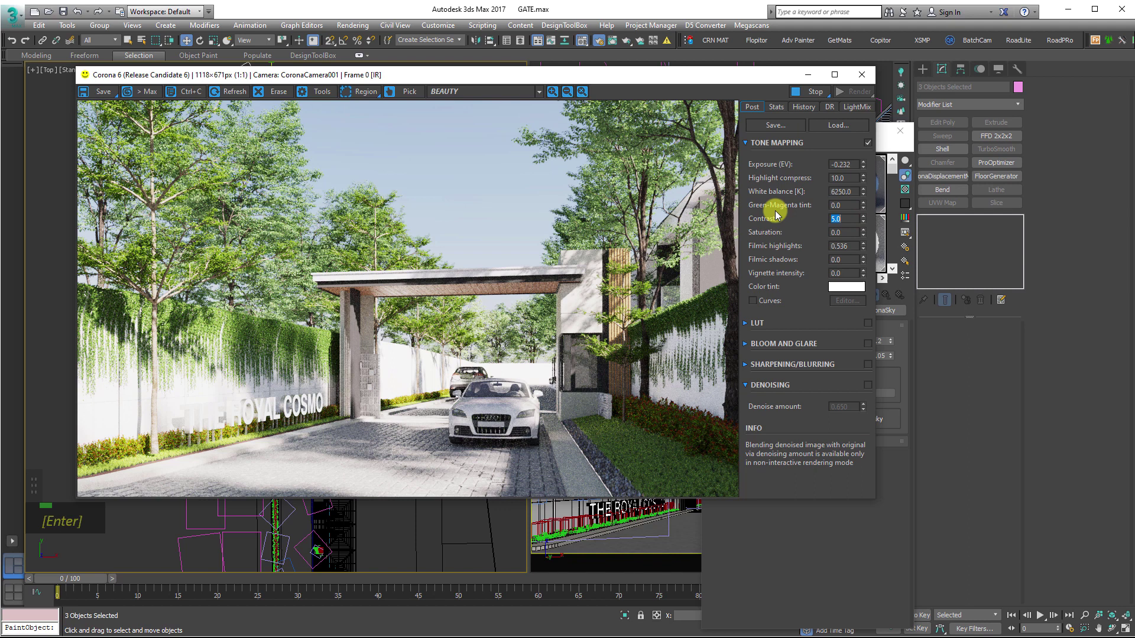
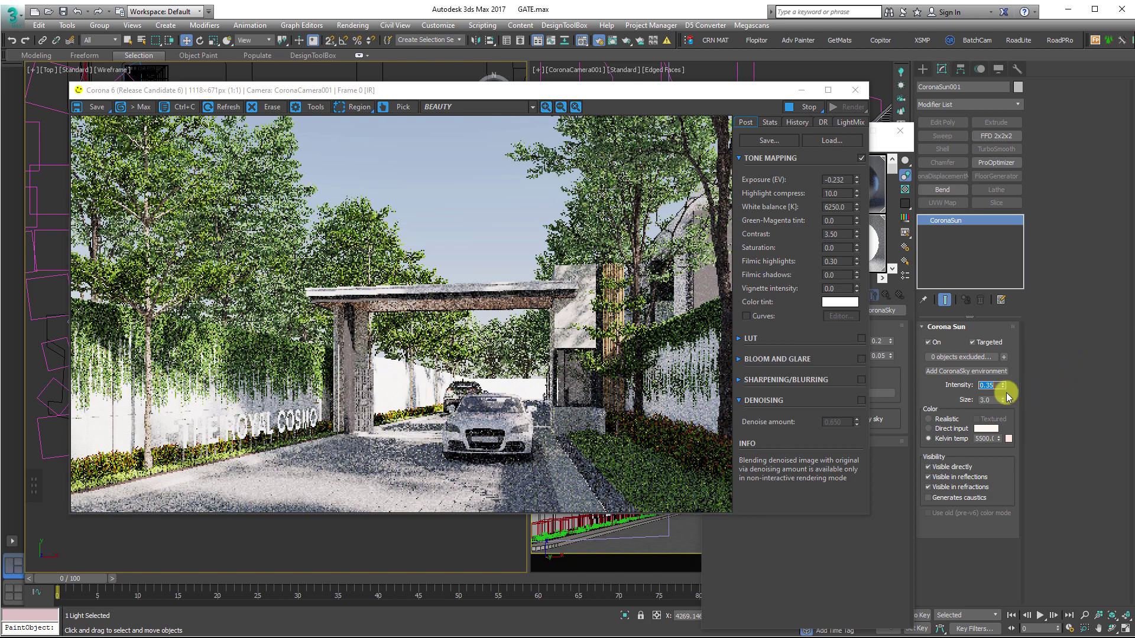
key(Return)
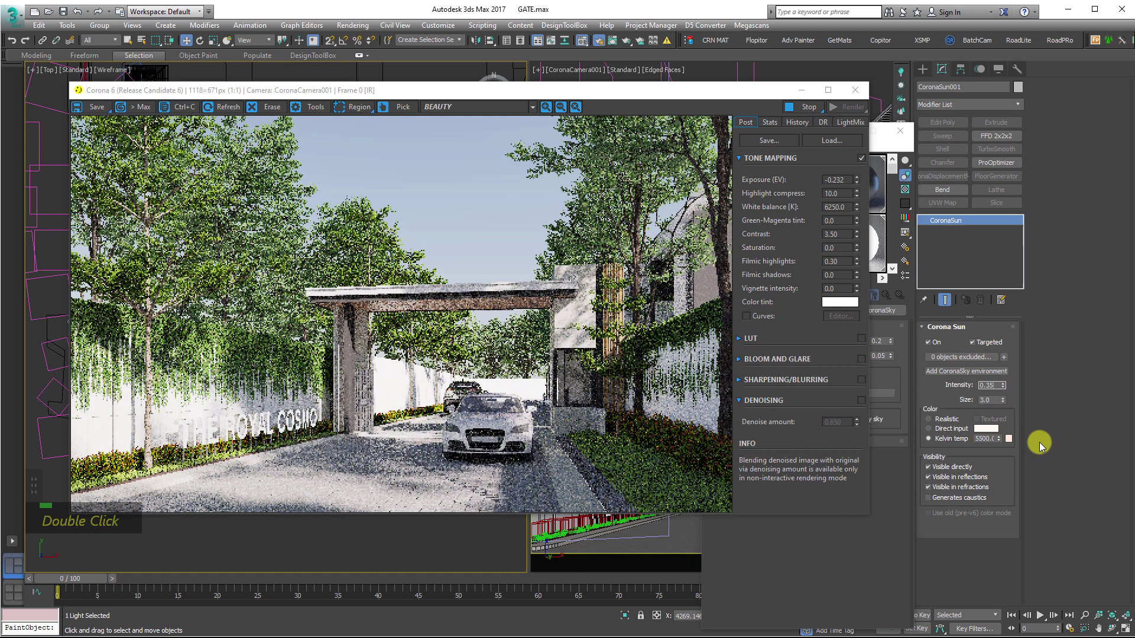